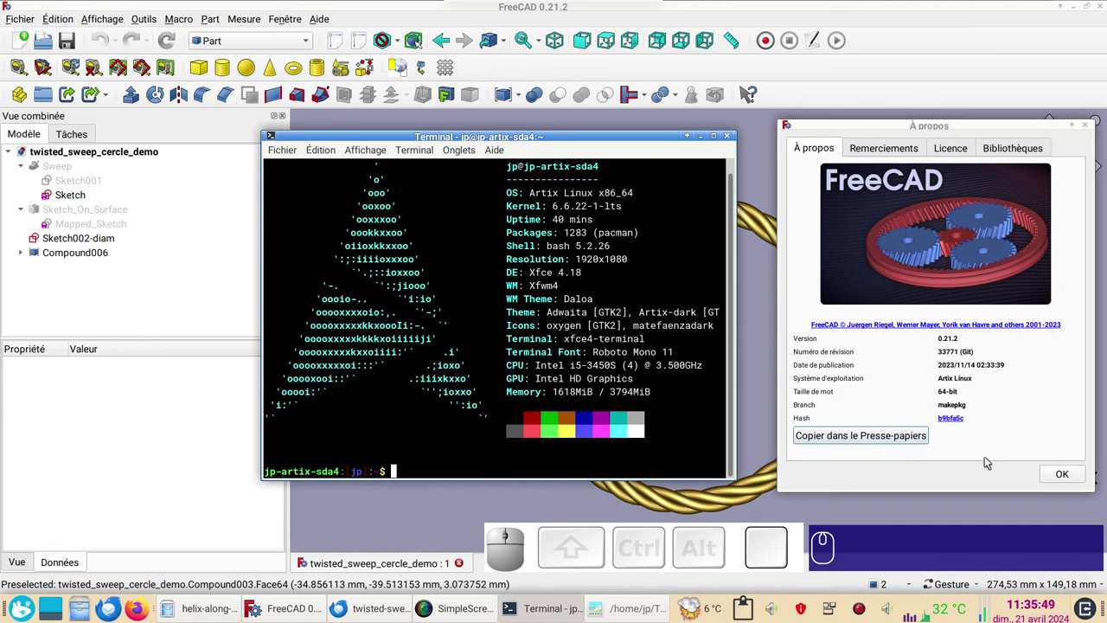
Dismiss the system-info terminal and About window to reveal the gold twisted-rope ring.
left_click(1069, 470)
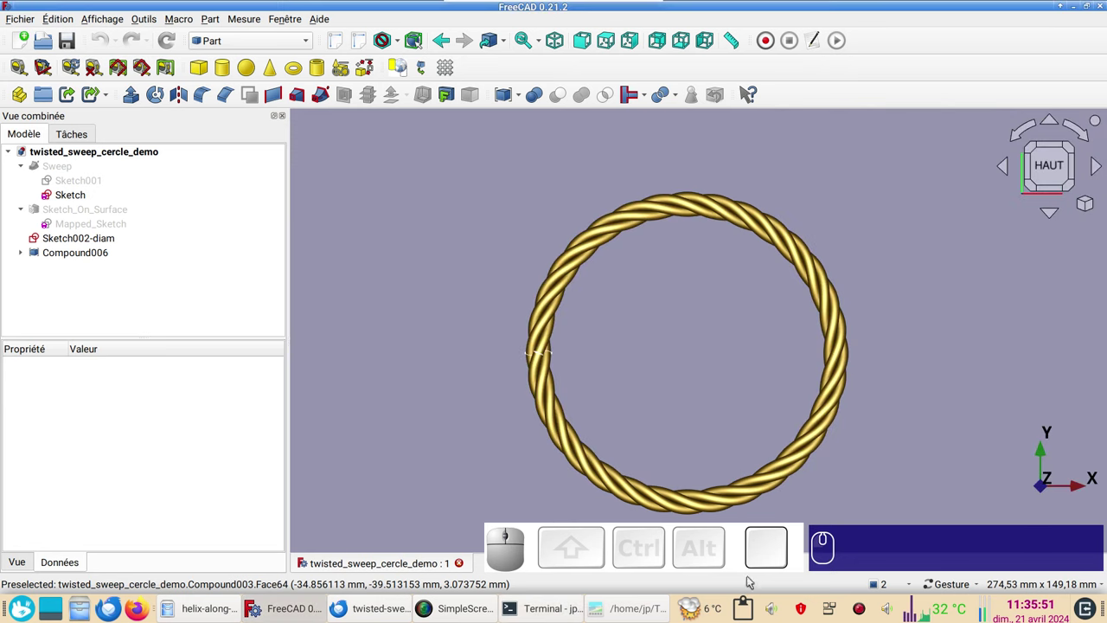
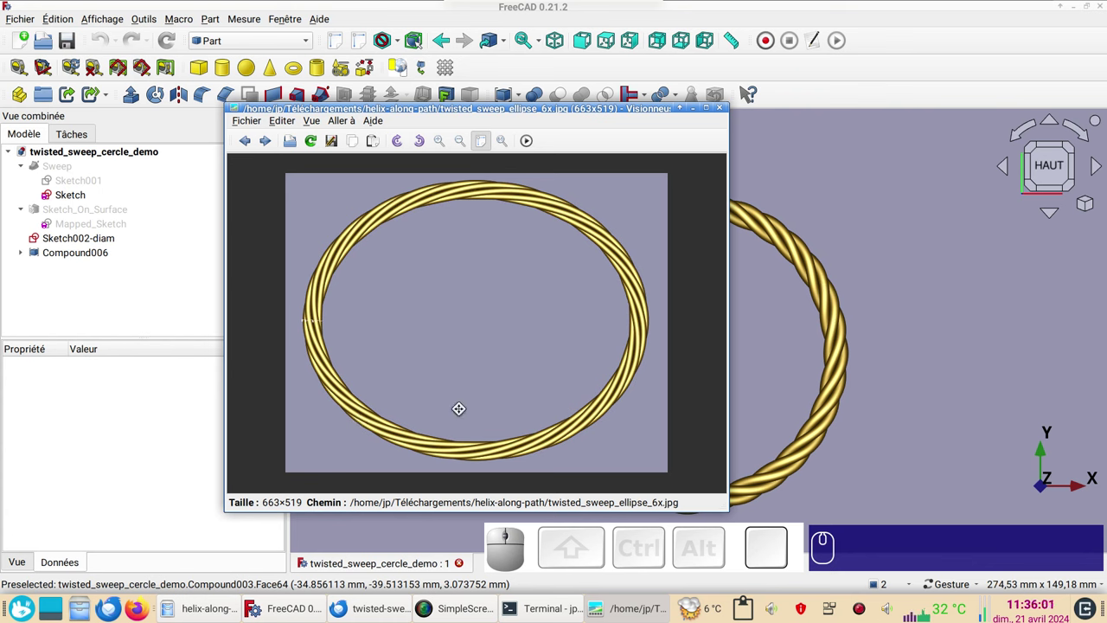
Scroll through the reference renders: ellipse ring, helix path, circle ring and thin ellipse 6x.
scroll("down", 3)
scroll("down", 3)
scroll("up", 3)
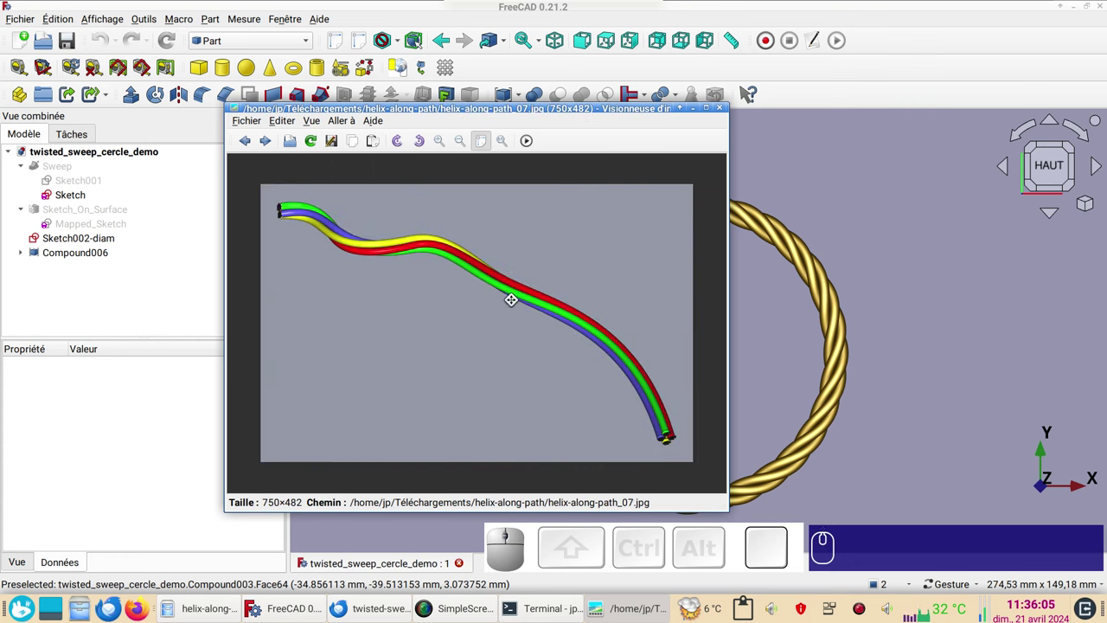
scroll("down", 3)
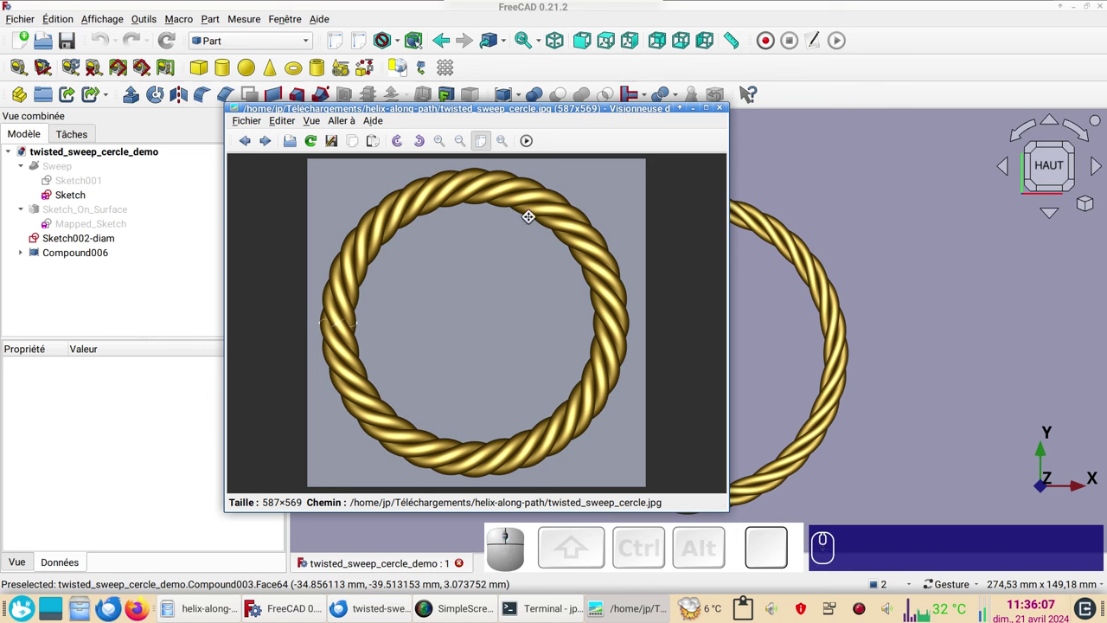
scroll("down", 3)
scroll("up", 3)
scroll("down", 3)
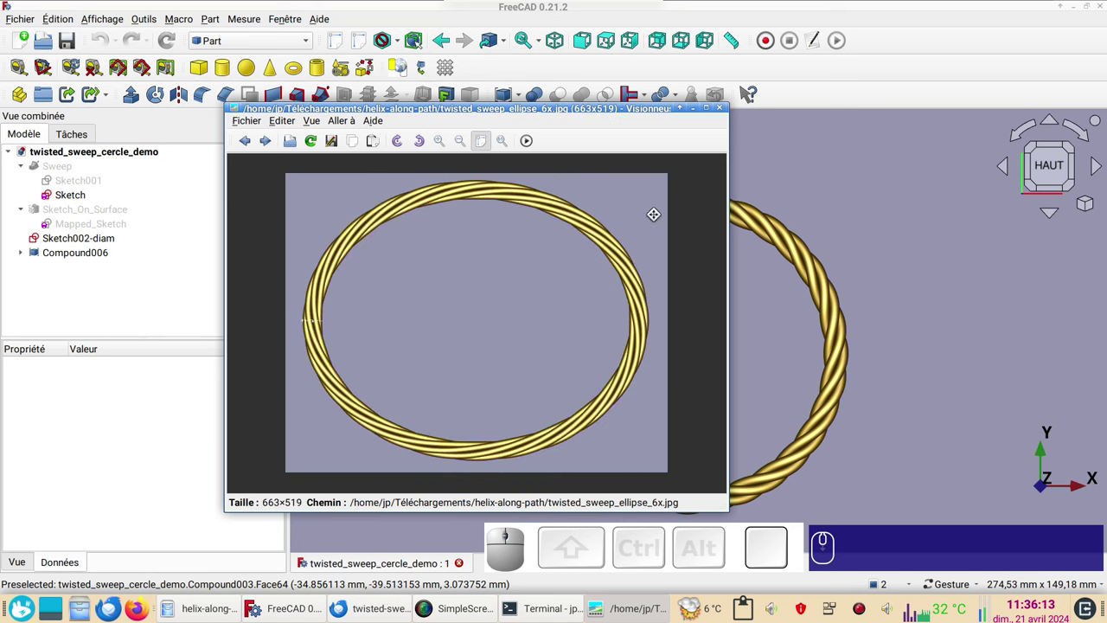
Close the image viewer and switch from Part Design to the Sketcher workbench.
left_click(725, 107)
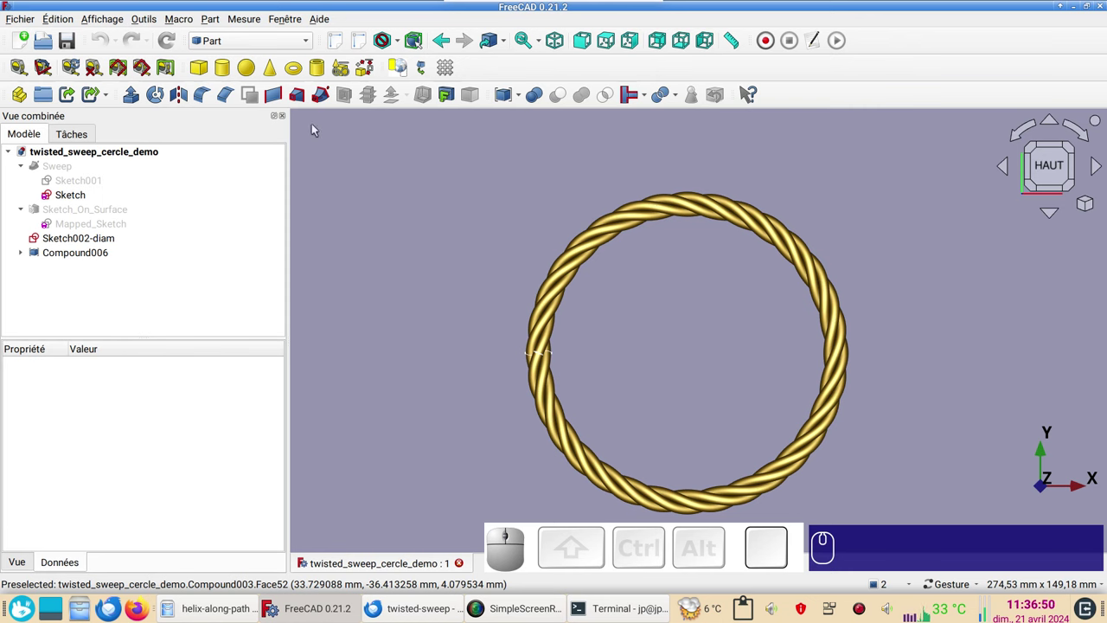
left_click(250, 45)
left_click(250, 194)
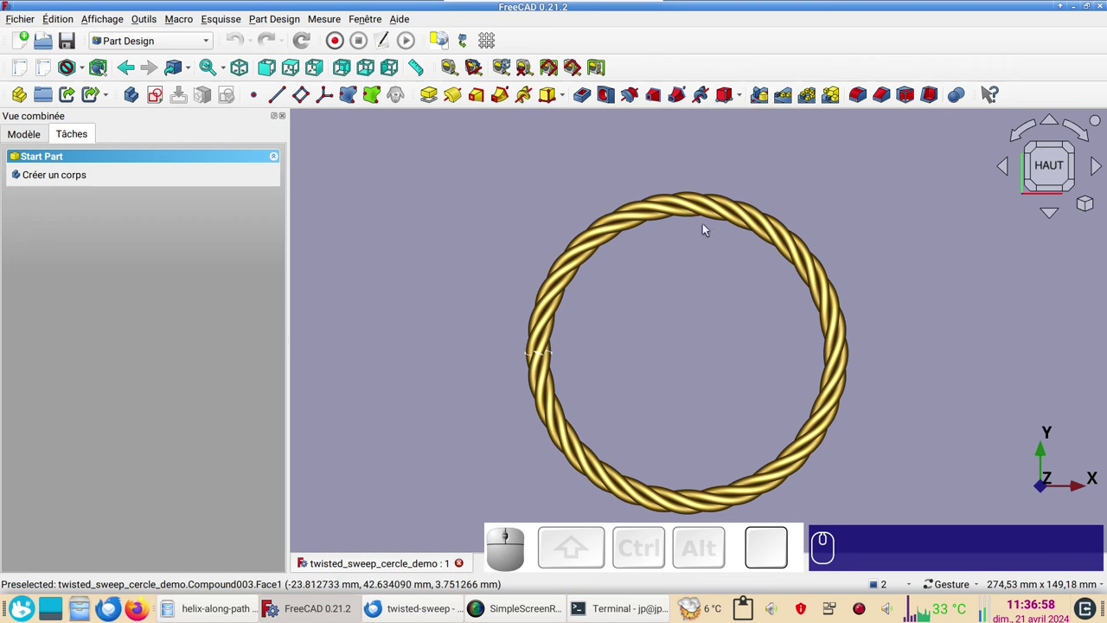
left_click(167, 43)
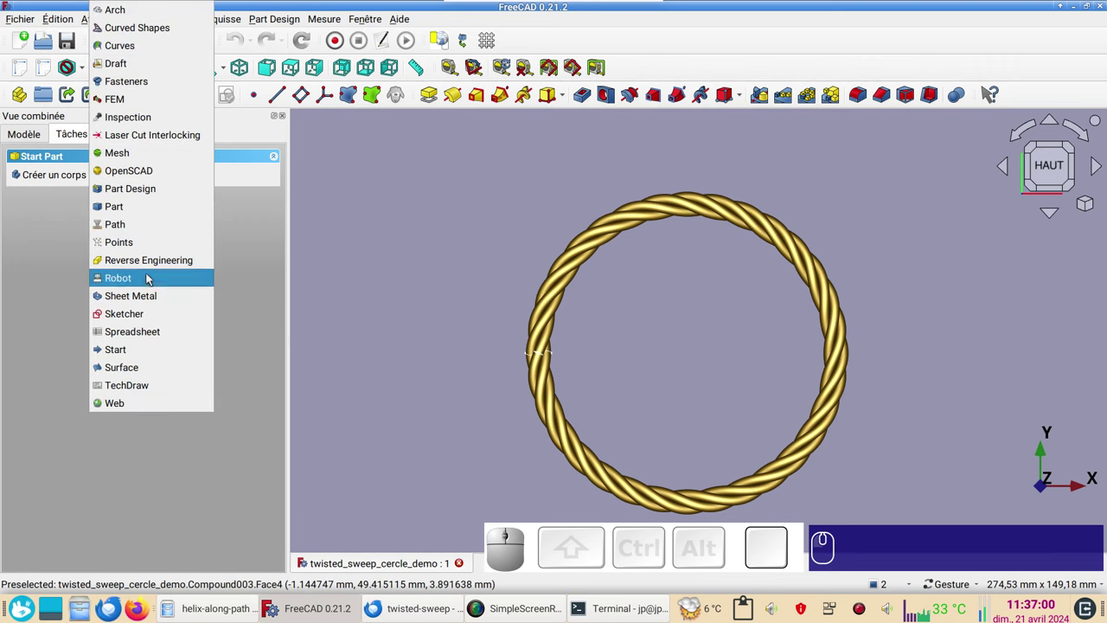
left_click(153, 323)
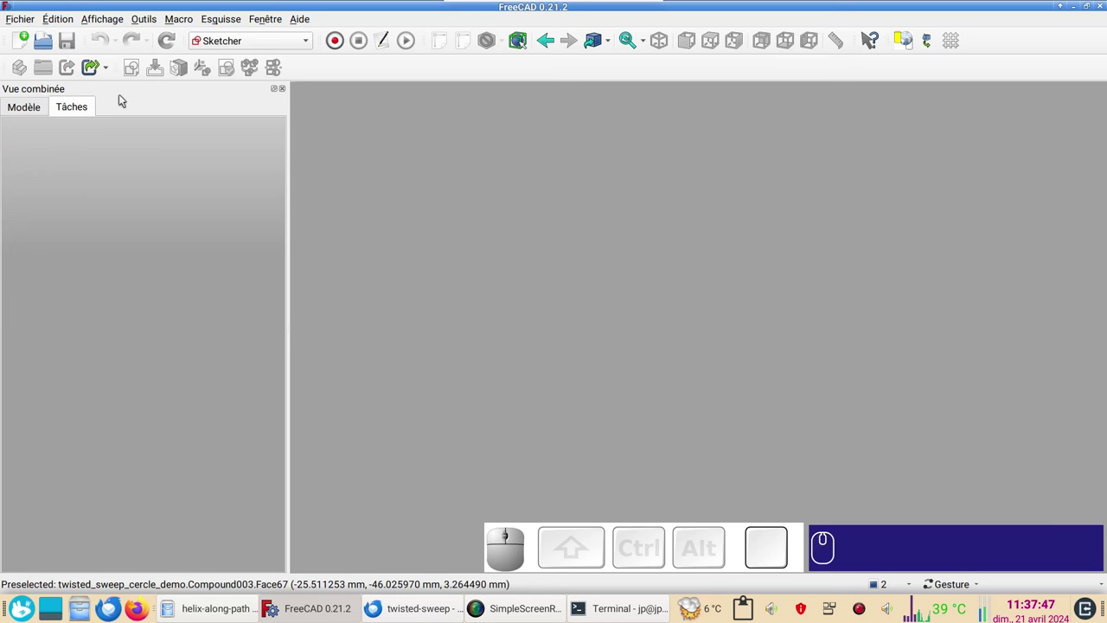
Create a new document with a sketch on the XY plane and draw an arc centred on the origin.
left_click(23, 46)
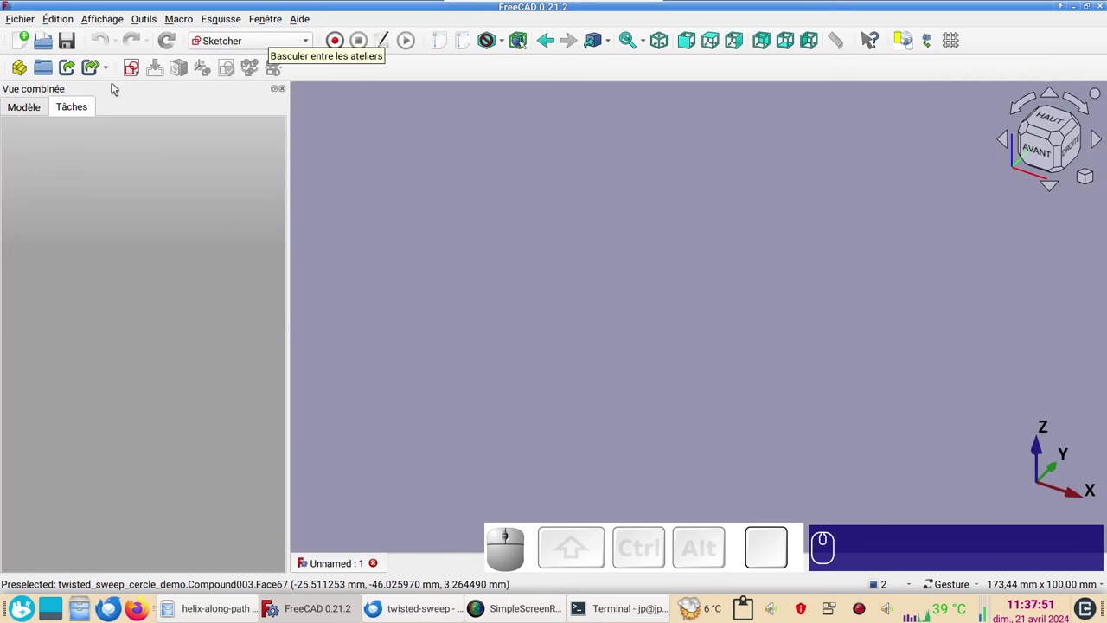
left_click(140, 75)
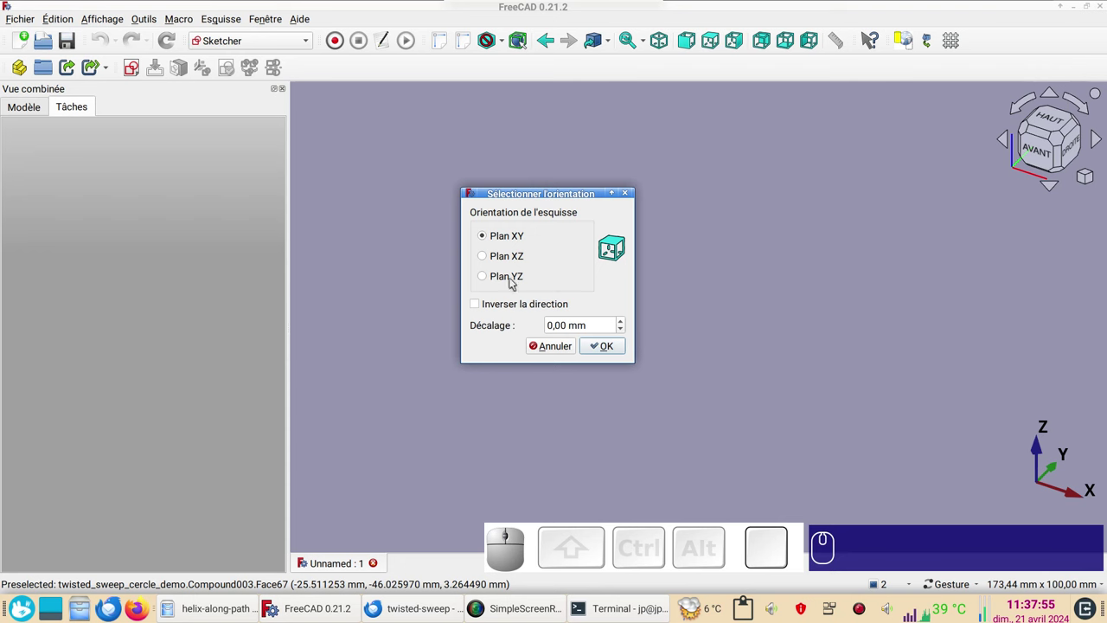
left_click(612, 348)
left_click_drag(643, 394, 396, 234)
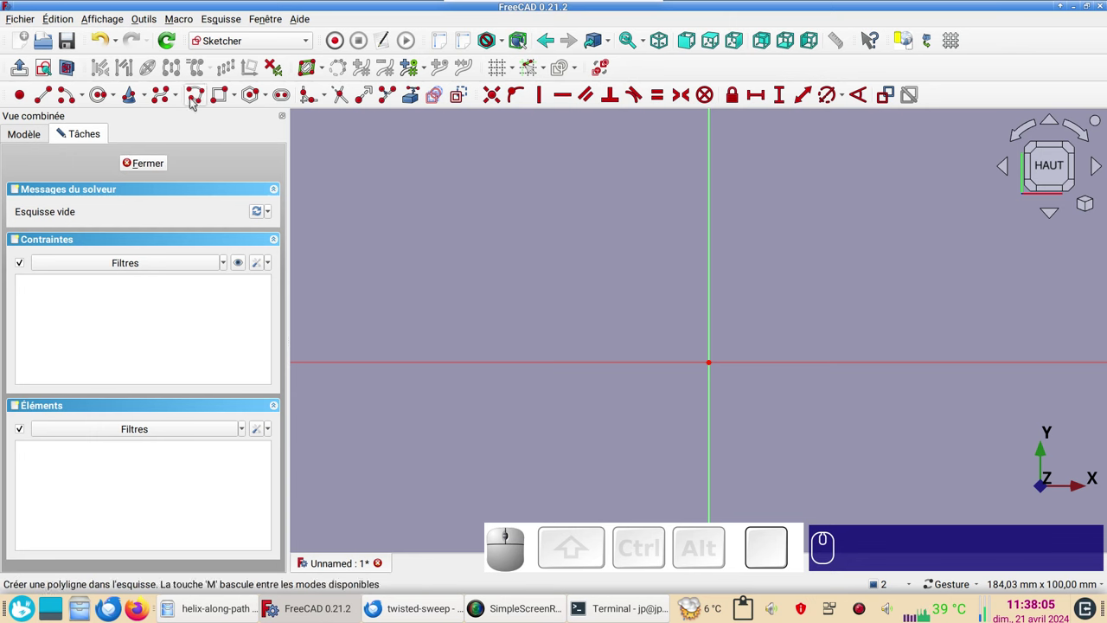
left_click(67, 98)
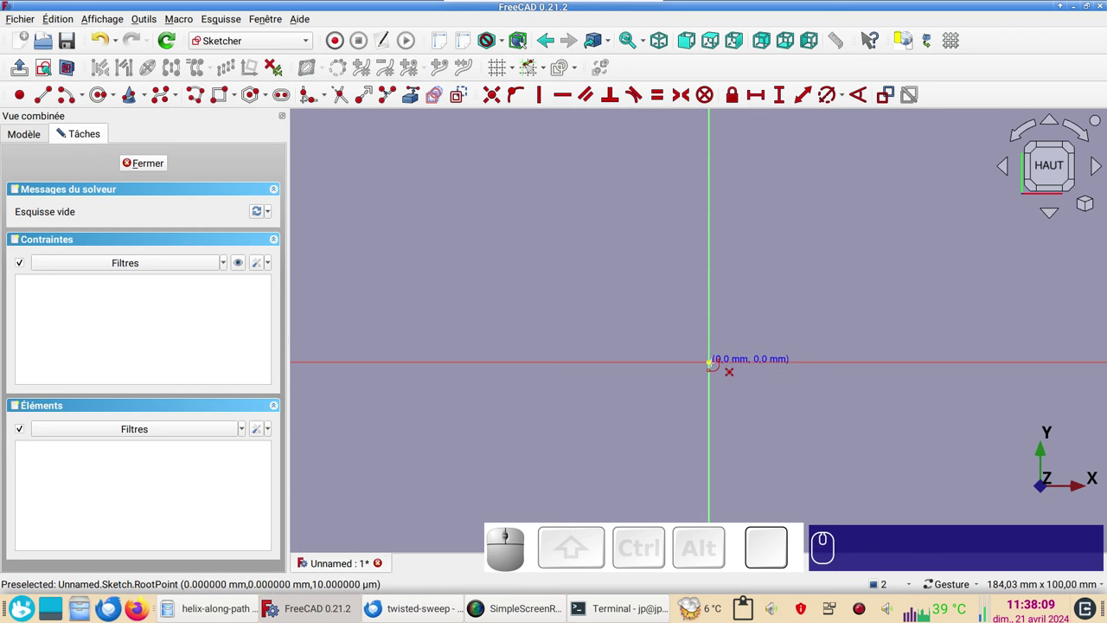
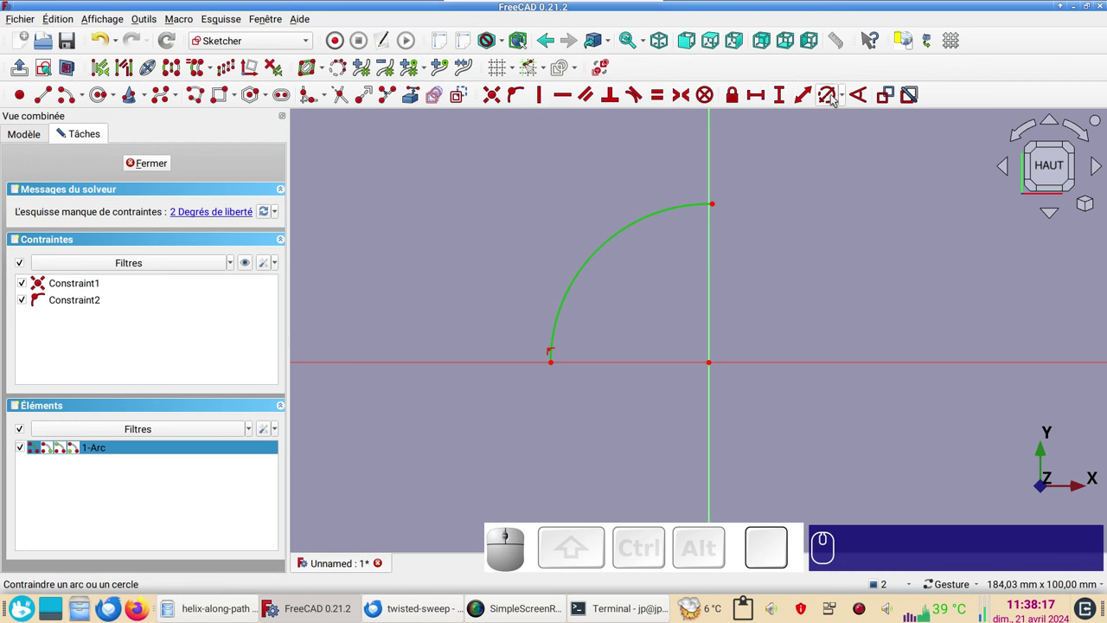
Constrain the arc to 50 mm radius and lock its upper end point onto the vertical axis.
key("r")
key("KP_5")
key("KP_0")
key("KP_Enter")
key("Return")
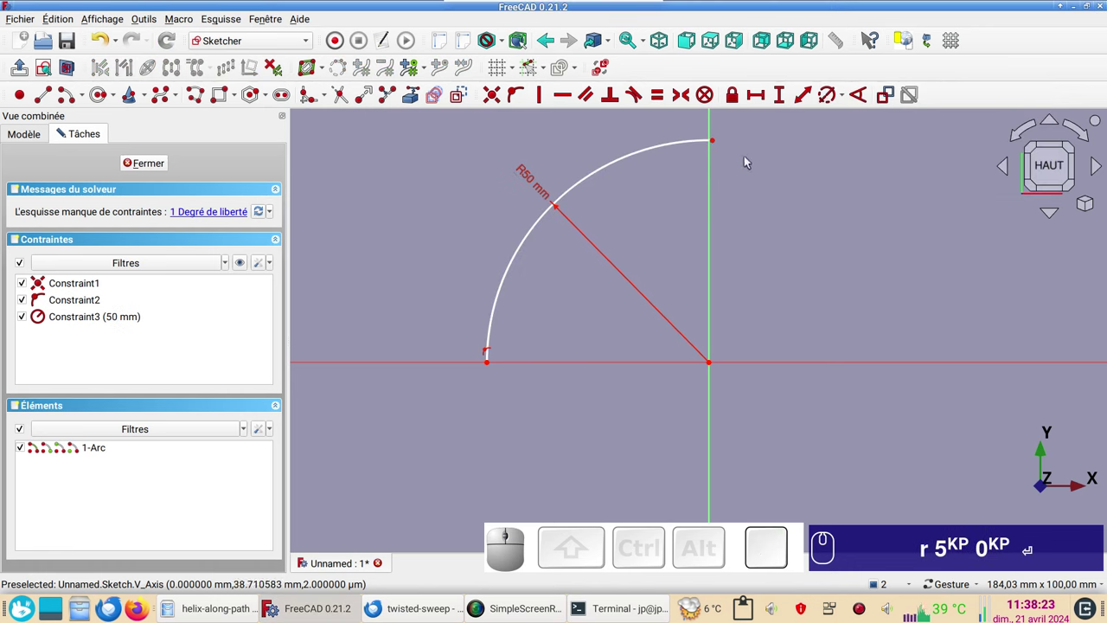
left_click_drag(719, 141, 781, 157)
left_click(777, 149)
left_click(714, 178)
key("o")
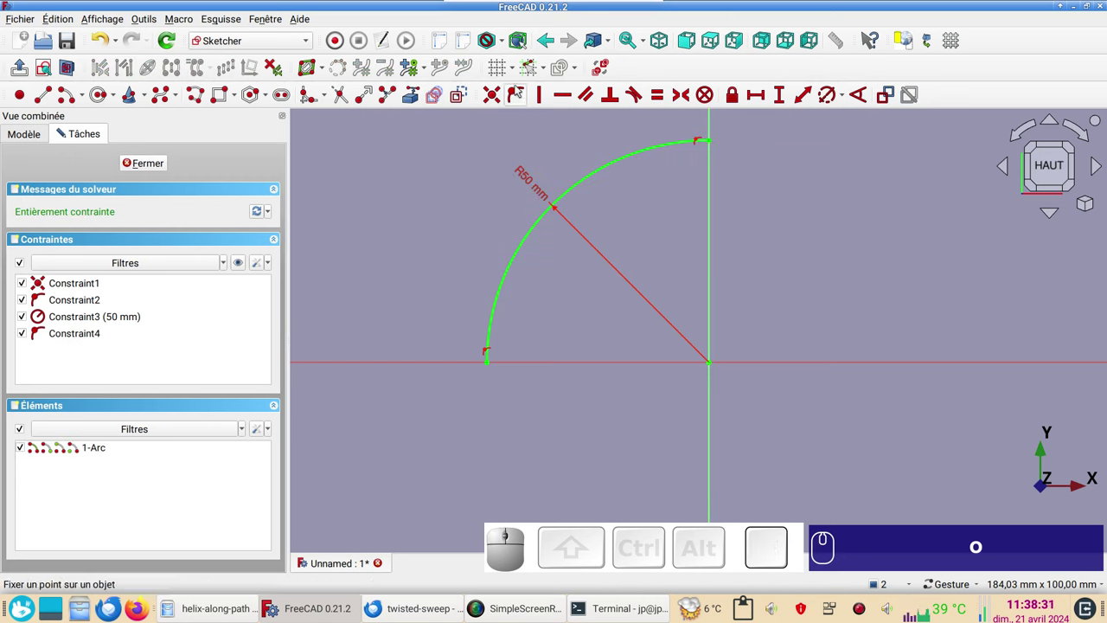
Close the arc sketch and select the arc edge as the attachment for the next sketch.
left_click(150, 168)
left_click(39, 107)
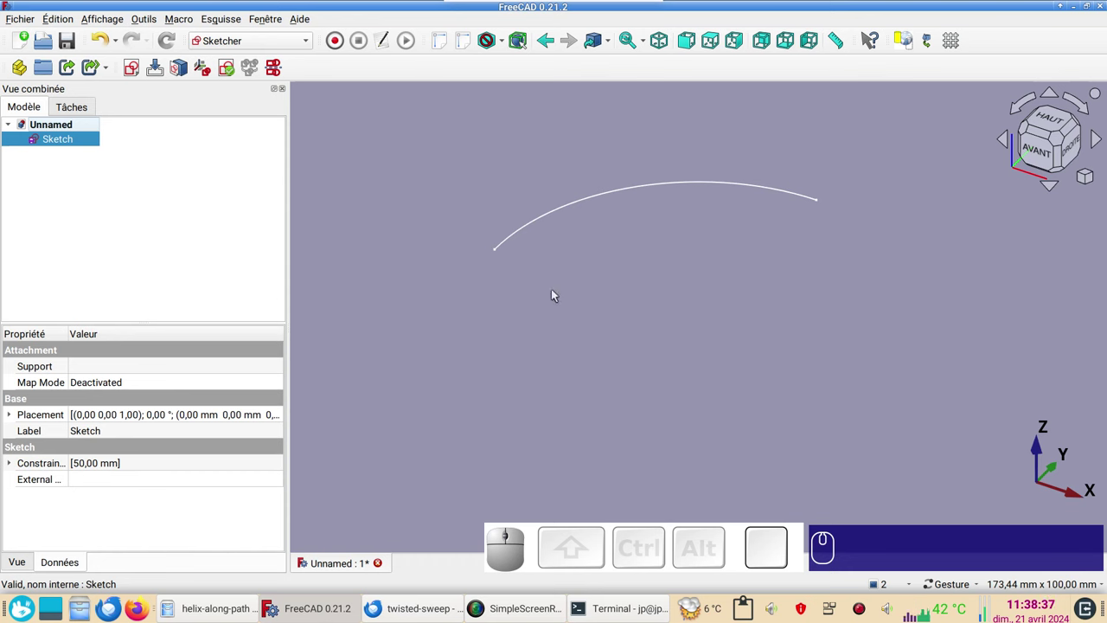
left_click_drag(560, 249, 581, 342)
scroll("up", 3)
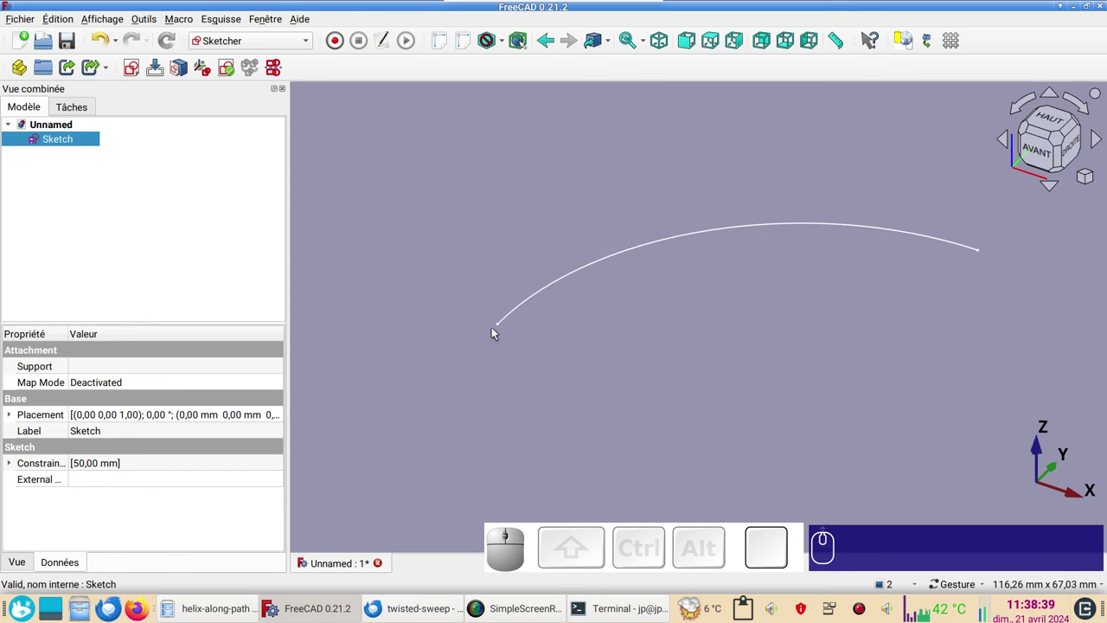
scroll("up", 3)
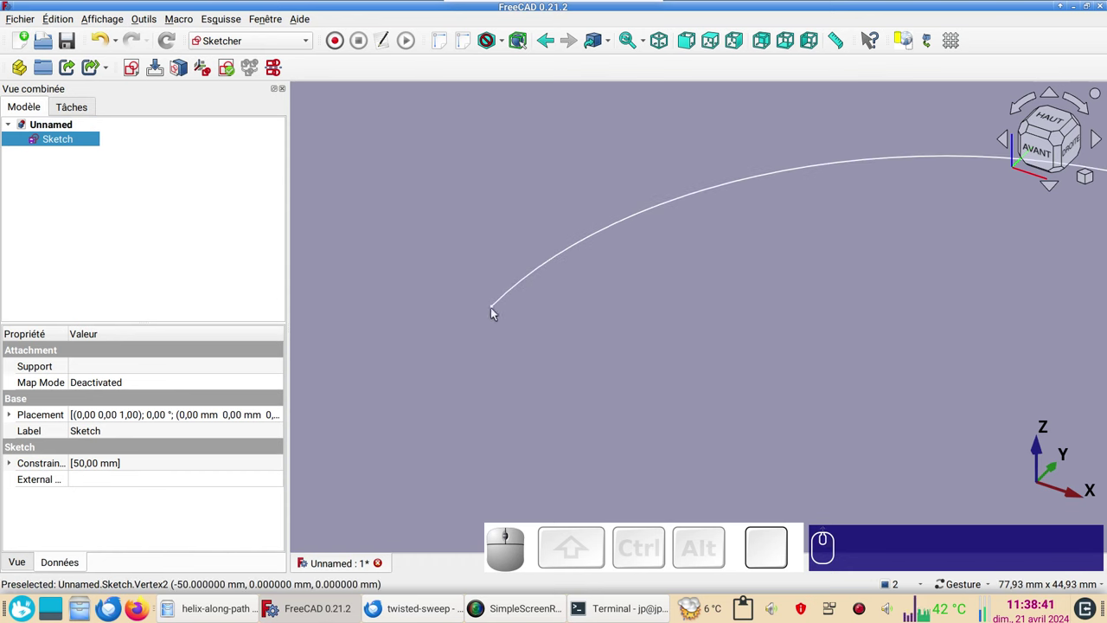
left_click(499, 310)
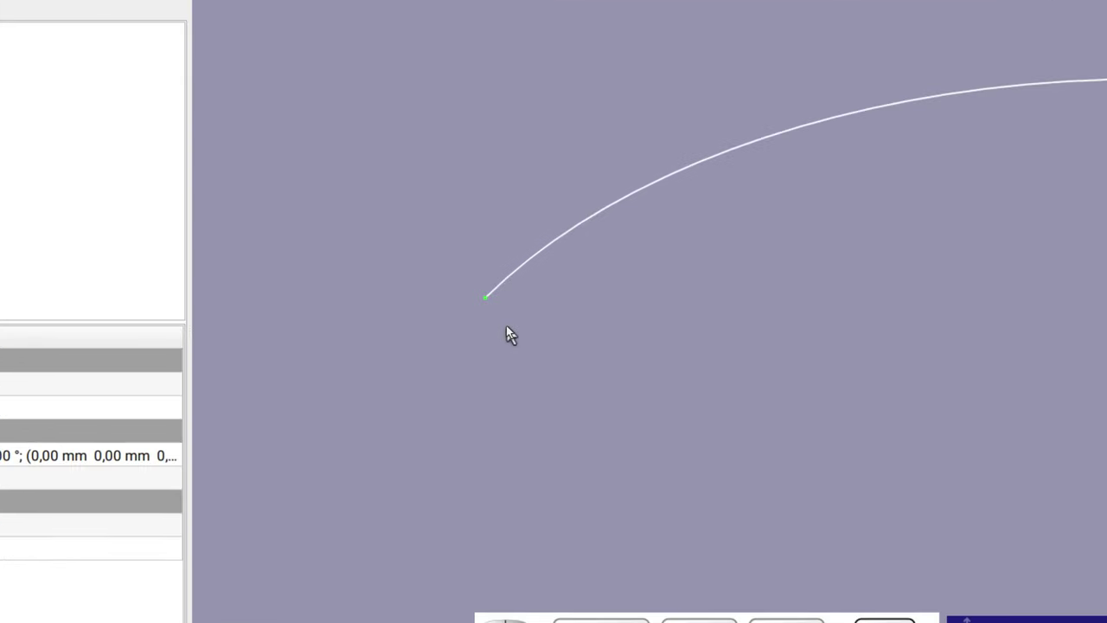
scroll("down", 3)
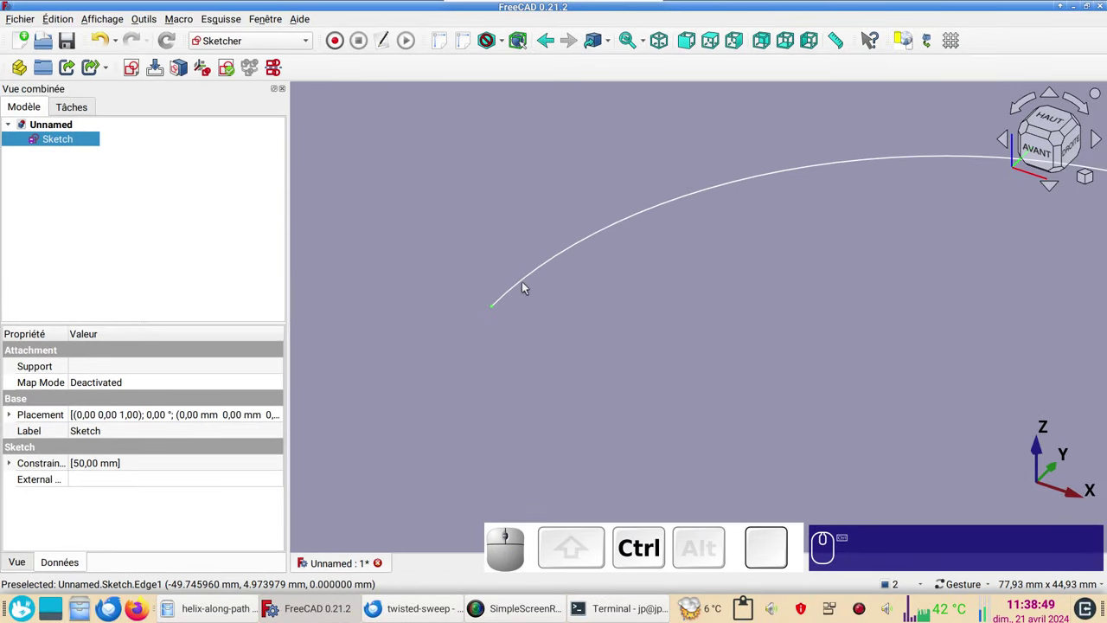
left_click(529, 285)
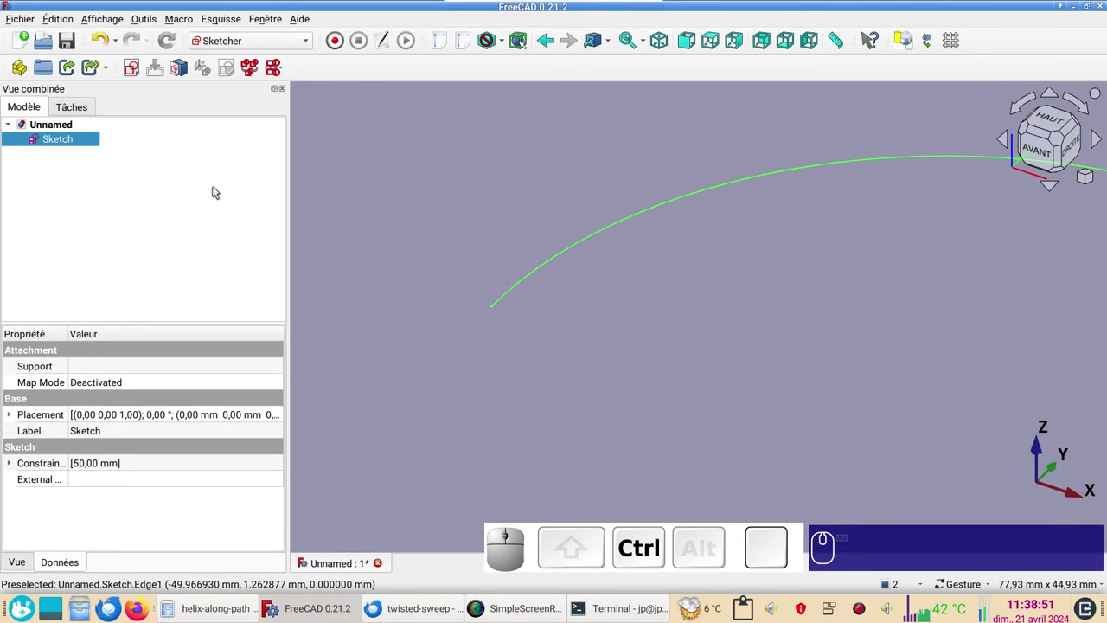
Create a second sketch attached to the arc in Frenet normal-plane mode, perpendicular to the path end.
left_click(141, 76)
left_click(452, 283)
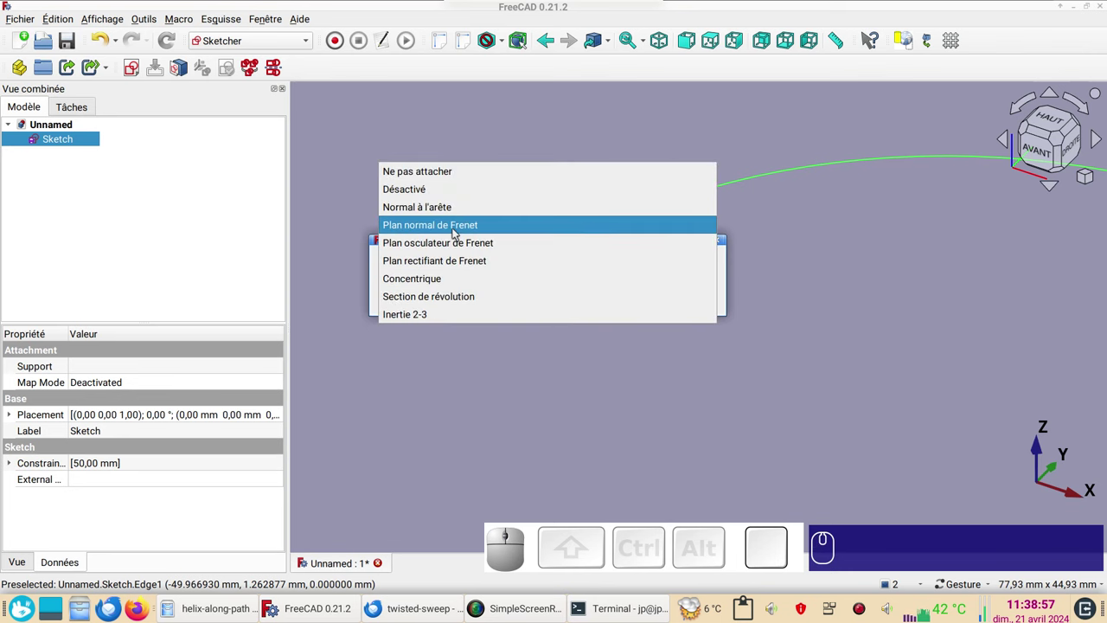
left_click(459, 231)
left_click(705, 299)
scroll("down", 3)
left_click_drag(682, 345, 264, 175)
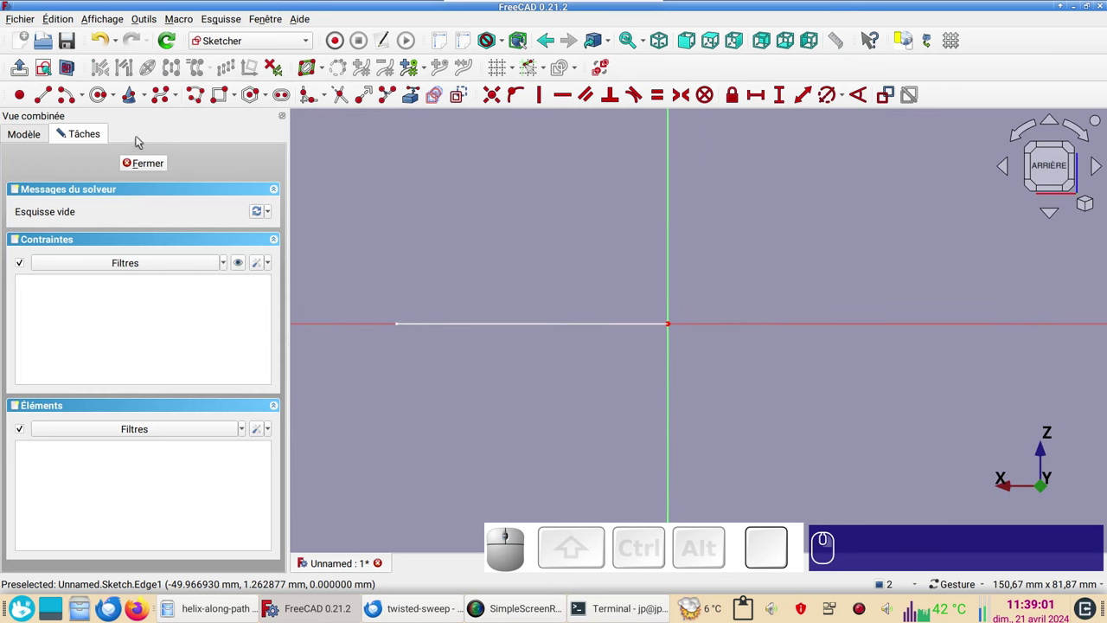
Draw a 4 mm diameter profile circle in the perpendicular sketch and close it.
left_click(106, 98)
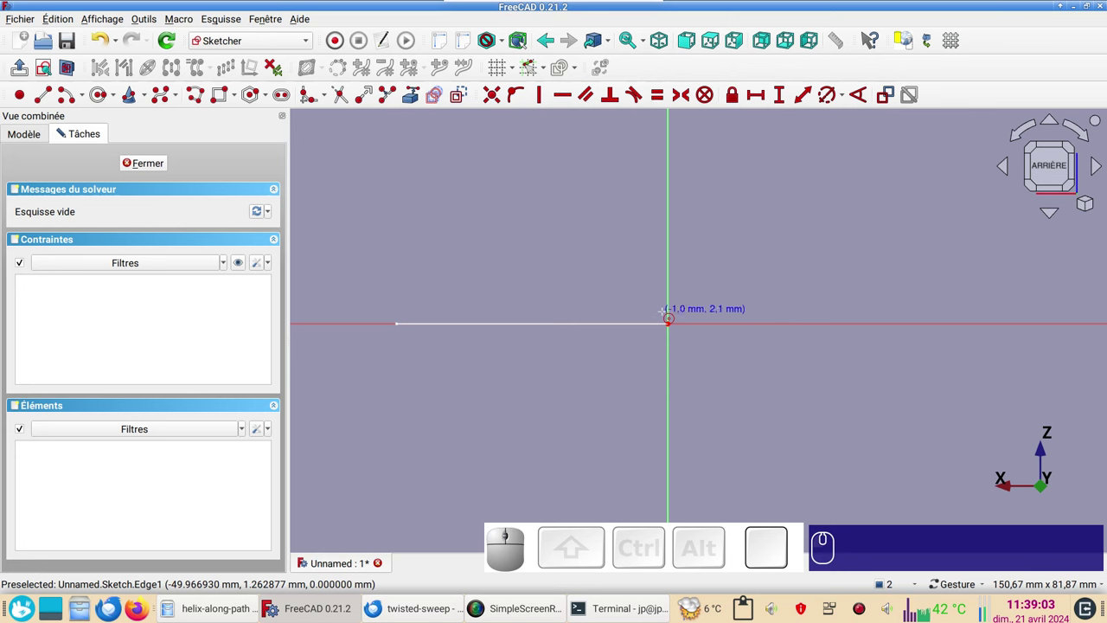
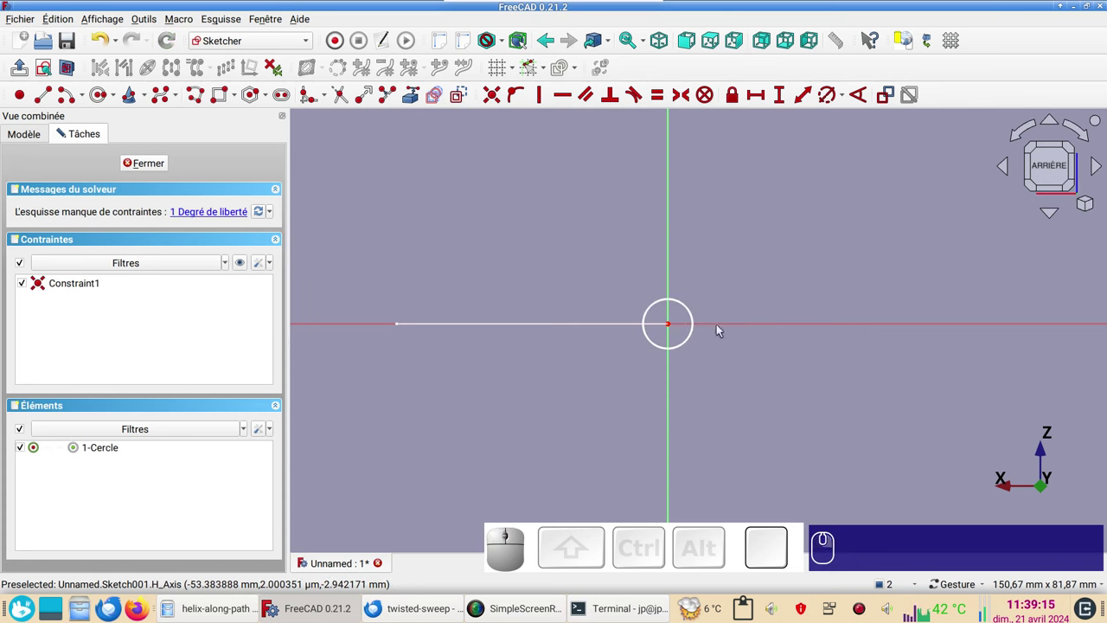
left_click(690, 309)
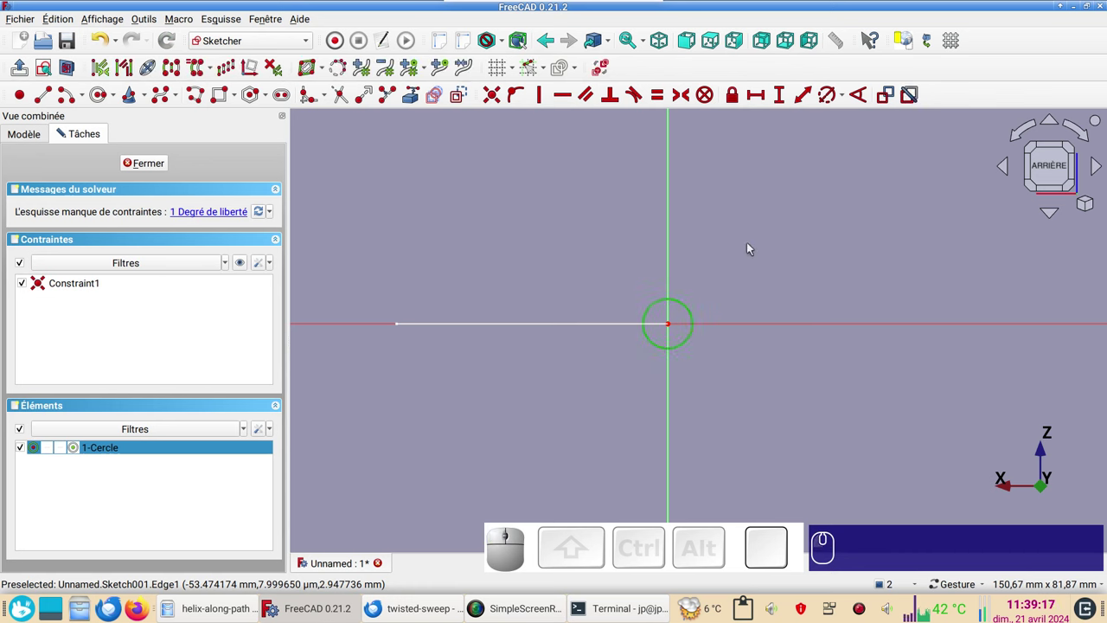
key("r")
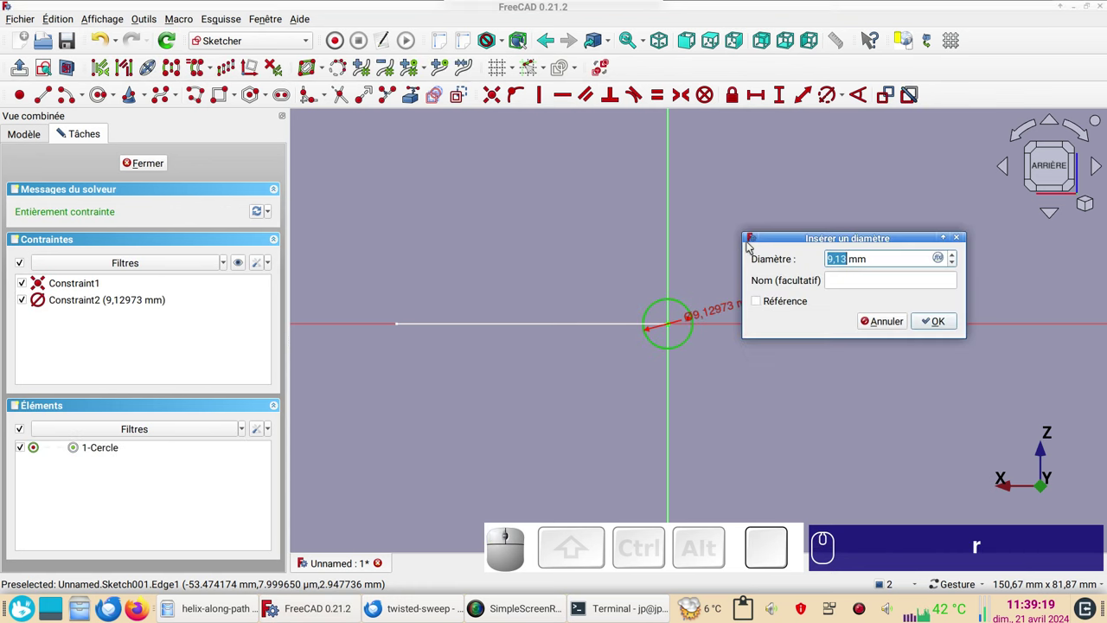
key("KP_4")
key("Return")
key("KP_Enter")
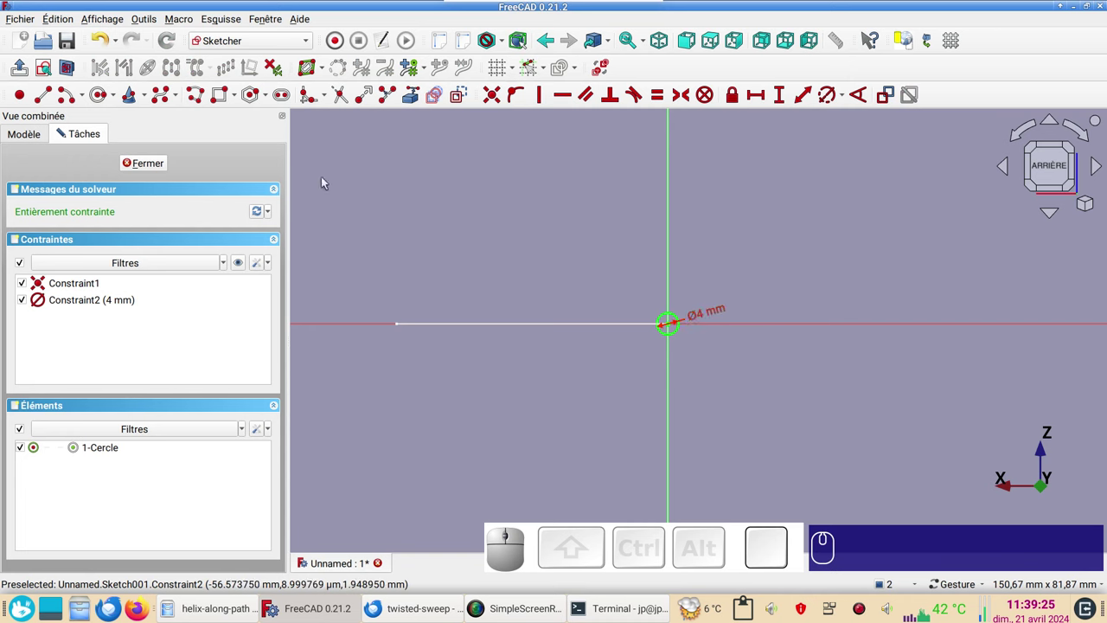
left_click(159, 166)
scroll("down", 3)
left_click_drag(558, 217, 226, 196)
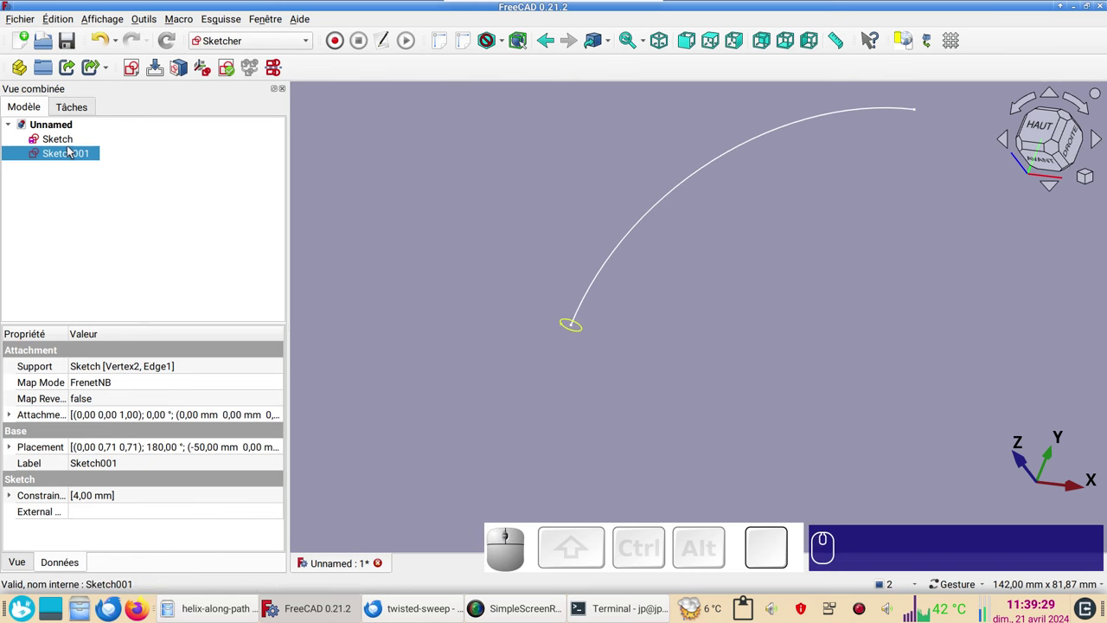
Reopen the arc sketch, delete Constraint4 and pull the arc's upper end down to shorten it.
left_click(75, 141)
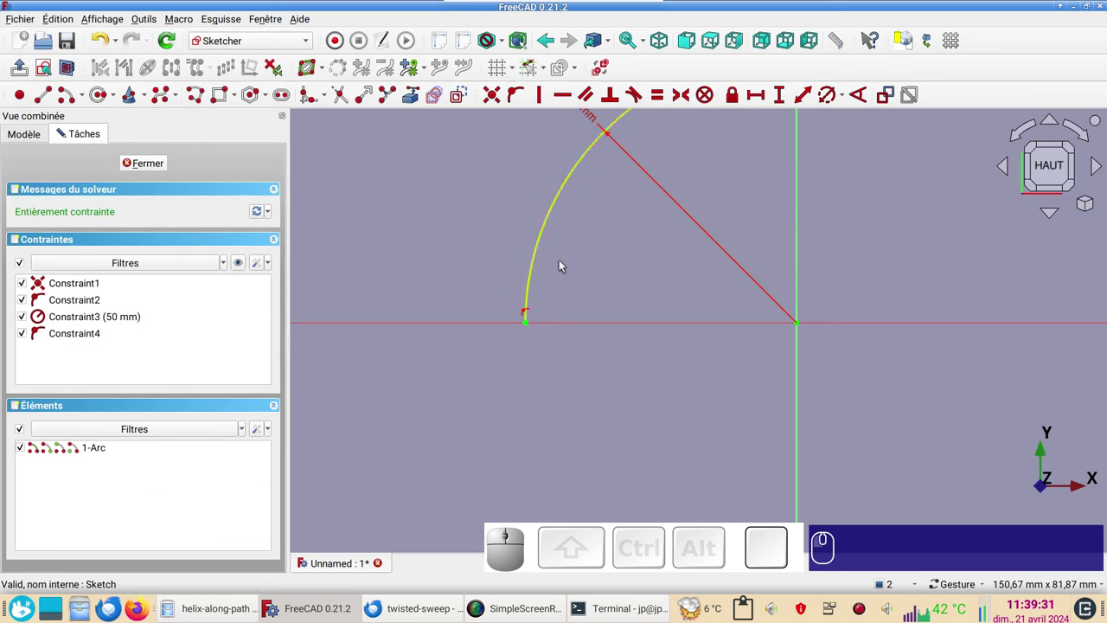
scroll("down", 3)
right_click(613, 239)
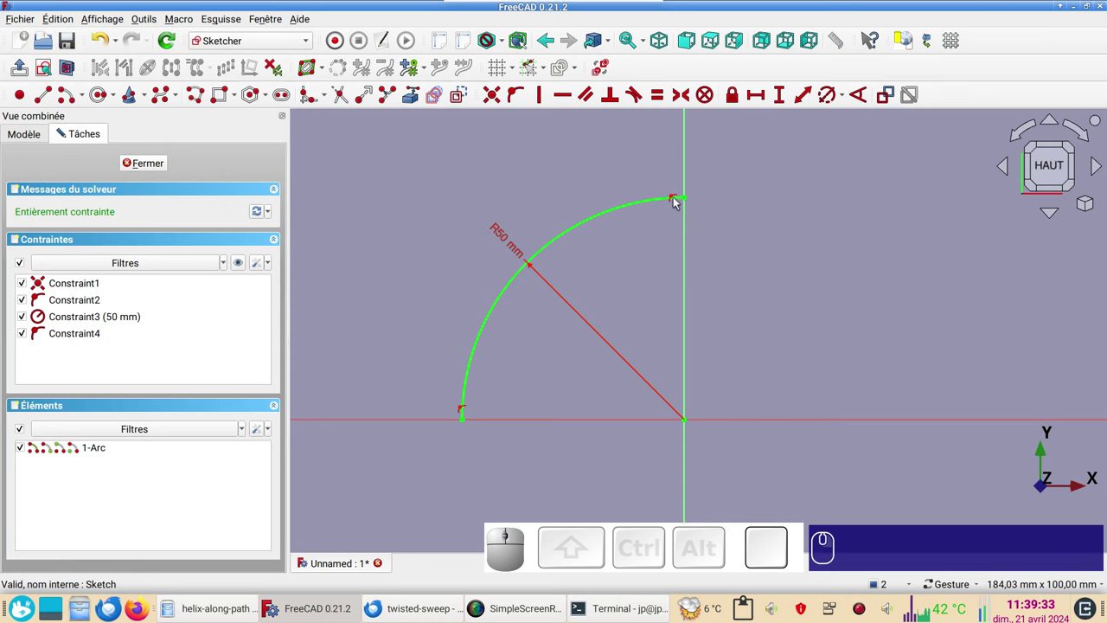
left_click(678, 198)
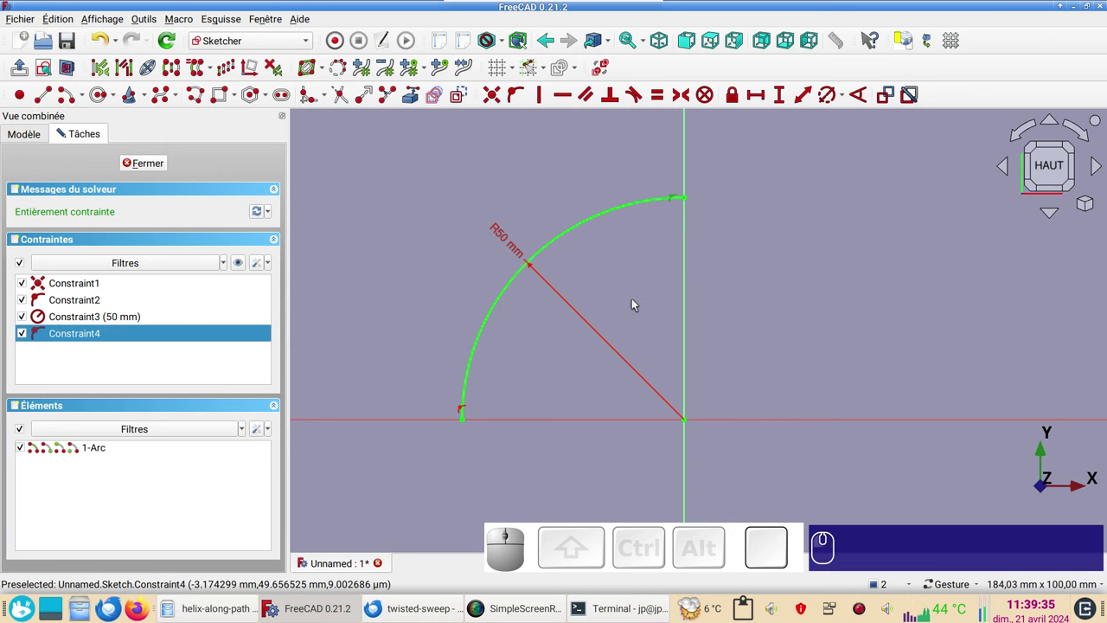
key("Delete")
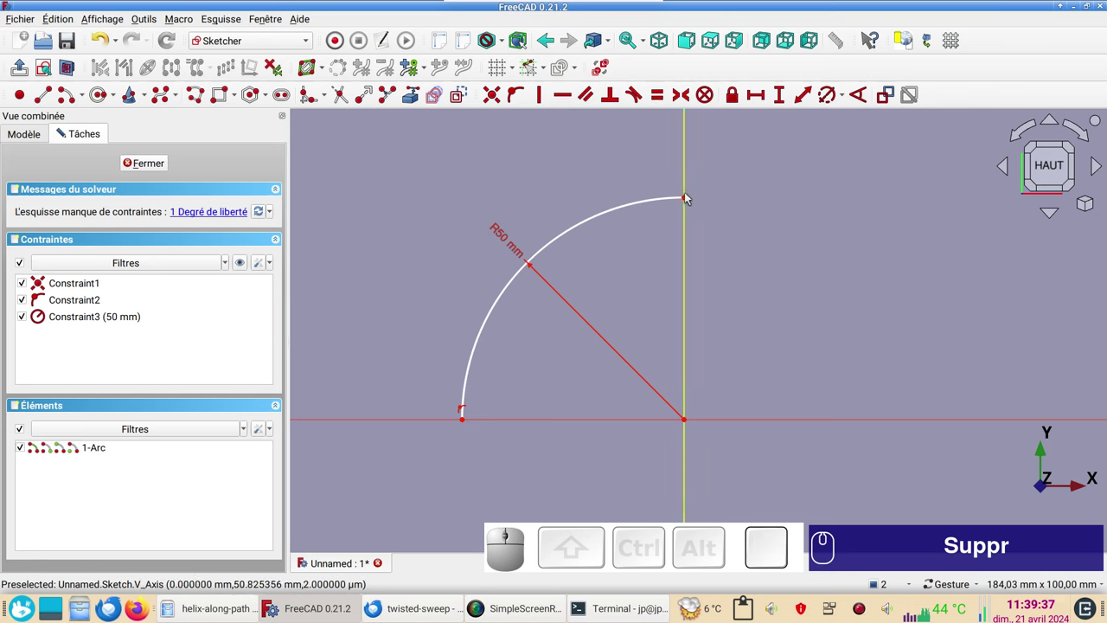
left_click_drag(685, 203, 166, 136)
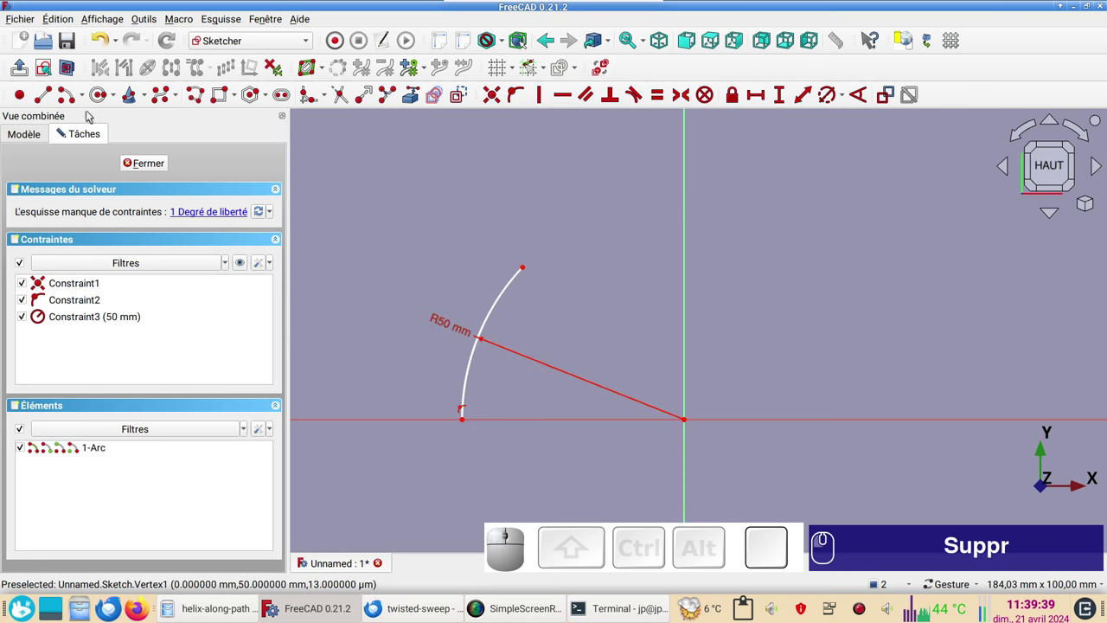
Add a radial construction line and constrain it at 45° to the vertical axis, then close the sketch.
left_click(52, 97)
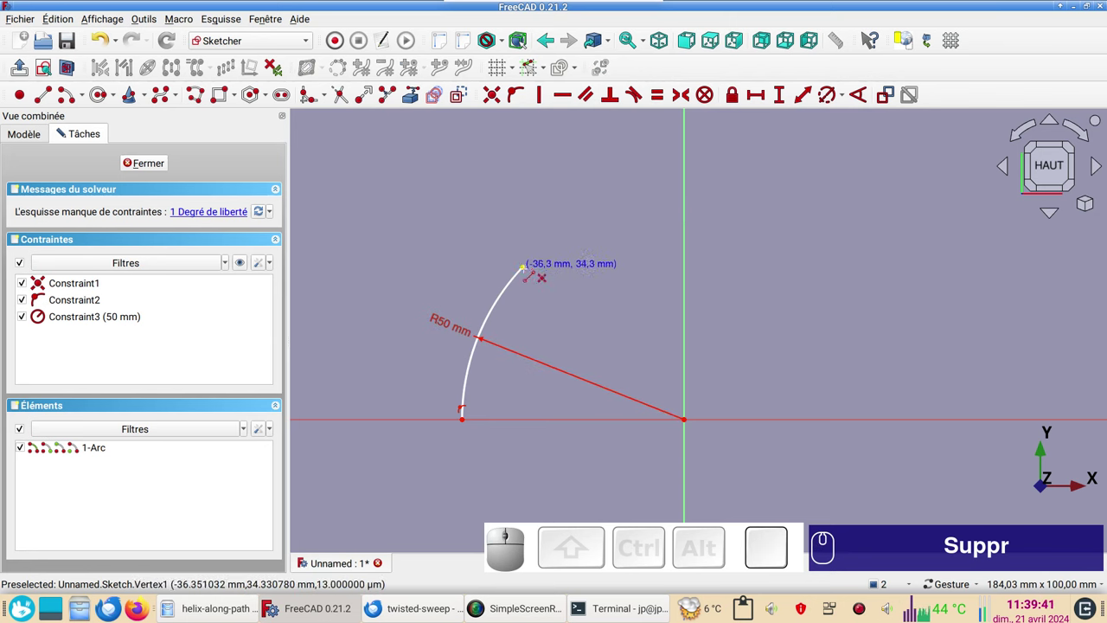
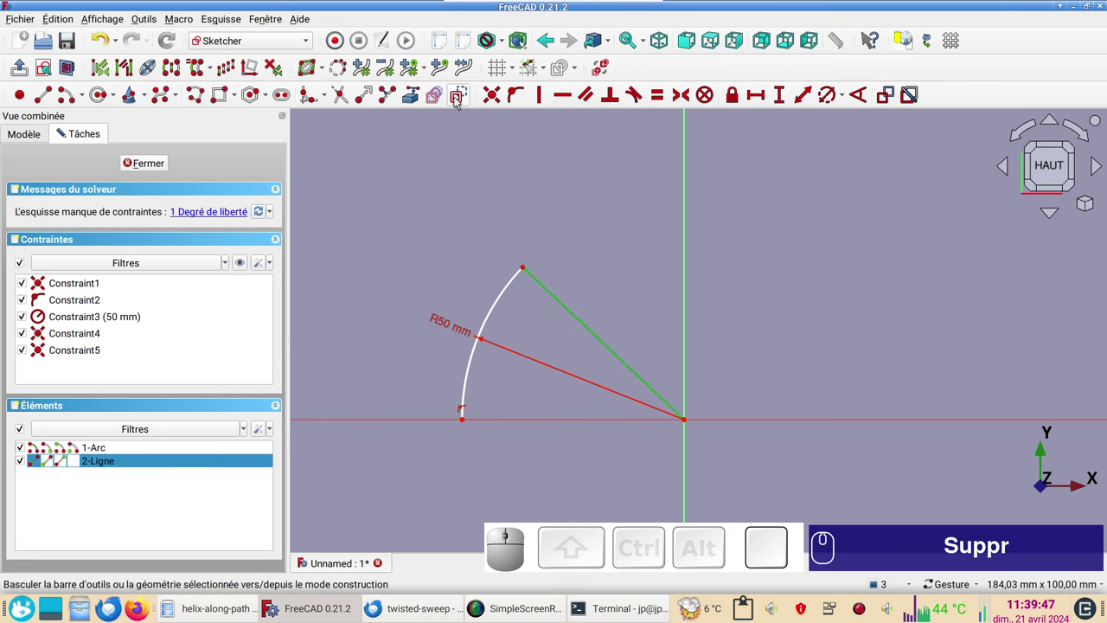
left_click(461, 98)
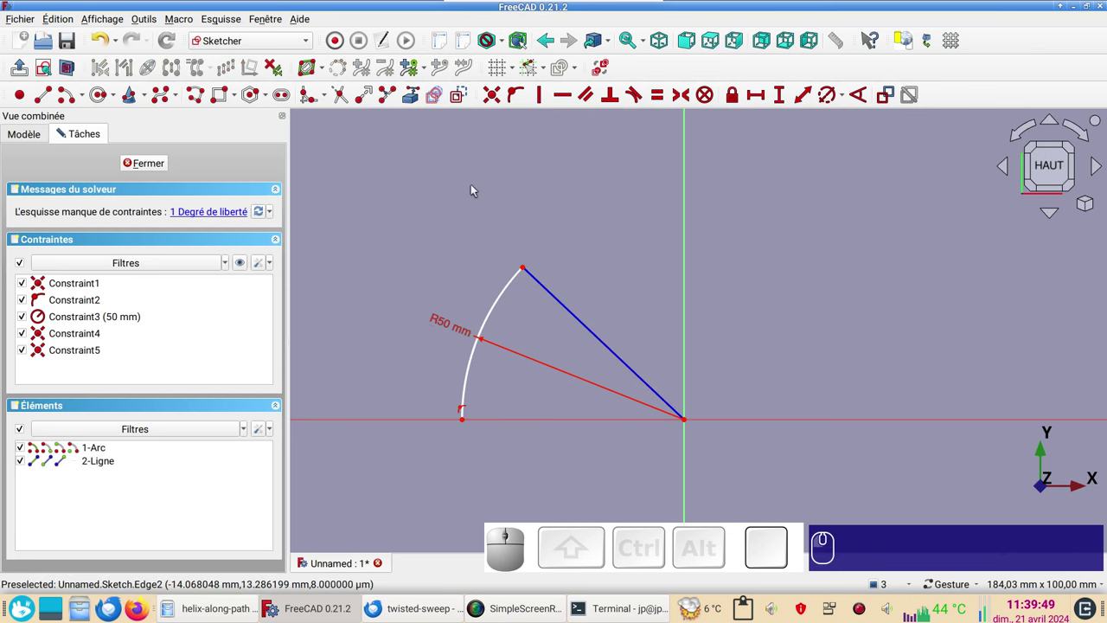
left_click(576, 311)
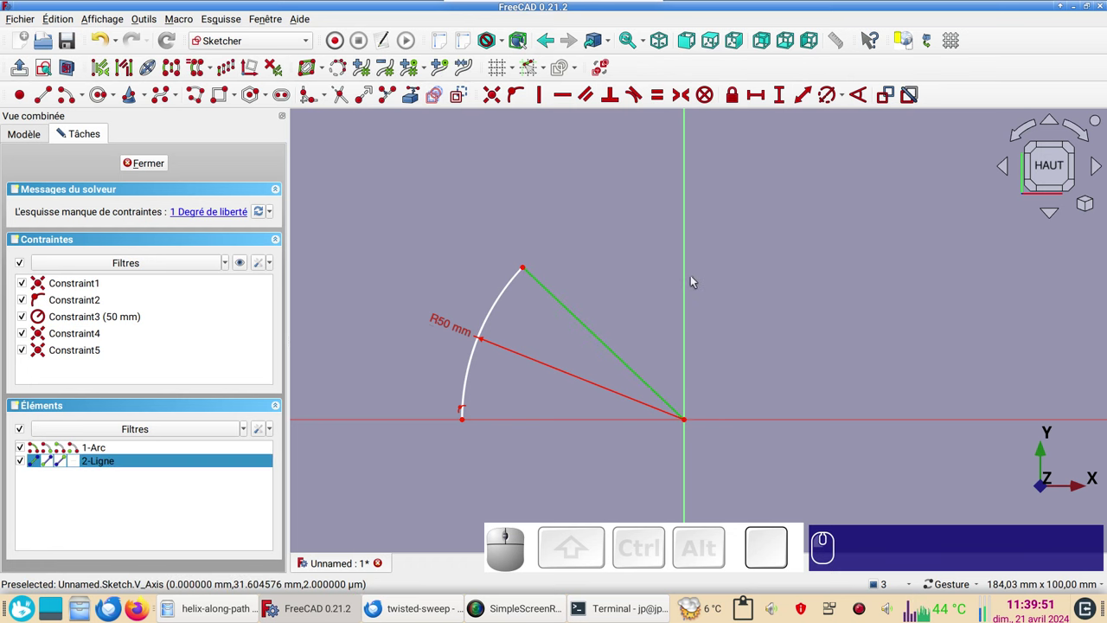
left_click(691, 285)
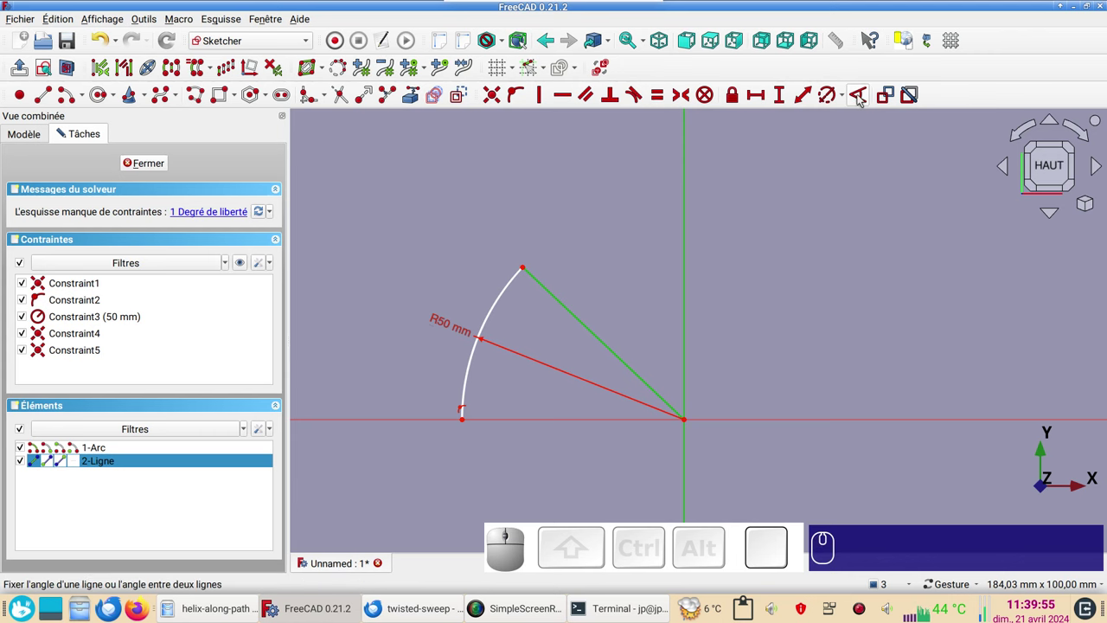
left_click(864, 96)
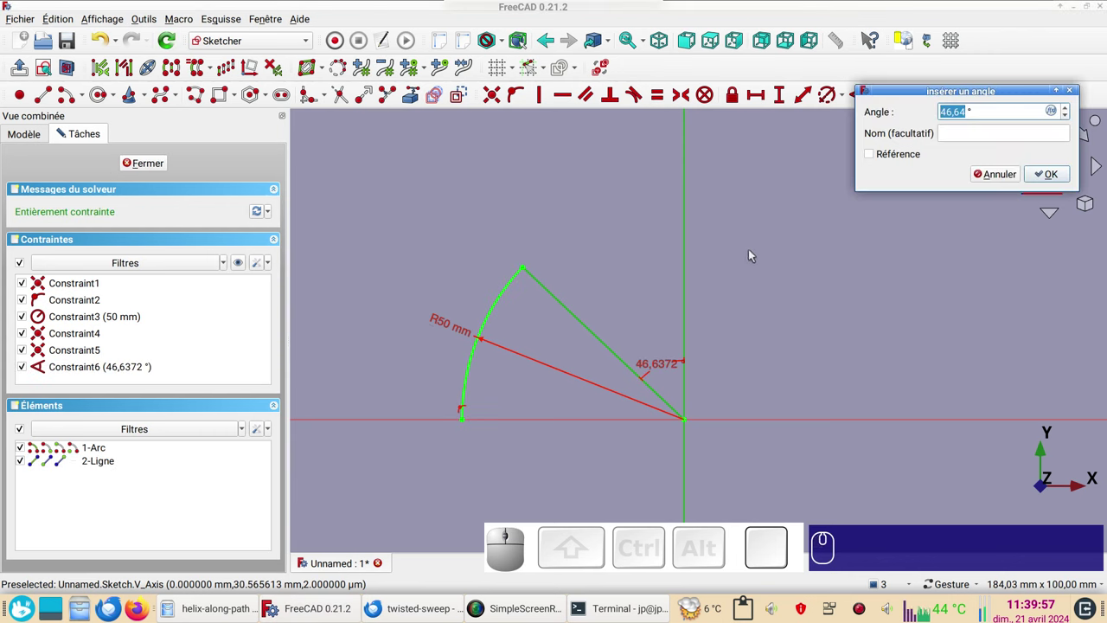
key("KP_4")
key("KP_5")
key("KP_Enter")
key("Return")
left_click(156, 162)
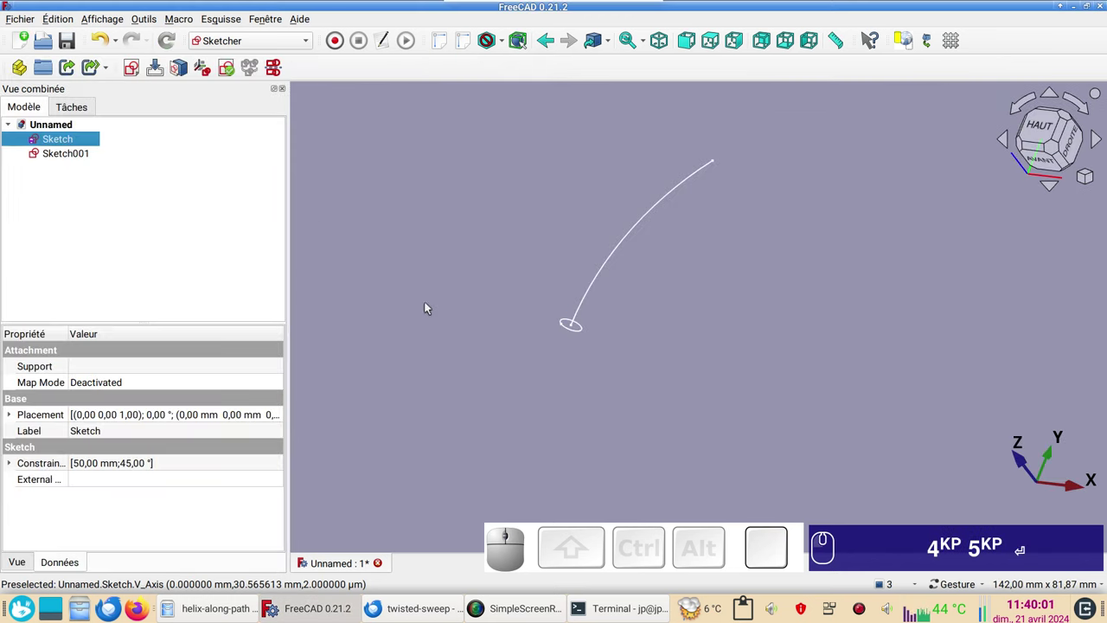
In the Part workbench, start a sweep (Balayage) with Sketch001's circle as the profile.
left_click(285, 38)
left_click(235, 213)
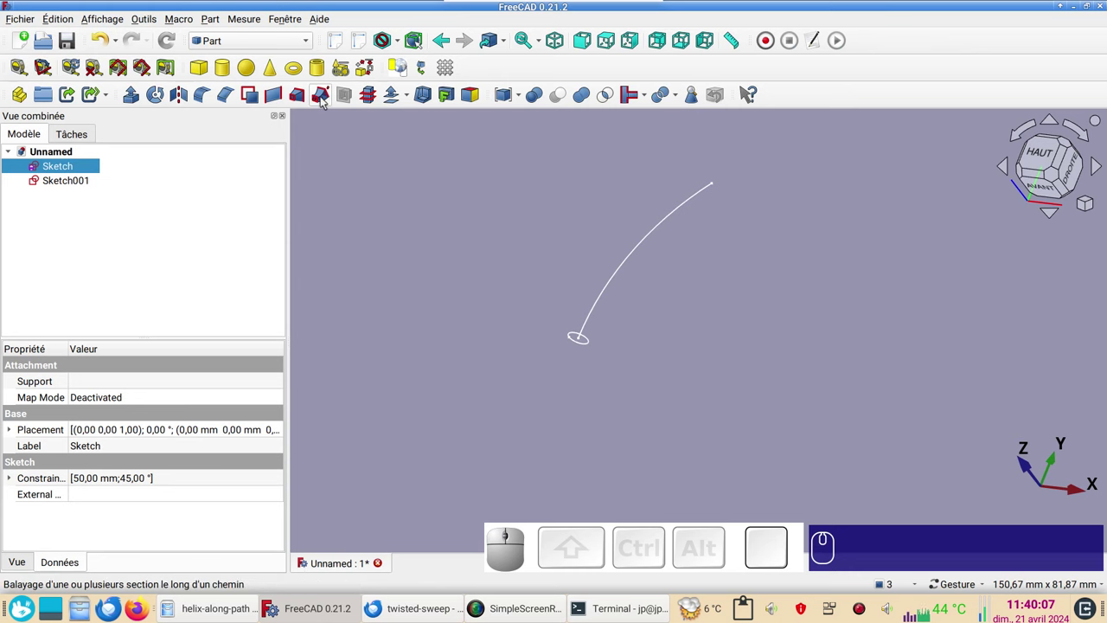
left_click(327, 99)
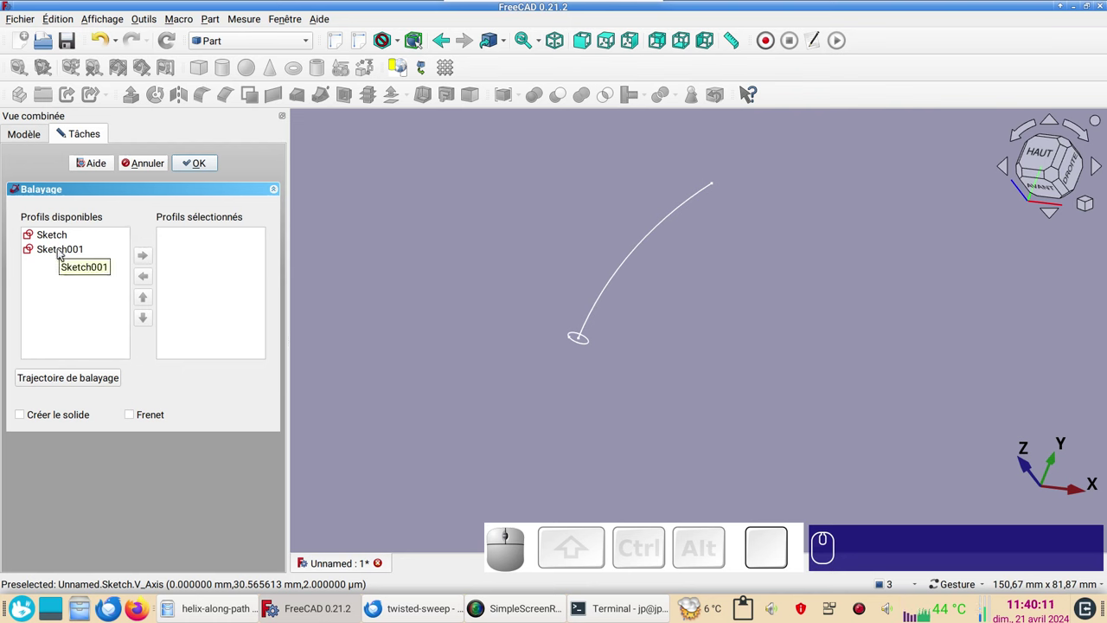
left_click(66, 250)
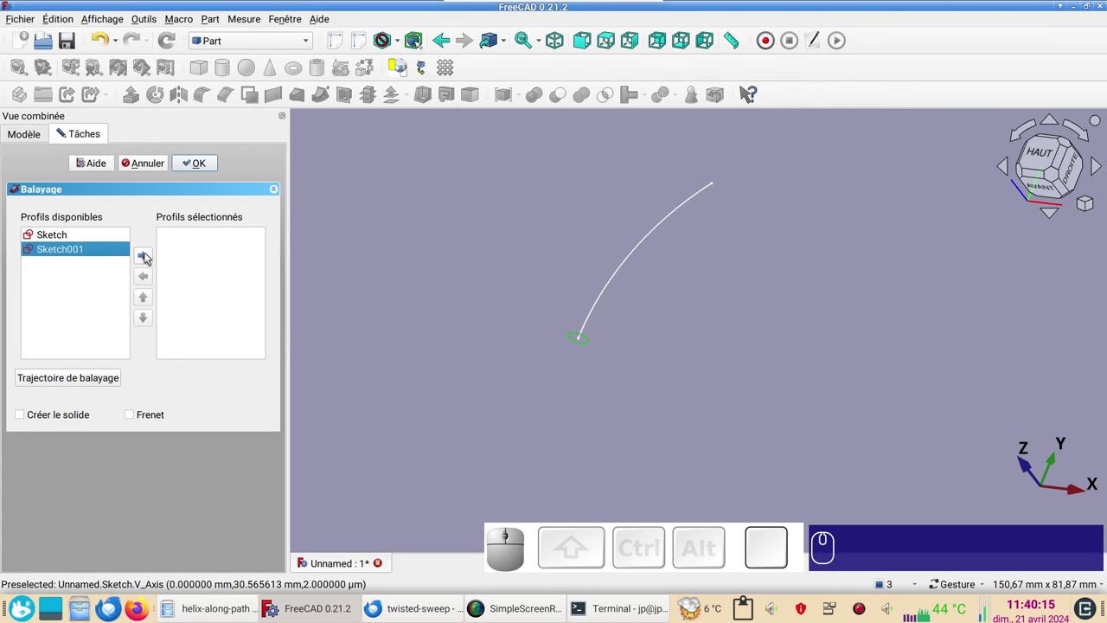
left_click(148, 256)
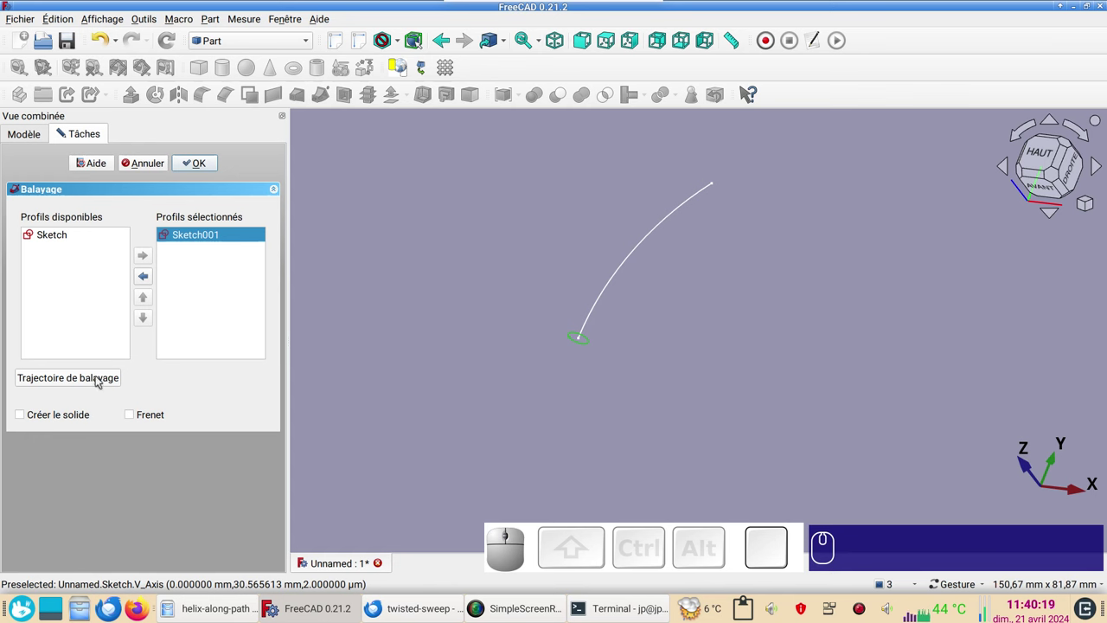
Pick the 45° arc as the sweep path and create the thin curved tube.
left_click(104, 380)
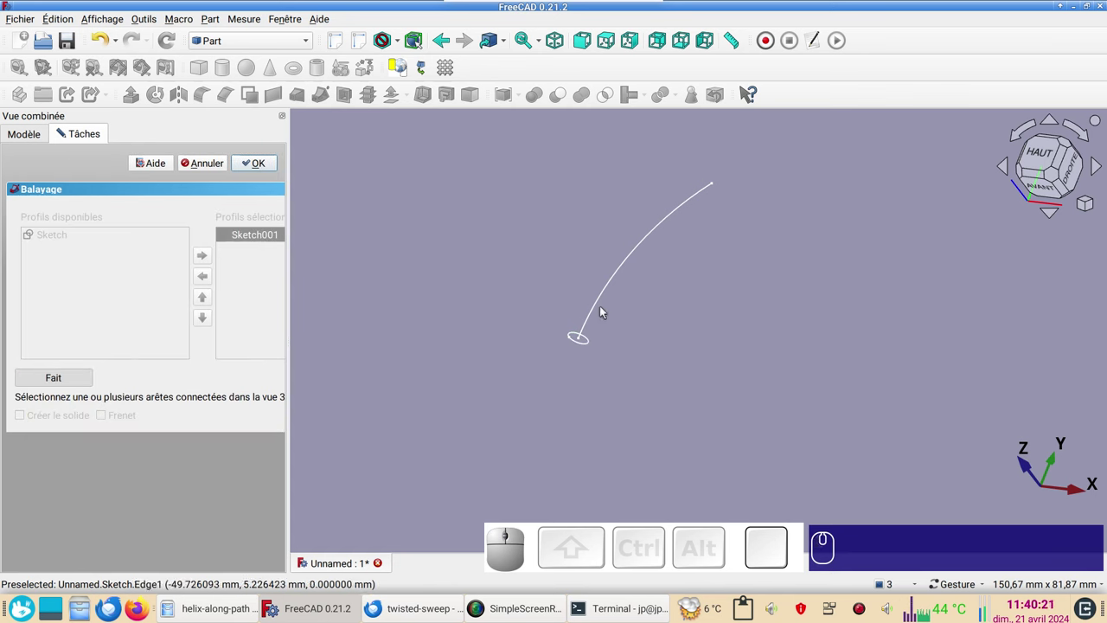
left_click(603, 304)
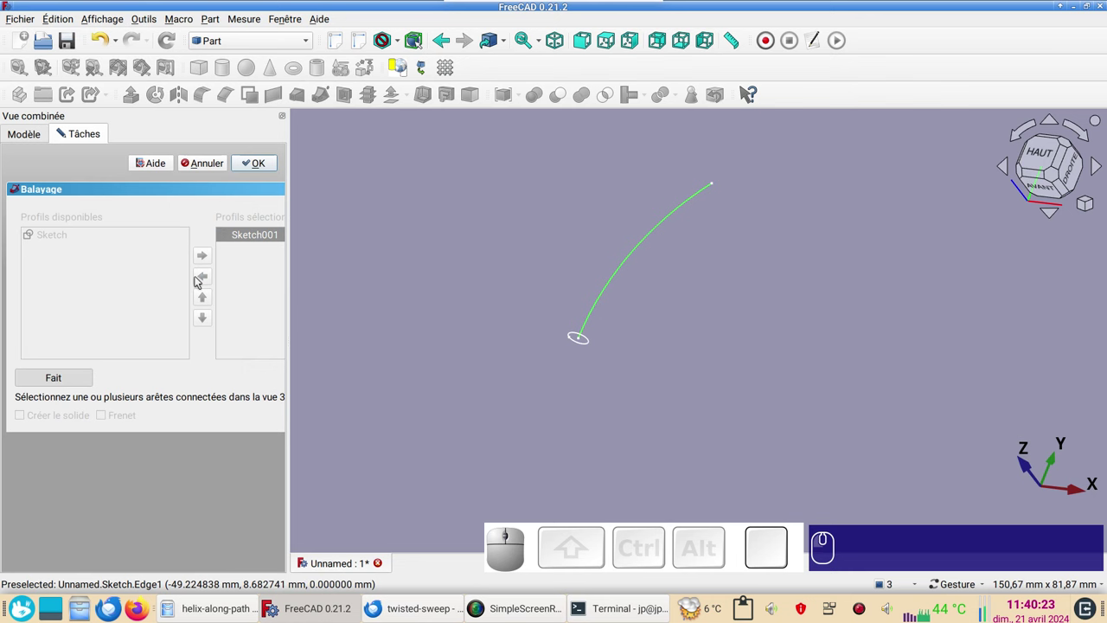
left_click(70, 383)
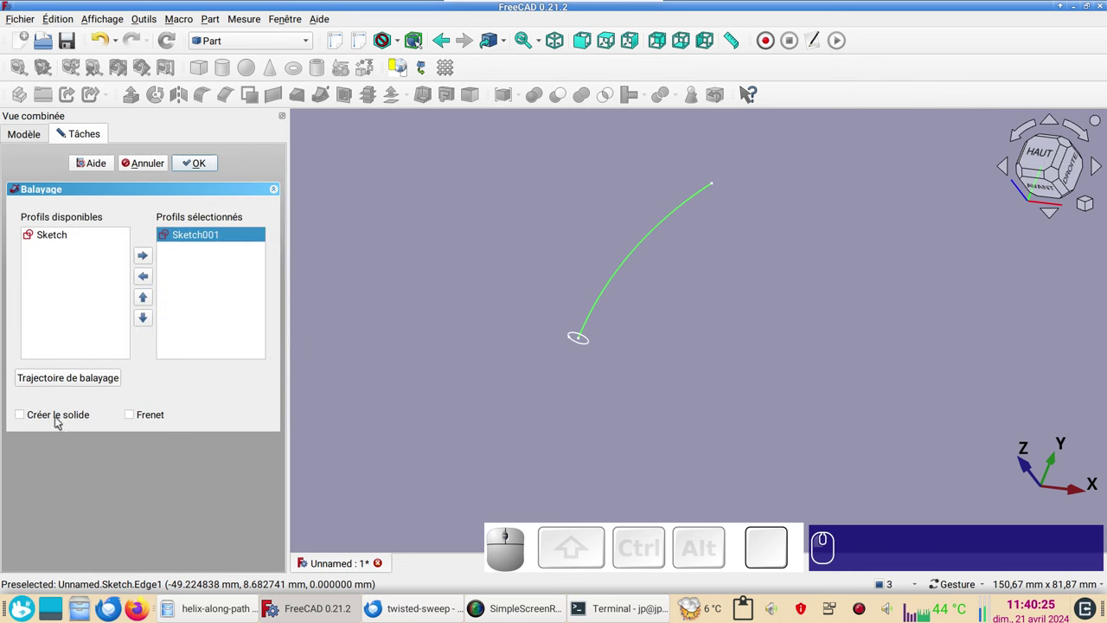
left_click(215, 160)
left_click_drag(507, 267, 556, 348)
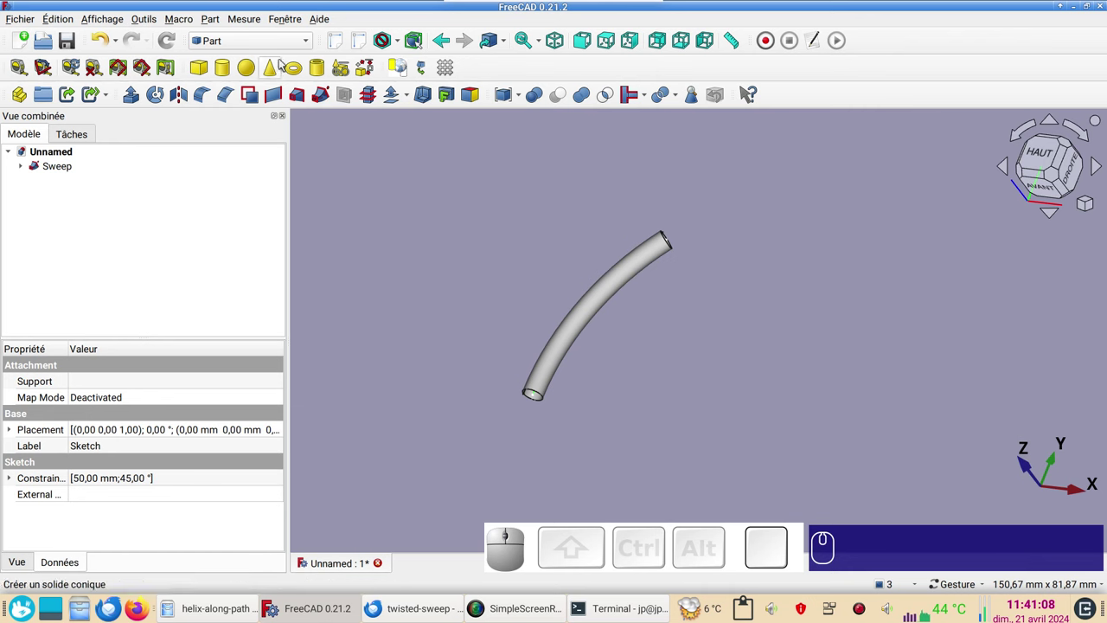
In the Curves workbench, map a Sketch On Surface onto the selected sweep and expand it in the tree.
left_click(281, 44)
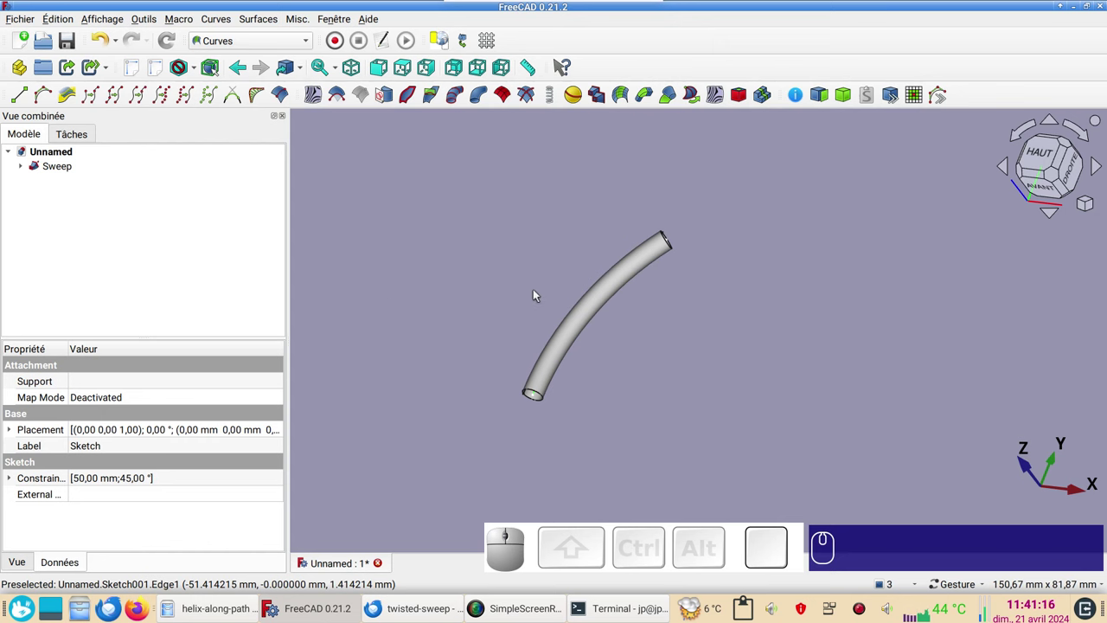
left_click(610, 298)
left_click_drag(605, 420, 618, 393)
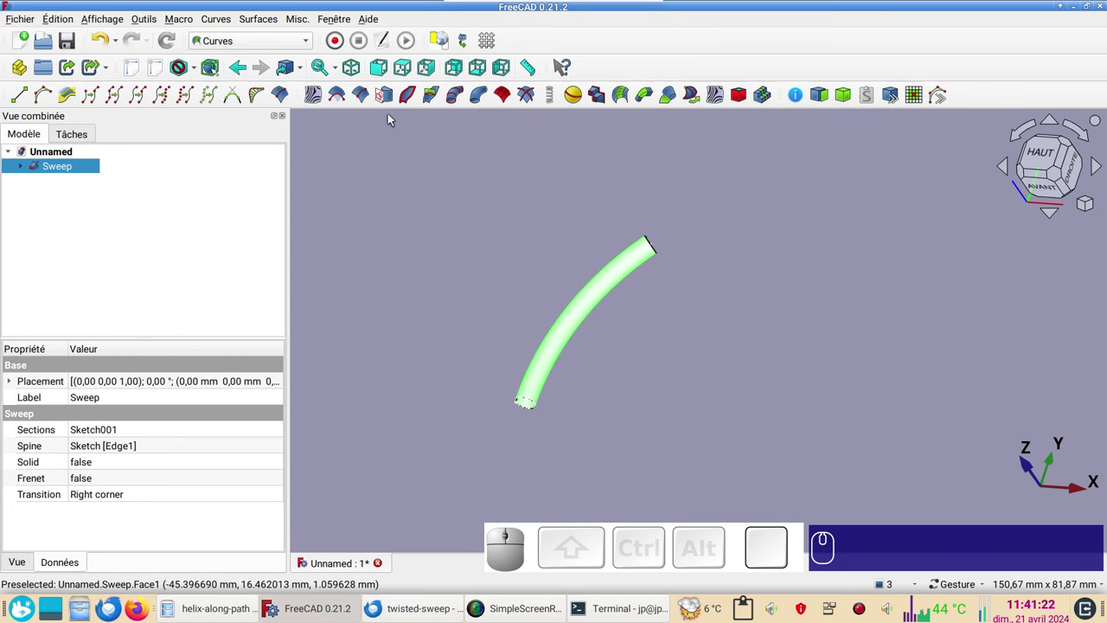
left_click(393, 97)
left_click(26, 181)
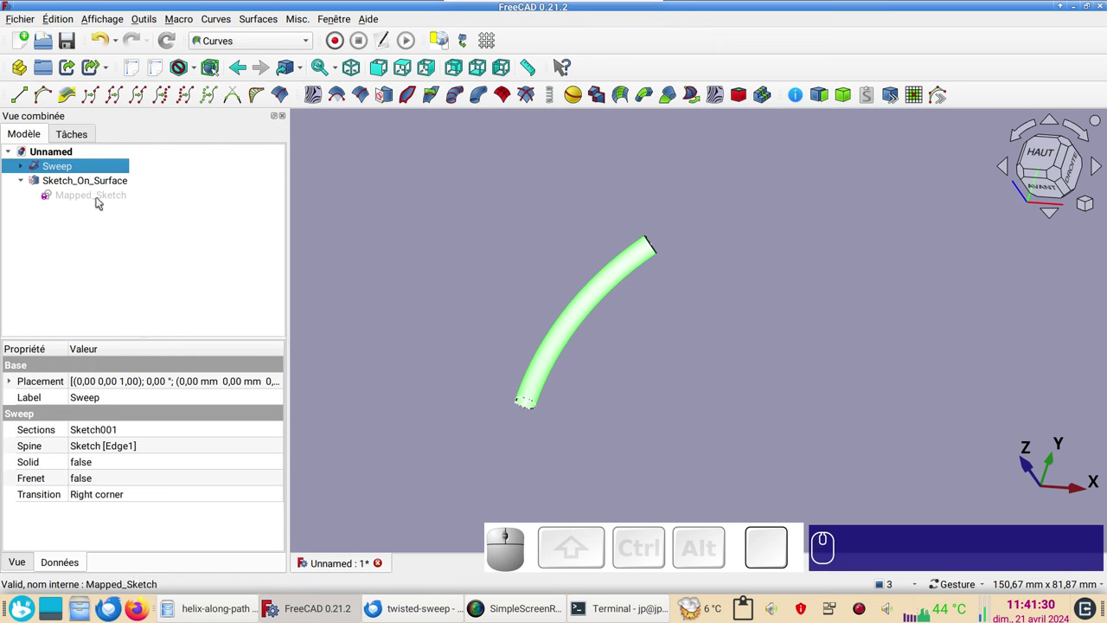
Open Mapped_Sketch for editing and centre its 40.84 × 12.57 mm flattened rectangle in view.
left_click(103, 200)
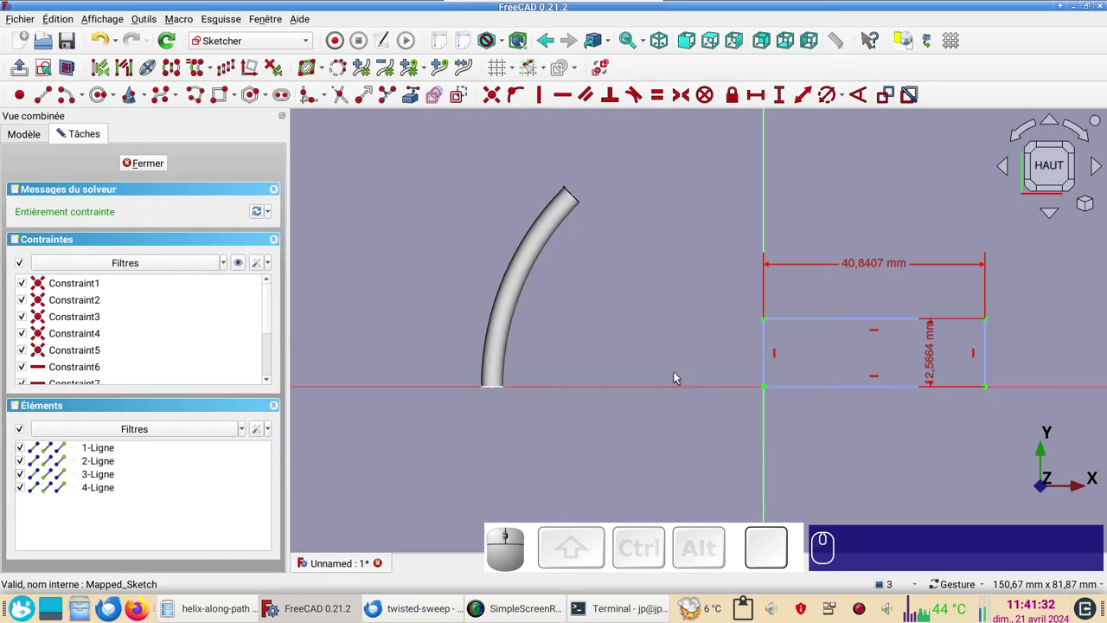
left_click_drag(891, 465, 633, 410)
scroll("up", 3)
left_click_drag(635, 373, 680, 449)
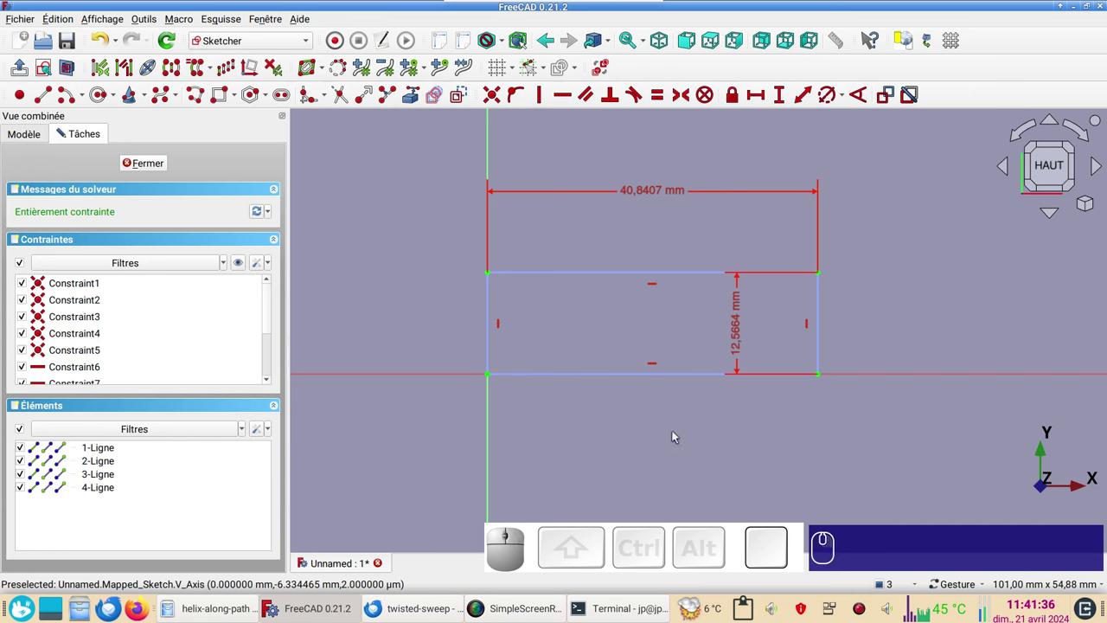
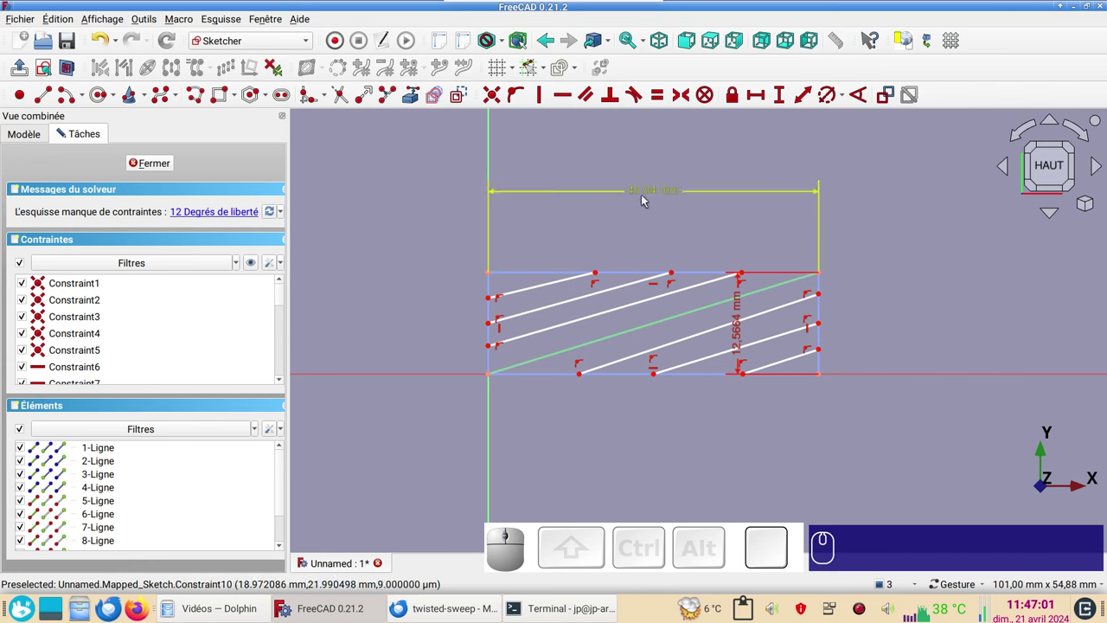
Copy the 40,84 mm width and set the first diagonal's top end 40,84/4 from its neighbour.
left_click(649, 199)
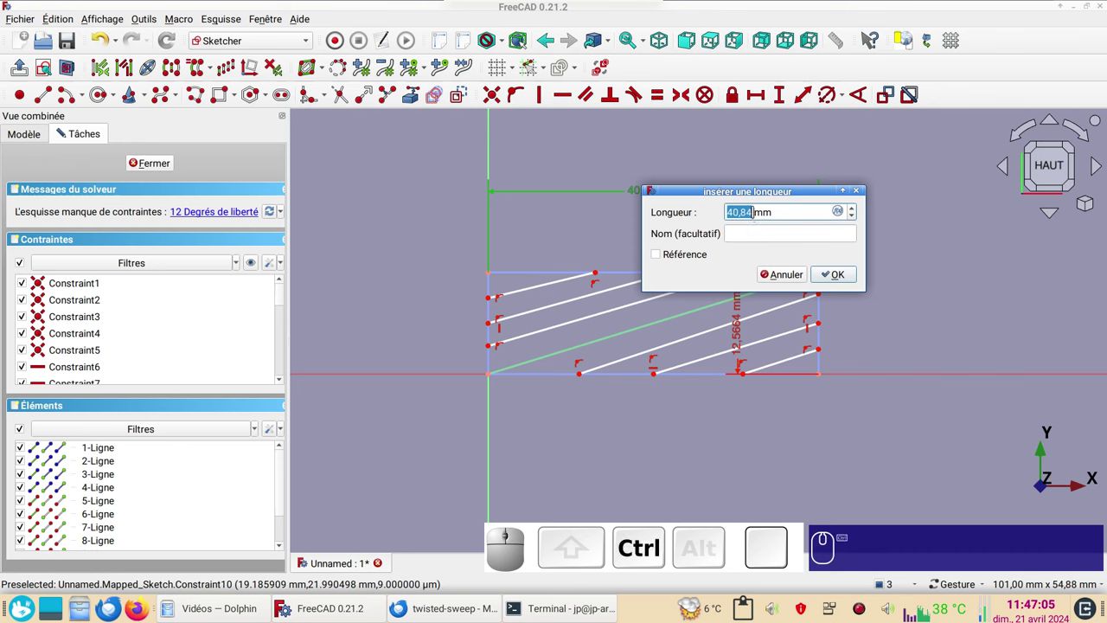
key("ctrl+c")
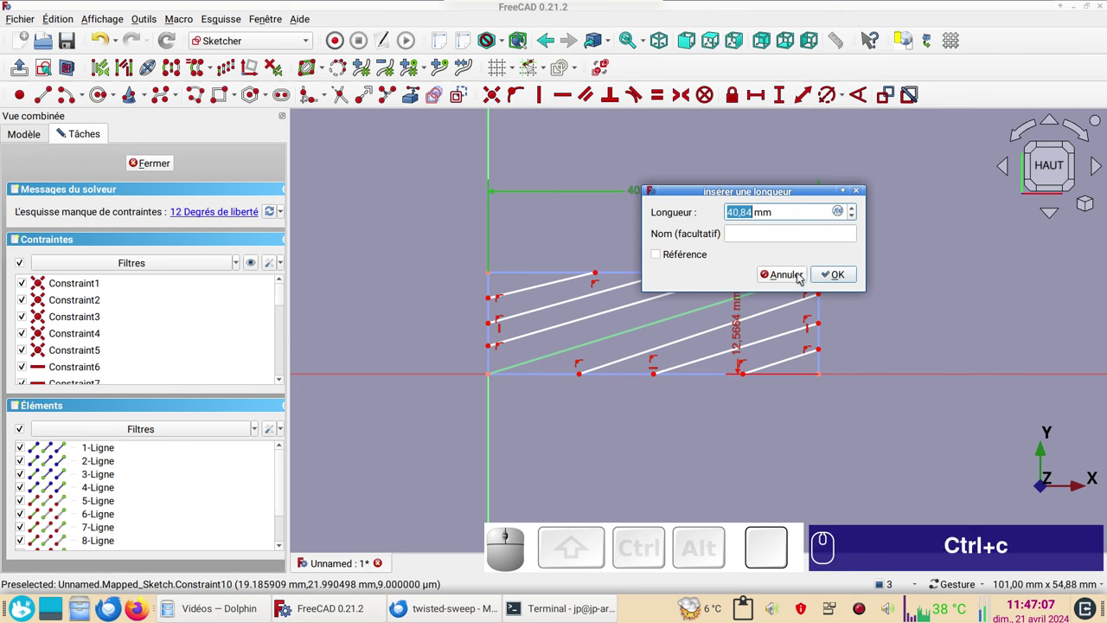
left_click(795, 277)
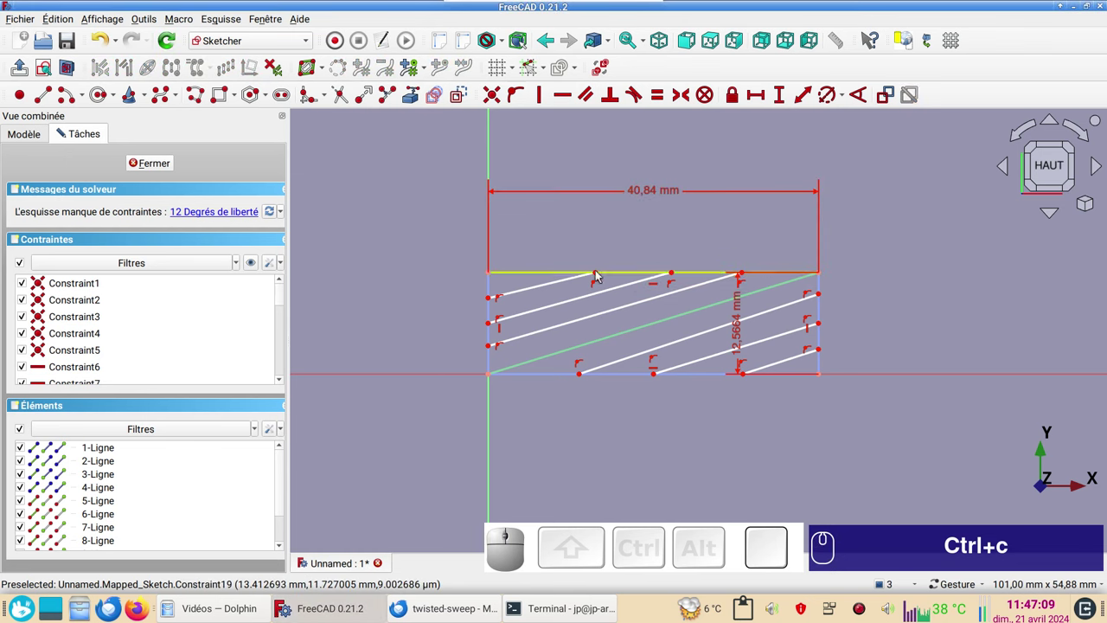
left_click(601, 277)
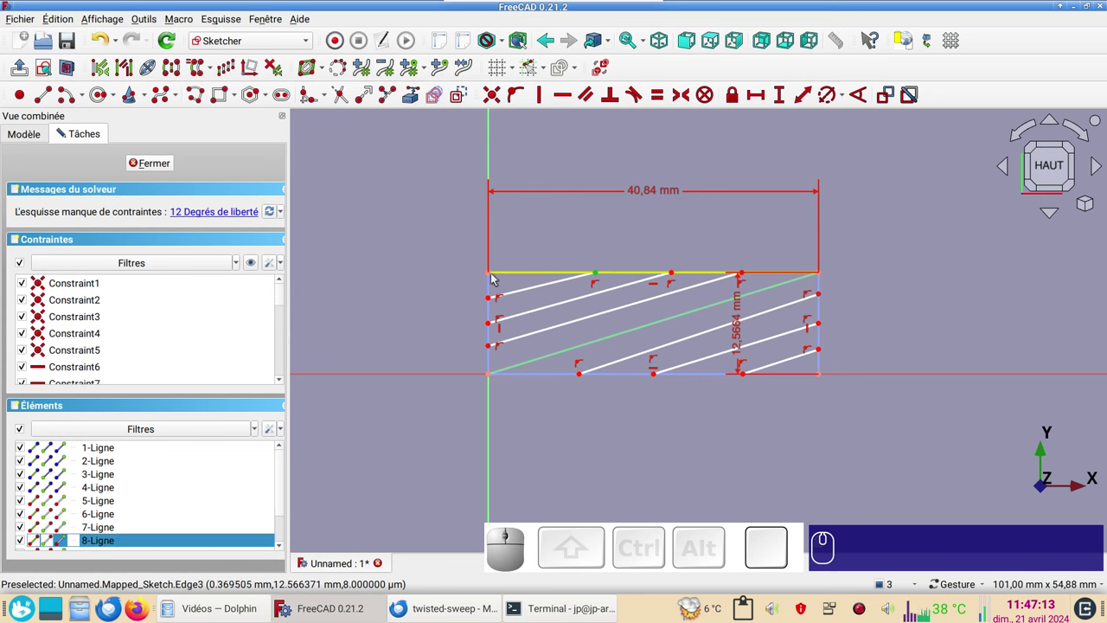
left_click(493, 276)
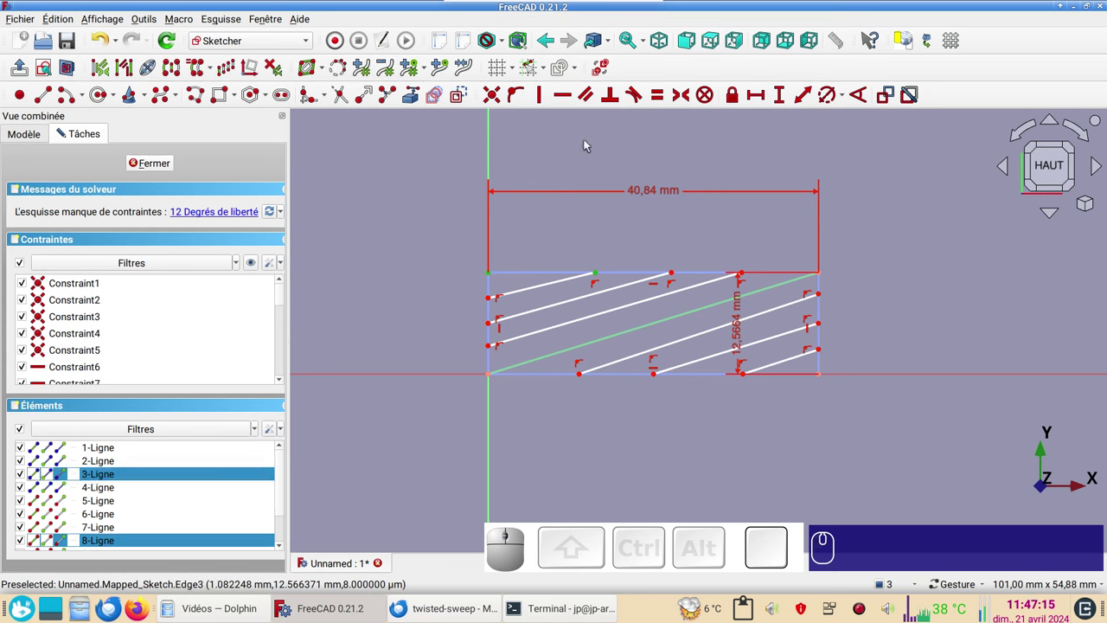
key("l")
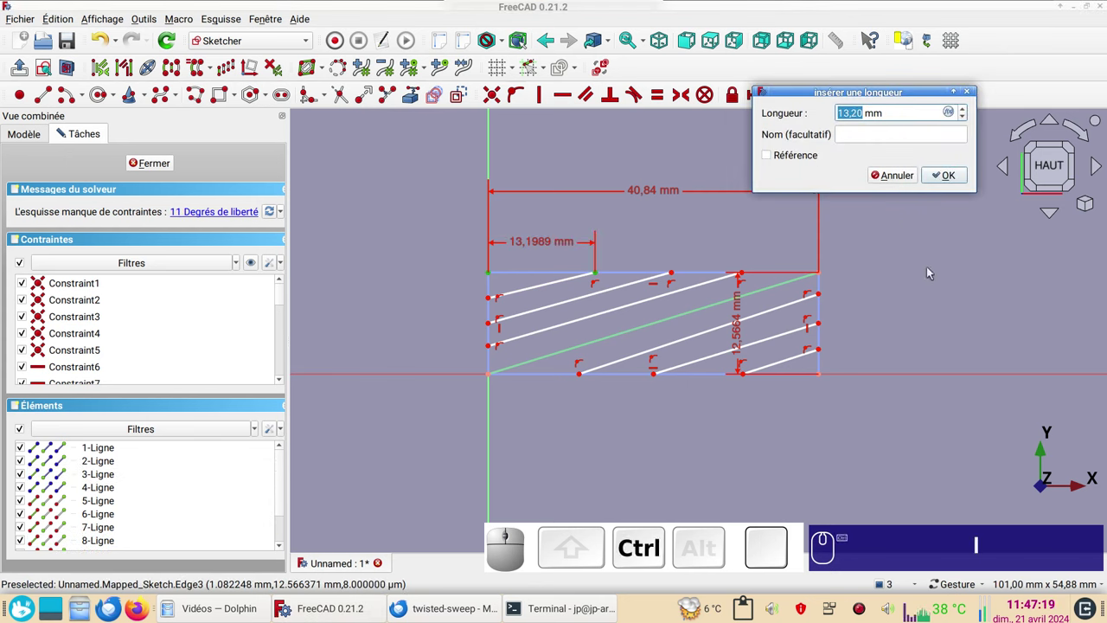
key("ctrl+v")
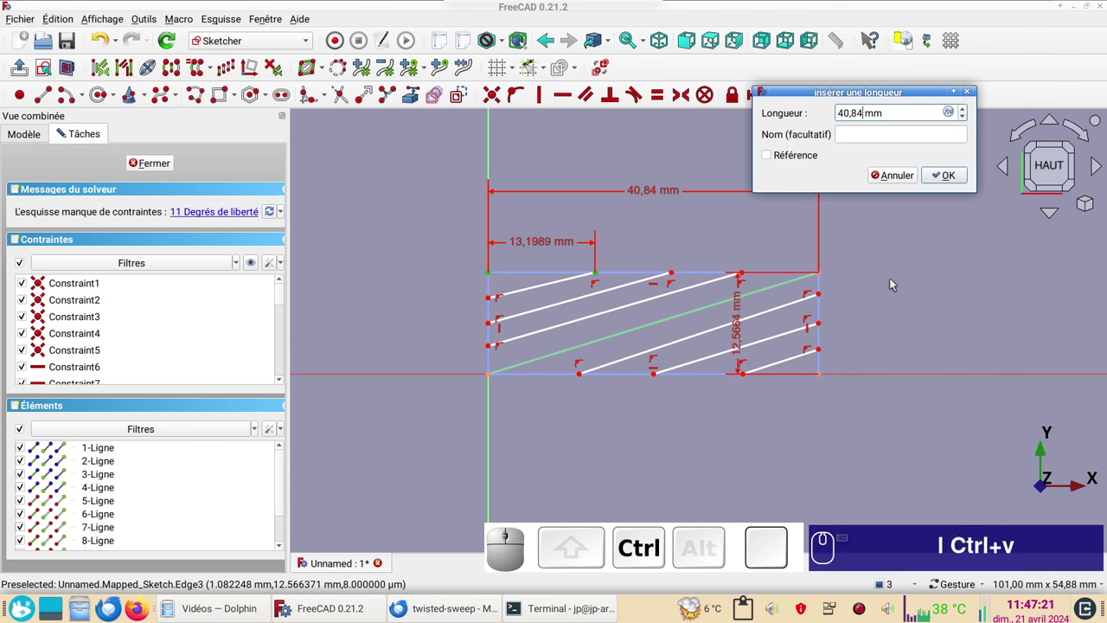
key("KP_Divide")
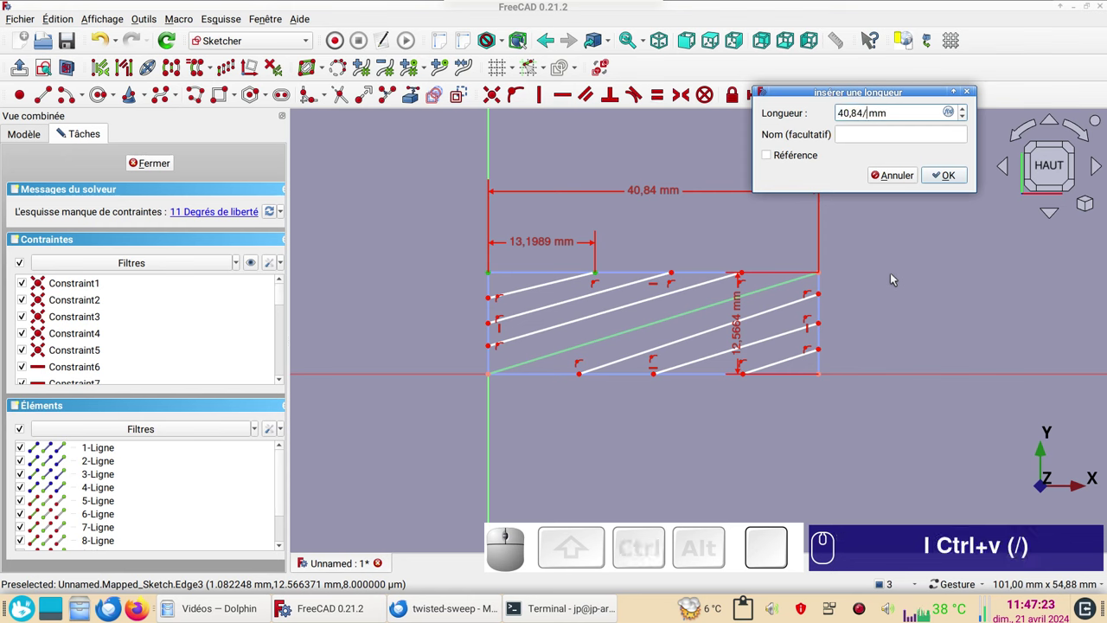
key("KP_4")
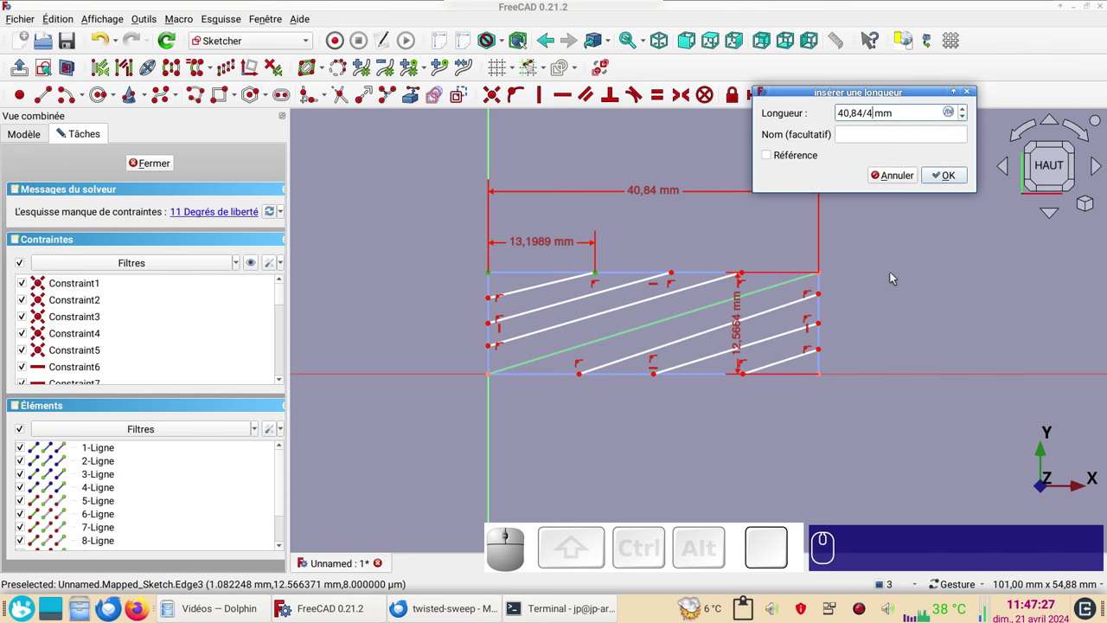
left_click(945, 176)
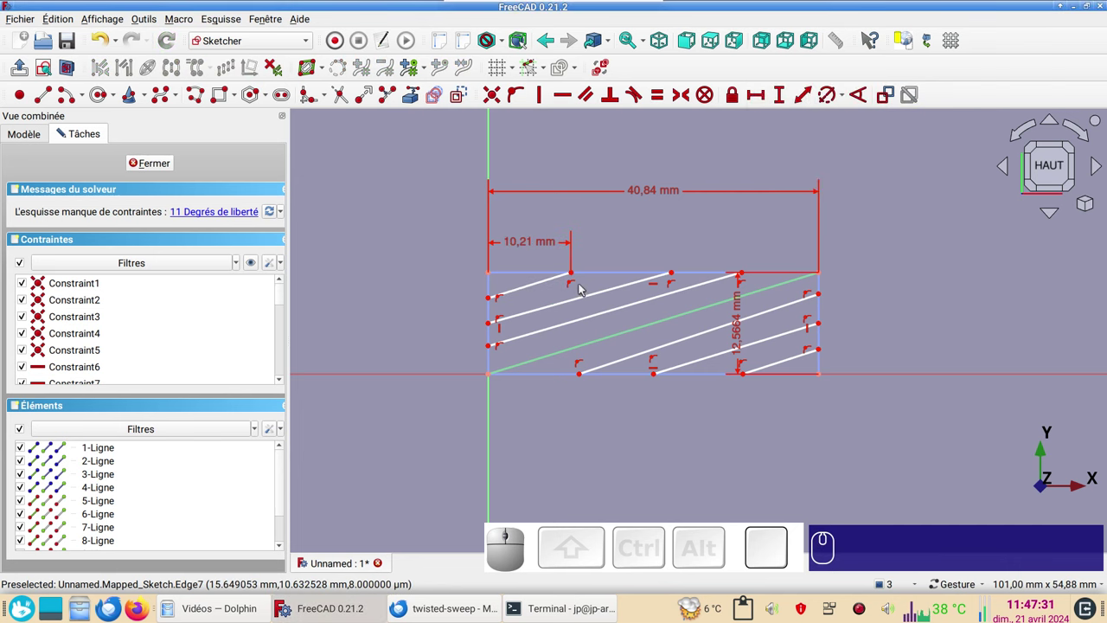
Add a second horizontal spacing of 40,84/4 (10,21 mm) between the next pair of top ends.
left_click(579, 276)
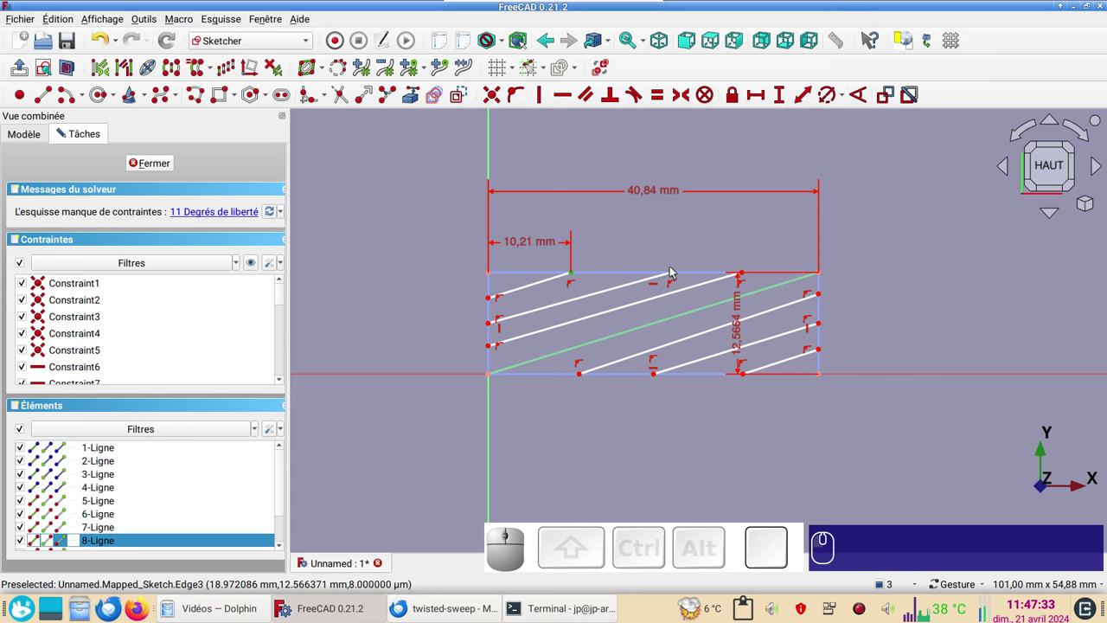
left_click(680, 276)
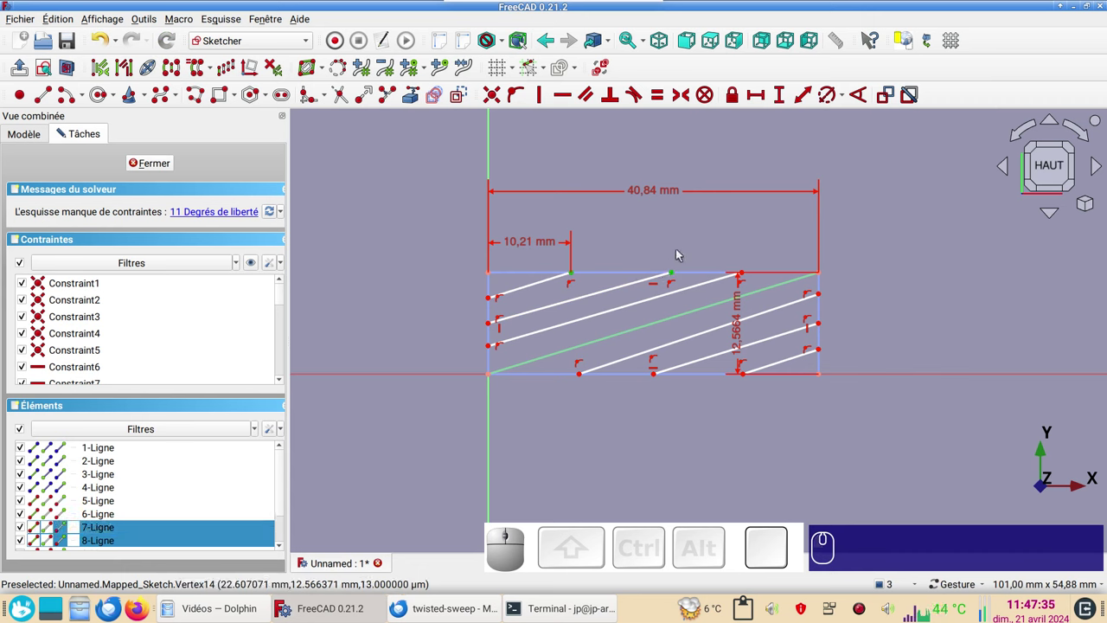
key("l")
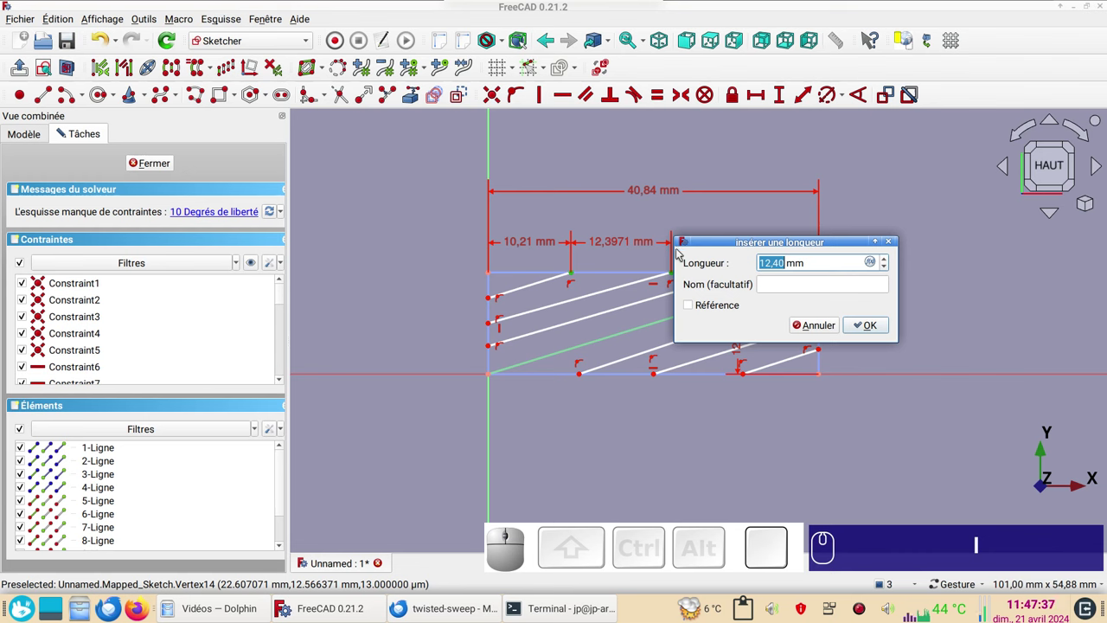
key("ctrl+v")
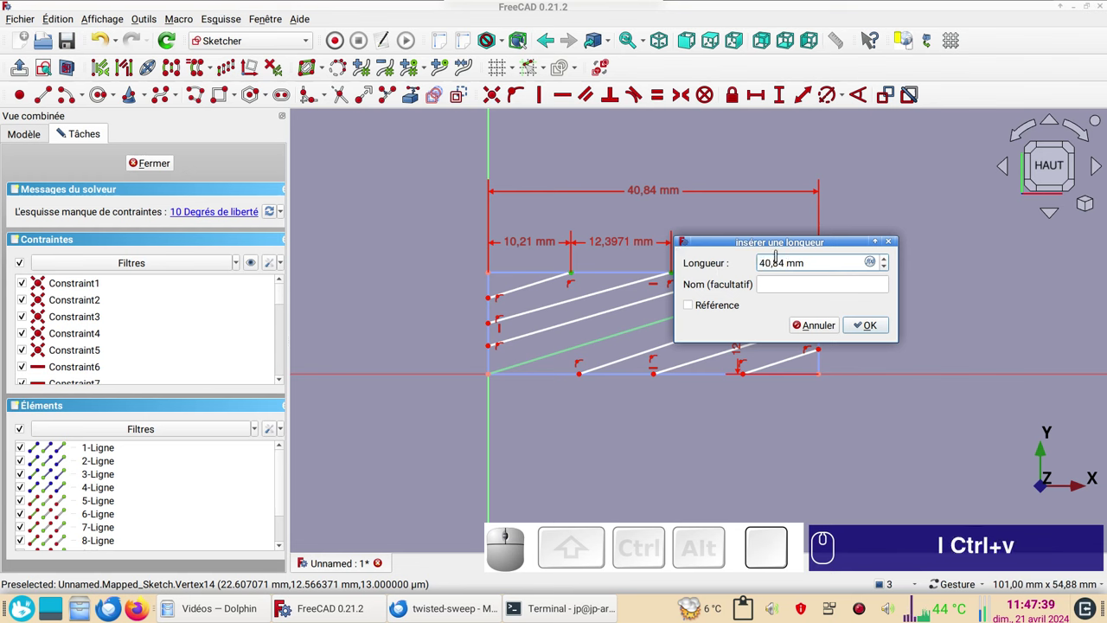
key("KP_Divide")
key("KP_4")
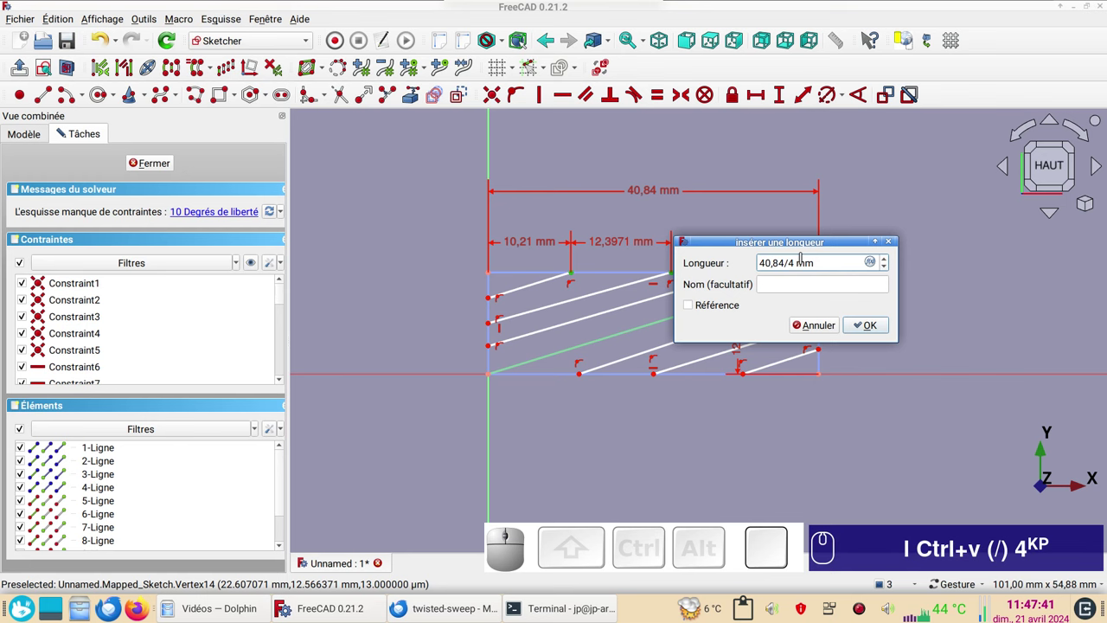
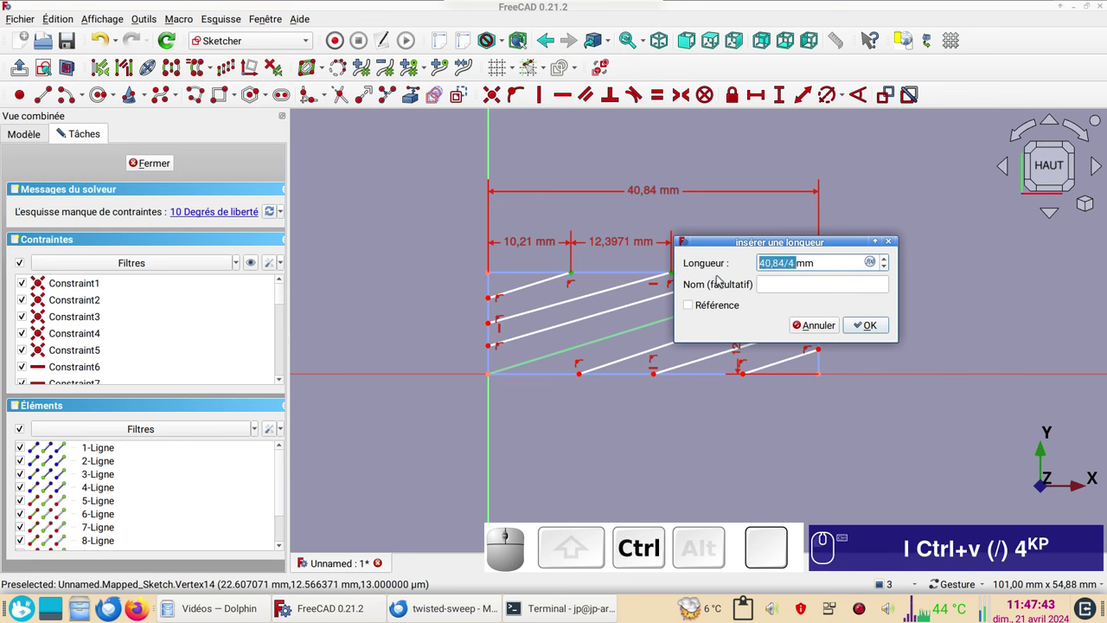
key("ctrl+c")
left_click(874, 327)
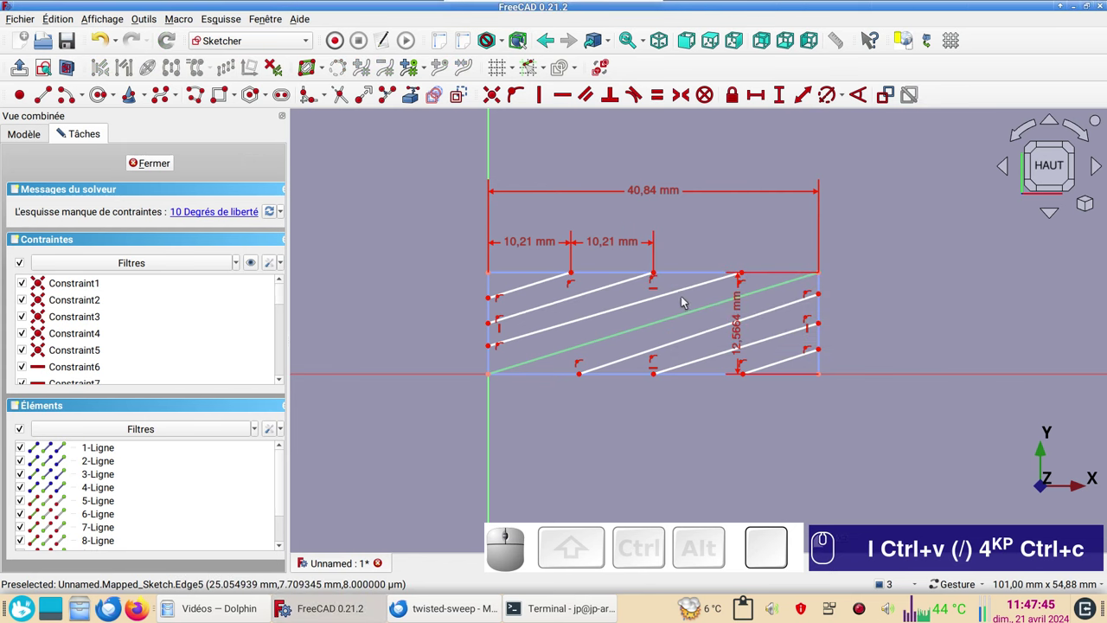
Add the third 10,21 mm horizontal spacing between the remaining diagonal top ends.
left_click(662, 276)
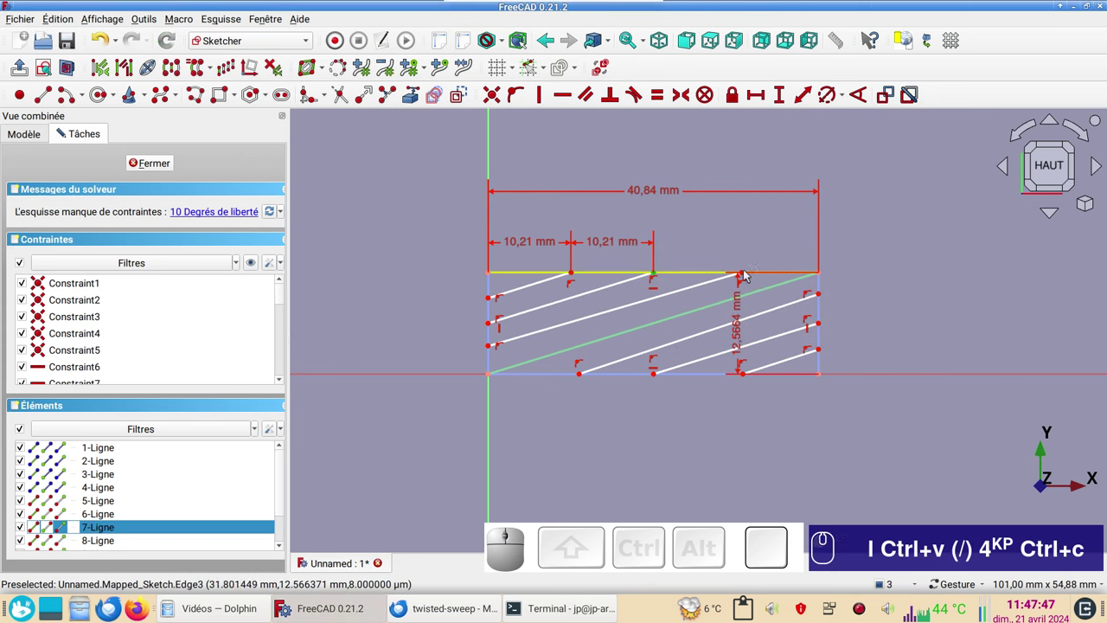
left_click(750, 273)
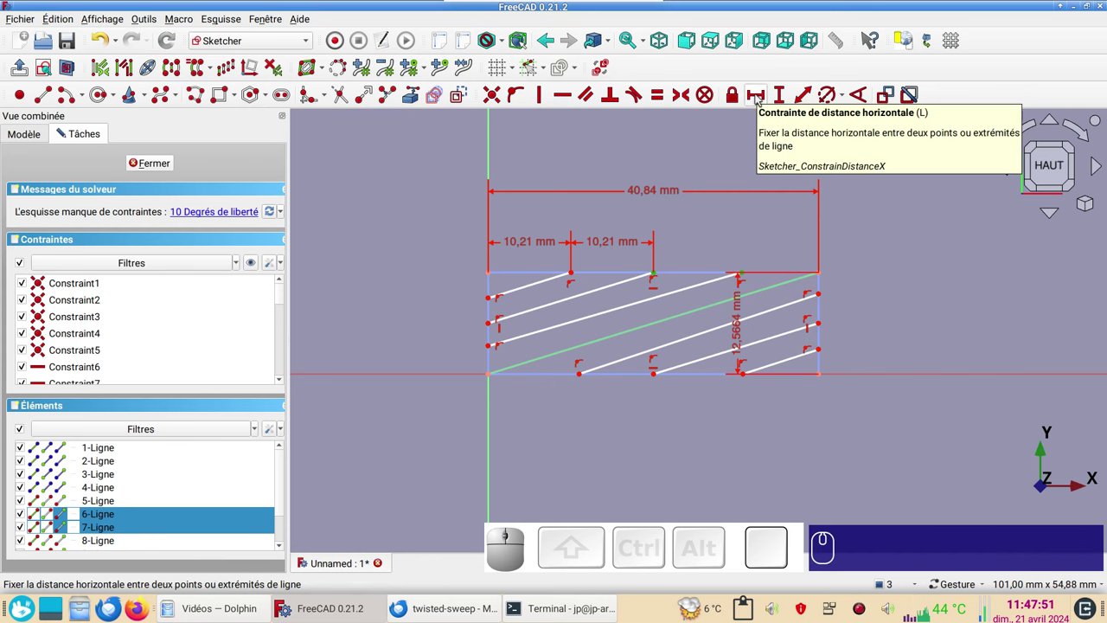
left_click(762, 97)
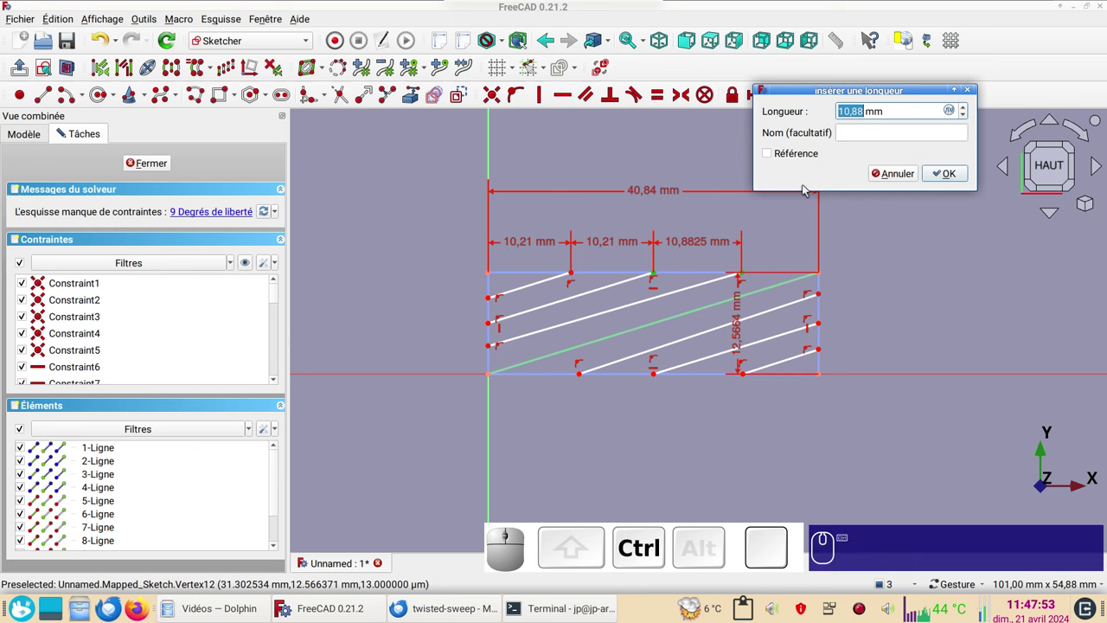
key("ctrl+v")
key("ctrl+v")
left_click(947, 167)
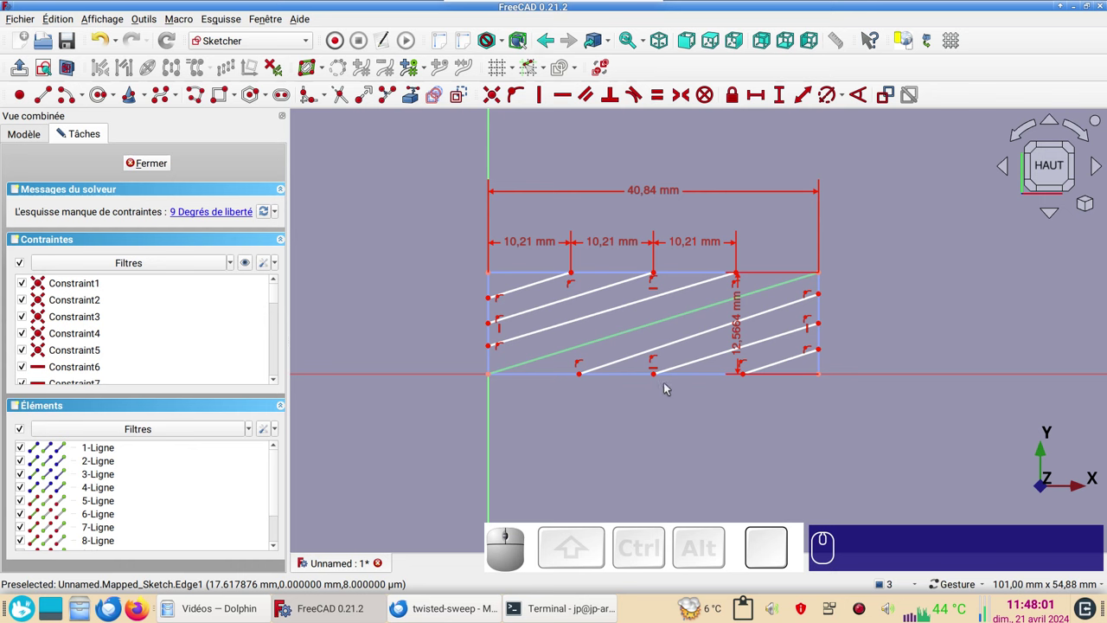
key("v")
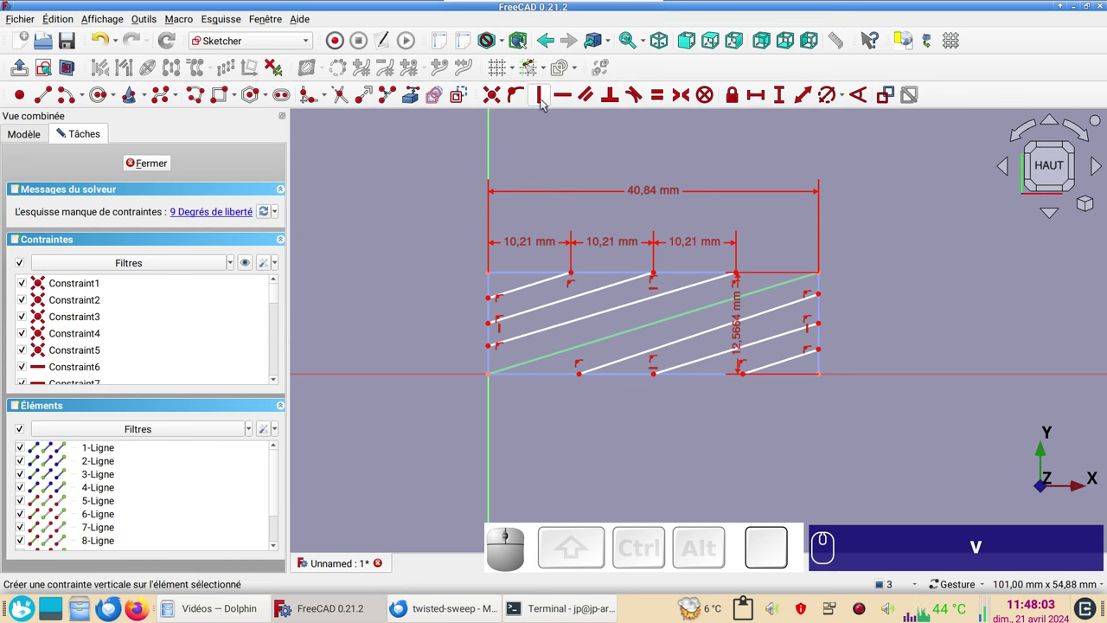
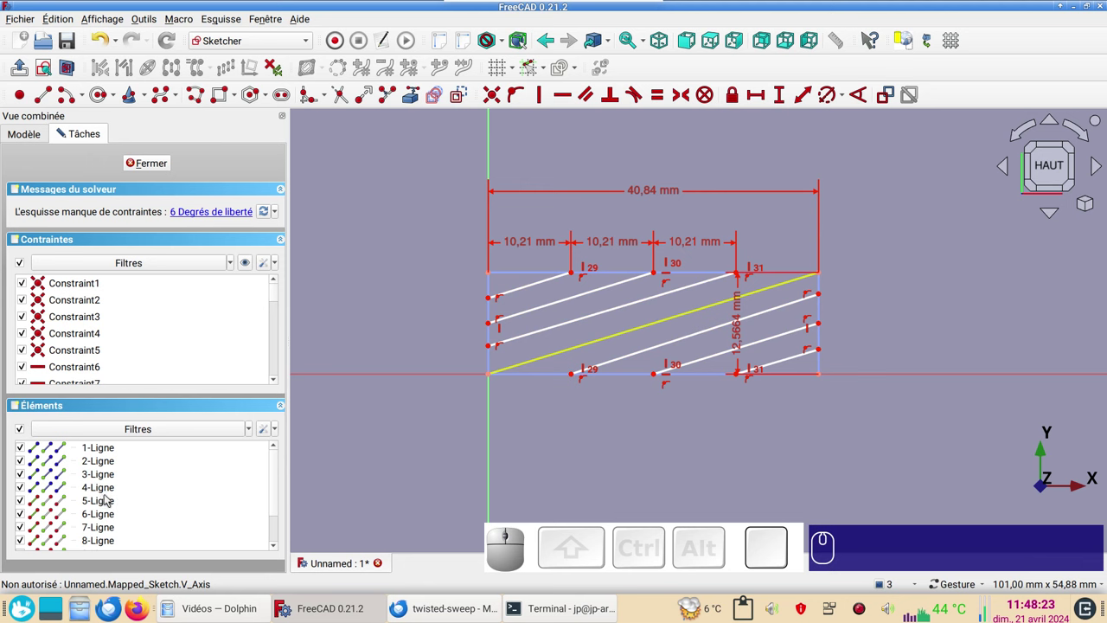
Select lines 5–11 in the Elements list and make all diagonals parallel, reaching full constraint.
left_click(112, 506)
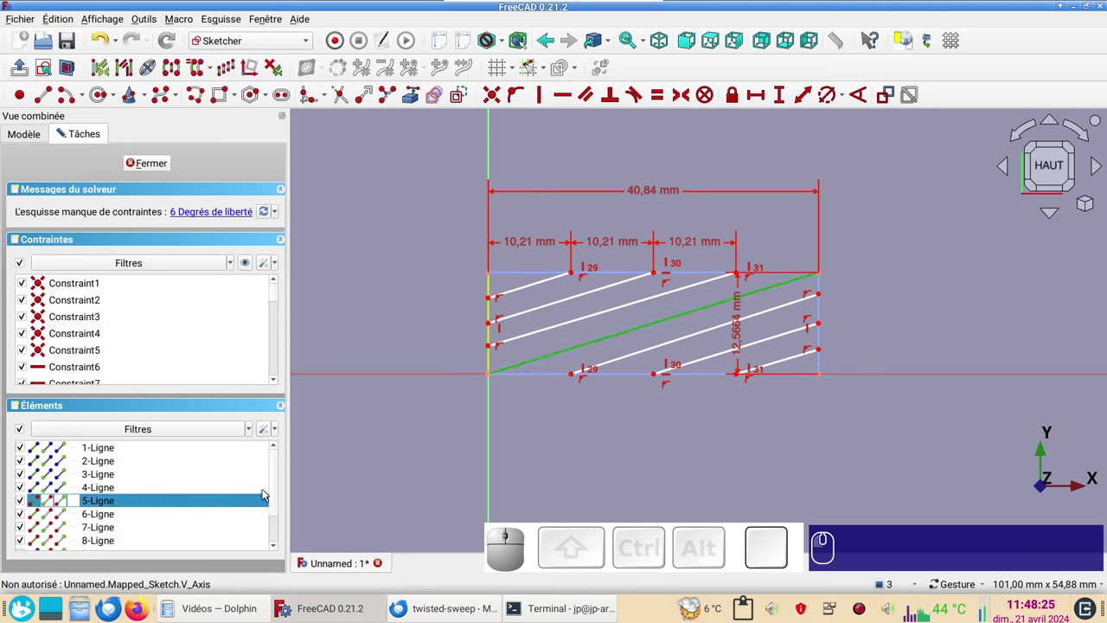
left_click_drag(280, 493, 211, 535)
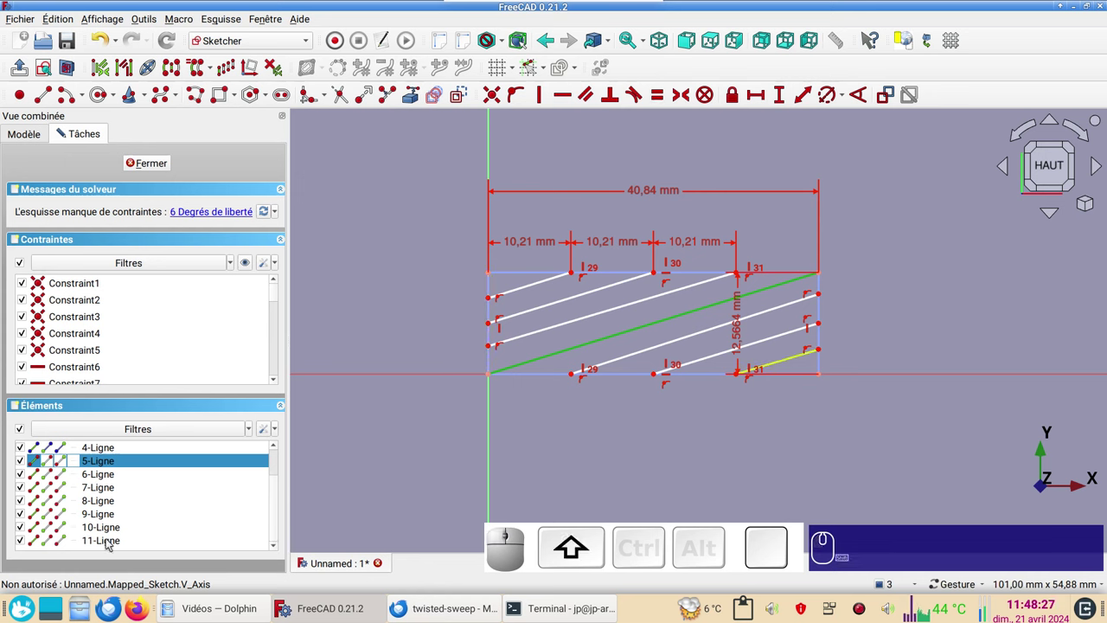
left_click(111, 542)
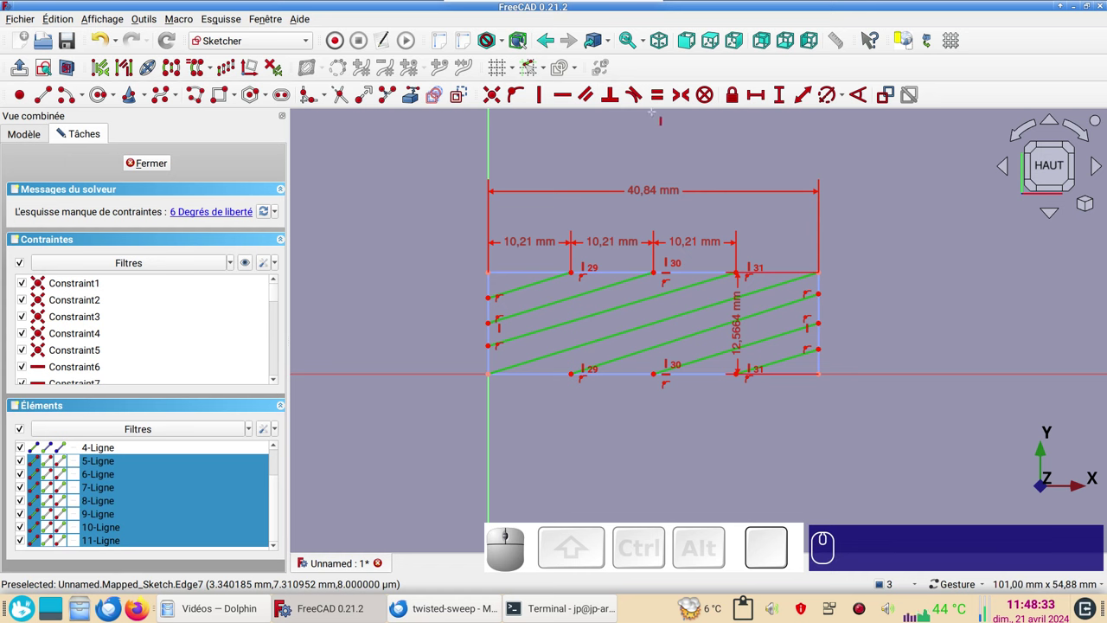
key("p")
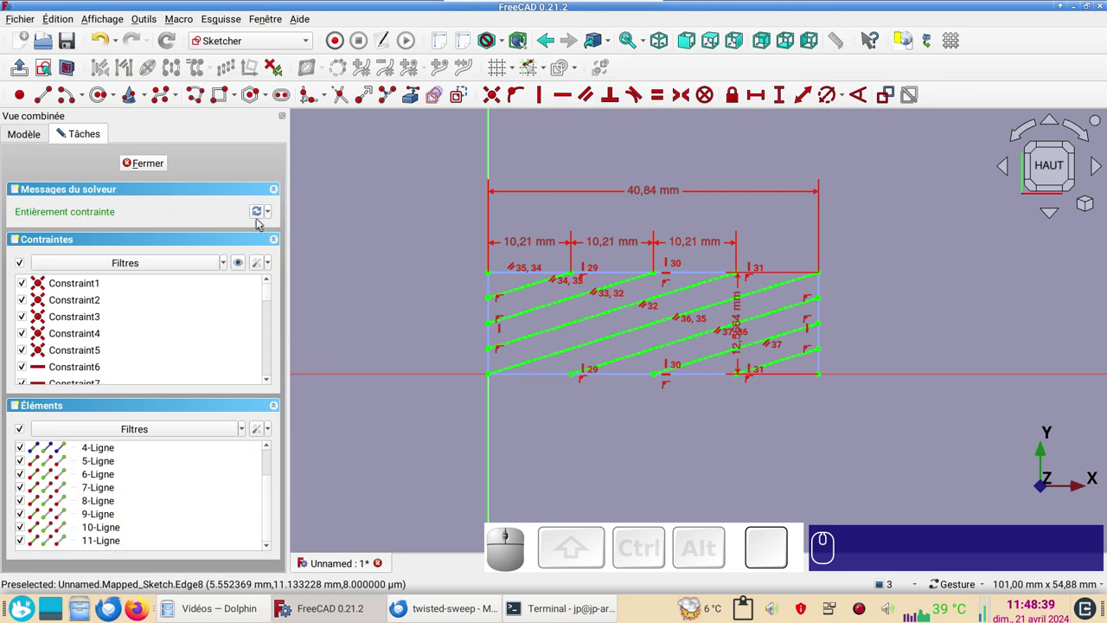
left_click(259, 271)
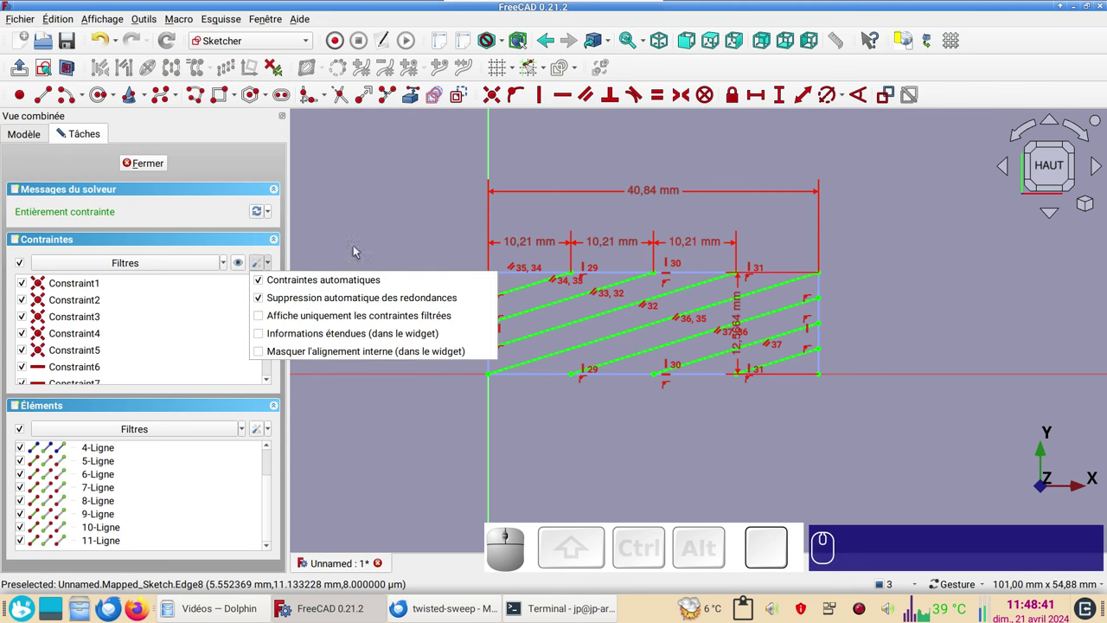
left_click(399, 214)
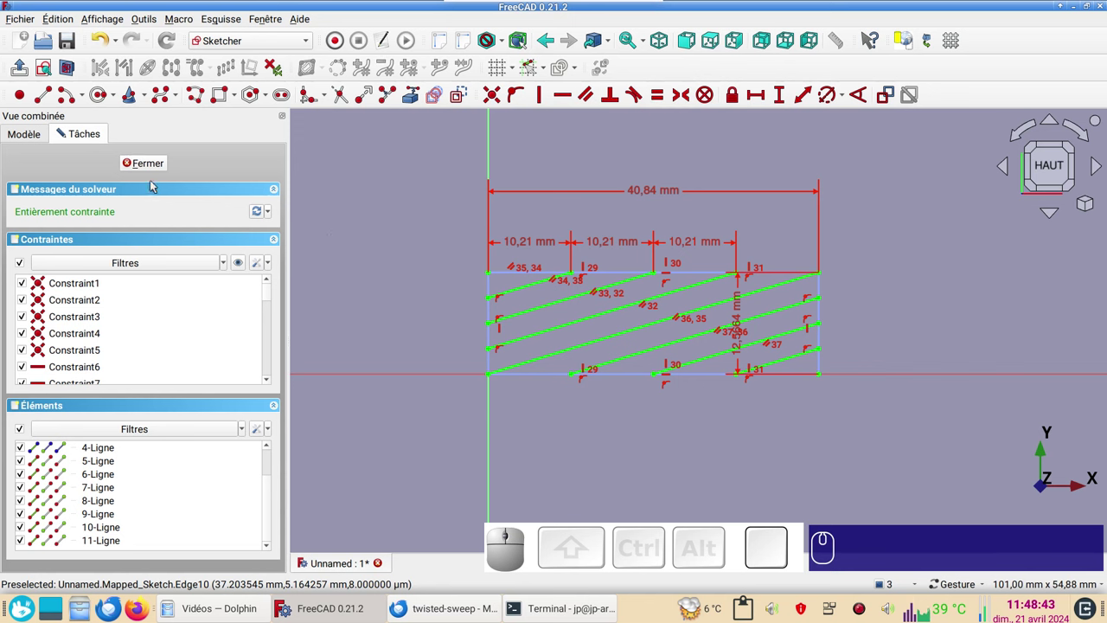
Close the sketch and hide the Sweep so only the twisted strand curves show.
left_click(155, 169)
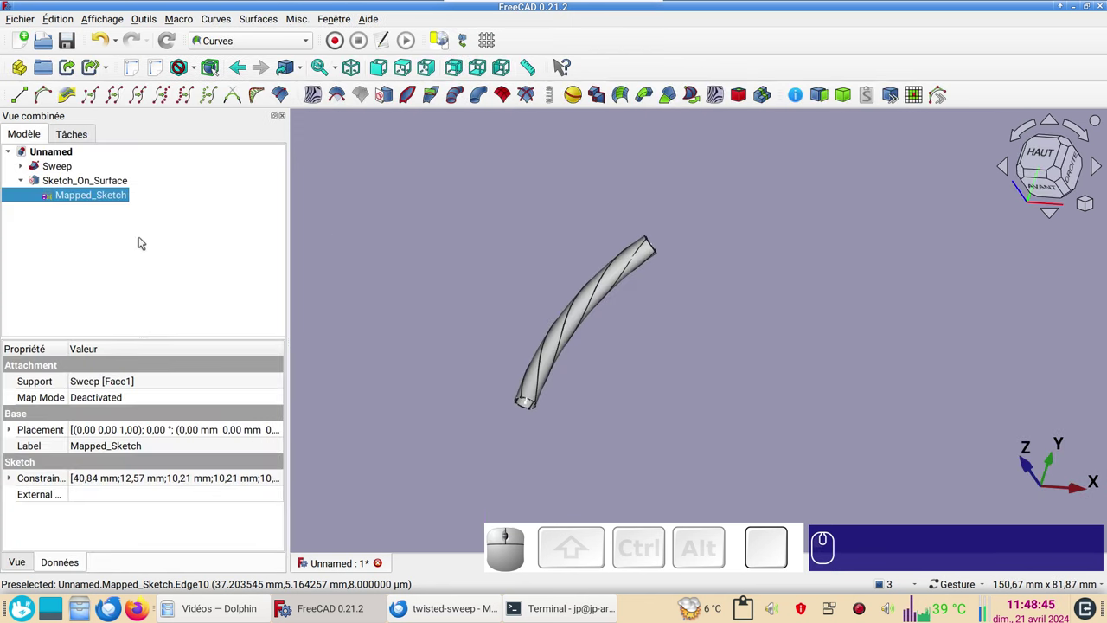
left_click_drag(638, 289, 575, 358)
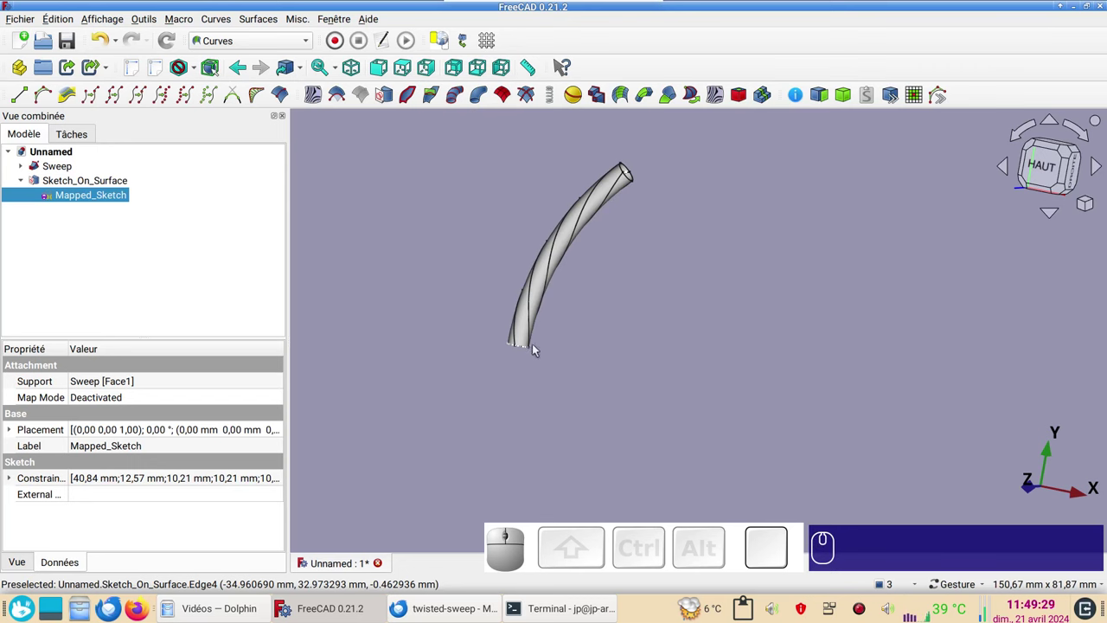
left_click(530, 333)
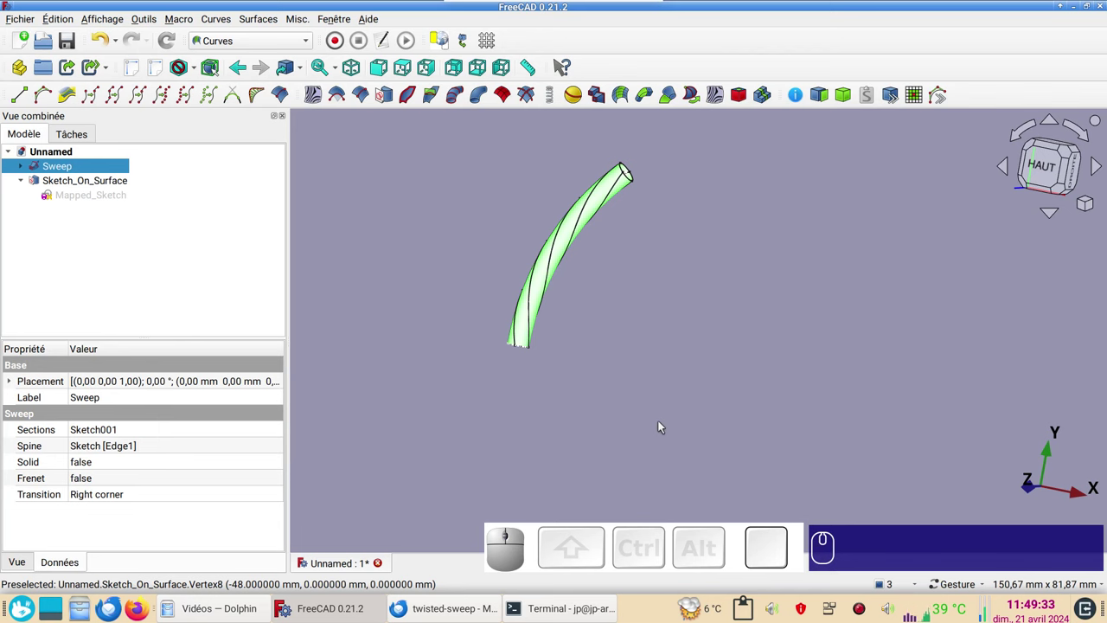
key("space")
scroll("up", 3)
right_click(618, 299)
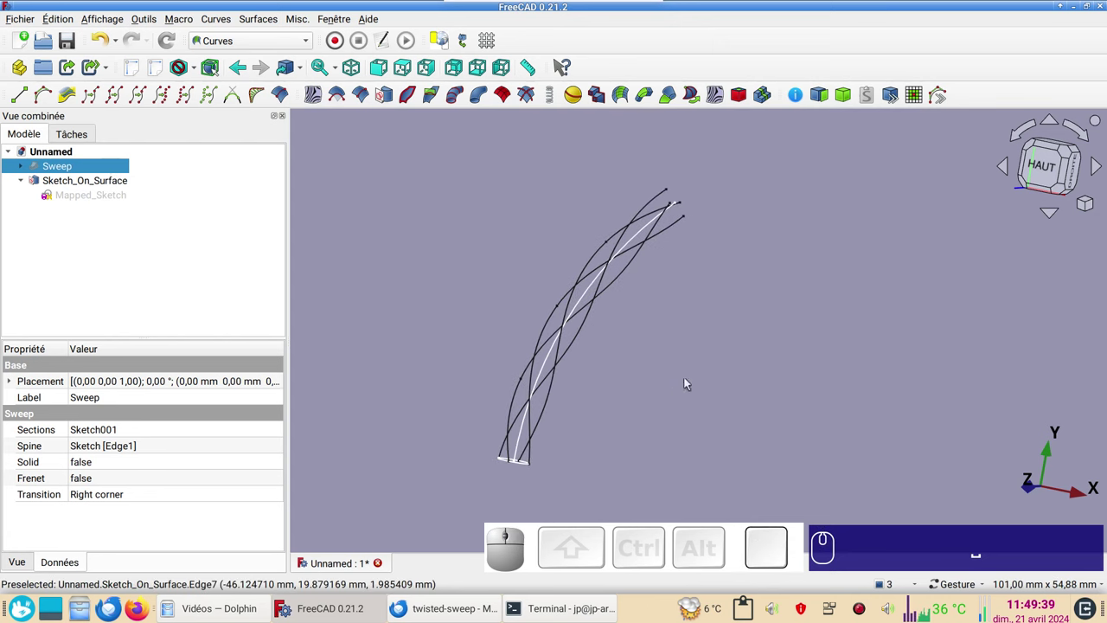
Hide Sketch001 and Sketch, then join the first twisted strand into JoinCurve.
left_click_drag(731, 406, 596, 397)
left_click(554, 331)
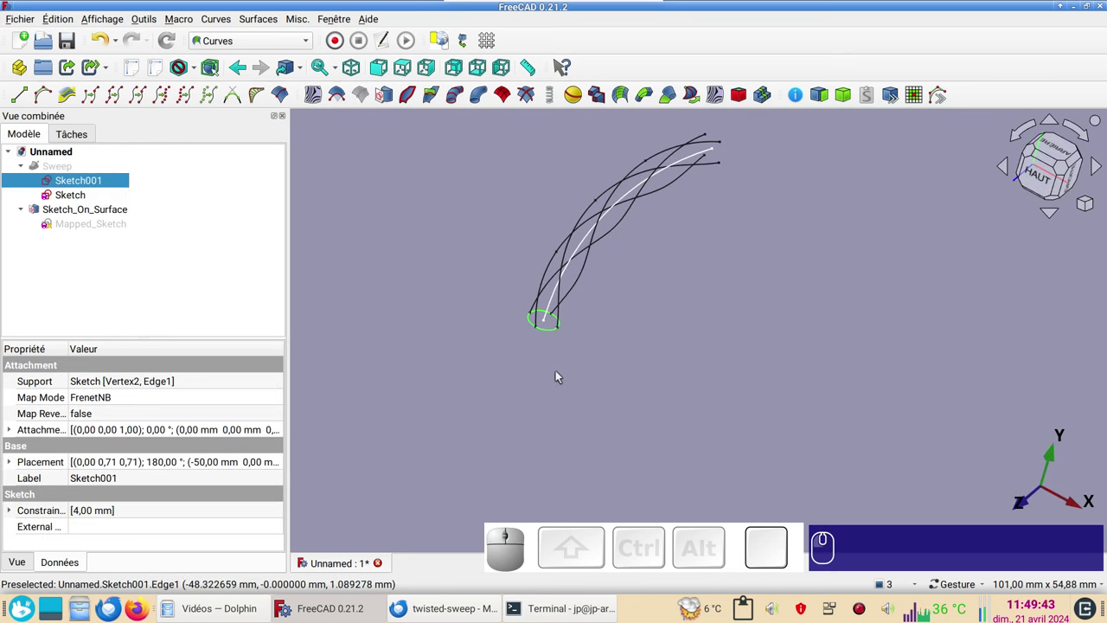
key("space")
left_click(554, 300)
key("space")
scroll("up", 3)
right_click(637, 316)
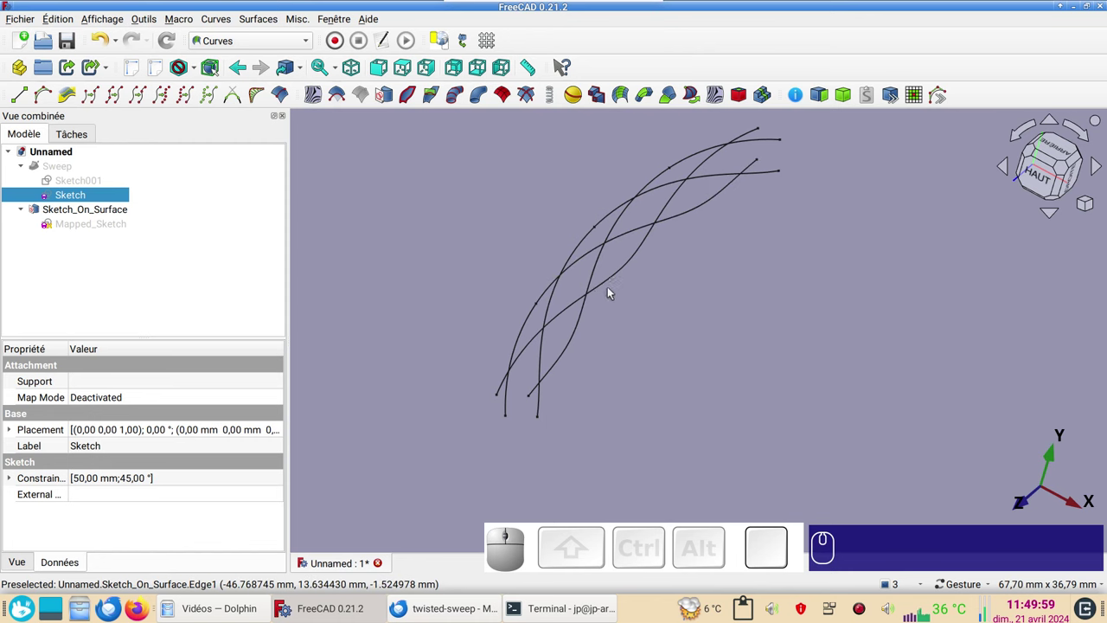
left_click(615, 280)
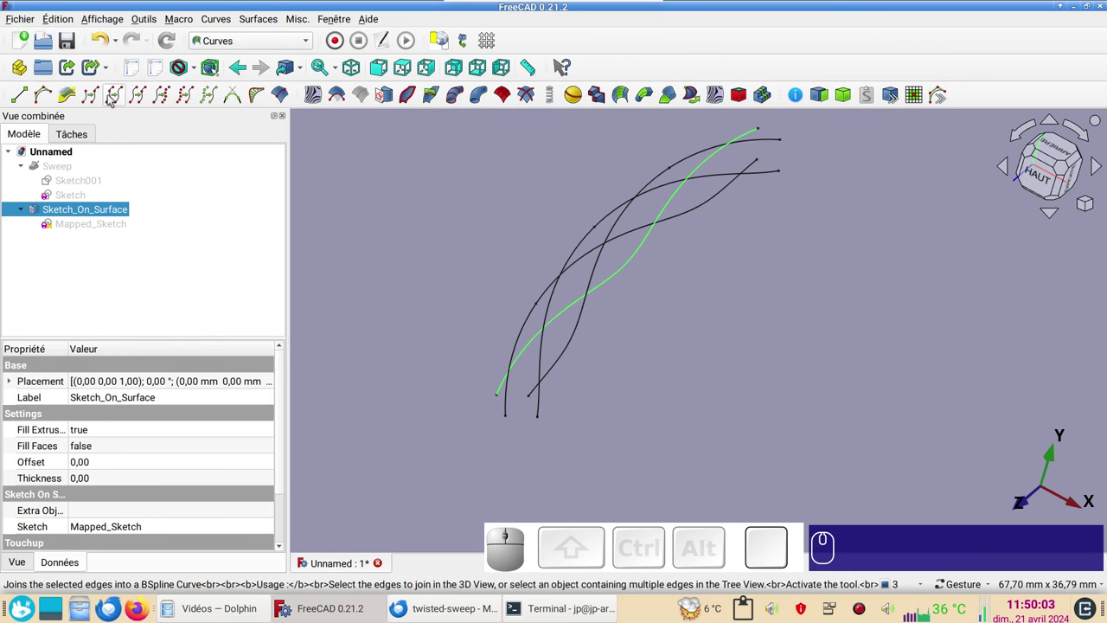
left_click(114, 96)
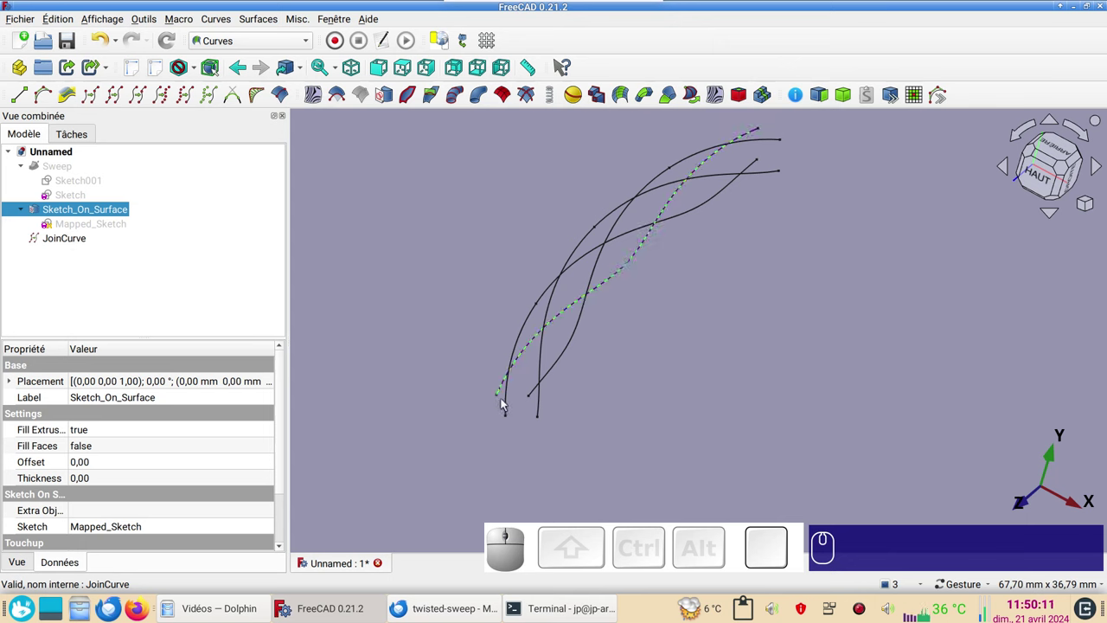
Join the second and third strands' edges into JoinCurve001 and JoinCurve002.
left_click_drag(635, 430, 498, 408)
left_click(464, 338)
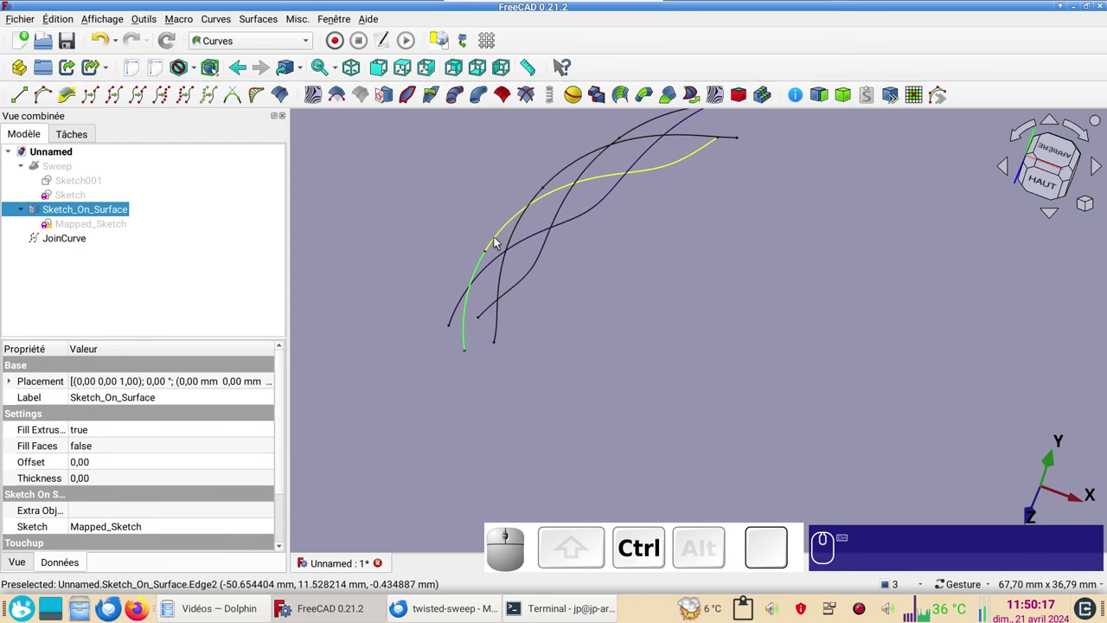
left_click(501, 239)
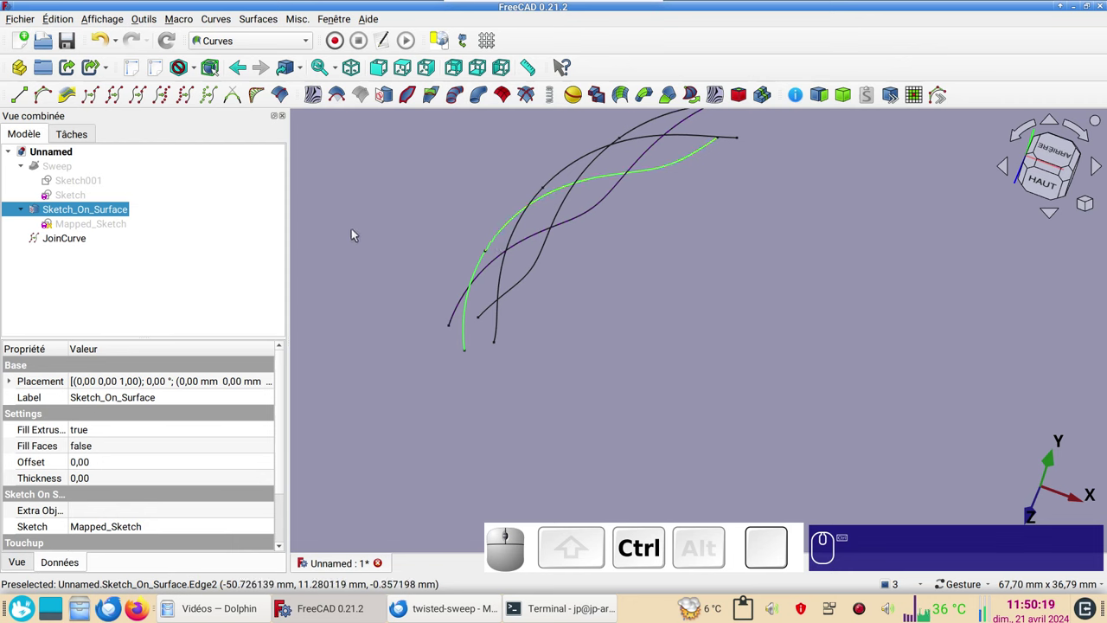
left_click(120, 97)
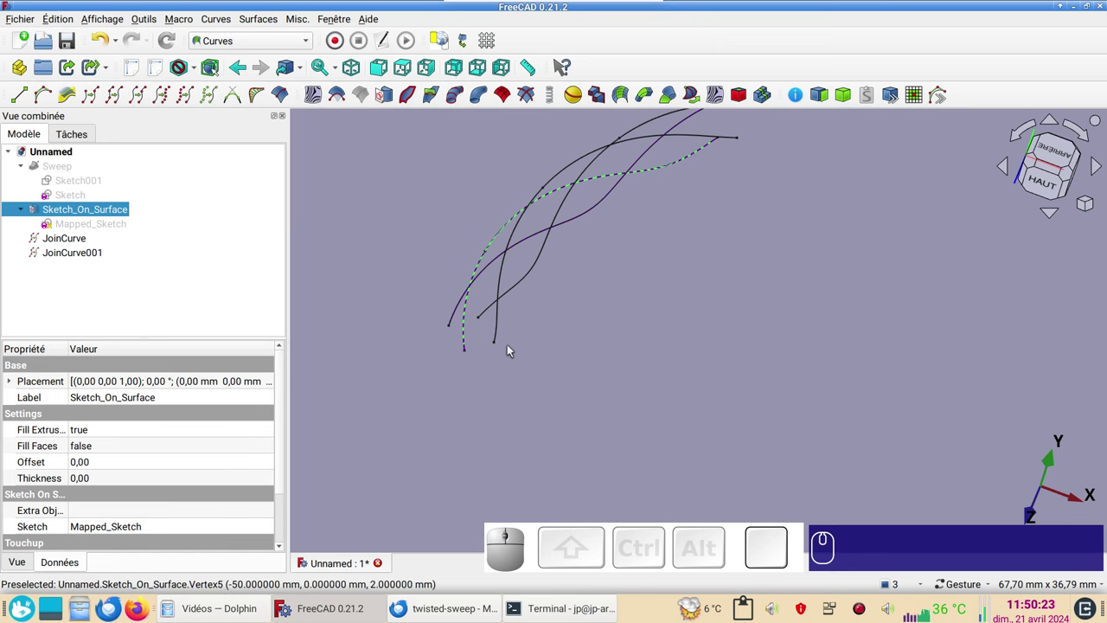
left_click(504, 329)
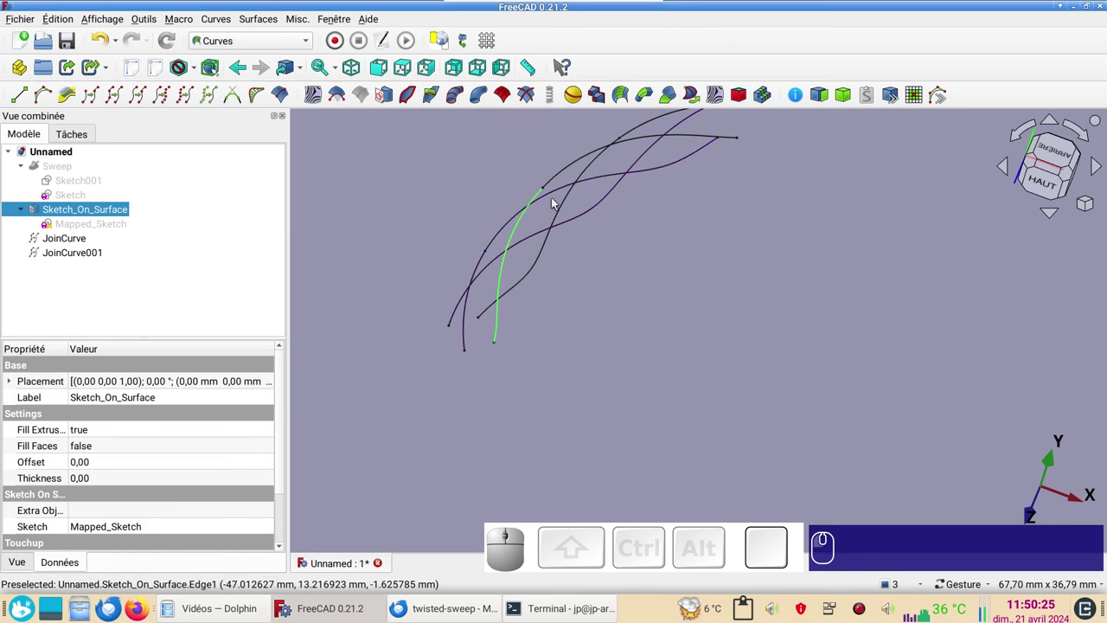
left_click(571, 172)
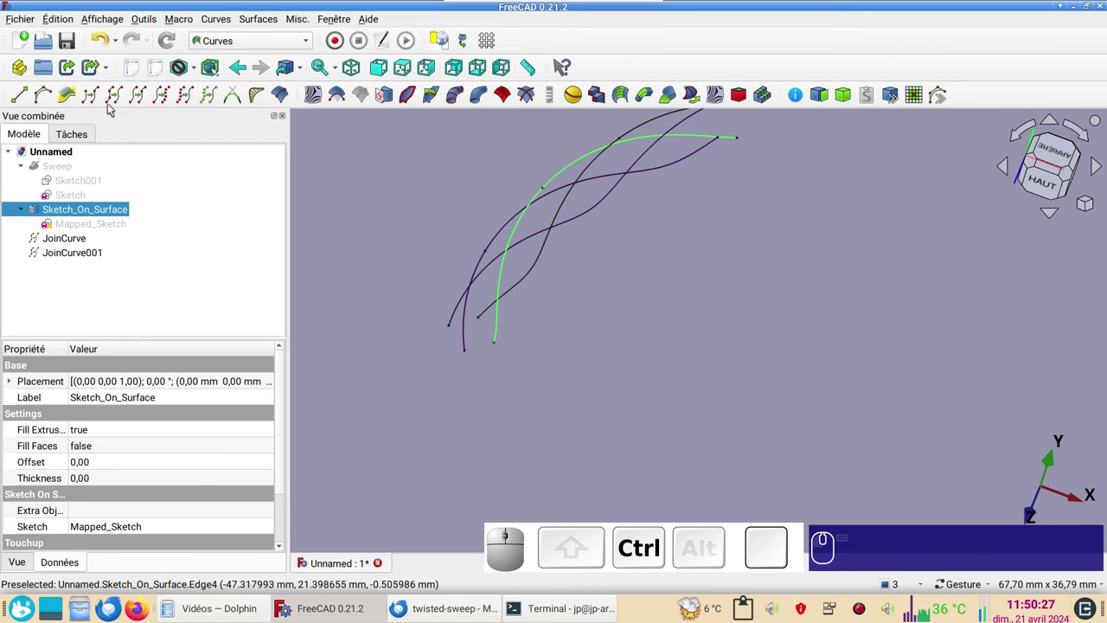
left_click(121, 99)
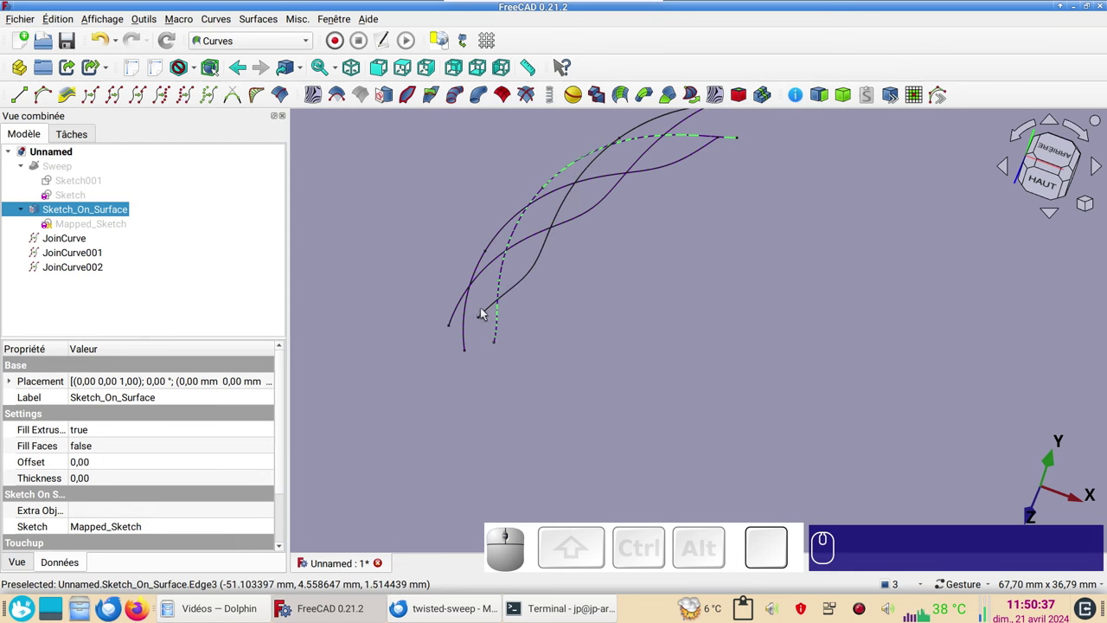
Join the fourth strand's edges into JoinCurve003.
left_click(490, 313)
right_click(712, 319)
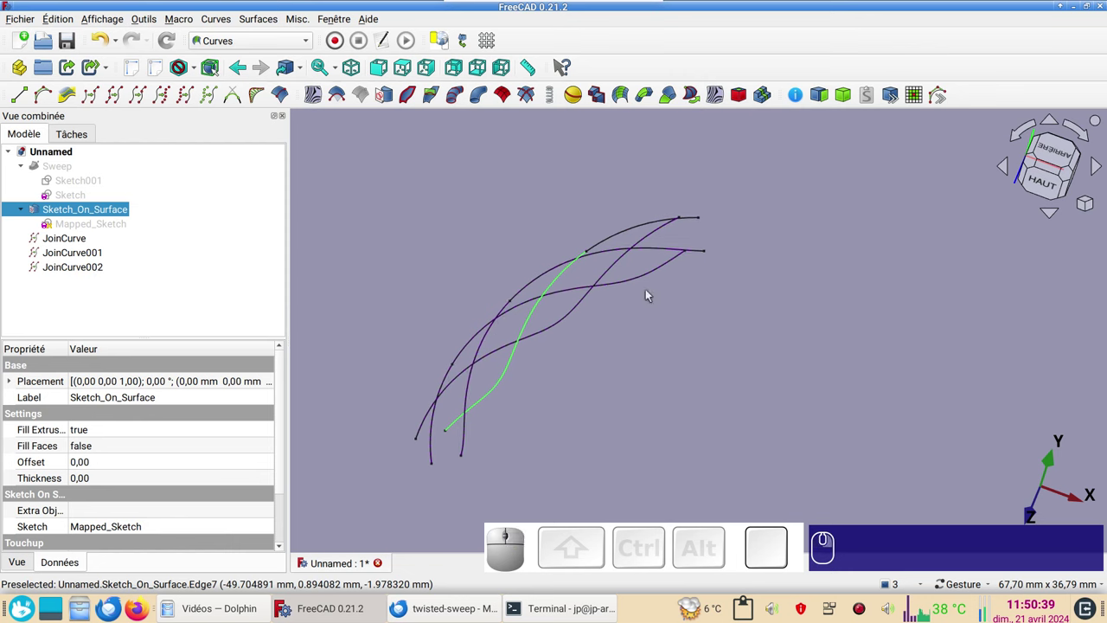
left_click(644, 230)
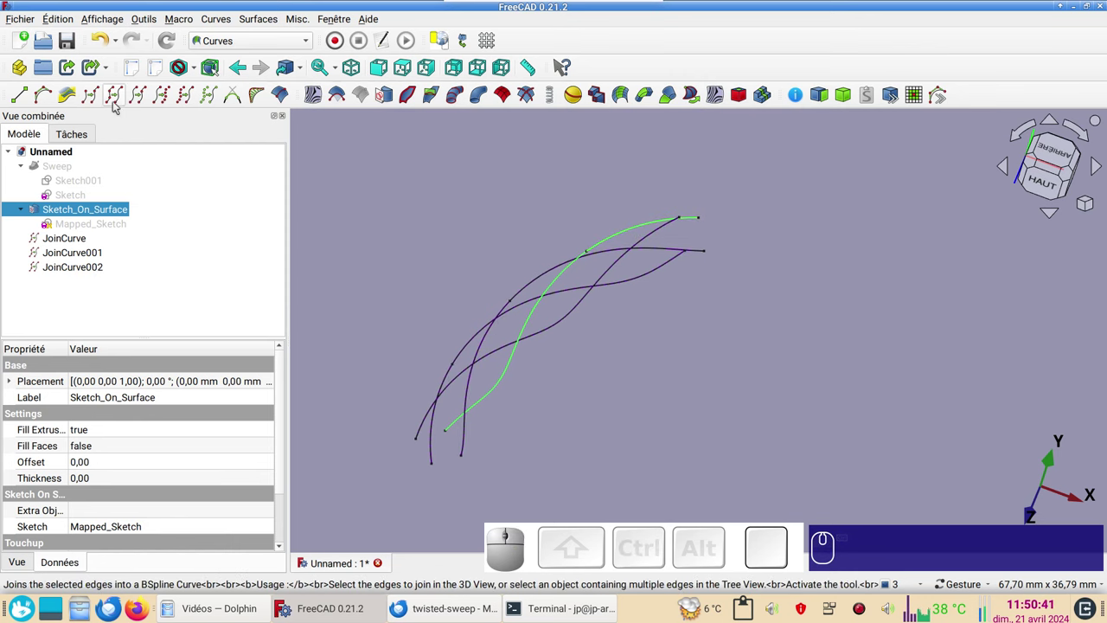
left_click(118, 103)
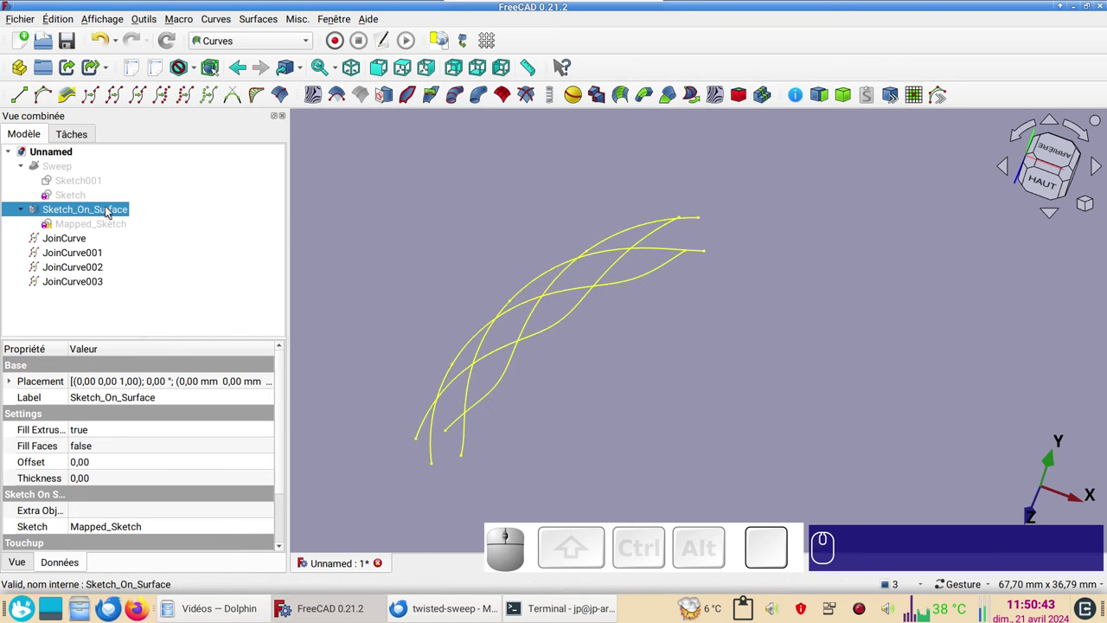
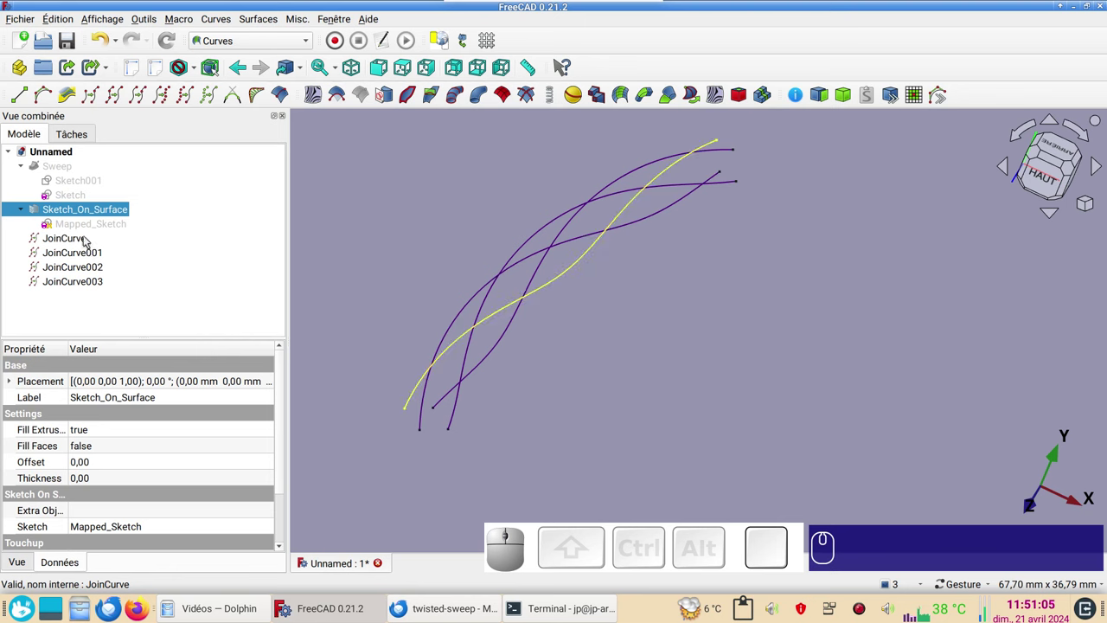
Set Point Size 10 on JoinCurve to JoinCurve003 so their endpoints show as markers.
left_click(89, 240)
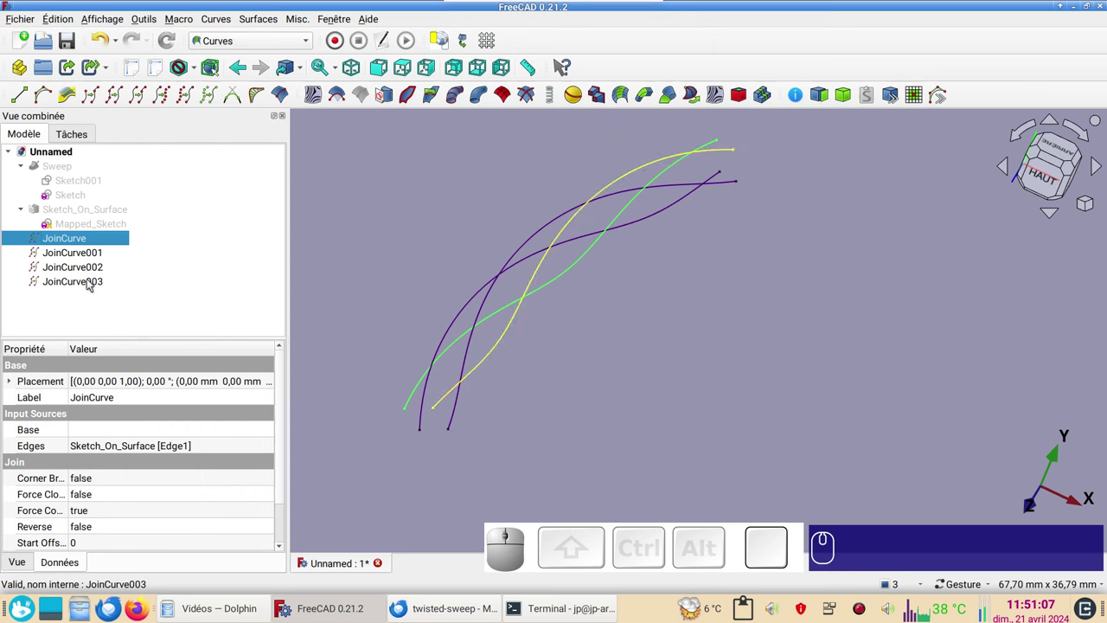
left_click(97, 283)
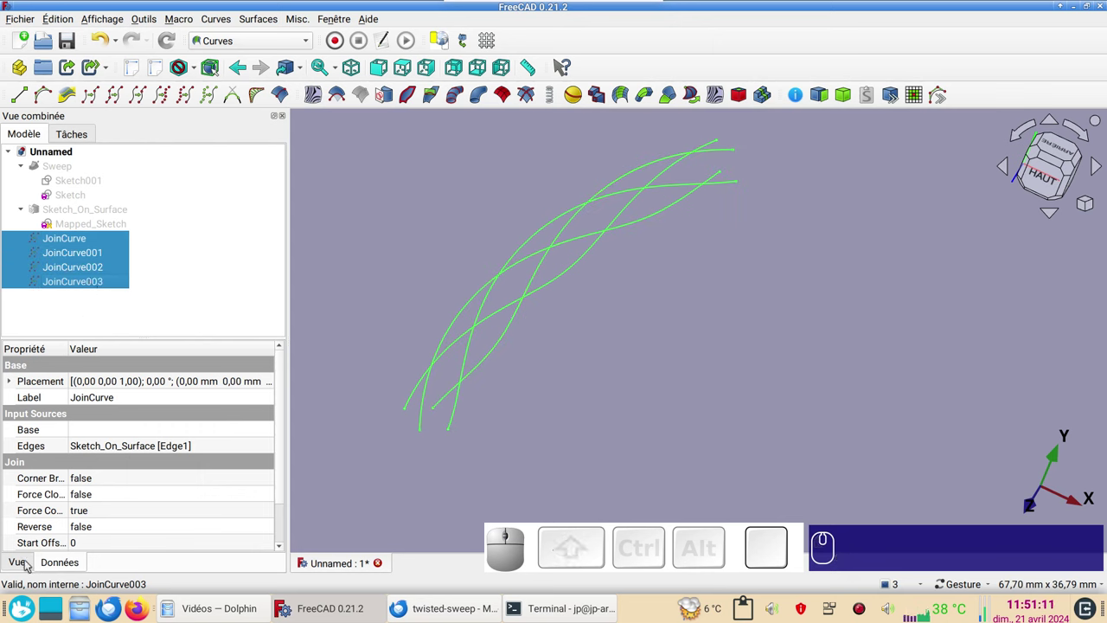
left_click(29, 564)
scroll("down", 3)
left_click(116, 450)
key("KP_1")
key("KP_0")
key("Return")
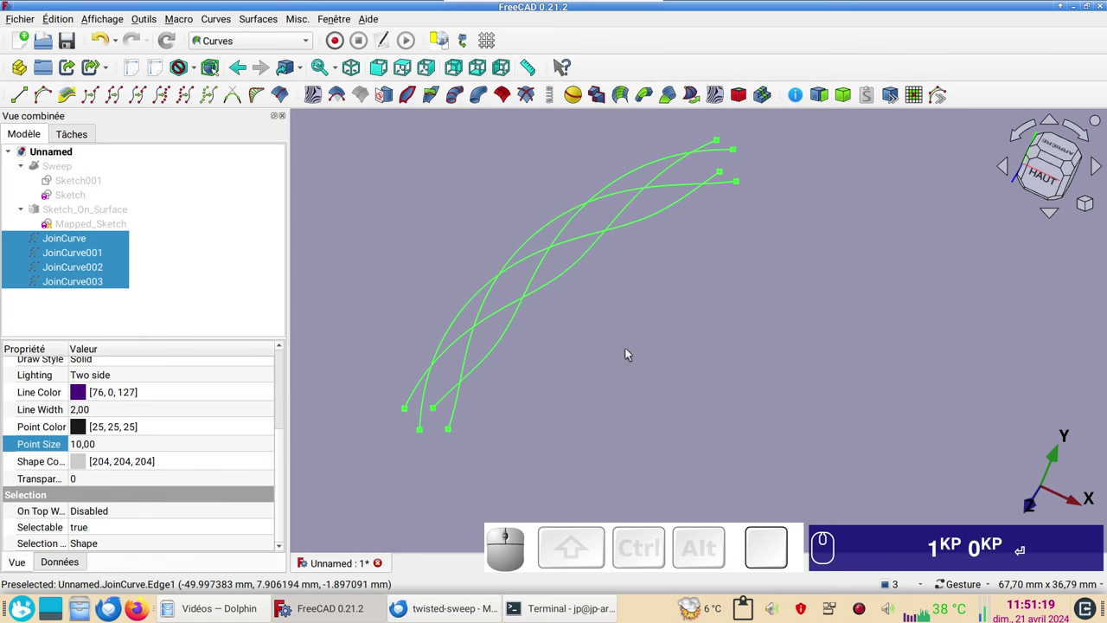
right_click(630, 360)
left_click(613, 388)
left_click(621, 385)
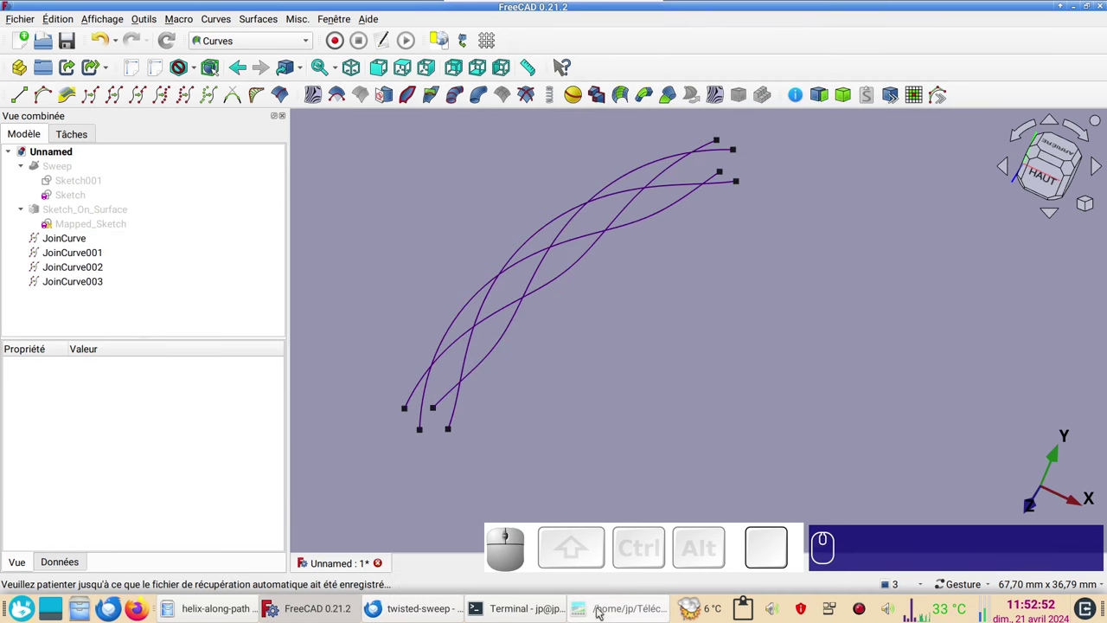
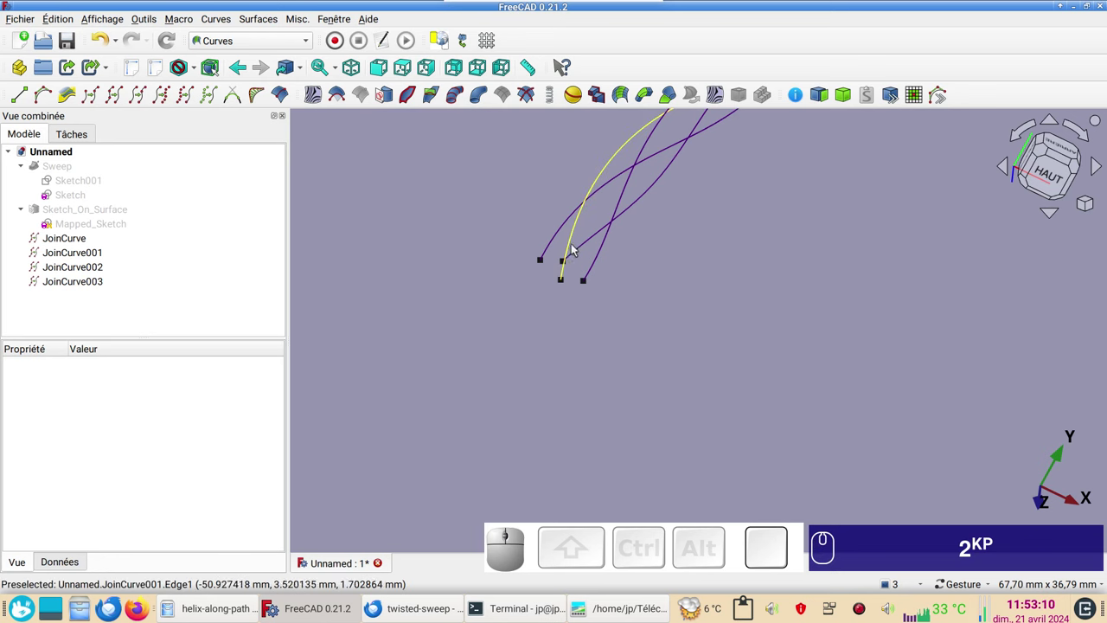
left_click(568, 280)
left_click(515, 384)
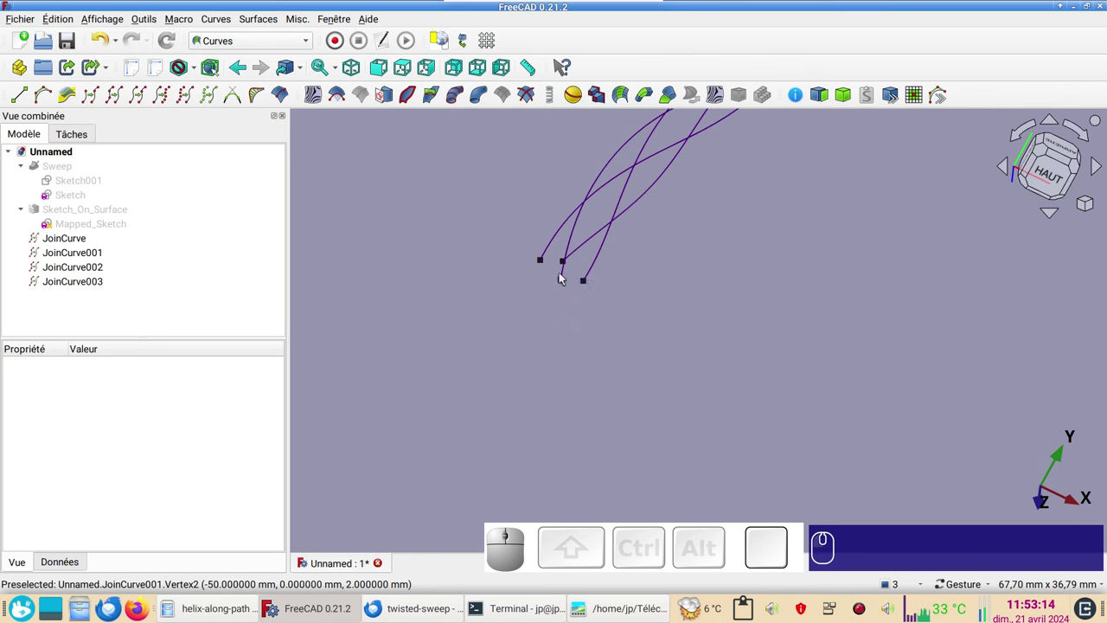
left_click(567, 278)
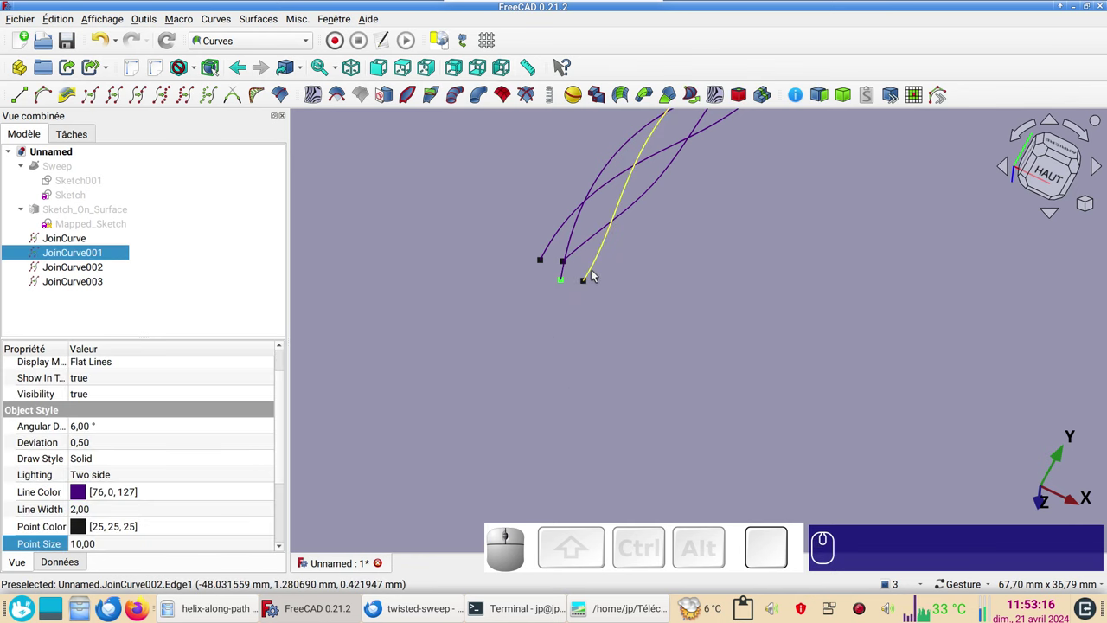
left_click_drag(677, 312, 630, 308)
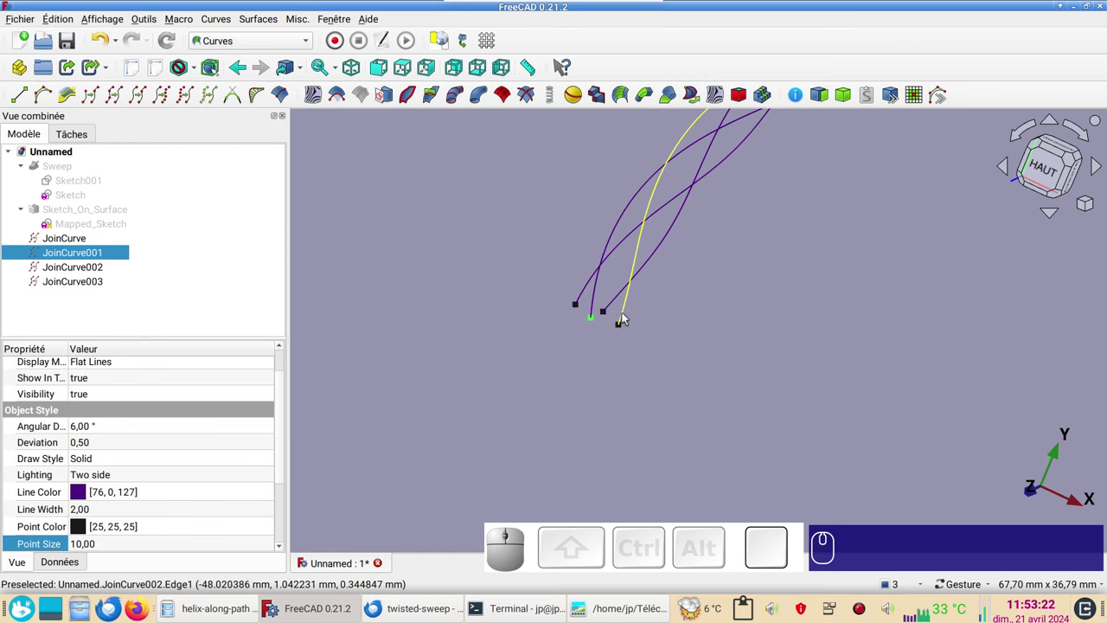
left_click(737, 351)
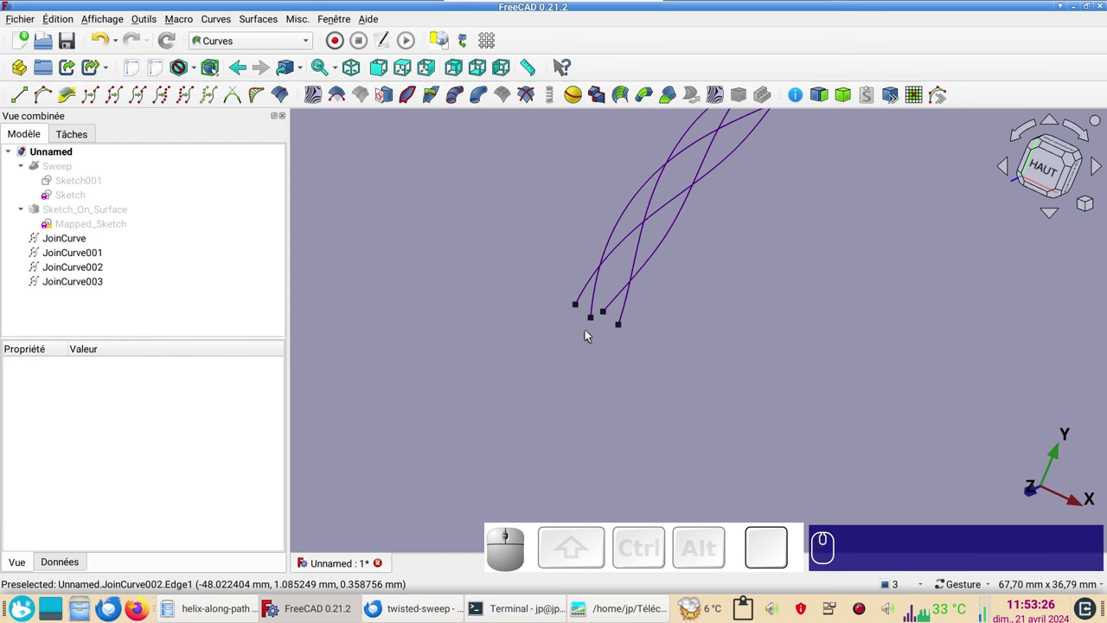
left_click(80, 242)
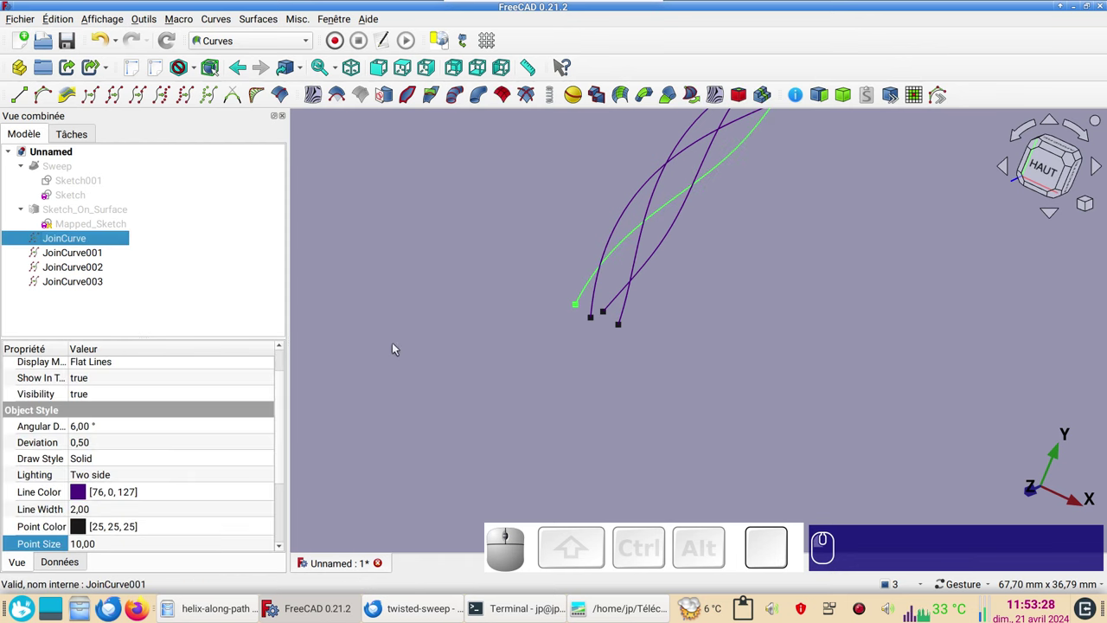
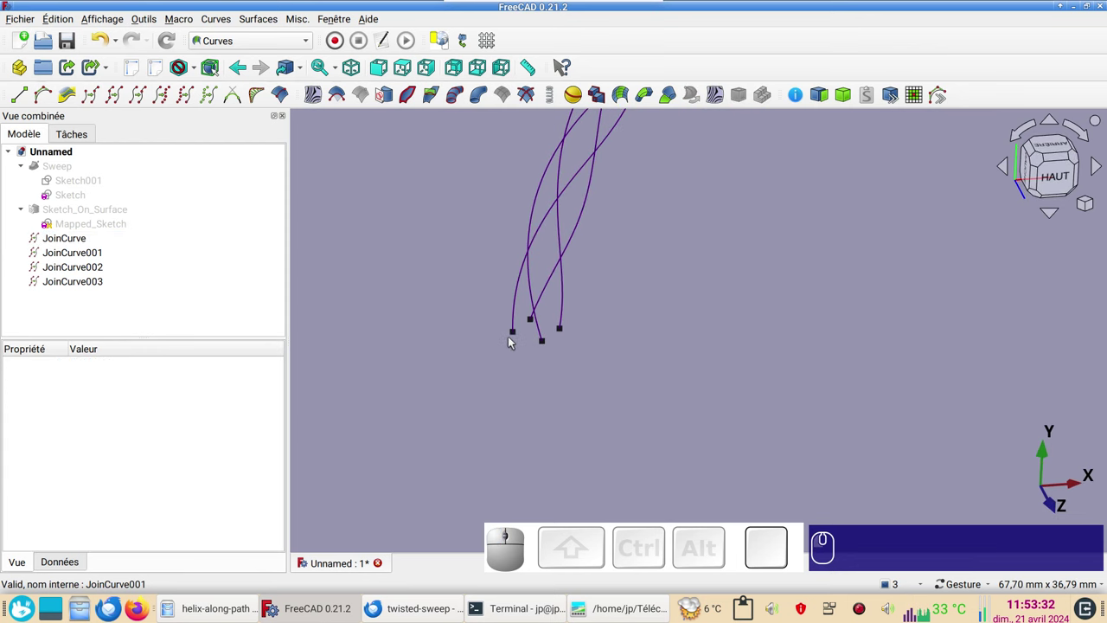
left_click(513, 336)
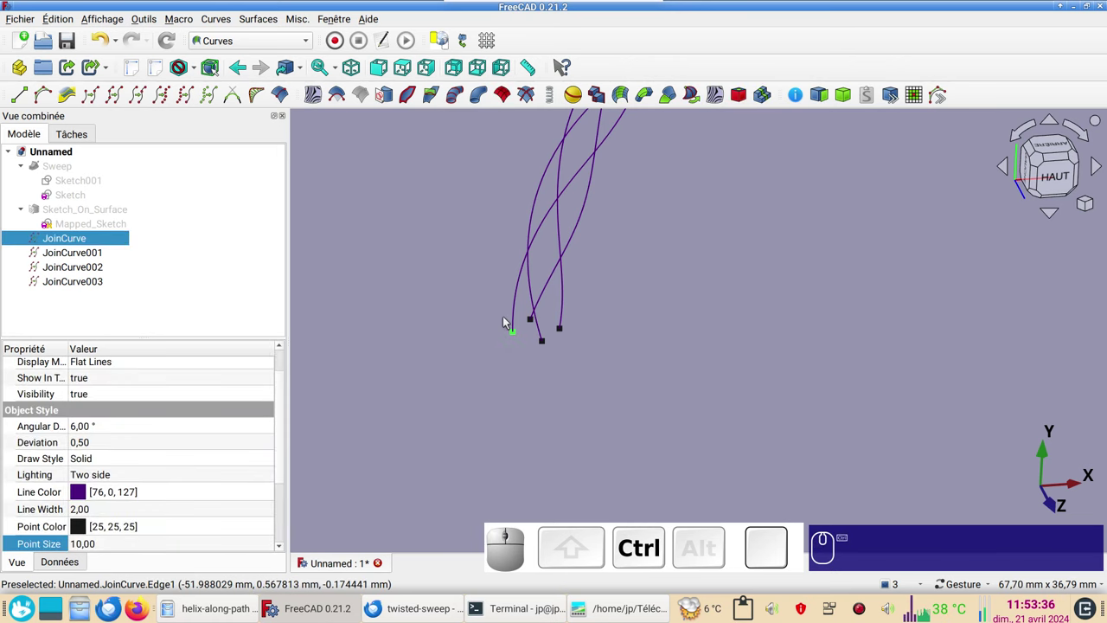
left_click(520, 317)
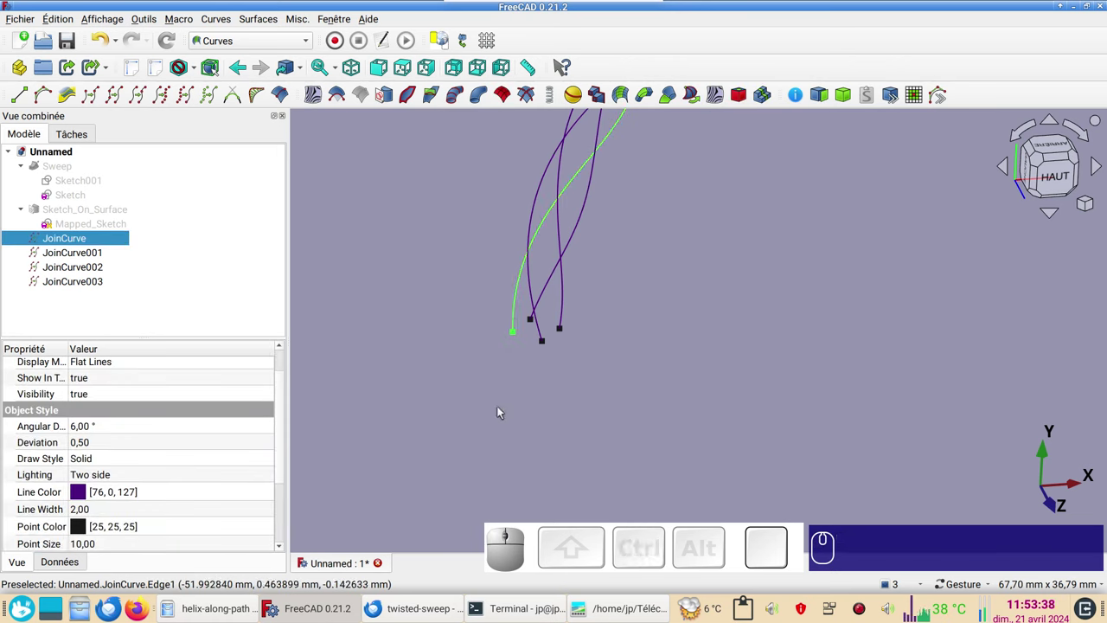
Switch to the Sketcher workbench and start Sketch002 attached normal to the strand curve.
left_click(244, 45)
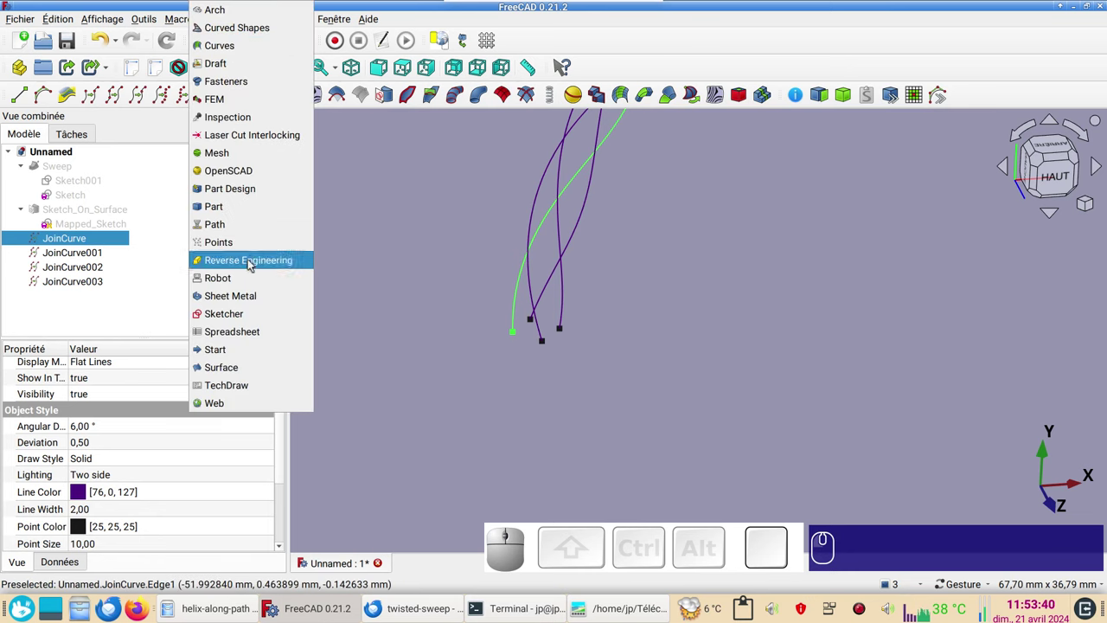
left_click(258, 316)
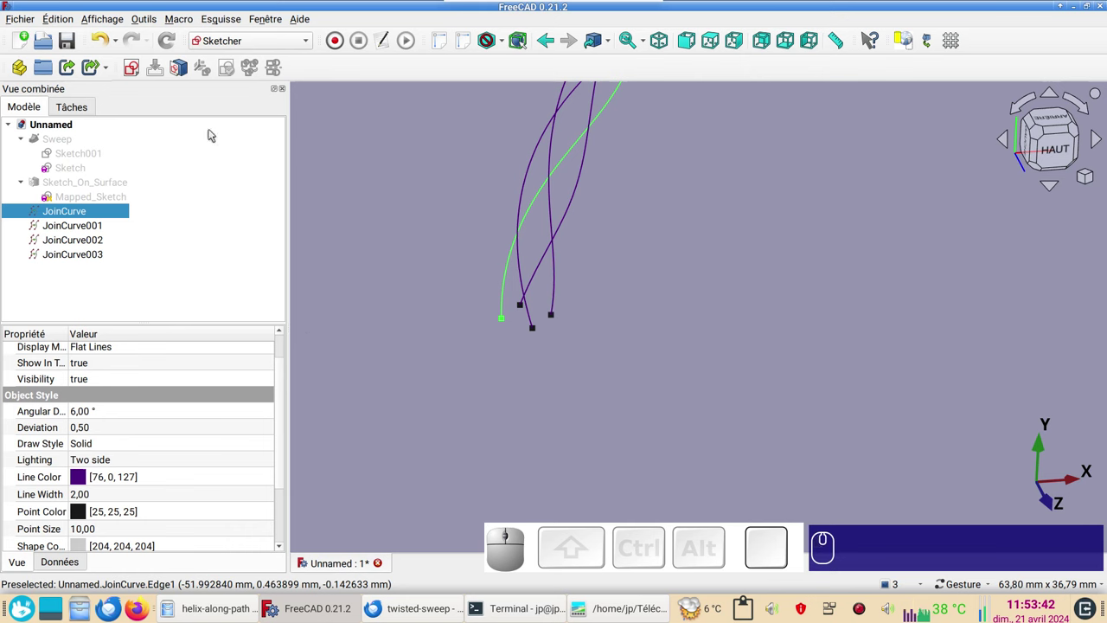
left_click(136, 69)
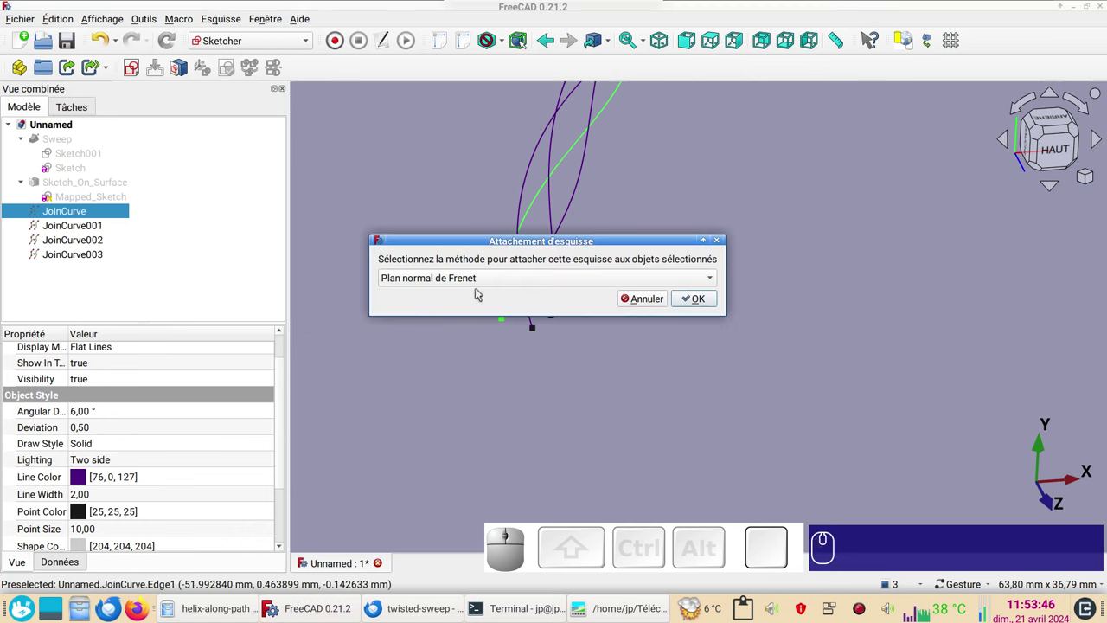
left_click(703, 301)
left_click_drag(658, 417, 420, 203)
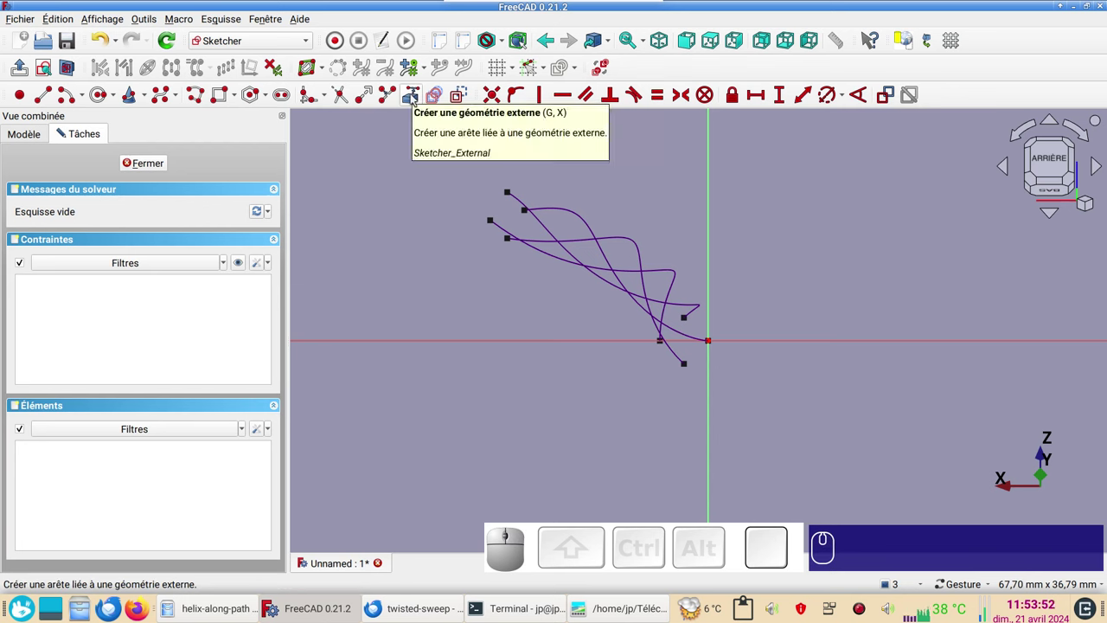
Link a strand end as external geometry and add reference distance 'diam' 2,7666 mm to the origin, then close.
left_click(417, 95)
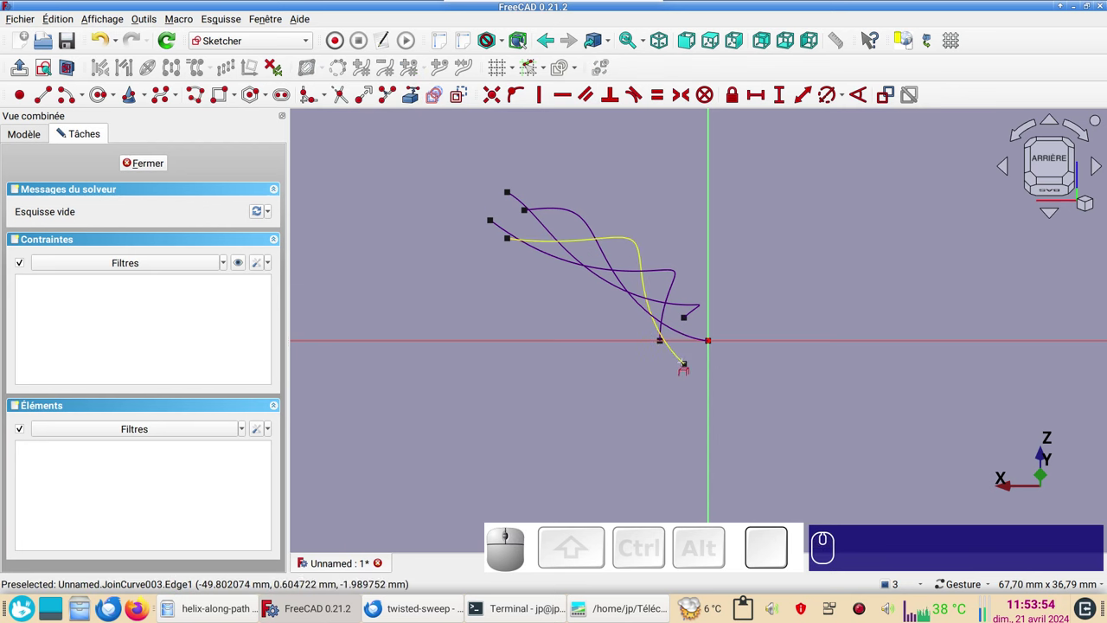
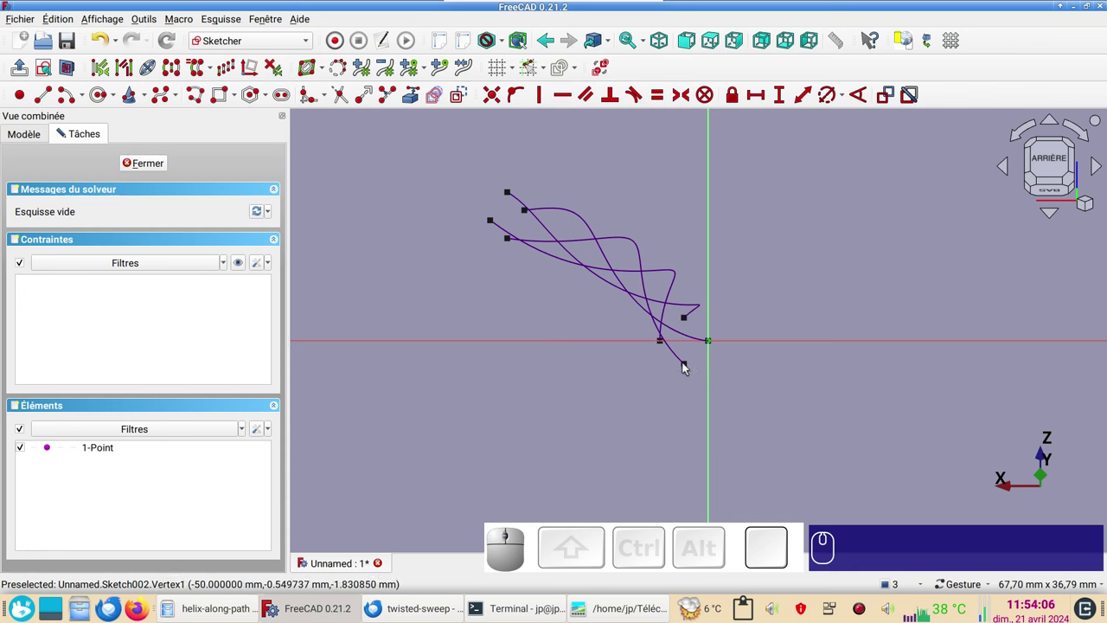
left_click(688, 368)
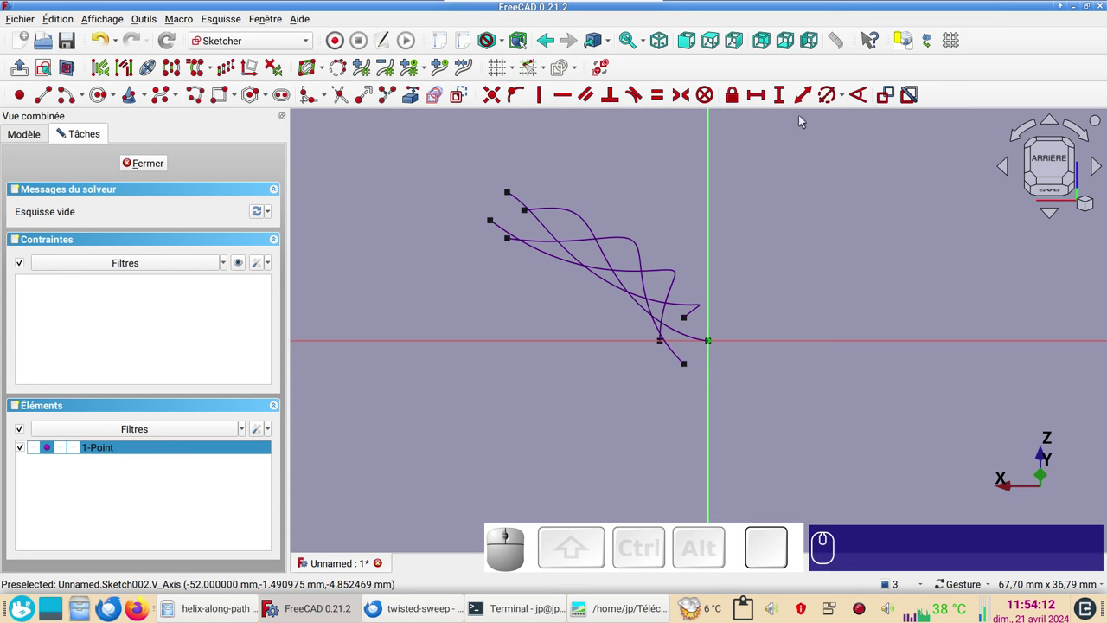
left_click(803, 100)
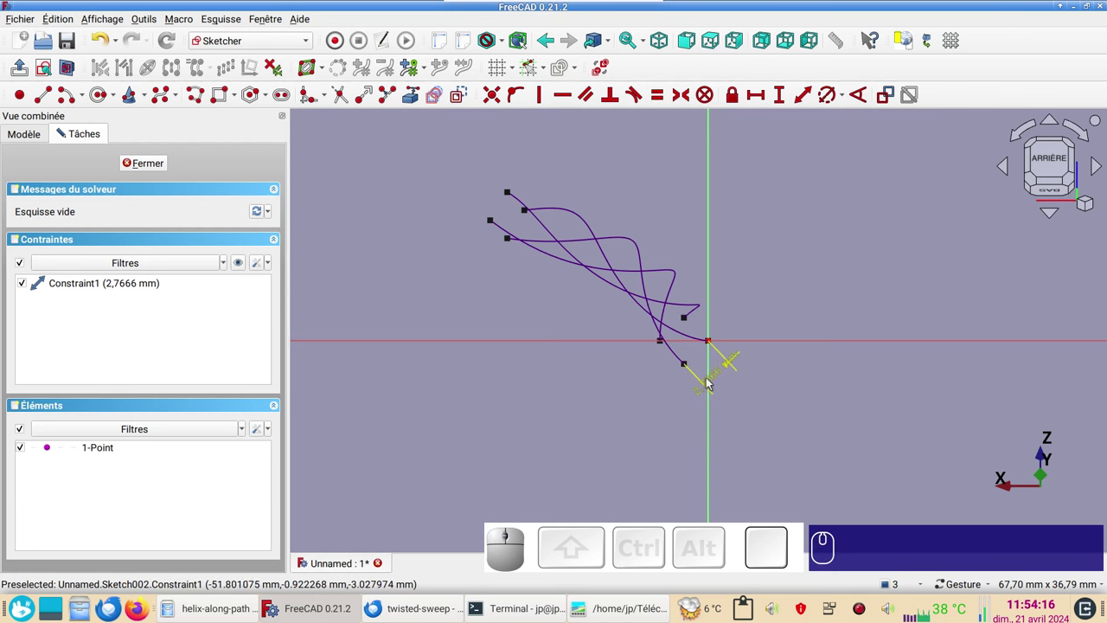
left_click(716, 379)
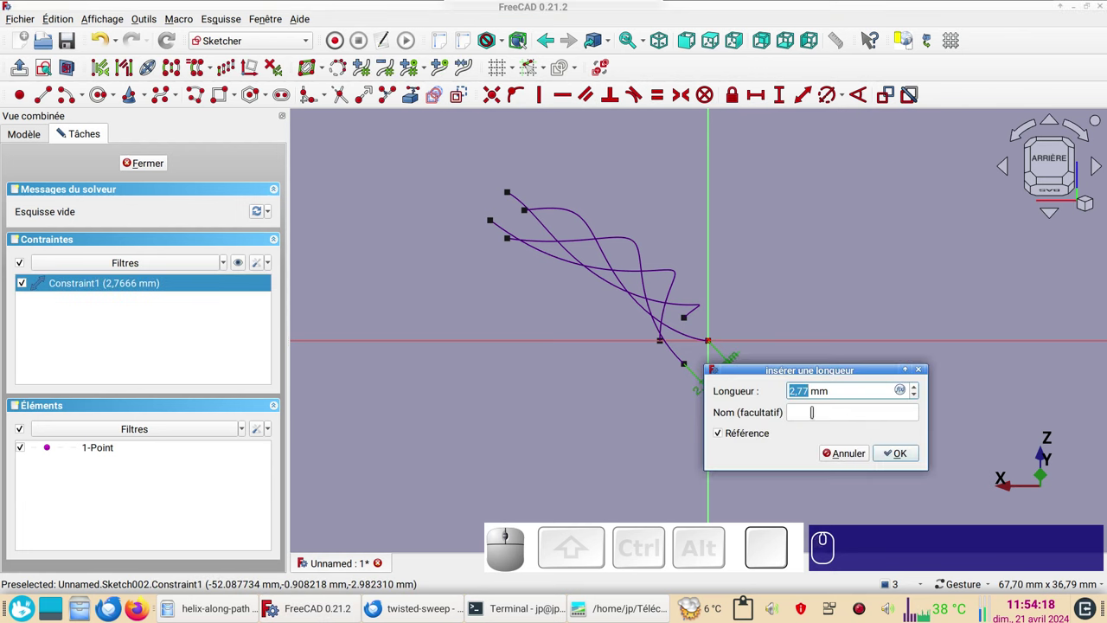
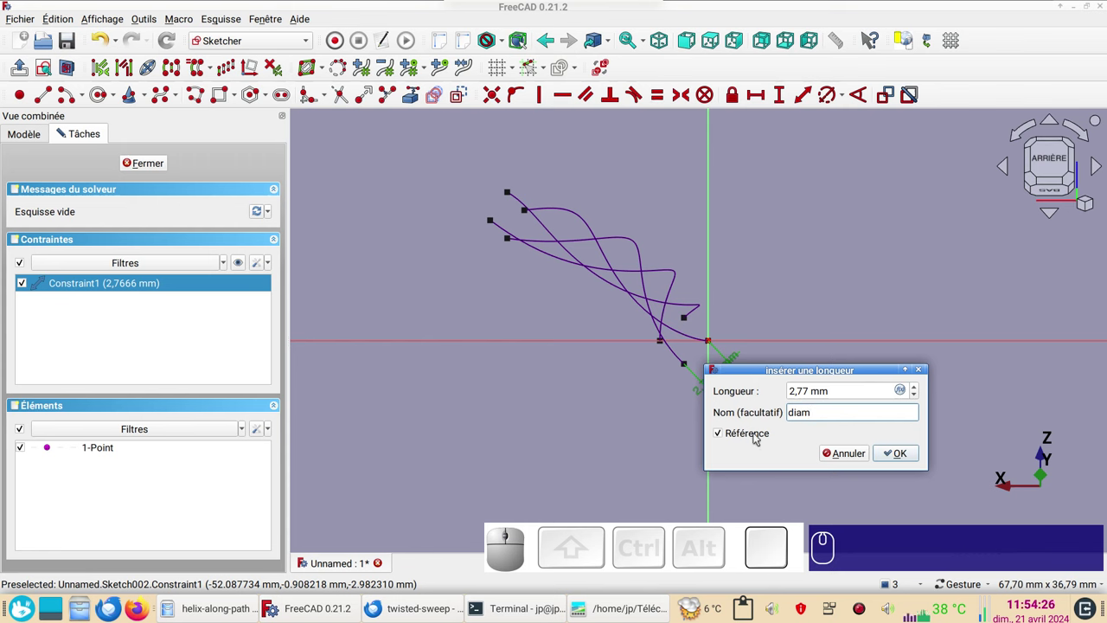
left_click(905, 459)
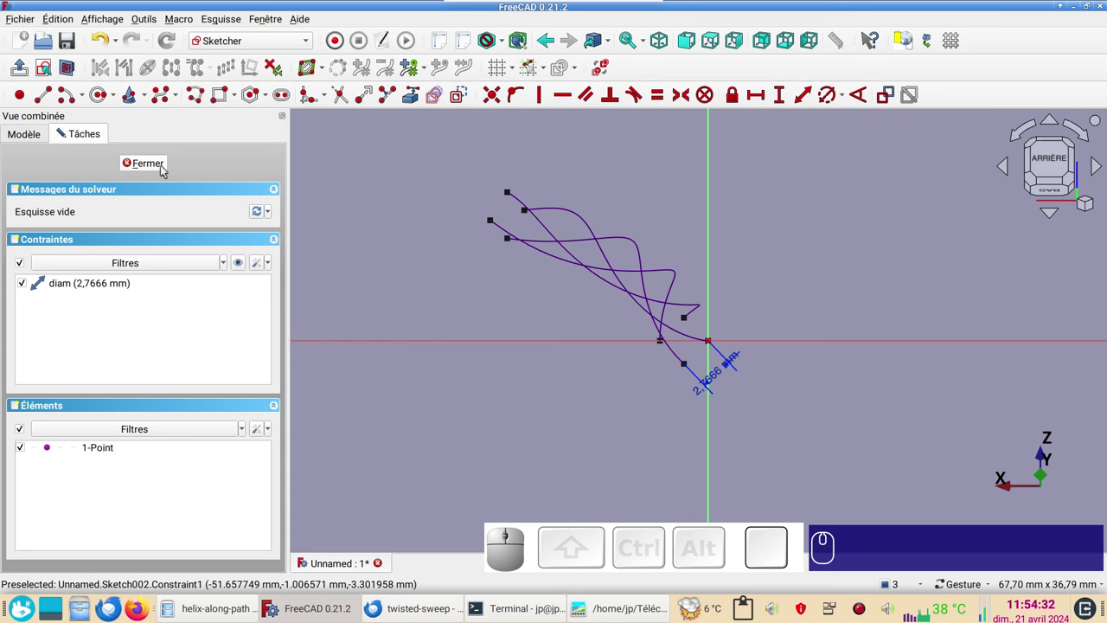
left_click(164, 169)
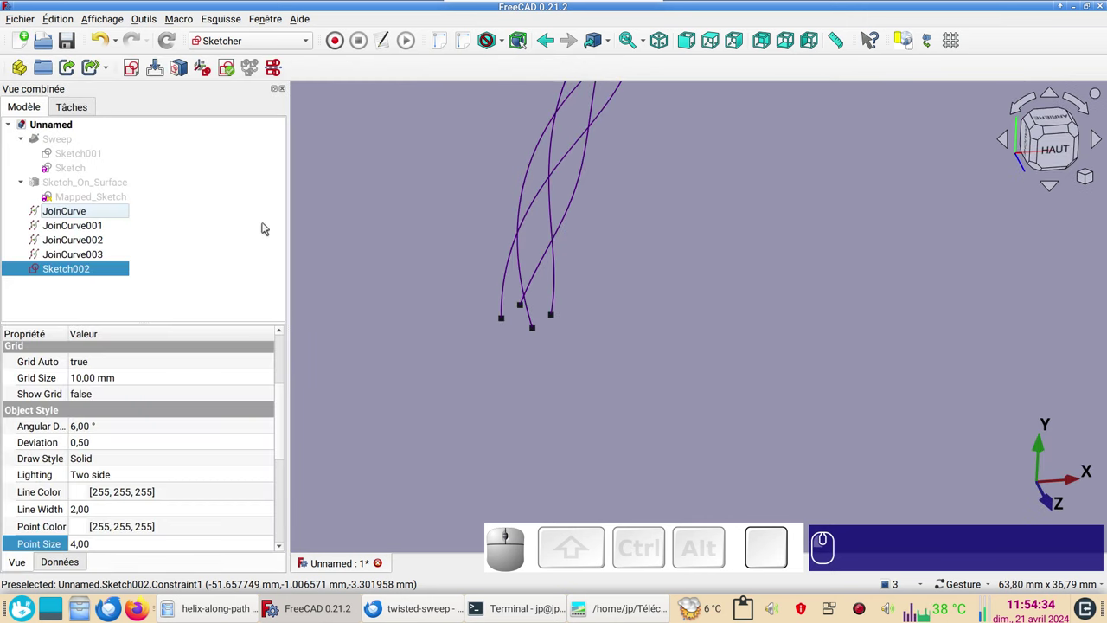
Create a new sketch on JoinCurve's end vertex with 'Plan normal de Frenet' attachment.
left_click(112, 214)
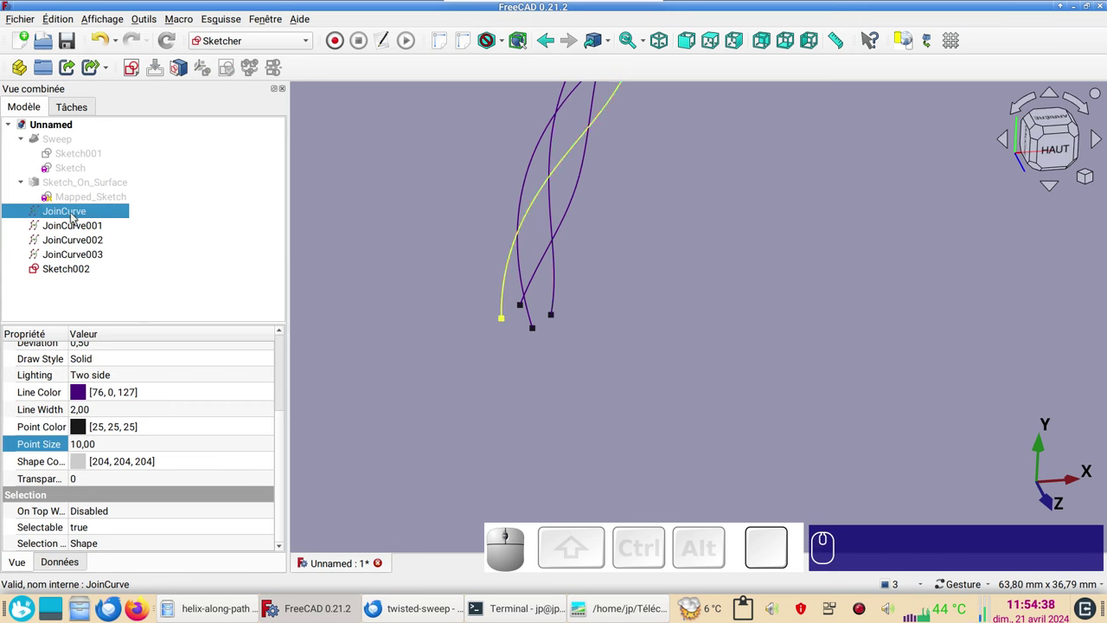
left_click(501, 364)
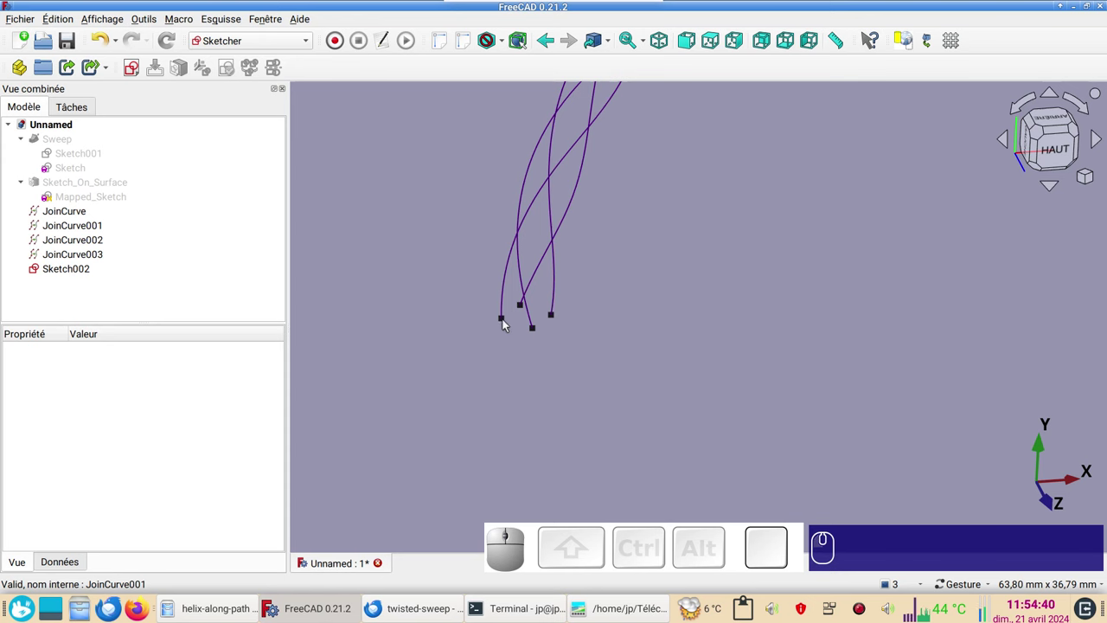
left_click(510, 320)
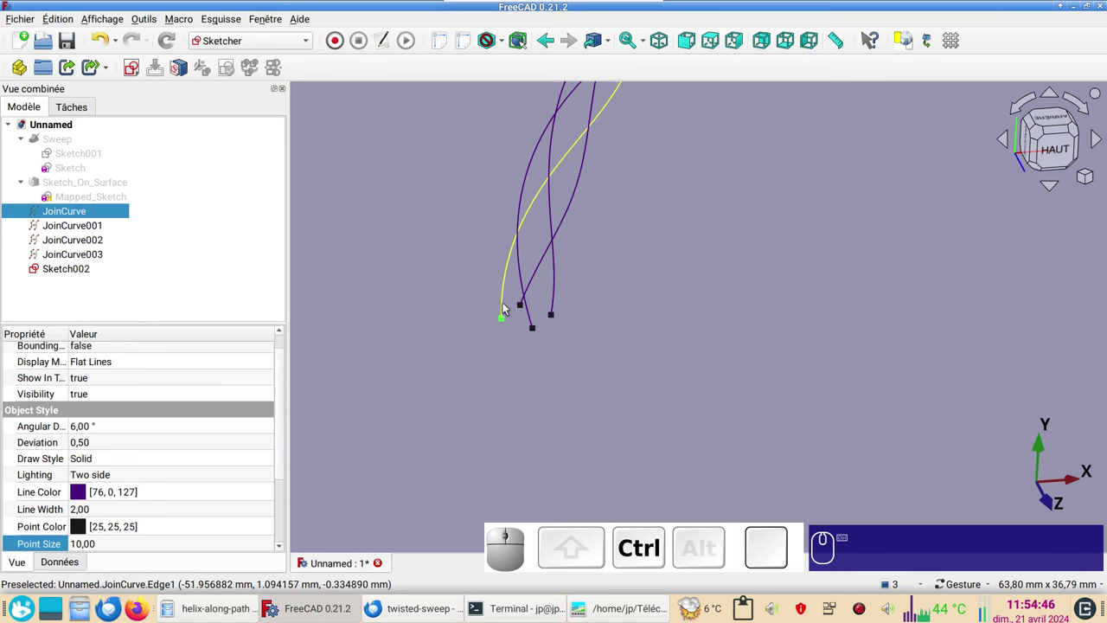
left_click(509, 305)
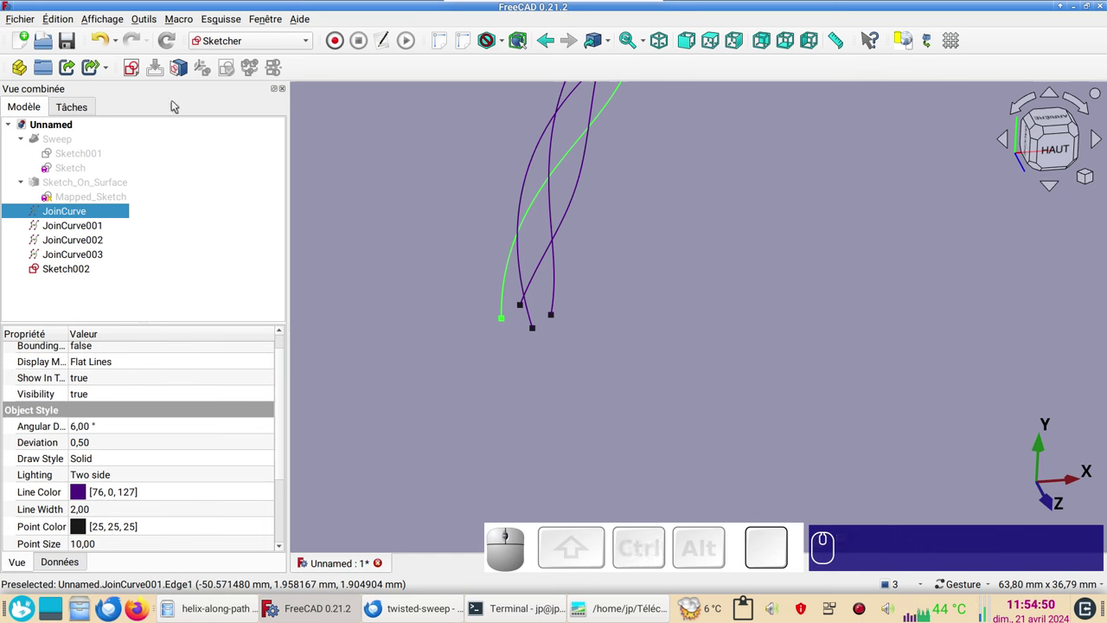
left_click(140, 71)
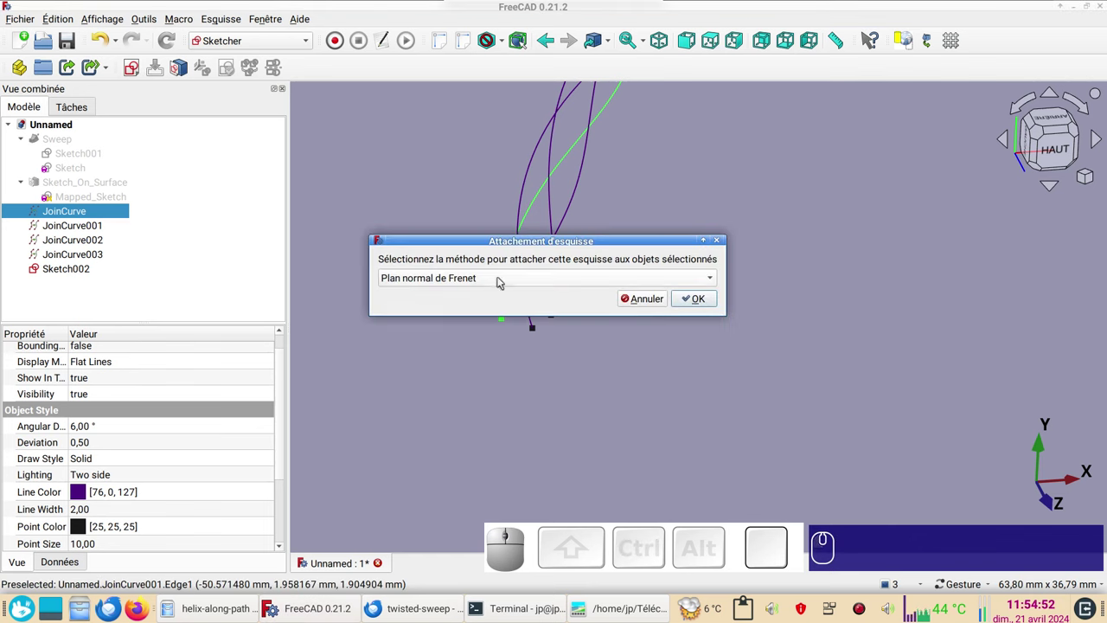
left_click(695, 300)
right_click(698, 361)
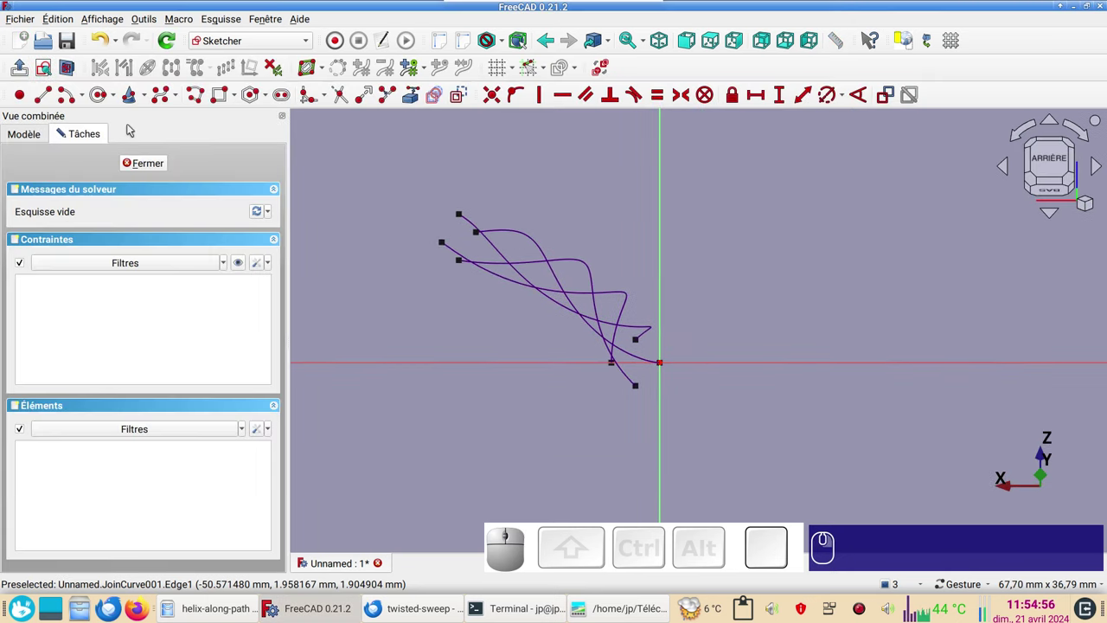
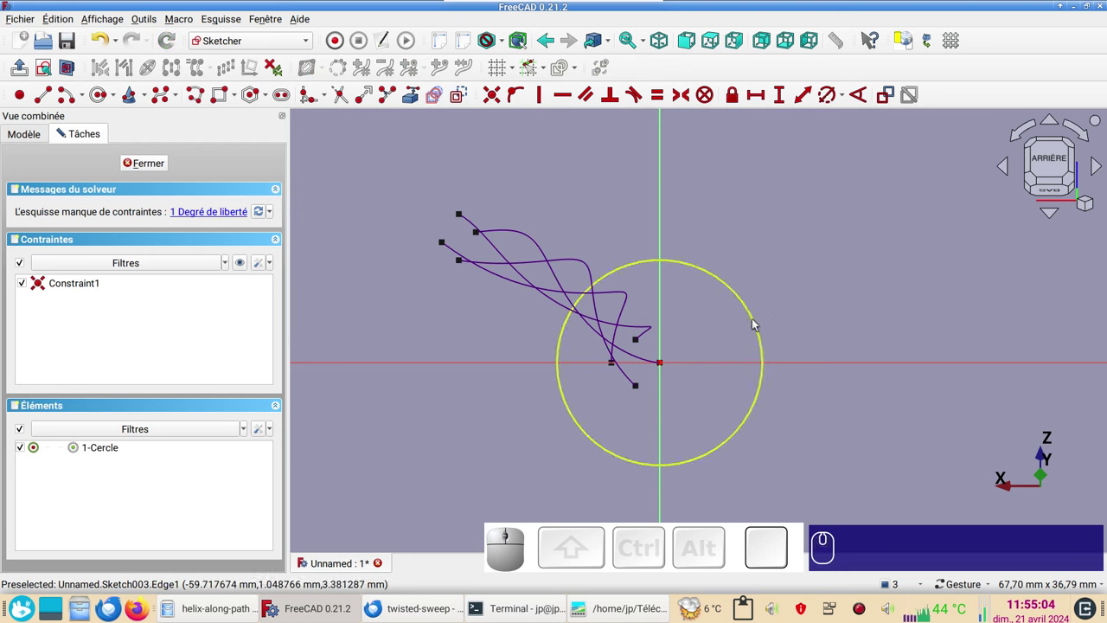
Constrain the circle's diameter and start its expression with the Sketch002 reference.
left_click(760, 321)
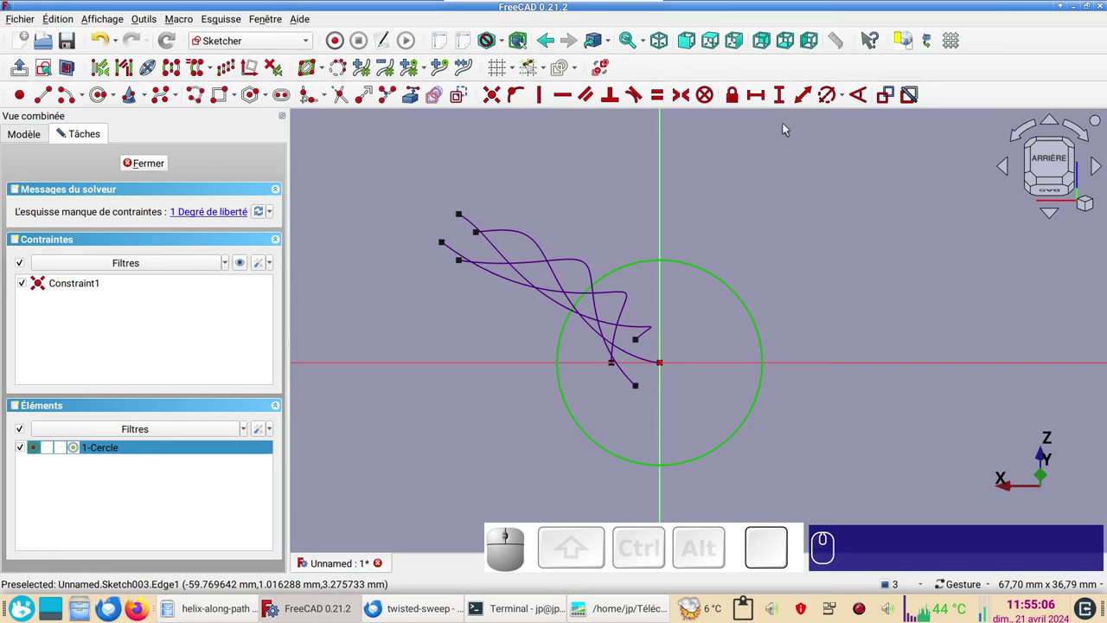
key("r")
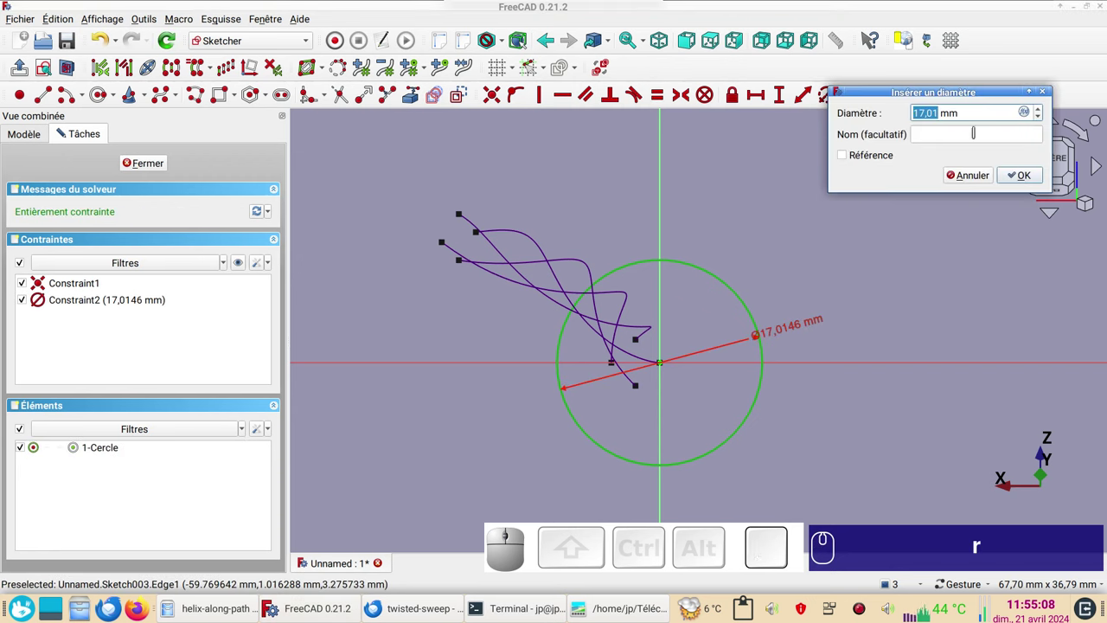
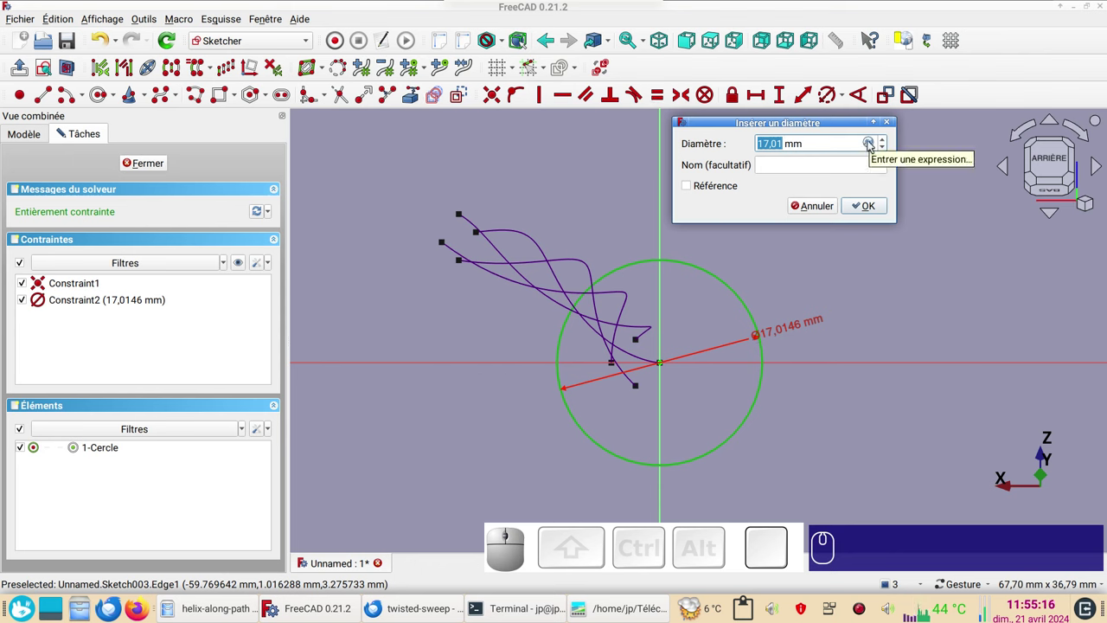
left_click(871, 144)
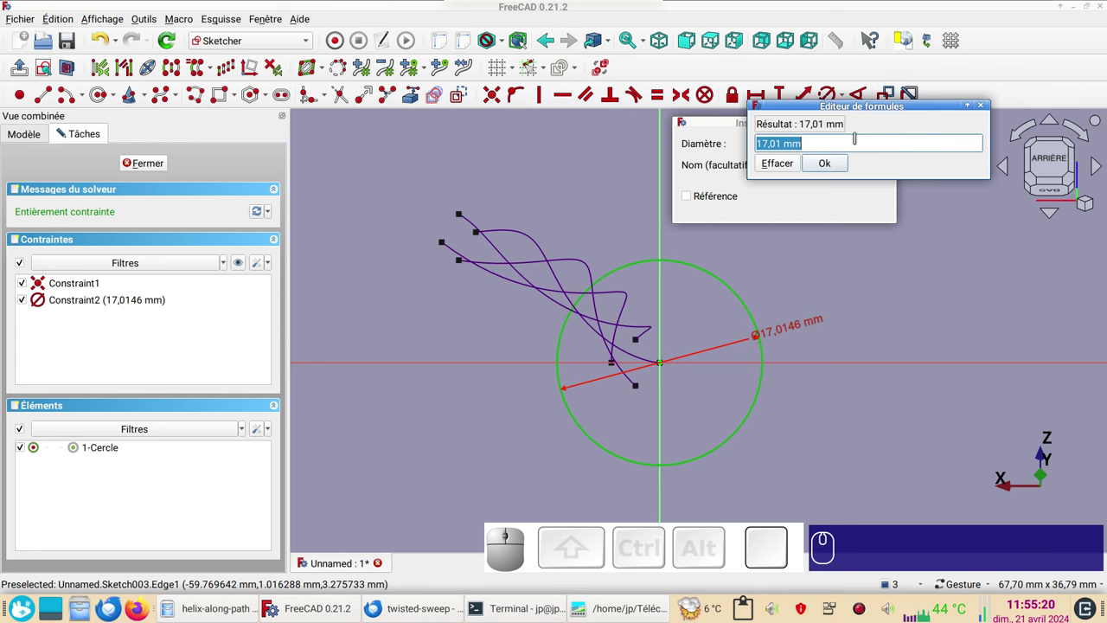
type("sk")
key("k")
scroll("down", 3)
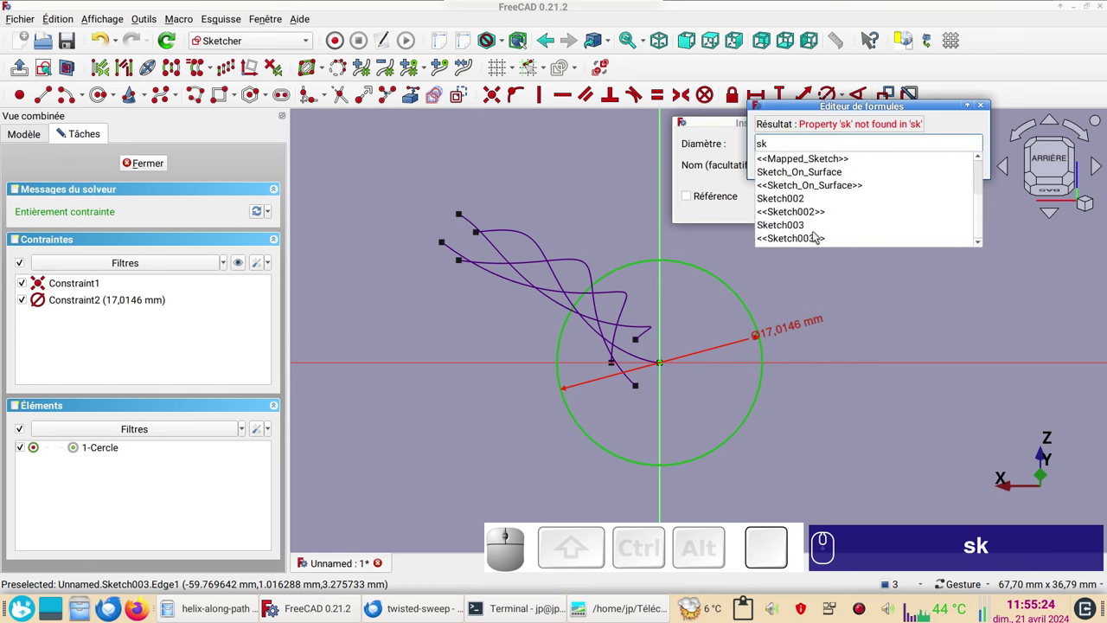
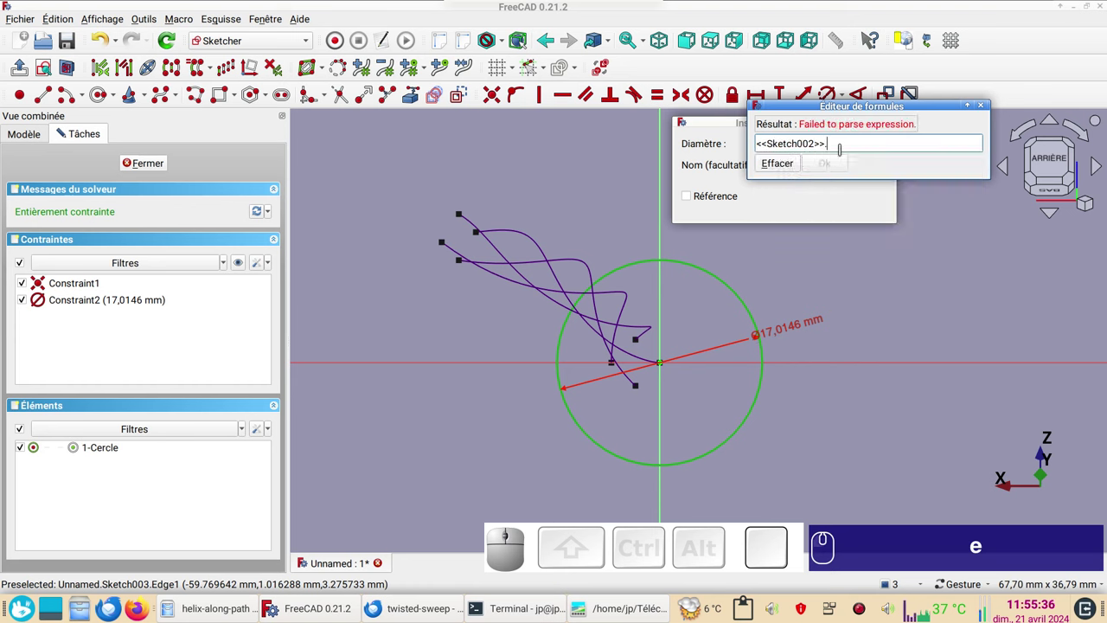
Complete the formula <<Sketch002>>.Constraints.diam, copy it, and apply the 2,7666 mm diameter.
key("c")
left_click(805, 162)
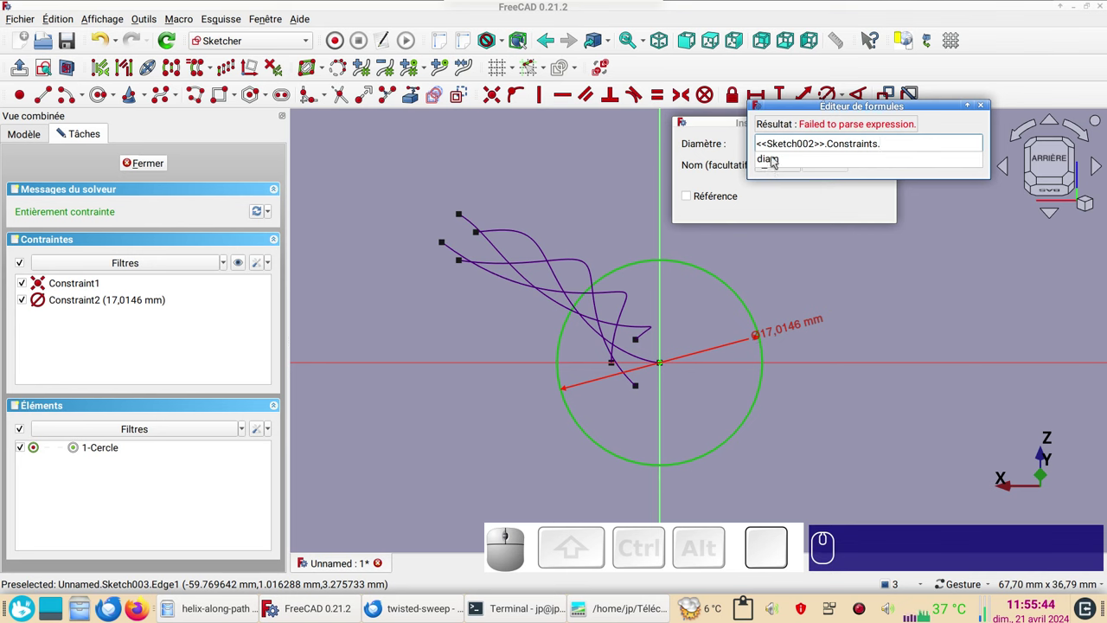
left_click(778, 159)
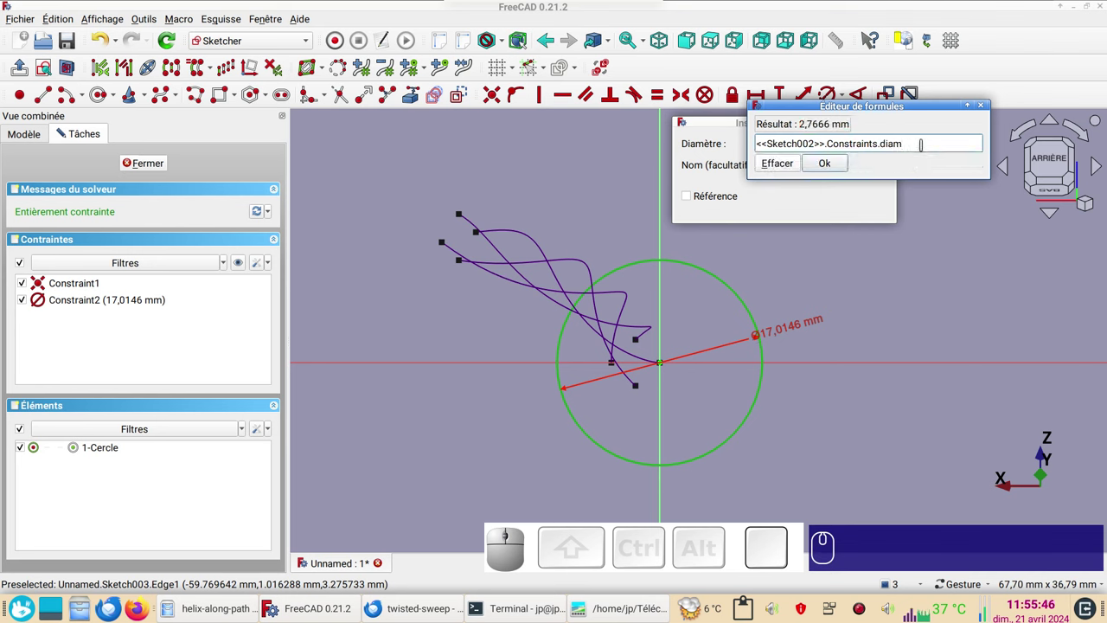
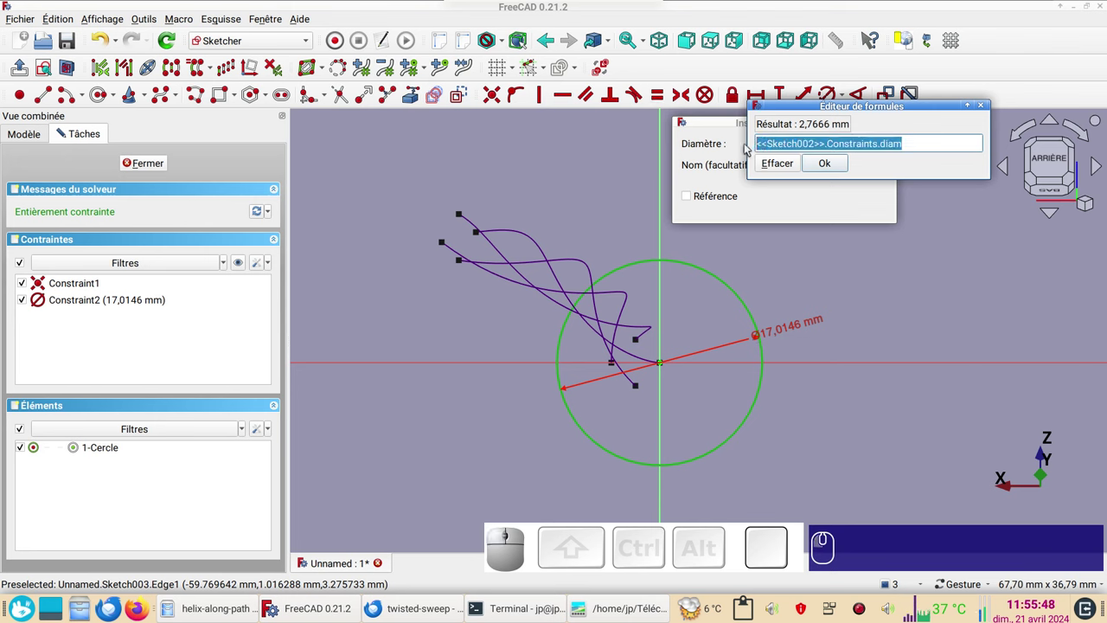
key("ctrl+c")
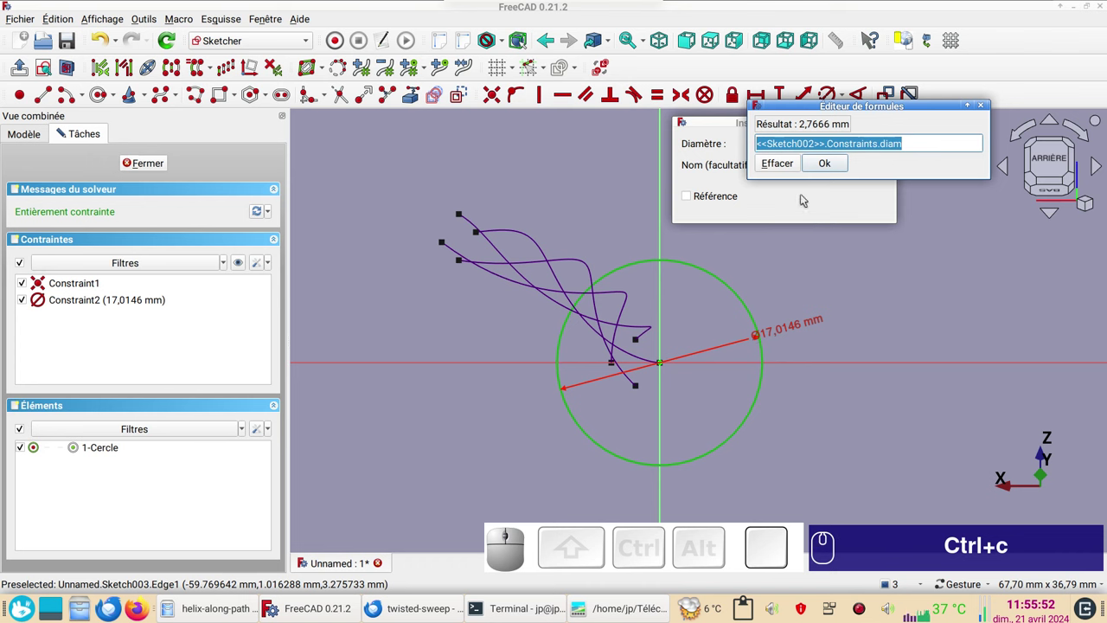
left_click(827, 167)
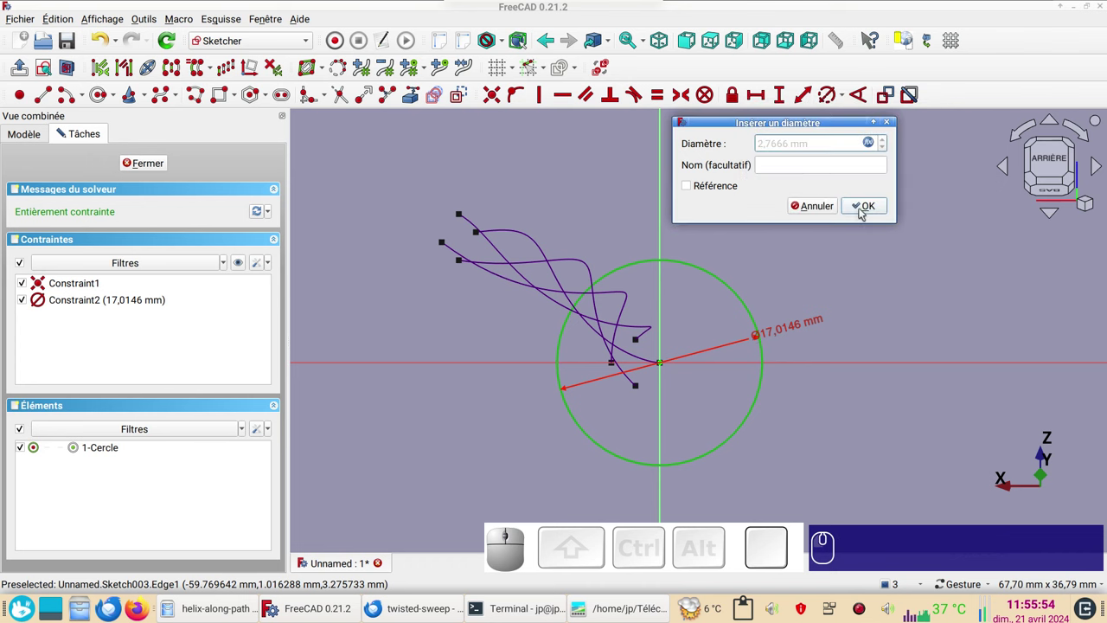
left_click(867, 210)
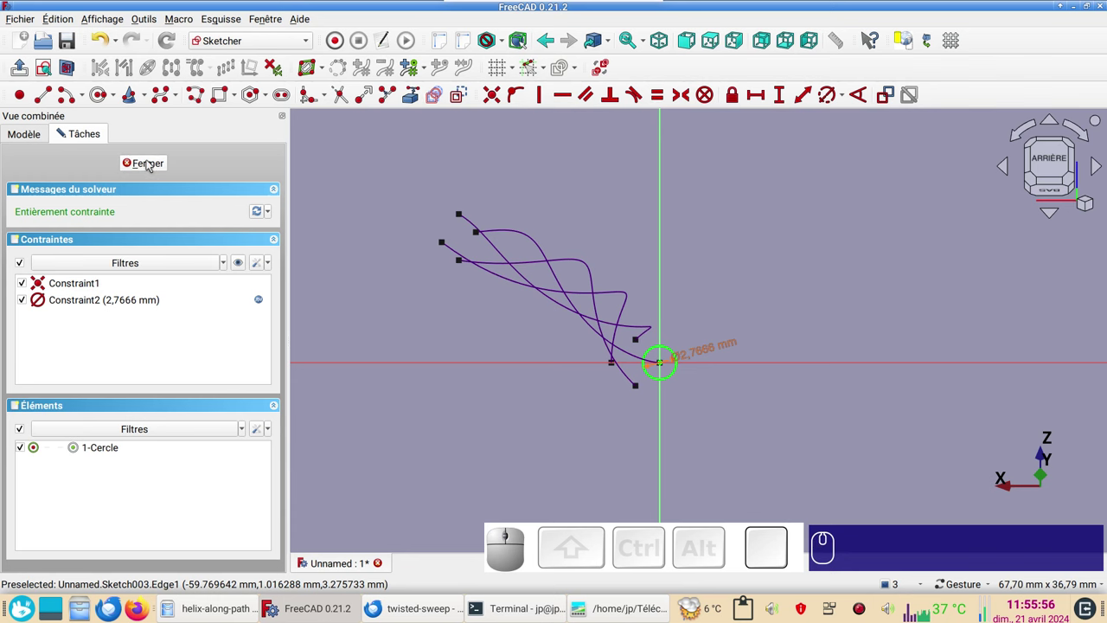
Close the sketch and start Sketch004 normal to JoinCurve001's end.
left_click(154, 163)
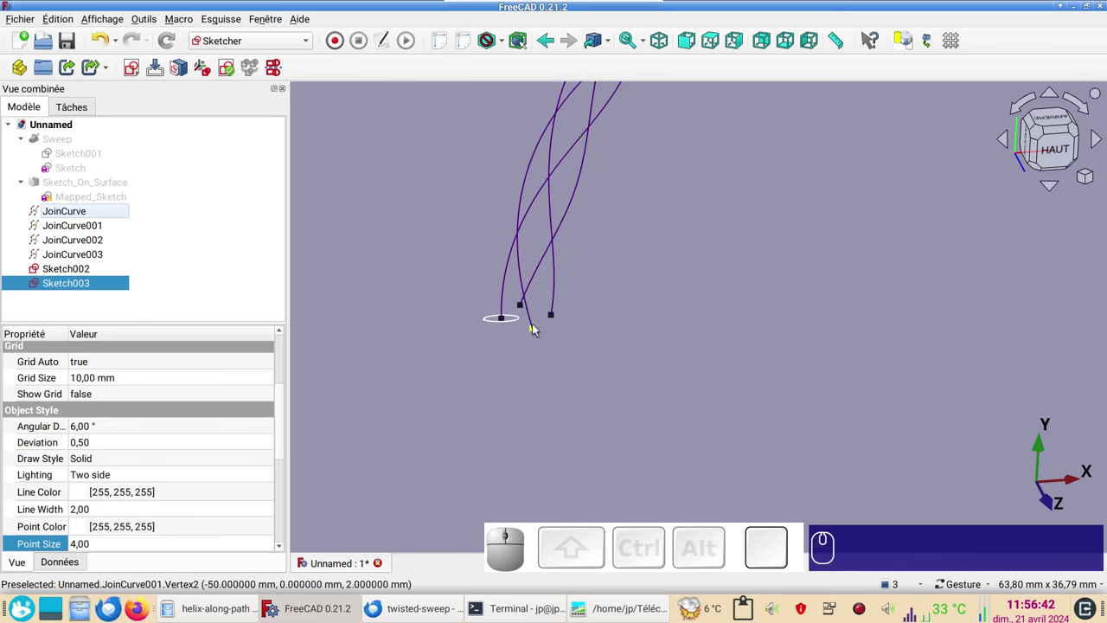
left_click(540, 330)
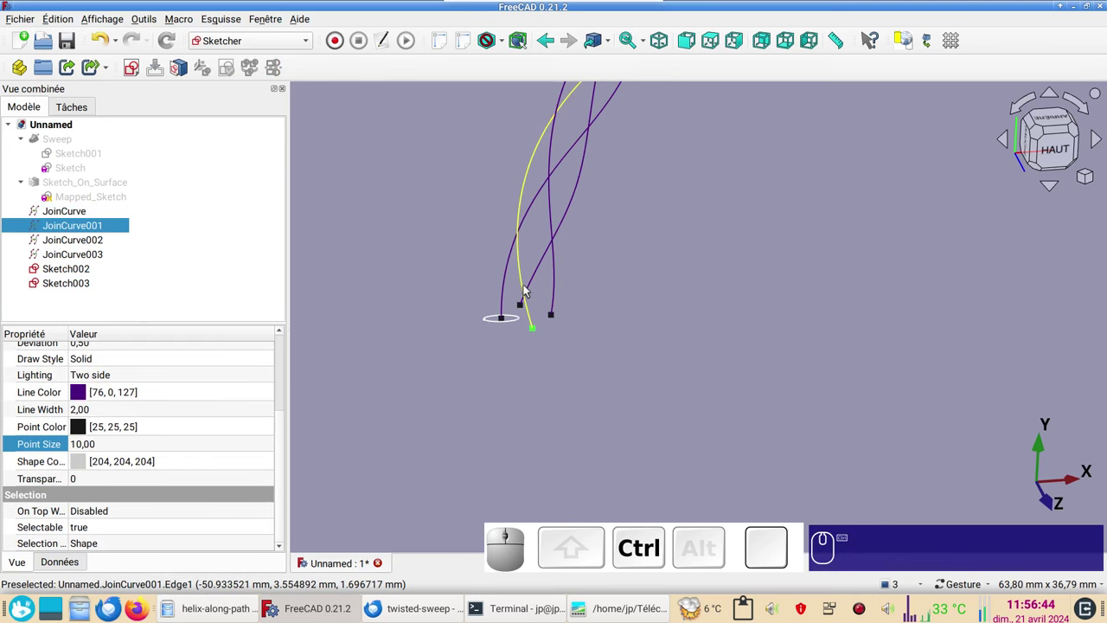
left_click(531, 288)
left_click(141, 70)
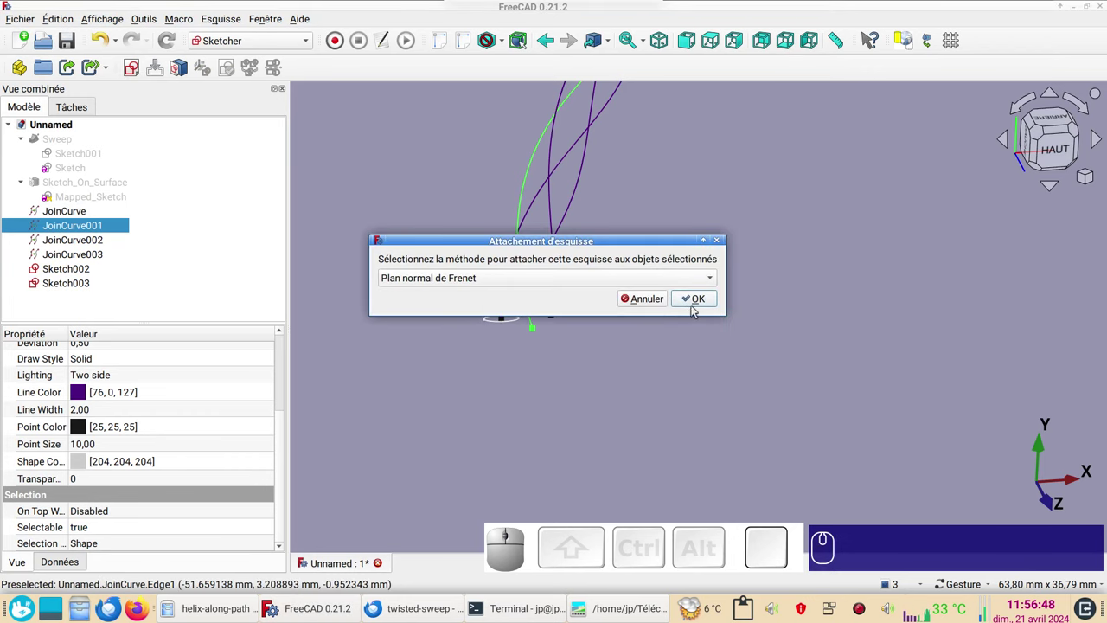
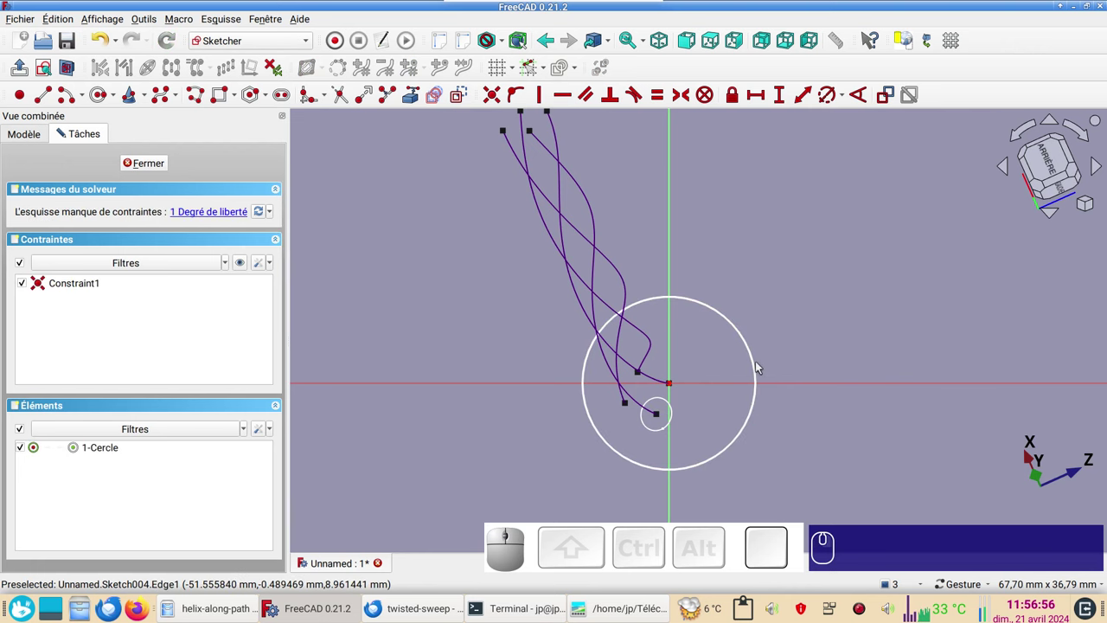
Give the circle a diameter driven by <<Sketch002>>.Constraints.diam and close the sketch.
left_click(758, 368)
key("r")
left_click(1036, 336)
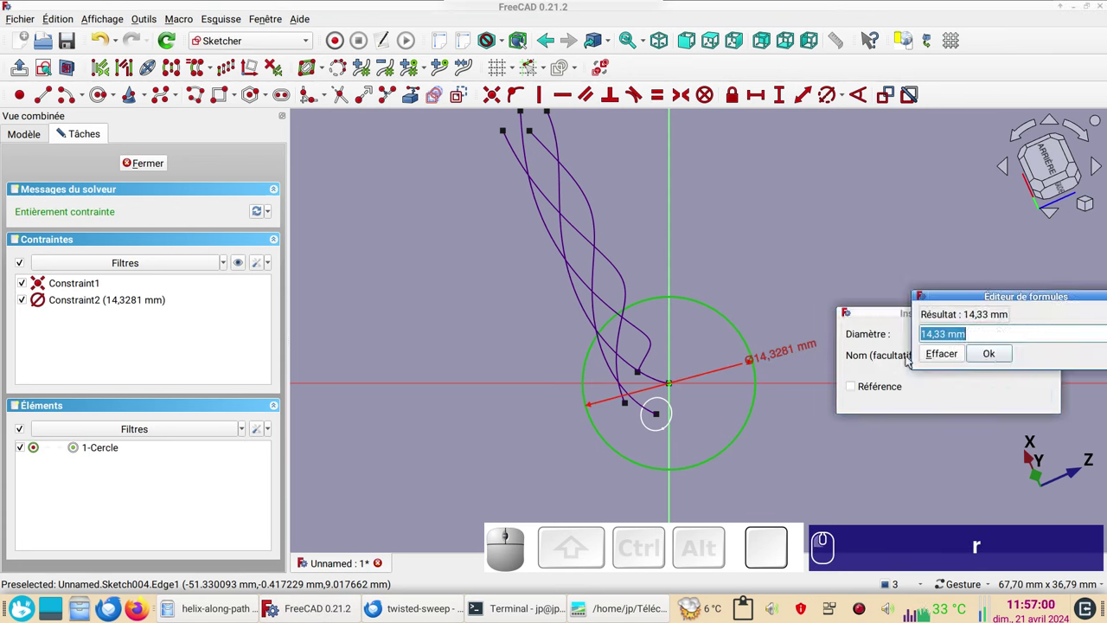
key("ctrl+v")
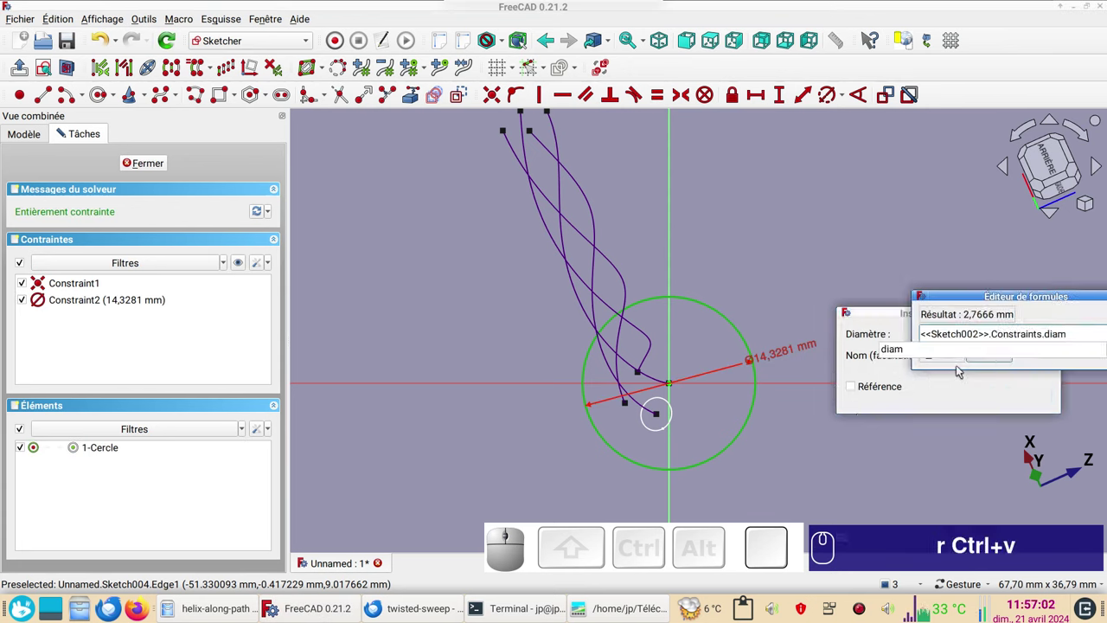
left_click(894, 354)
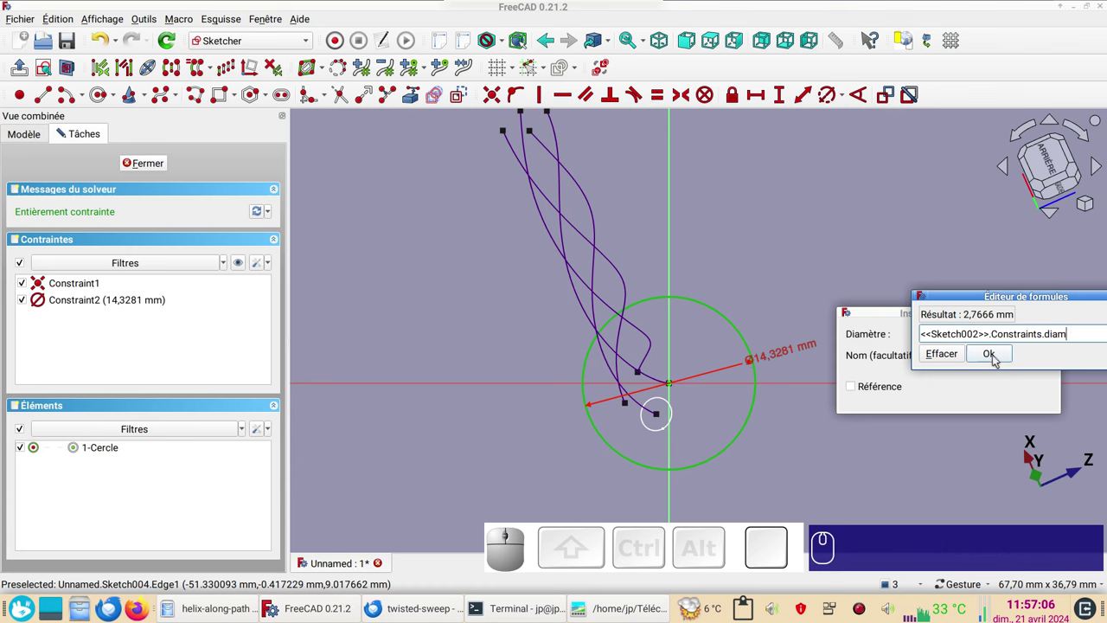
left_click(999, 358)
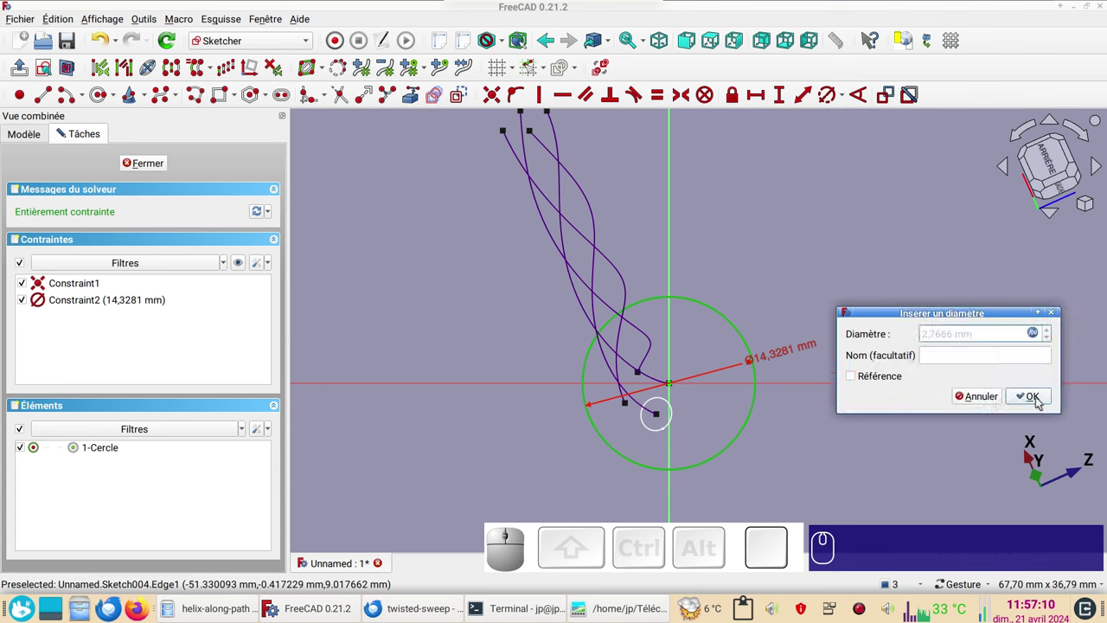
left_click(1040, 400)
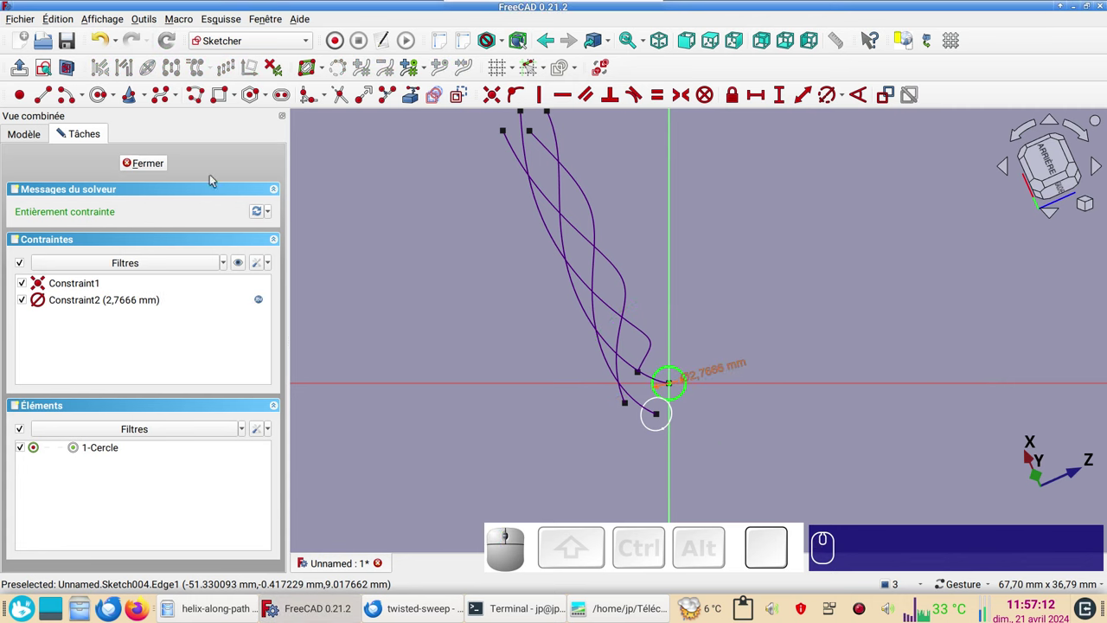
left_click(161, 166)
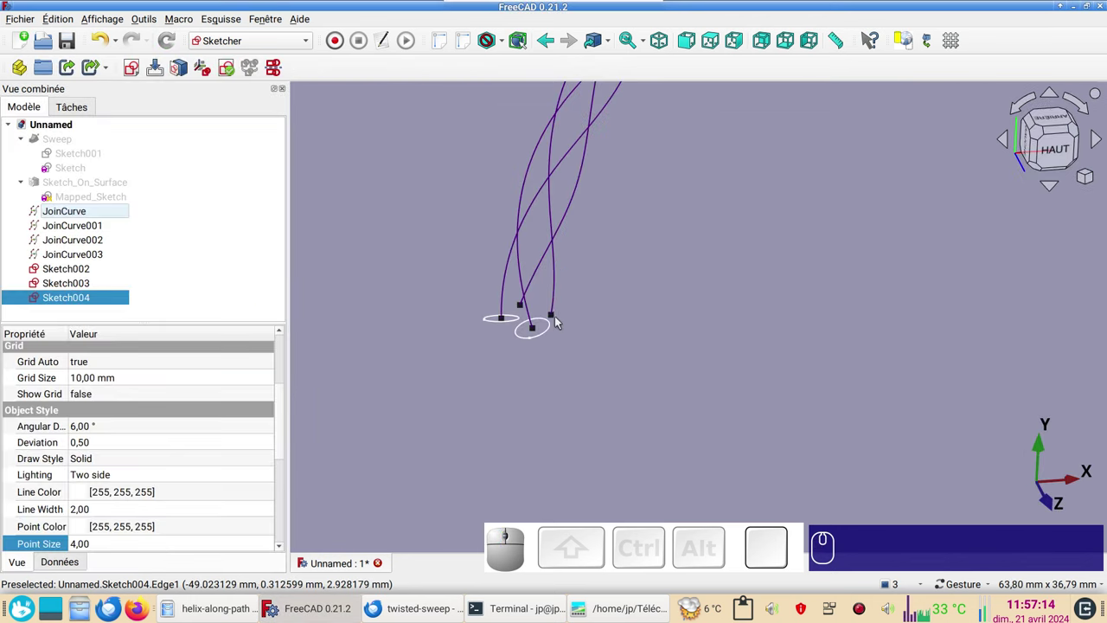
Start Sketch005 on JoinCurve002's end with Frenet normal attachment and draw a circle.
left_click(559, 315)
left_click(562, 296)
left_click(142, 71)
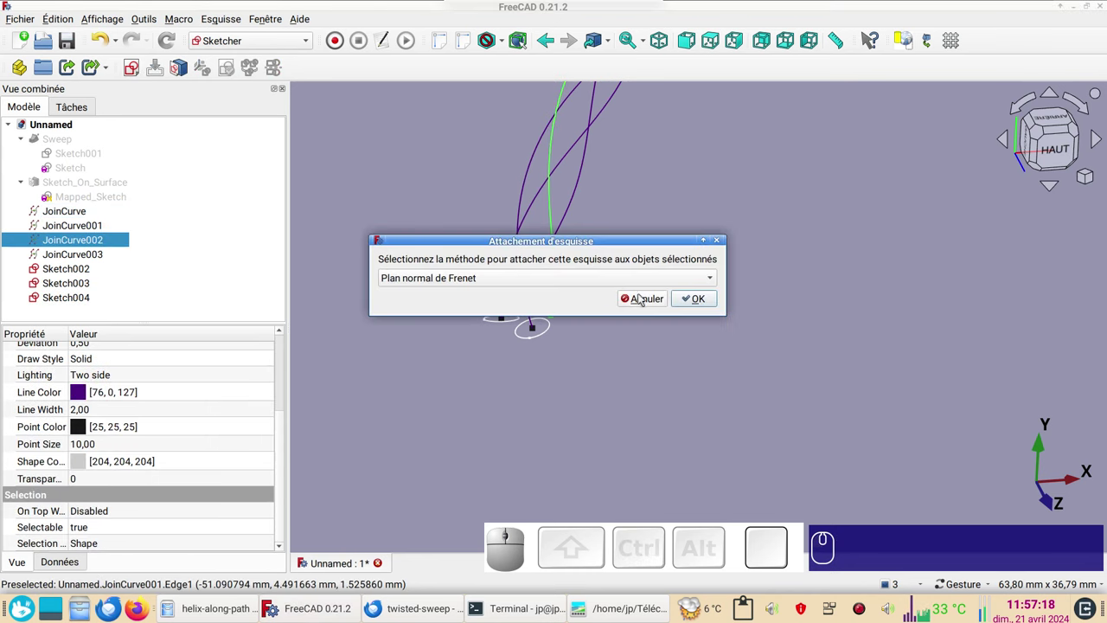
left_click(700, 296)
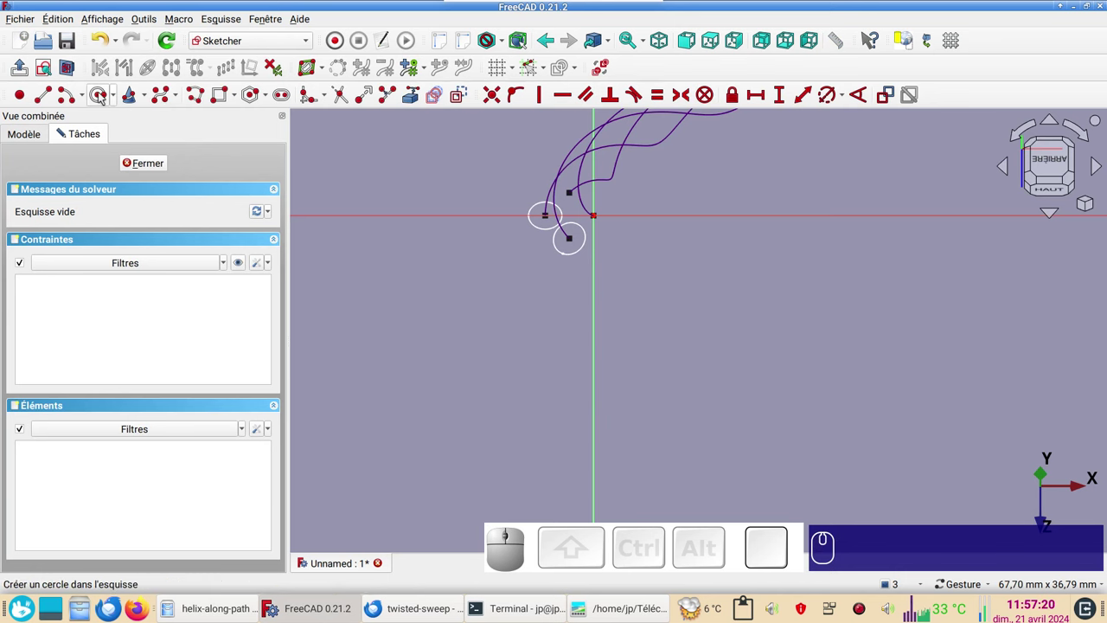
left_click(100, 93)
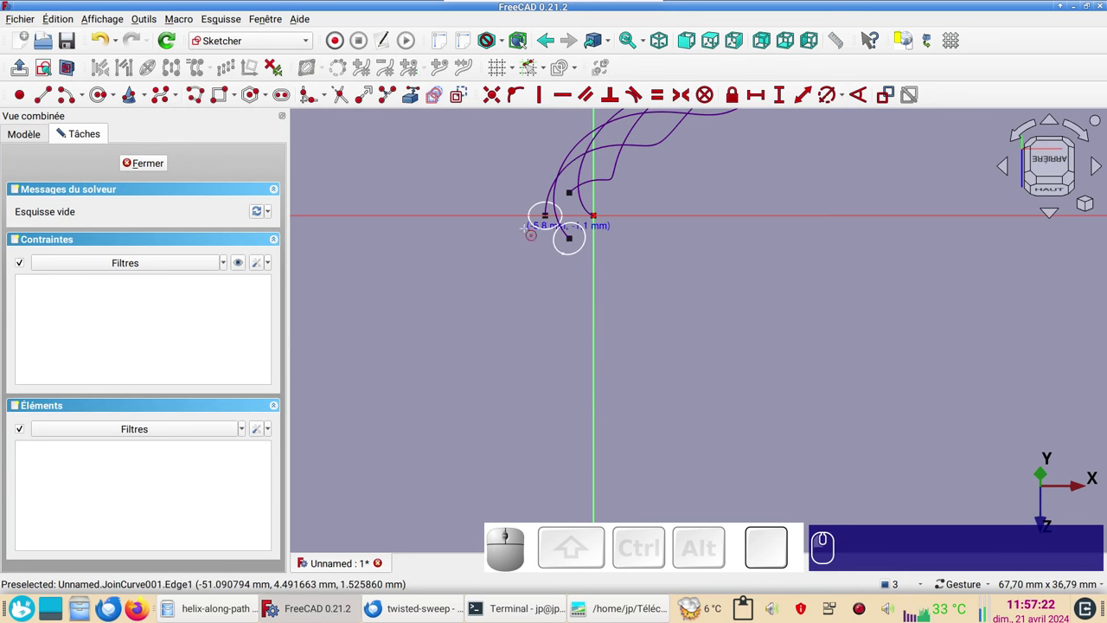
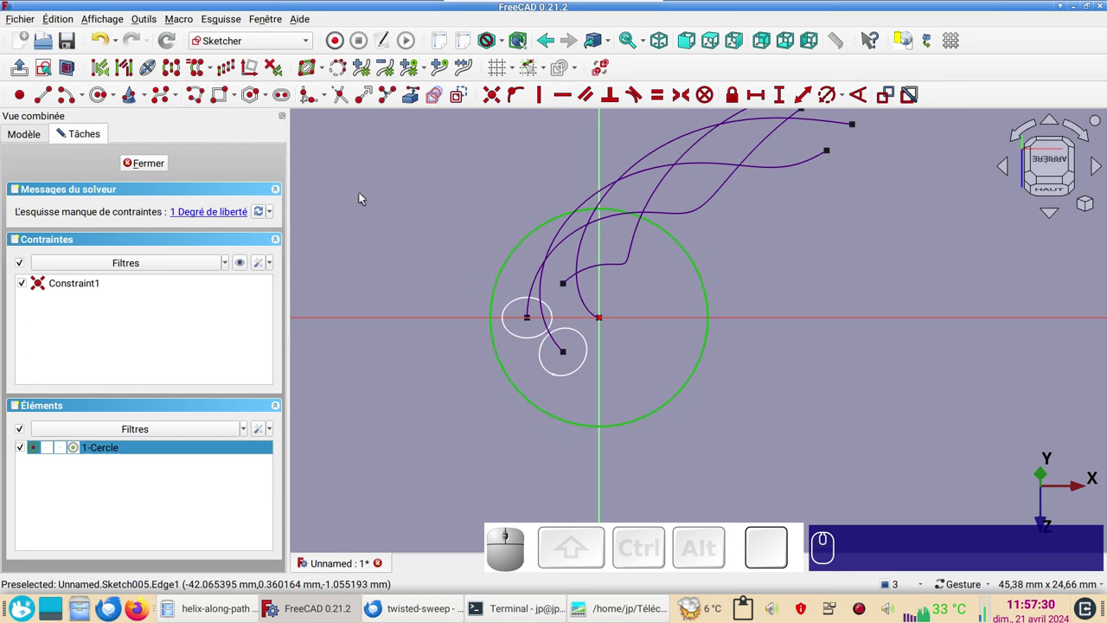
Link the circle's diameter to Sketch002's diam (2,7666 mm) and close the sketch.
key("r")
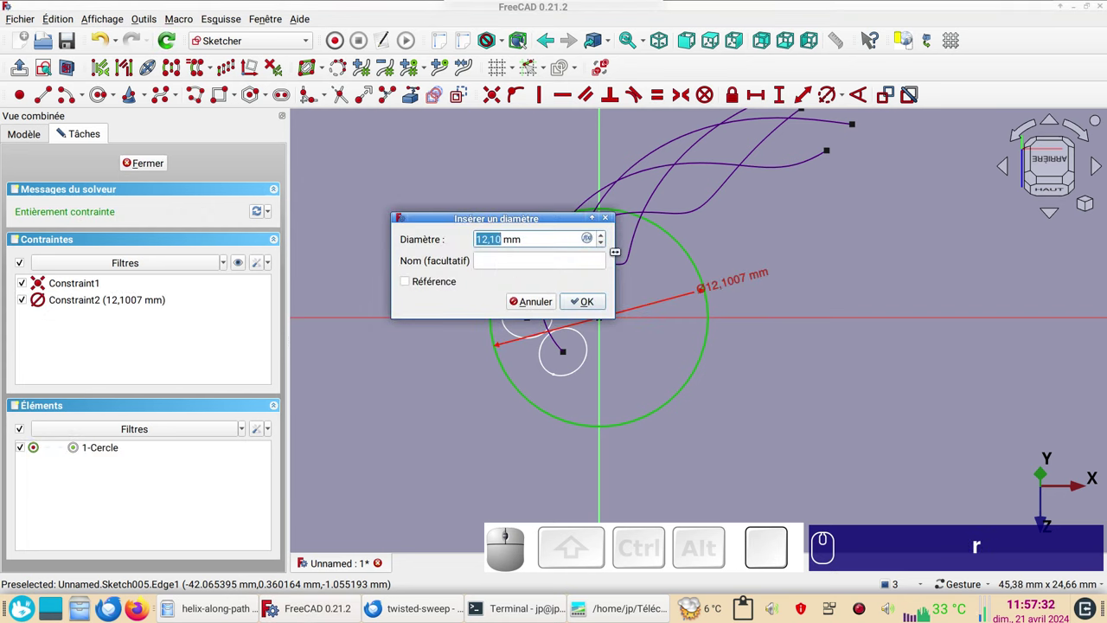
left_click(594, 241)
key("ctrl+v")
key("ctrl+v")
left_click(498, 256)
left_click(545, 261)
left_click(588, 300)
left_click(777, 381)
left_click(144, 171)
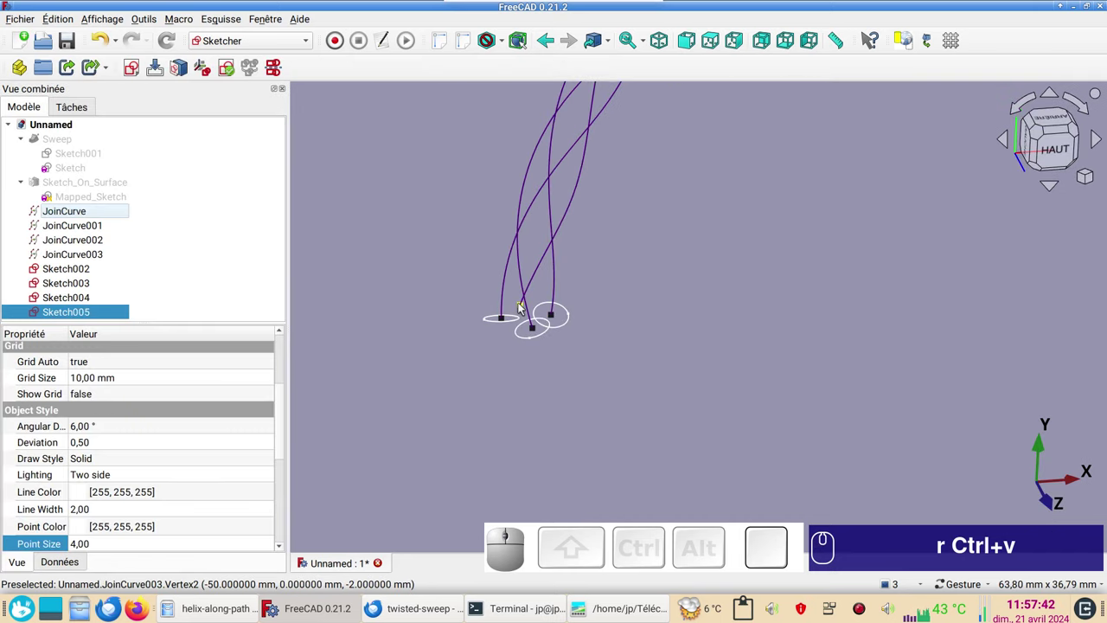
Constrain the new circle's diameter in Sketch006 to <<Sketch002>>.Constraints.diam and close the sketch.
left_click(525, 305)
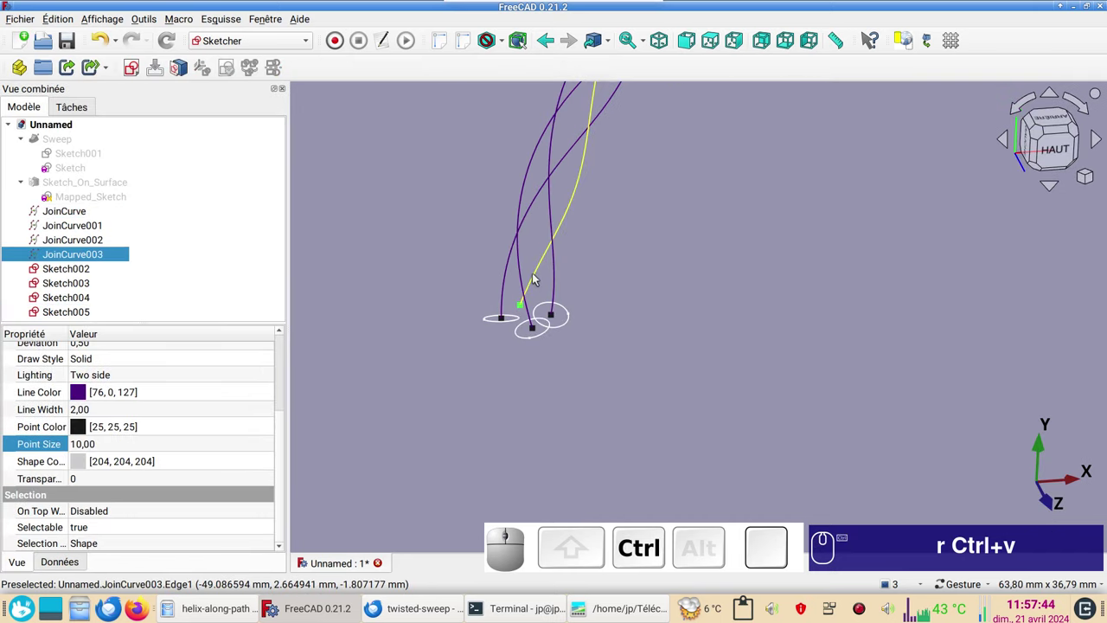
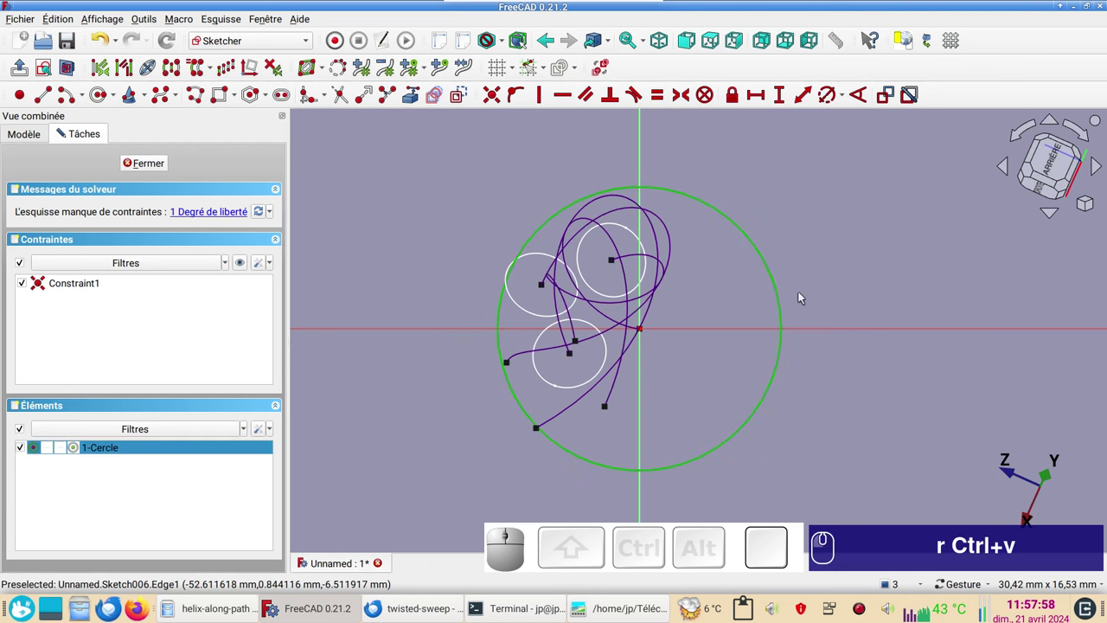
key("r")
key("r")
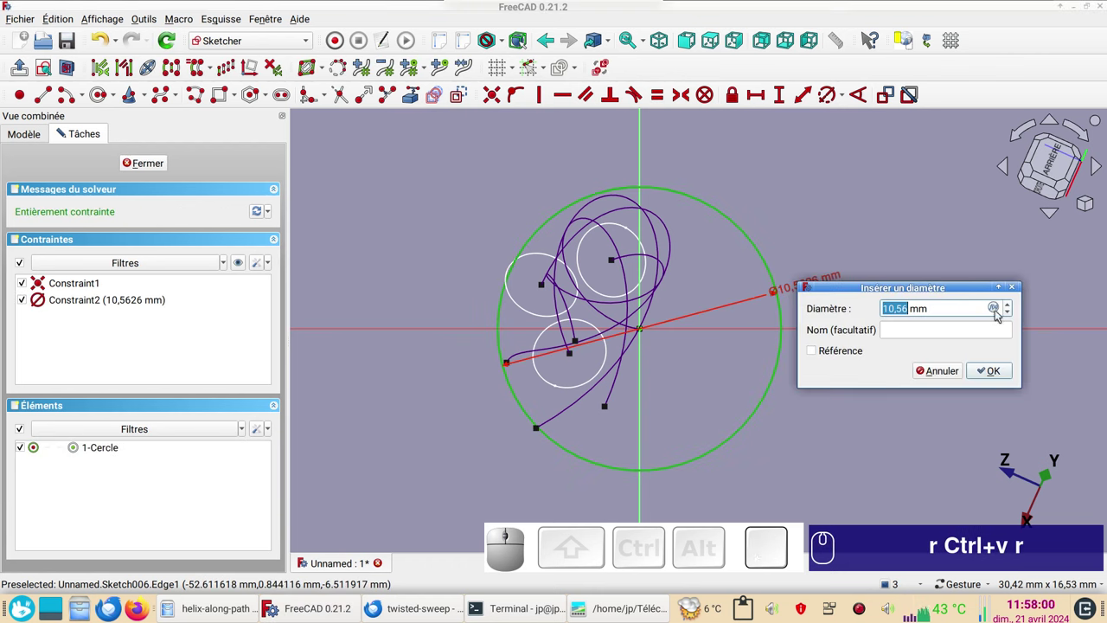
left_click(1002, 311)
key("ctrl+v")
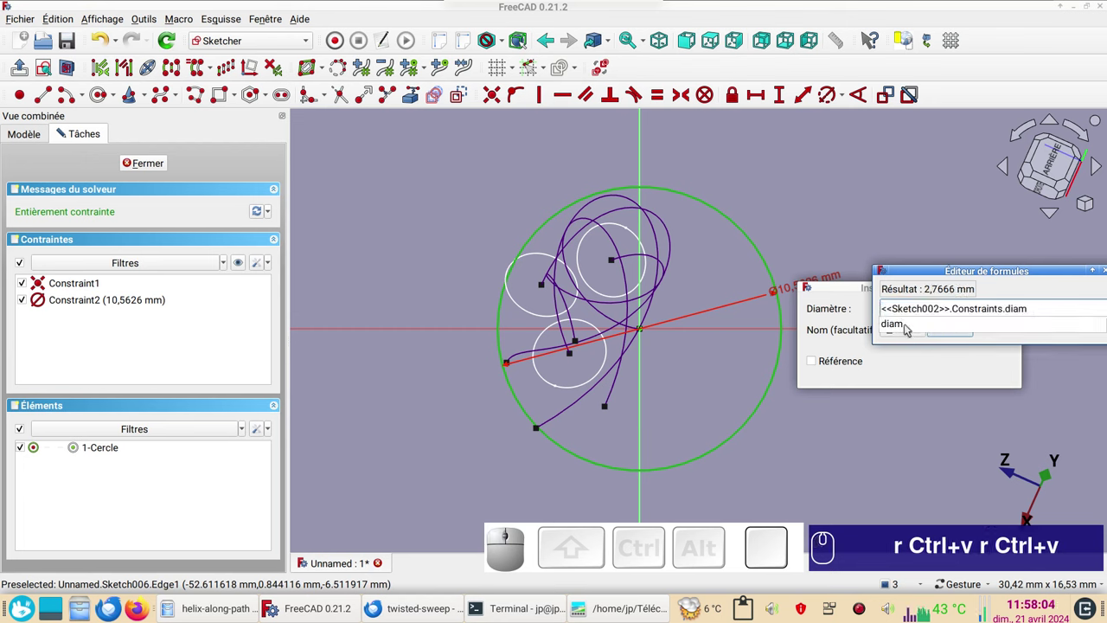
left_click(912, 327)
left_click(954, 332)
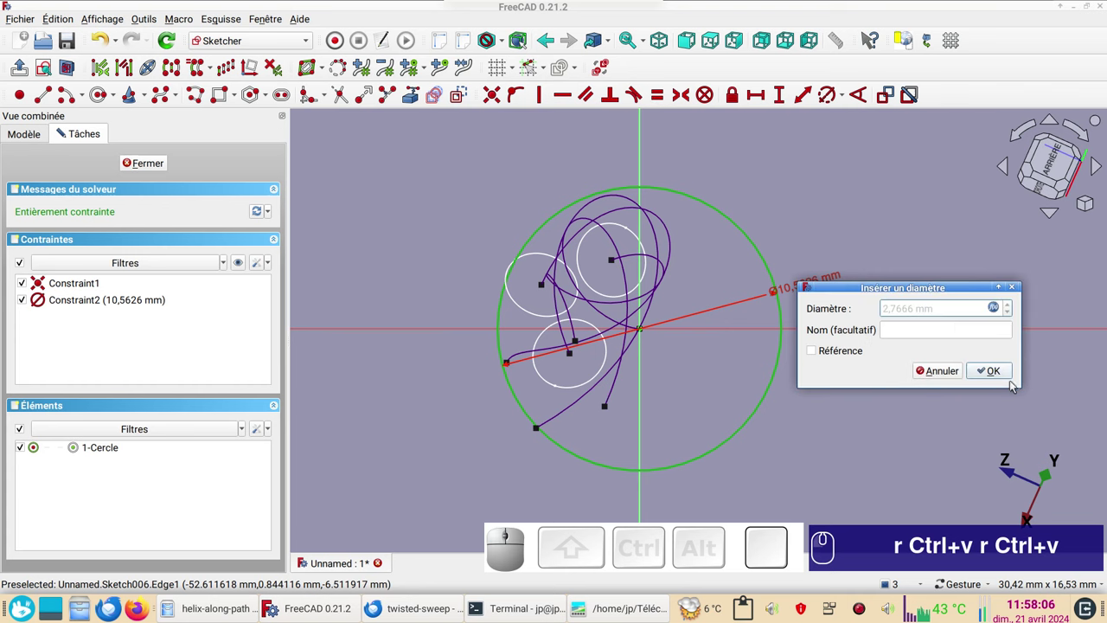
left_click(991, 372)
left_click(163, 161)
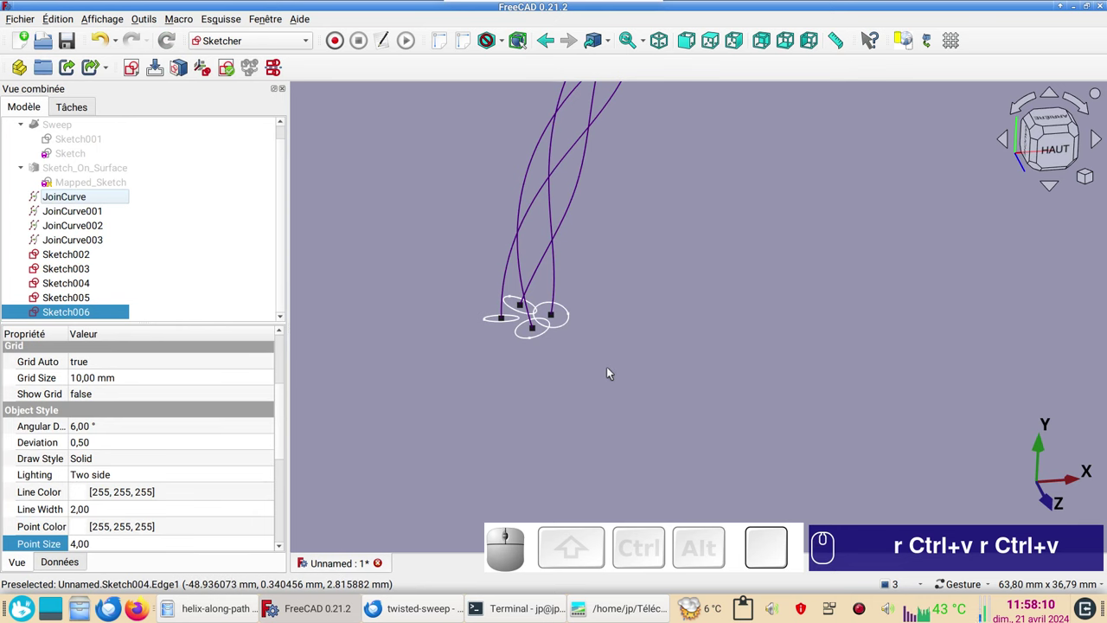
Orbit the view to check all four strand ends carry profile circles.
left_click_drag(590, 378, 690, 290)
left_click_drag(704, 297, 650, 368)
scroll("down", 3)
left_click_drag(687, 298, 659, 335)
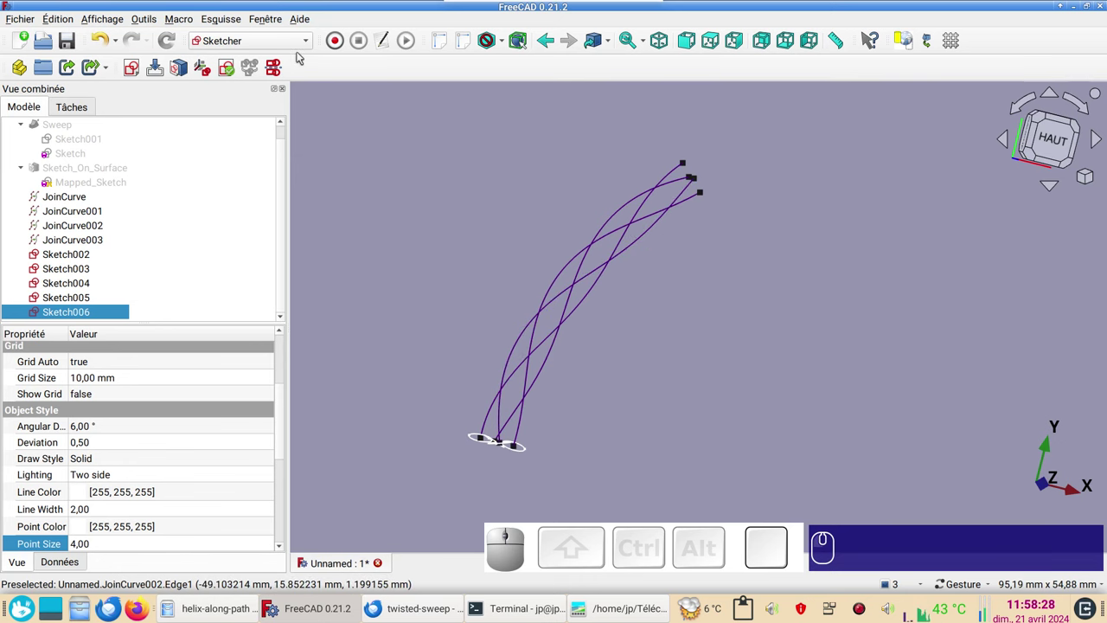
In the Part workbench start a Sweep with Sketch003 as the profile.
left_click(289, 46)
left_click(252, 215)
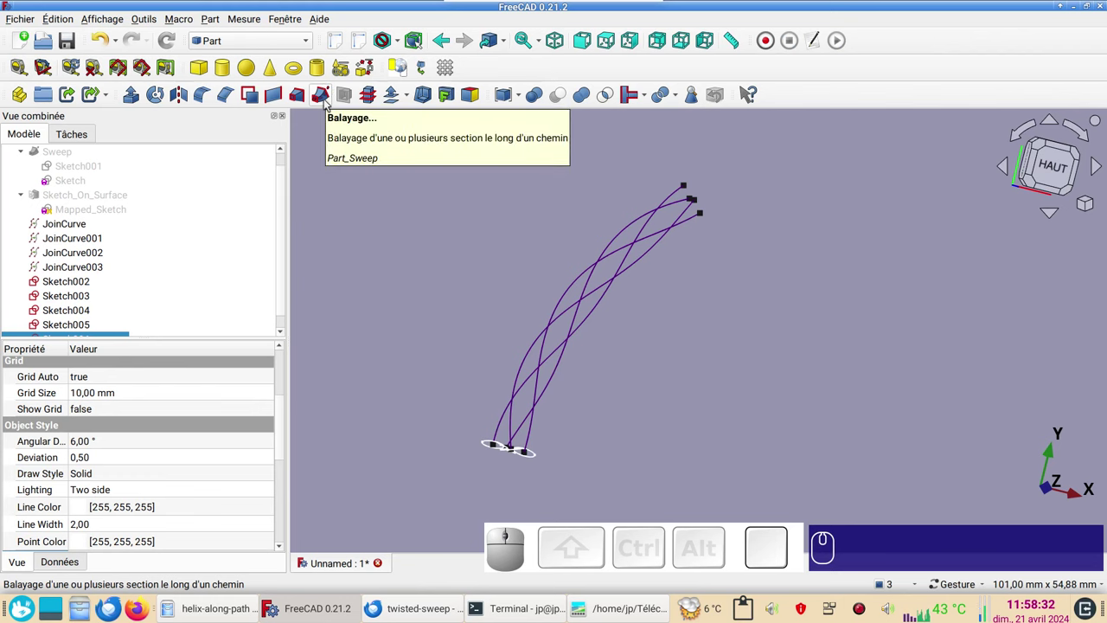
left_click(331, 102)
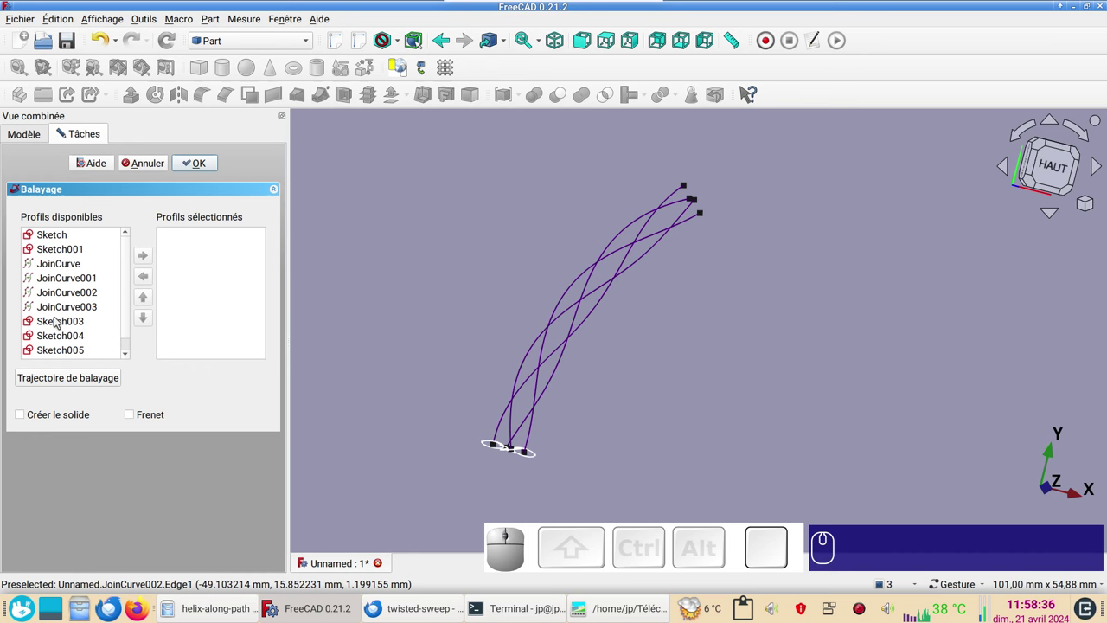
left_click(58, 320)
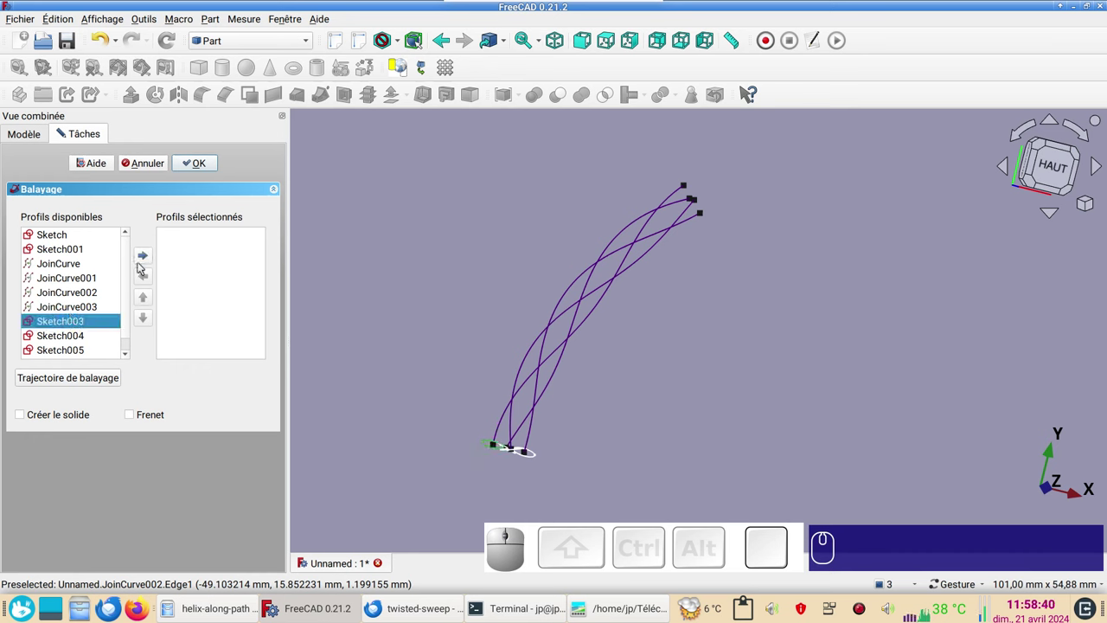
left_click(149, 259)
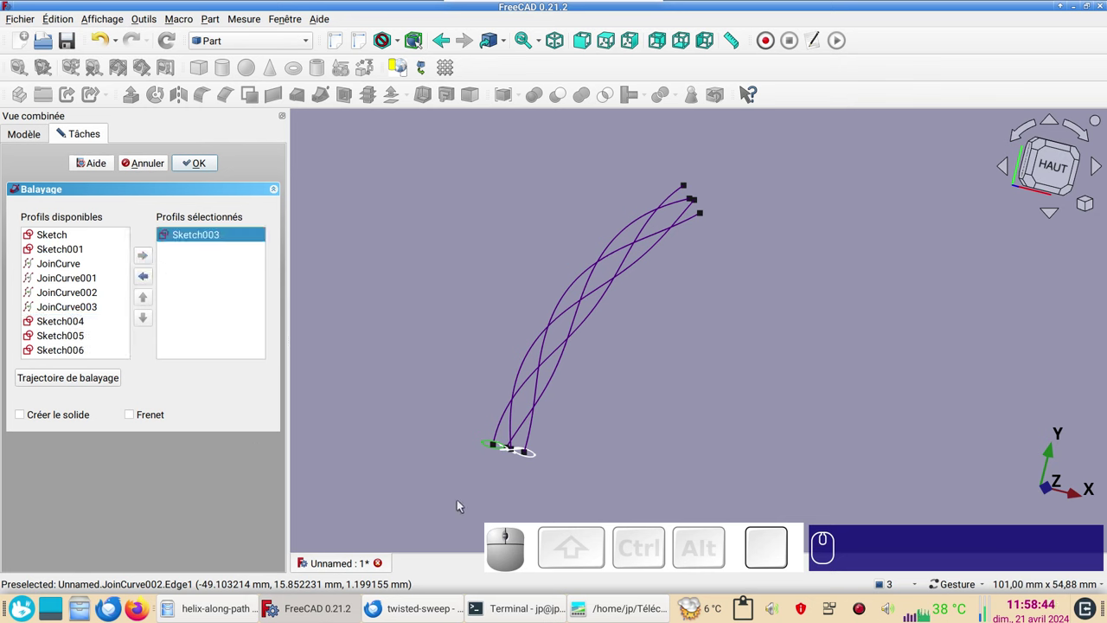
scroll("up", 3)
left_click_drag(532, 456, 606, 458)
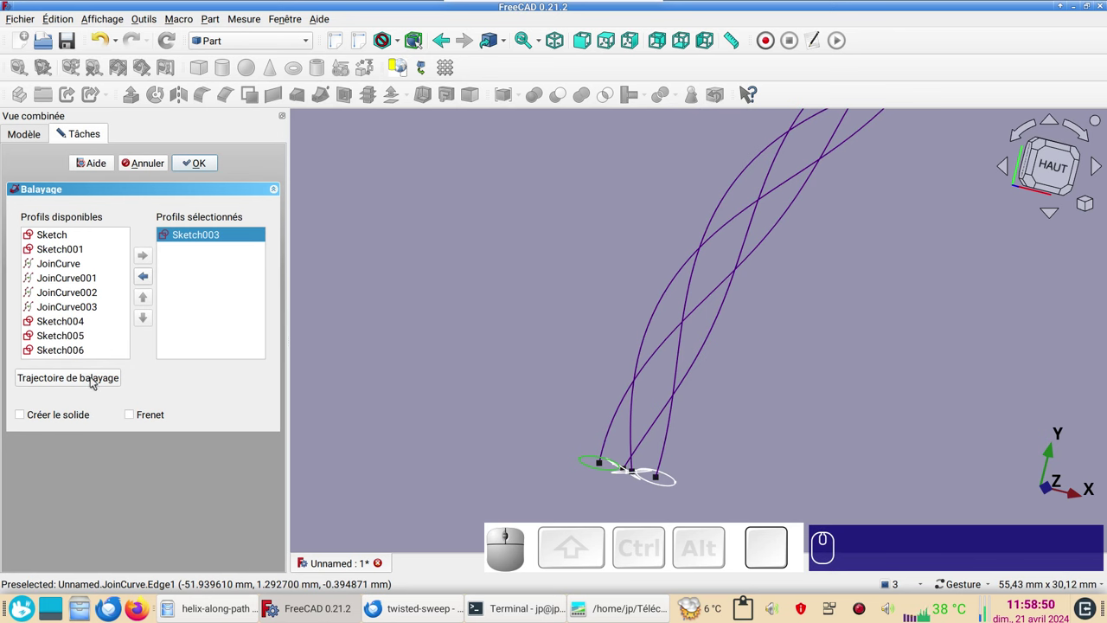
Use the first JoinCurve edge as sweep path and create the solid Sweep001.
left_click(90, 380)
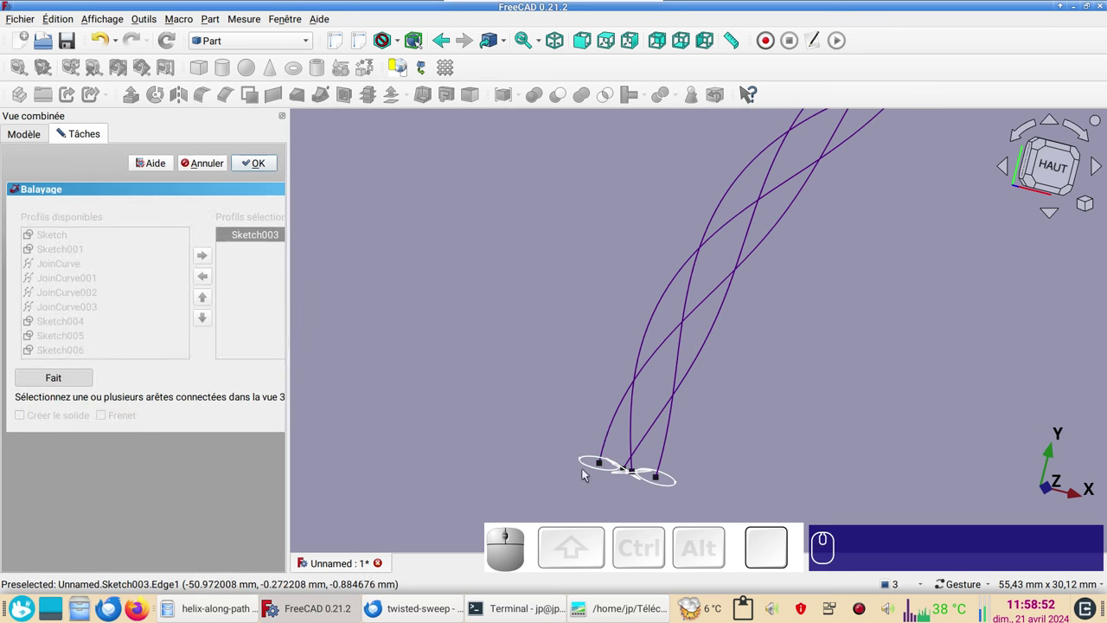
left_click(608, 439)
left_click(76, 380)
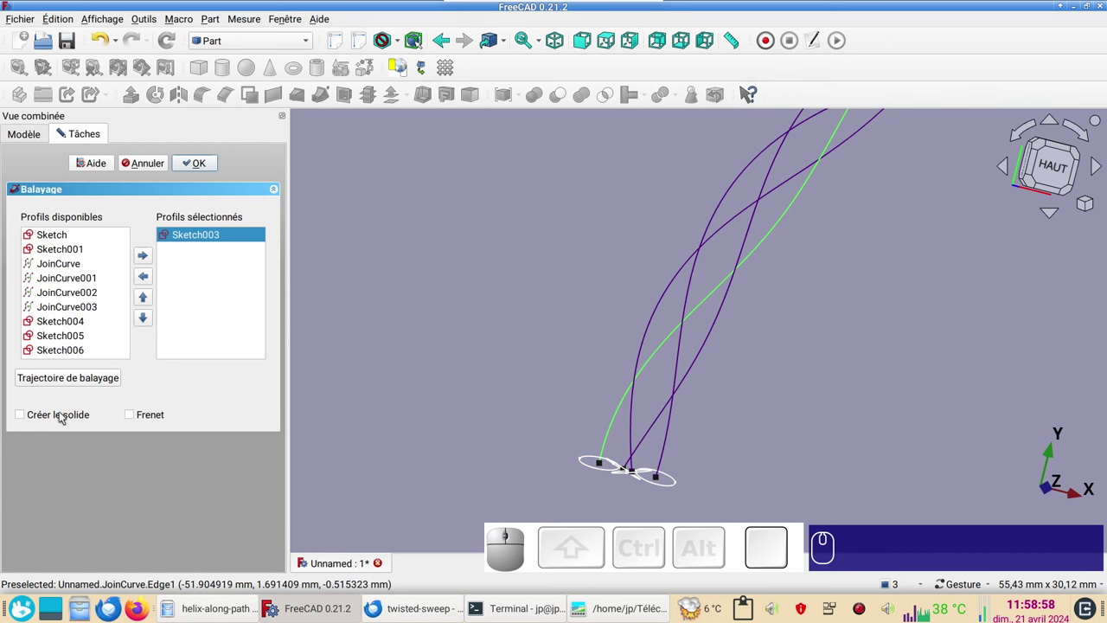
left_click(65, 413)
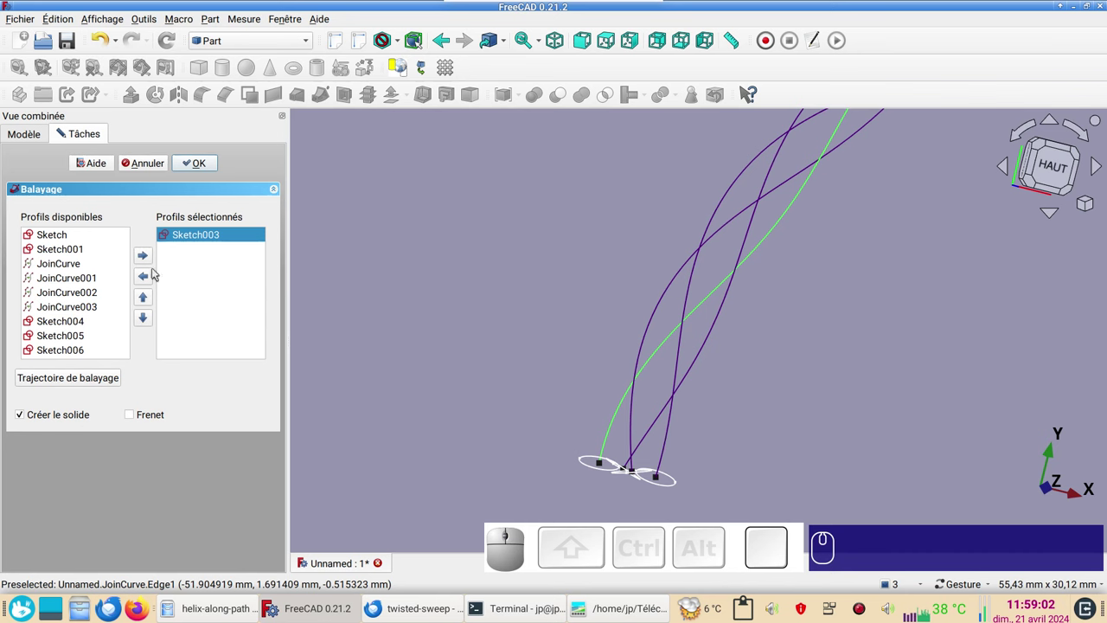
left_click(205, 167)
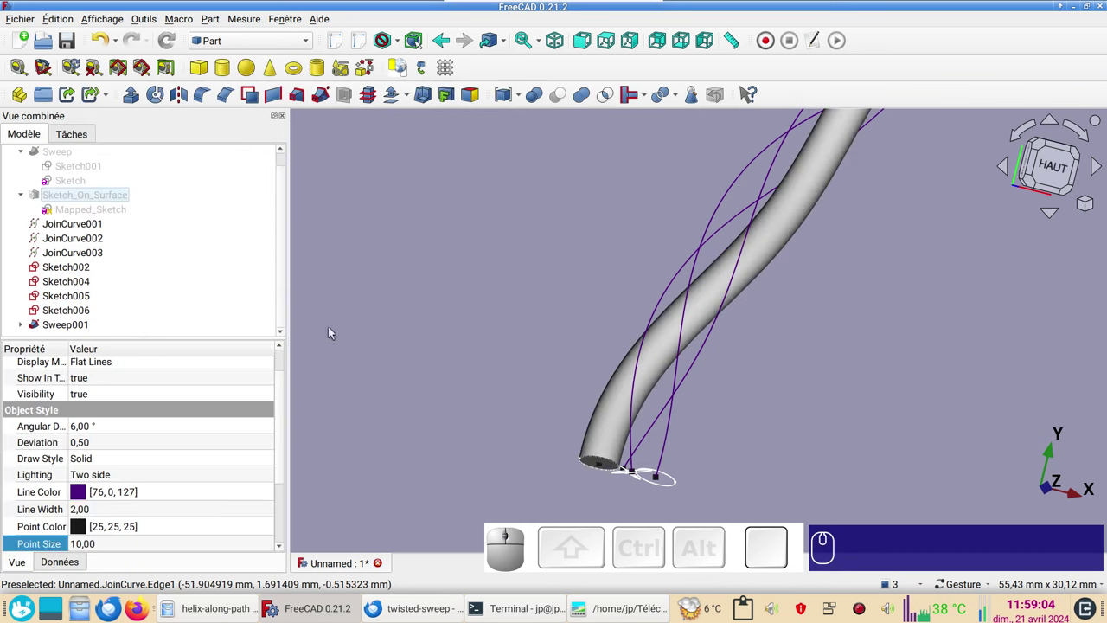
Sweep Sketch004 along its JoinCurve edge as a solid to make Sweep002.
left_click(328, 100)
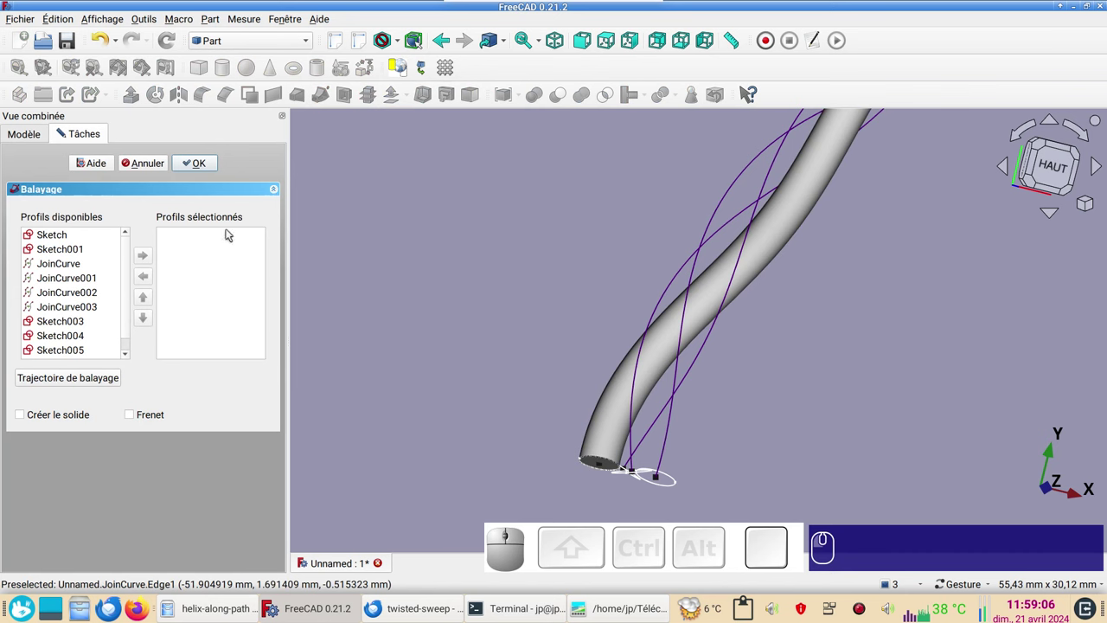
left_click(76, 338)
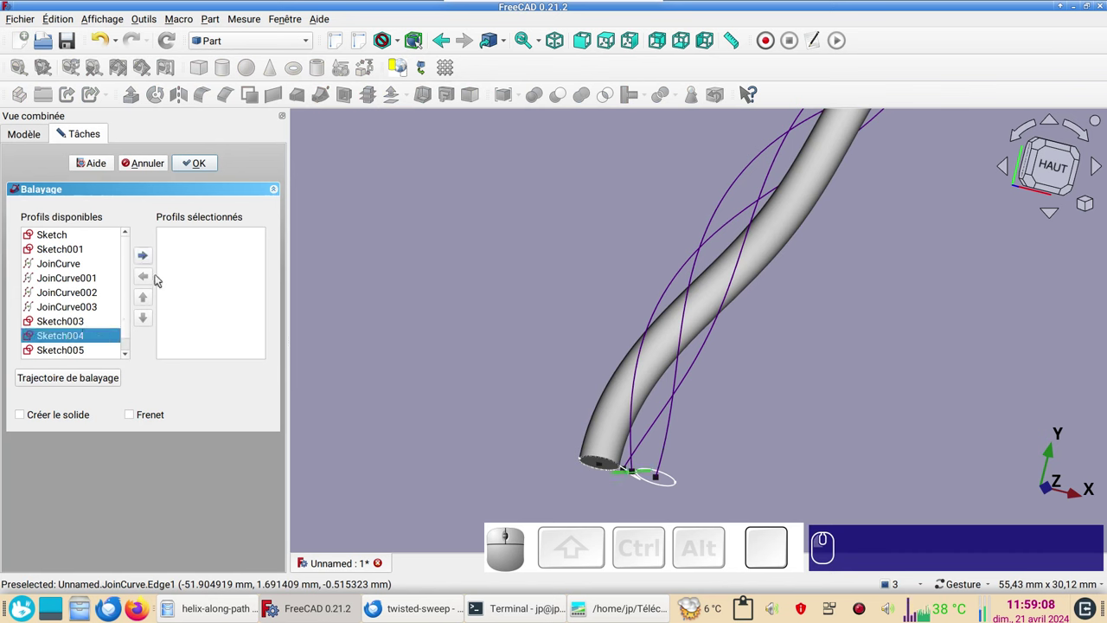
left_click(148, 257)
left_click(96, 386)
left_click(639, 427)
left_click(88, 379)
left_click(70, 418)
left_click(199, 172)
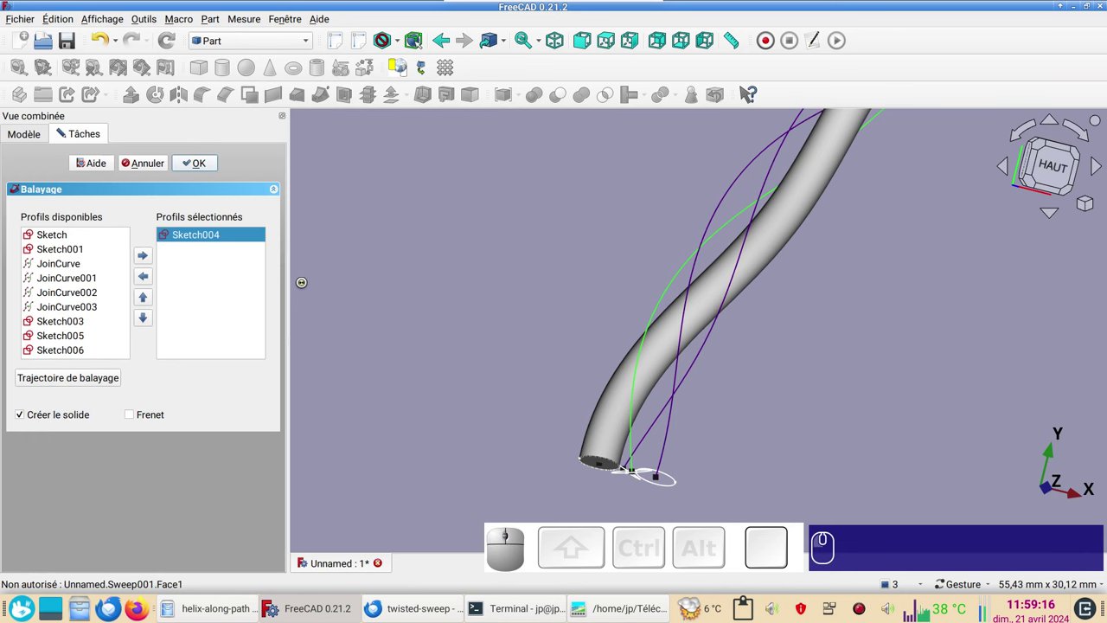
left_click_drag(737, 436, 464, 235)
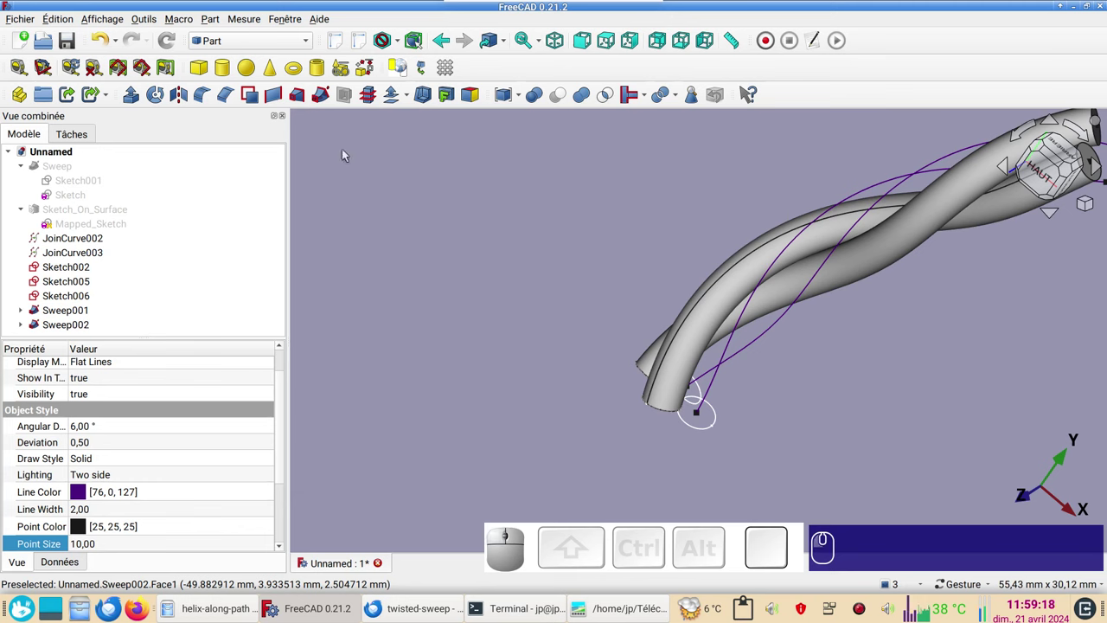
Sweep Sketch005 along its JoinCurve edge as a solid to make Sweep003.
left_click(326, 99)
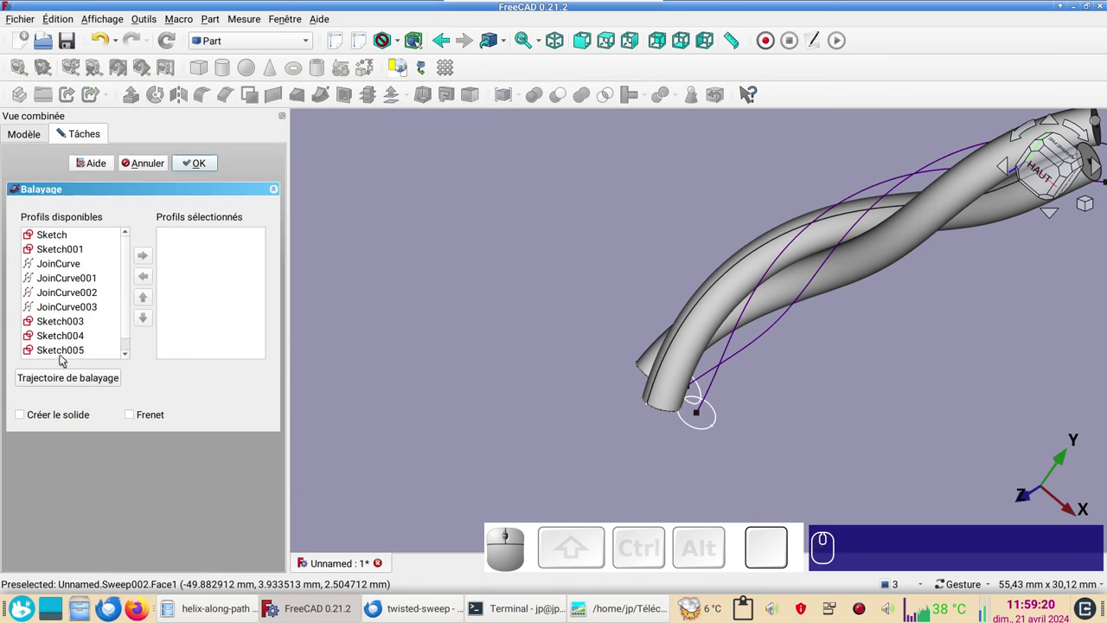
left_click(68, 353)
left_click(148, 261)
left_click(96, 377)
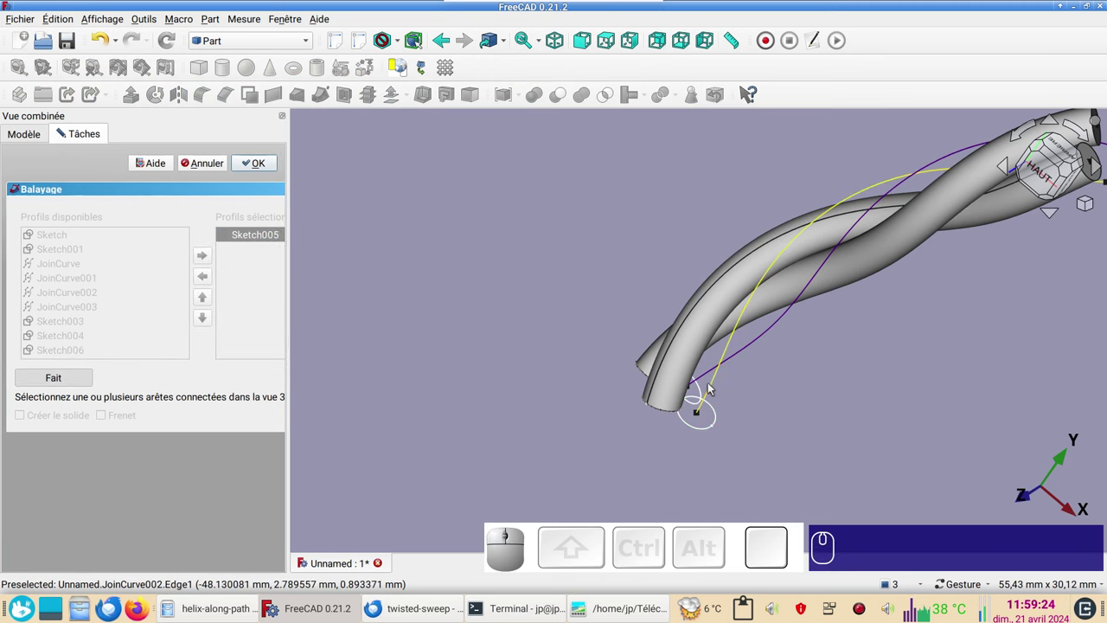
left_click(715, 386)
left_click(77, 384)
left_click(72, 418)
left_click(212, 161)
Begin the Sweep004 with Sketch006 as profile and view the four-strand rope from the top.
left_click(323, 96)
scroll("down", 3)
left_click(76, 349)
left_click_drag(868, 403, 317, 334)
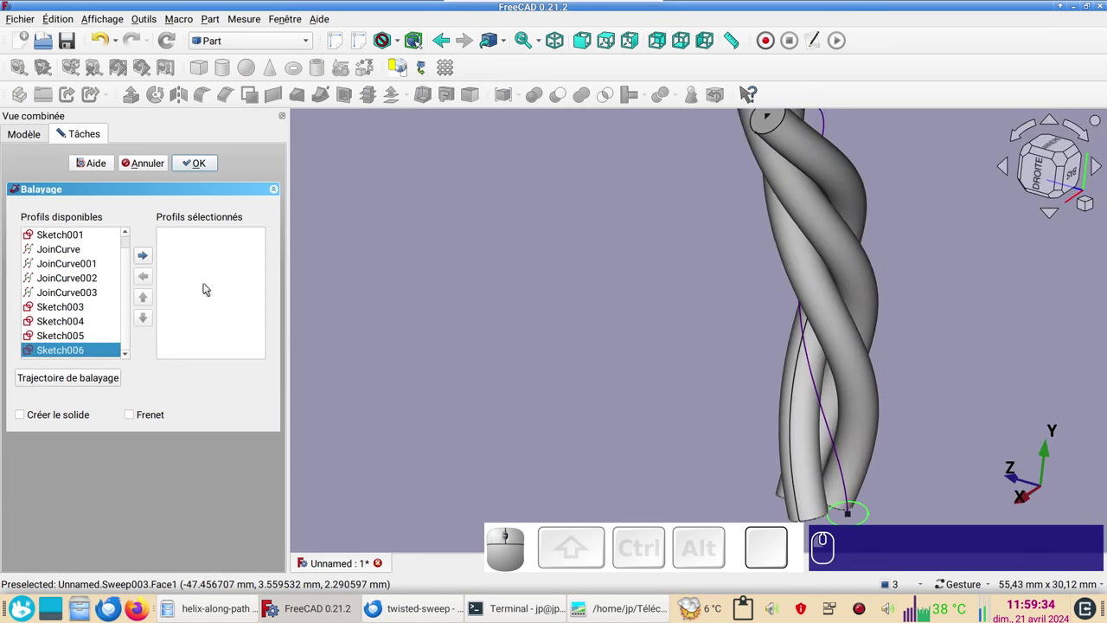
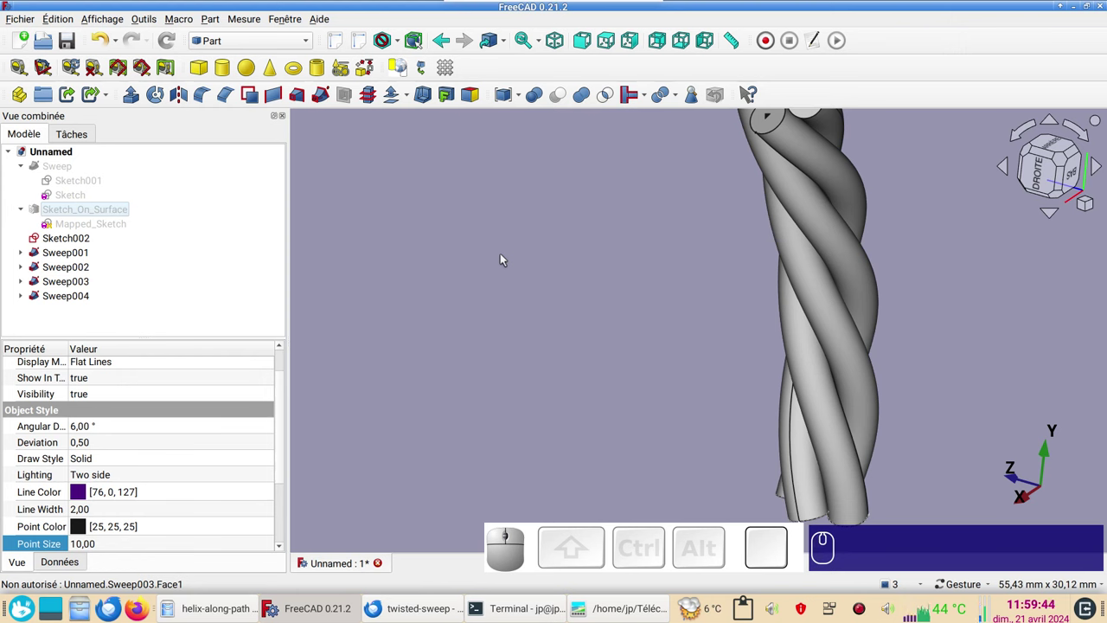
left_click(611, 43)
scroll("down", 3)
Select Sweep001–Sweep004 and make them into one Compound.
scroll("up", 3)
left_click_drag(736, 295, 665, 313)
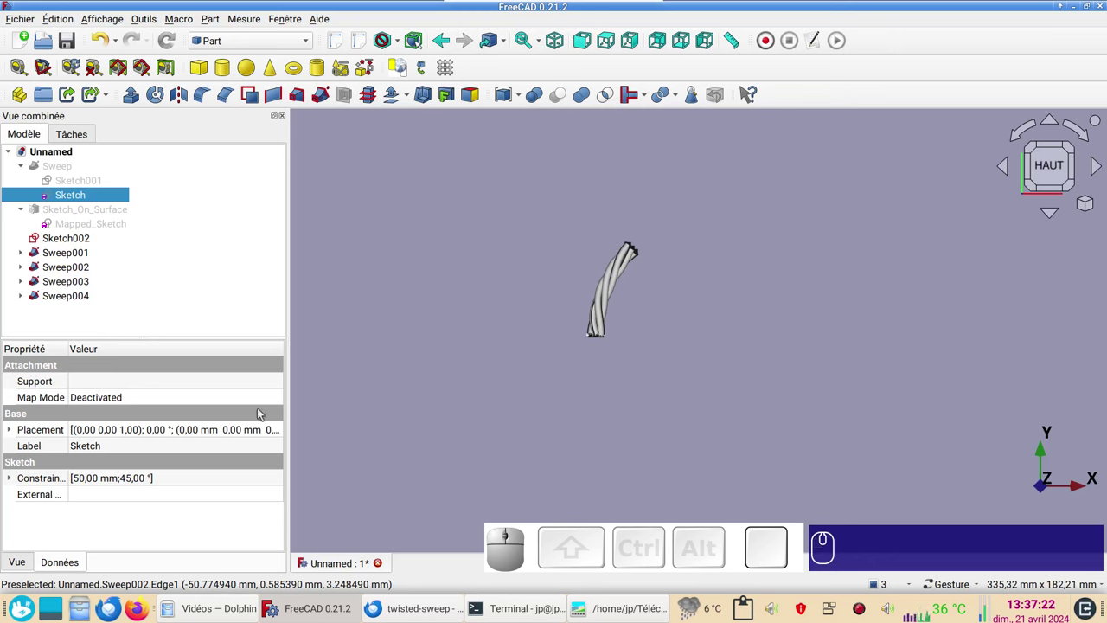
left_click(87, 255)
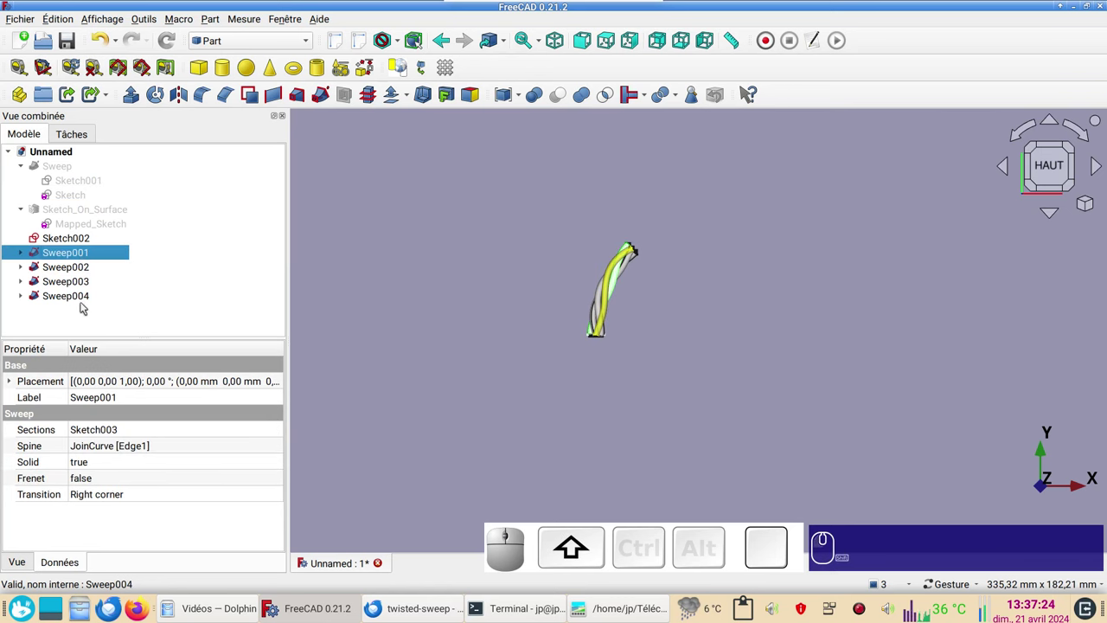
left_click(89, 300)
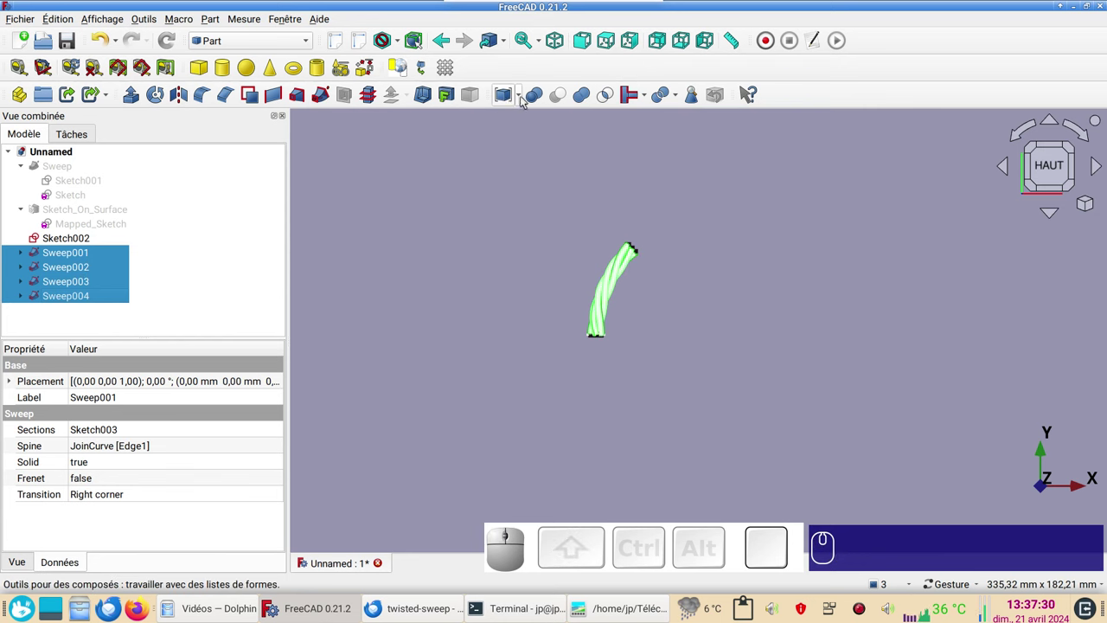
left_click(528, 99)
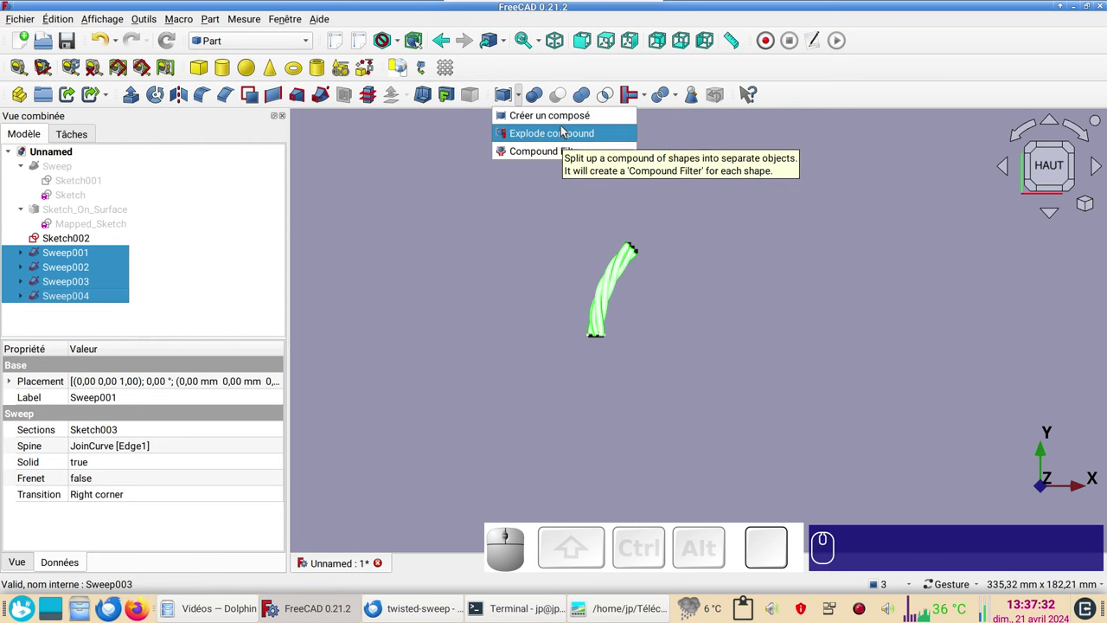
left_click(568, 121)
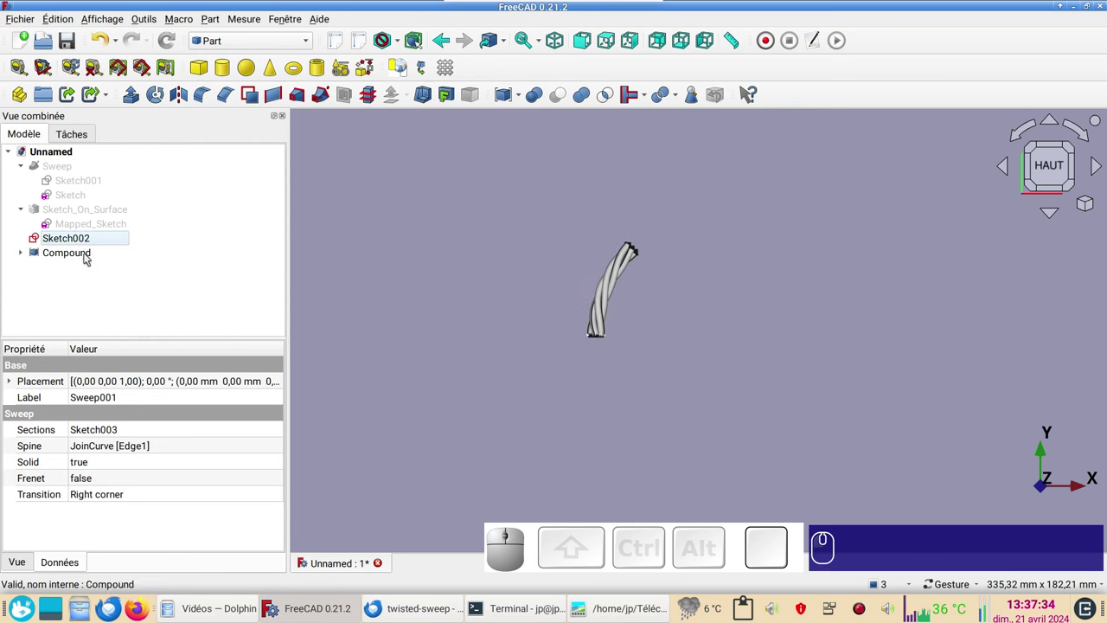
Switch to the Draft workbench.
left_click(393, 253)
left_click(264, 38)
left_click(262, 63)
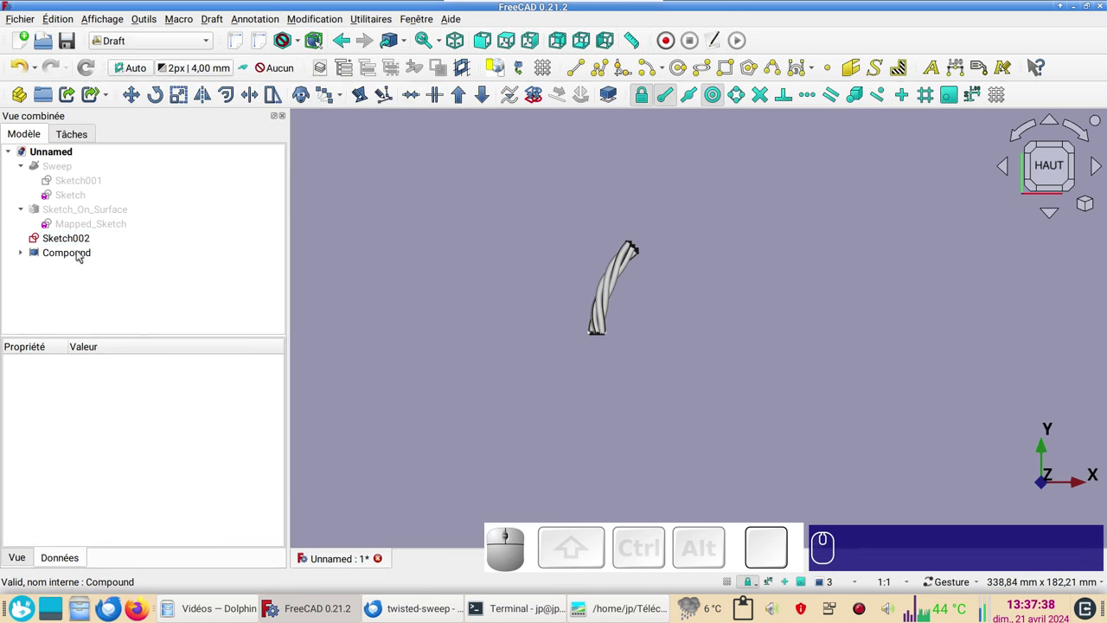
Polar-array the Compound about the 0,0,0 centre to close the twisted strands into a ring.
left_click(80, 254)
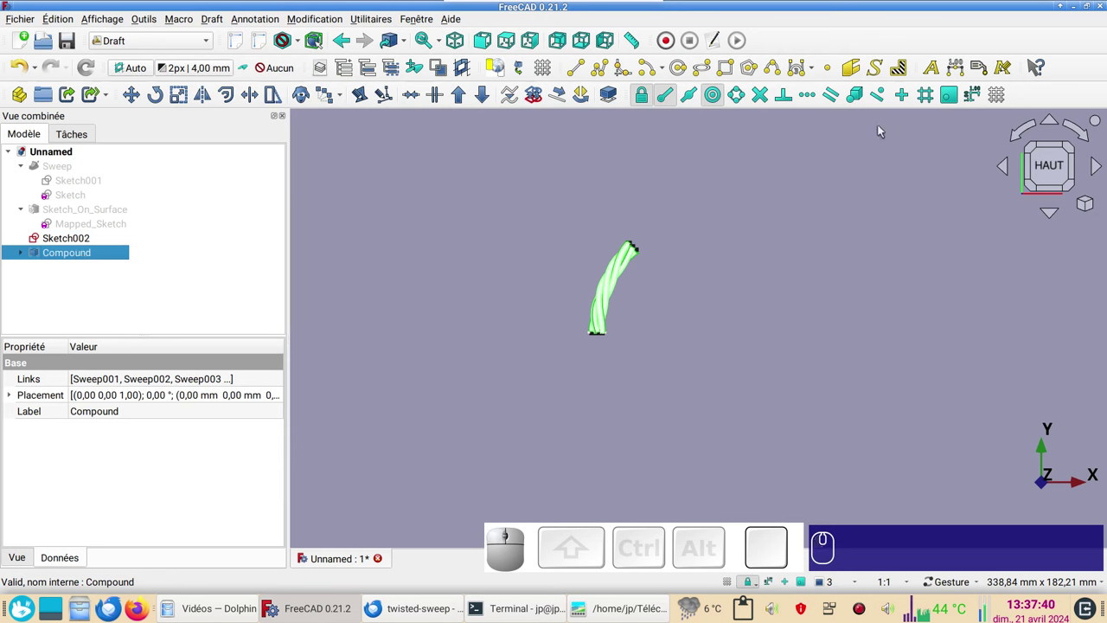
left_click(1055, 172)
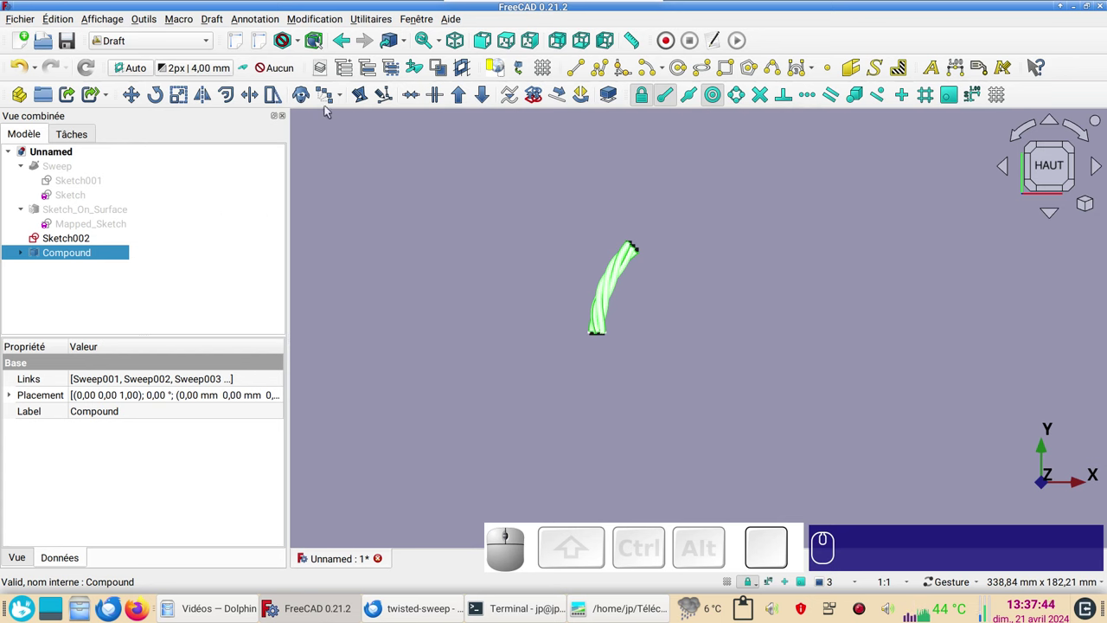
left_click(348, 97)
left_click(366, 139)
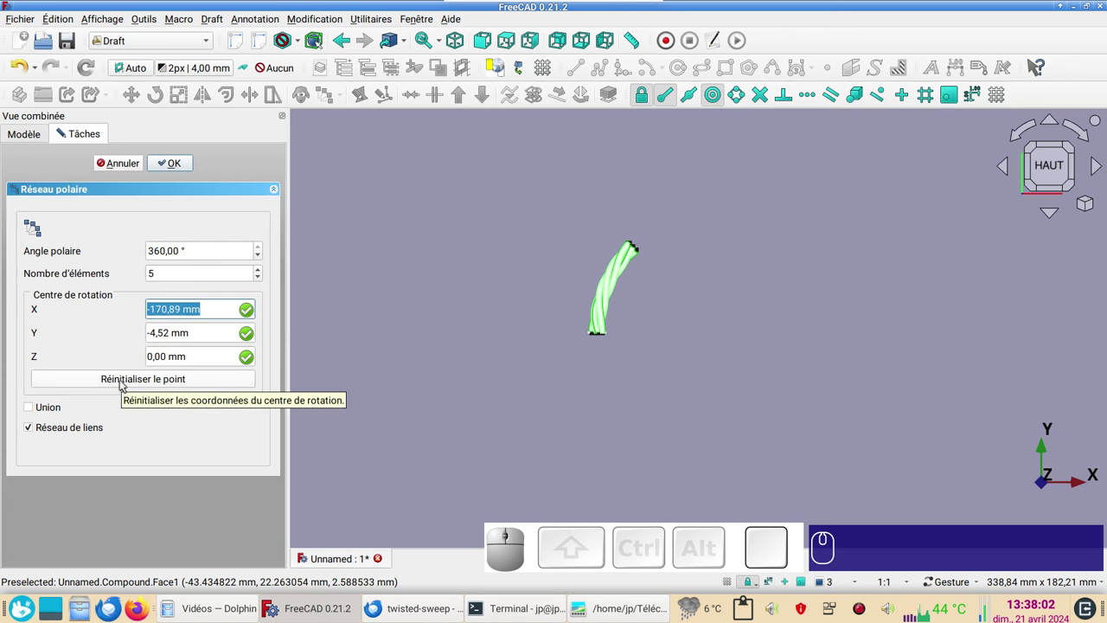
left_click(124, 384)
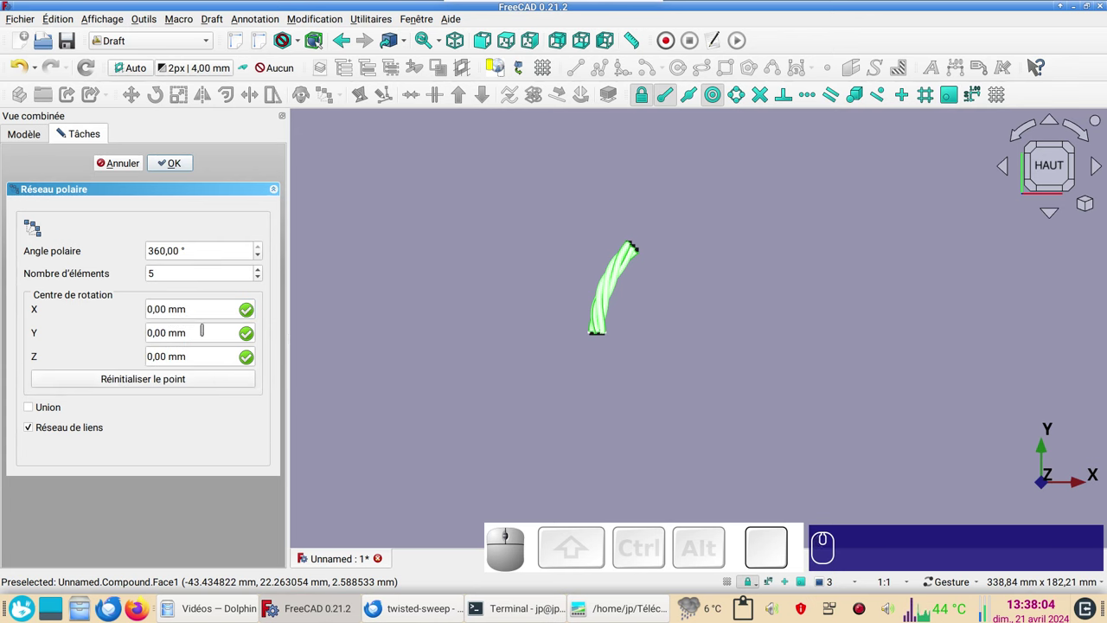
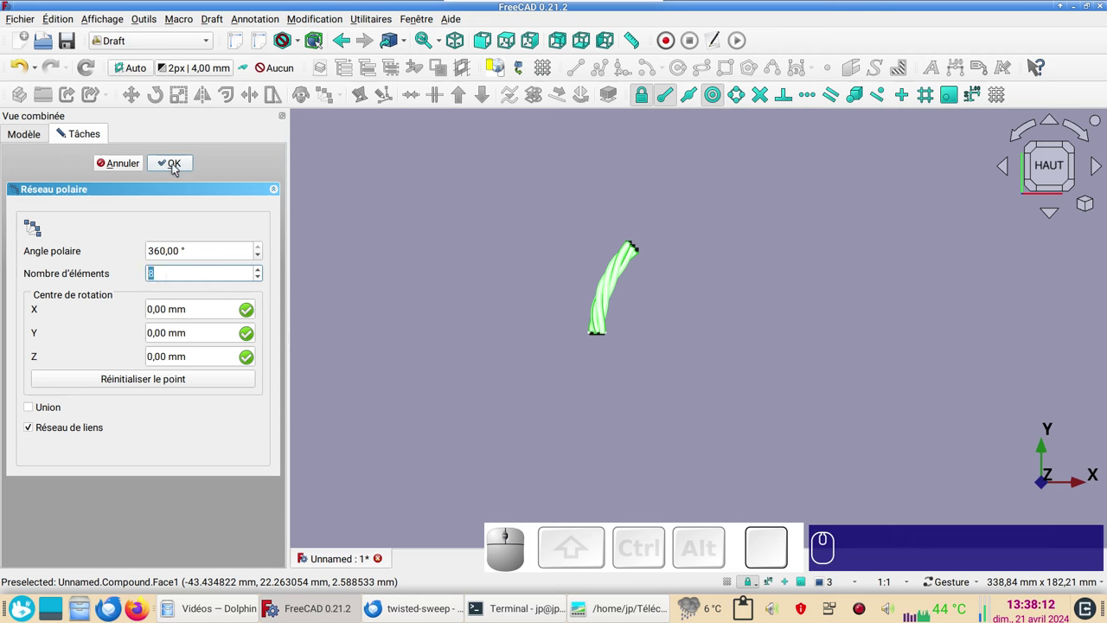
left_click(179, 166)
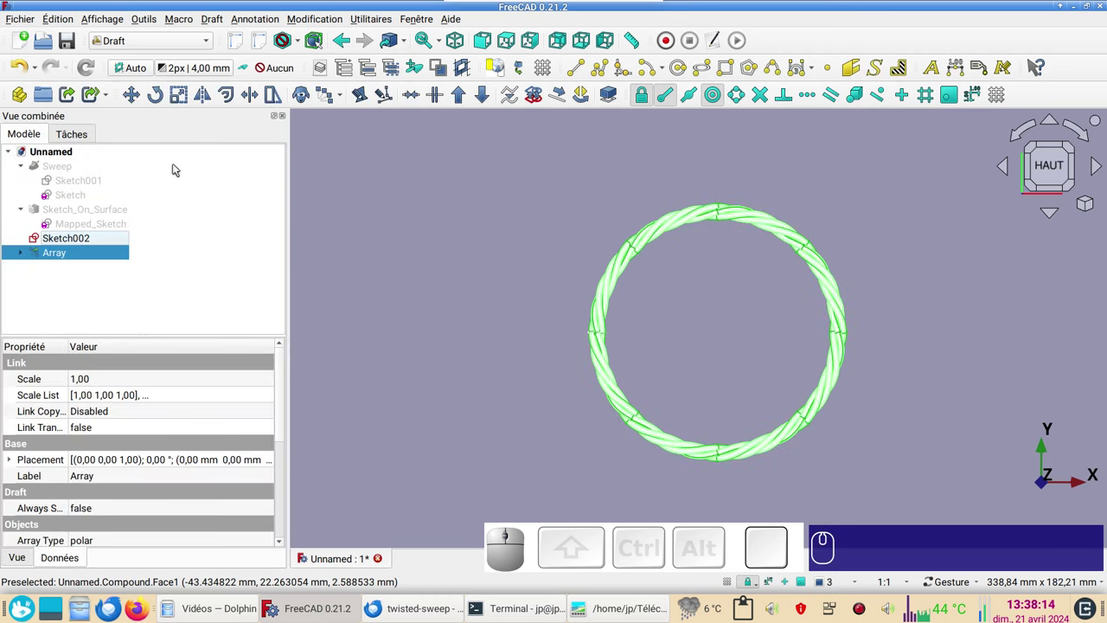
left_click(426, 251)
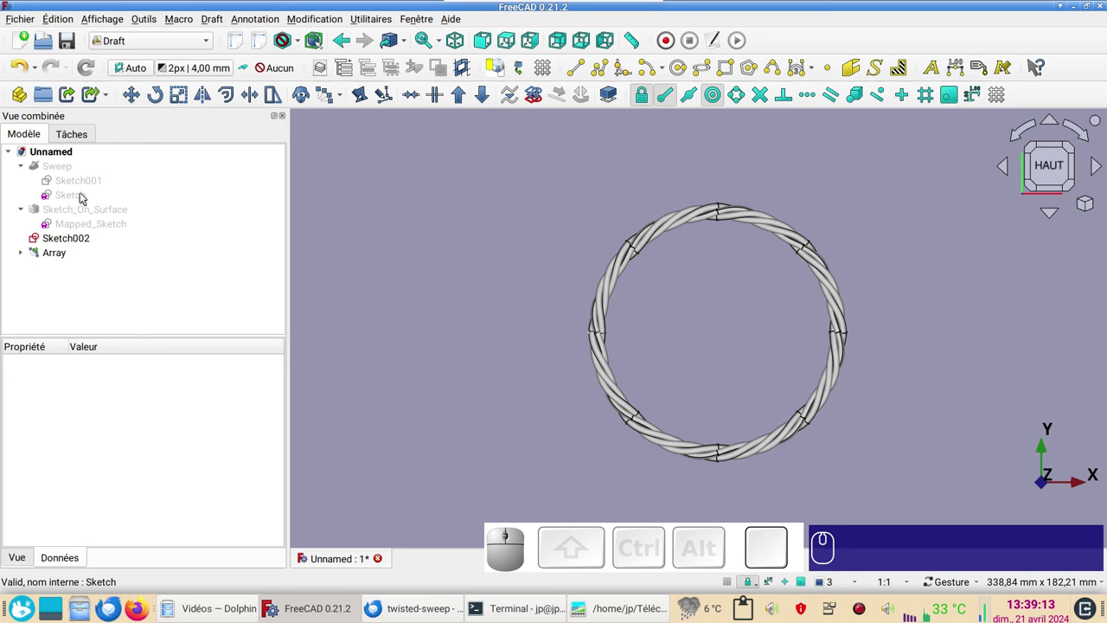
Change the path arc's 50 mm radius constraint to 100 mm and close the sketch.
left_click(86, 196)
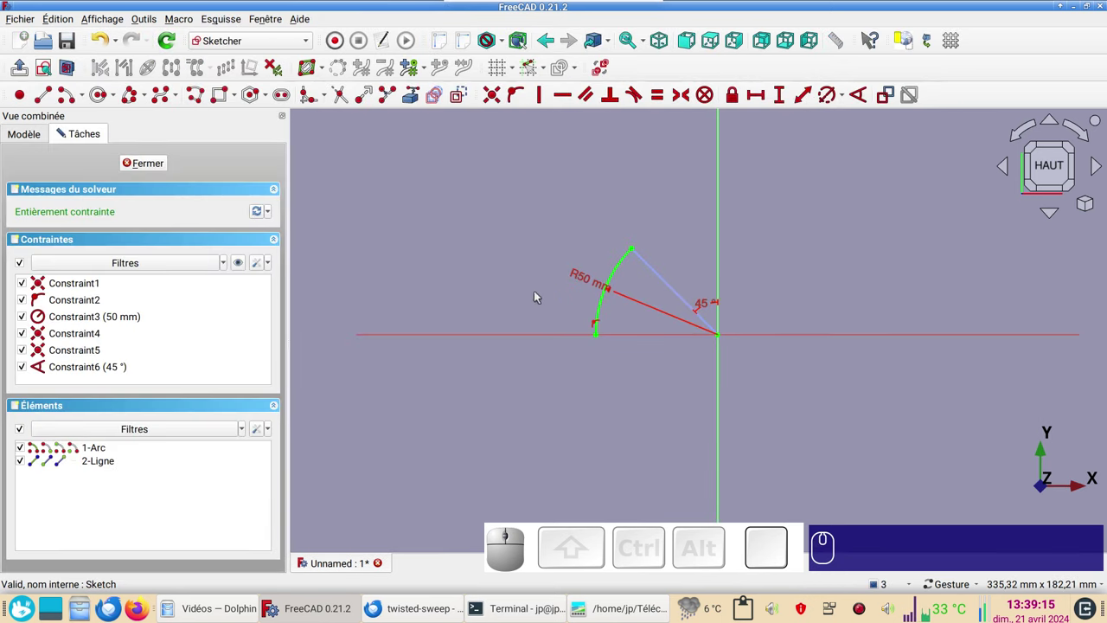
left_click(603, 287)
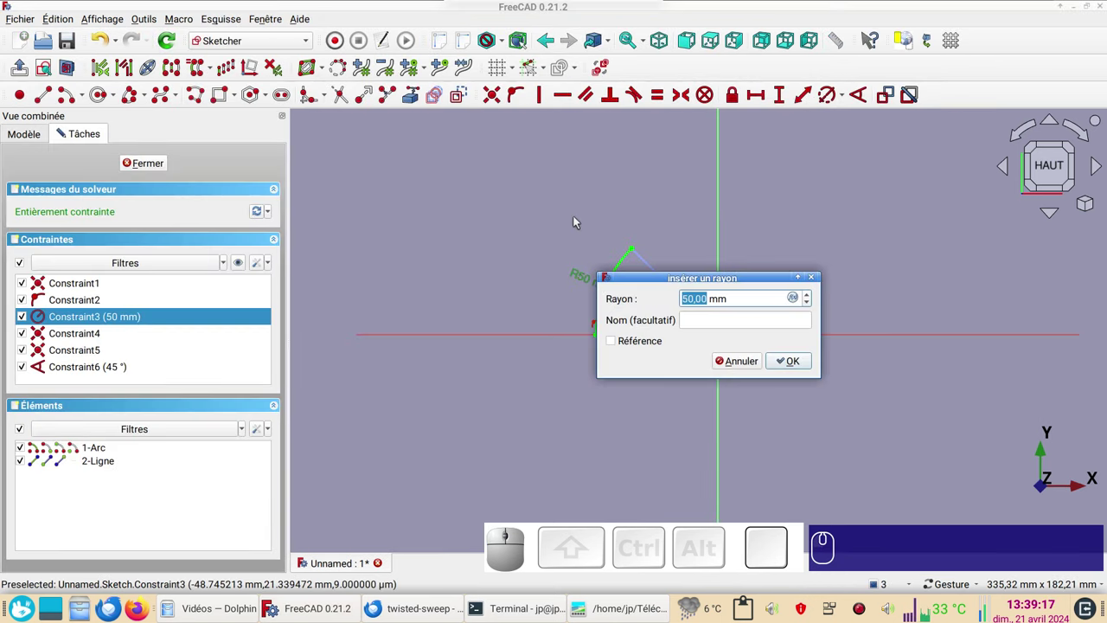
key("KP_1")
key("KP_0")
key("KP_0")
key("KP_Enter")
key("Return")
left_click(153, 160)
Expand the Array and select the Compound inside it.
scroll("down", 3)
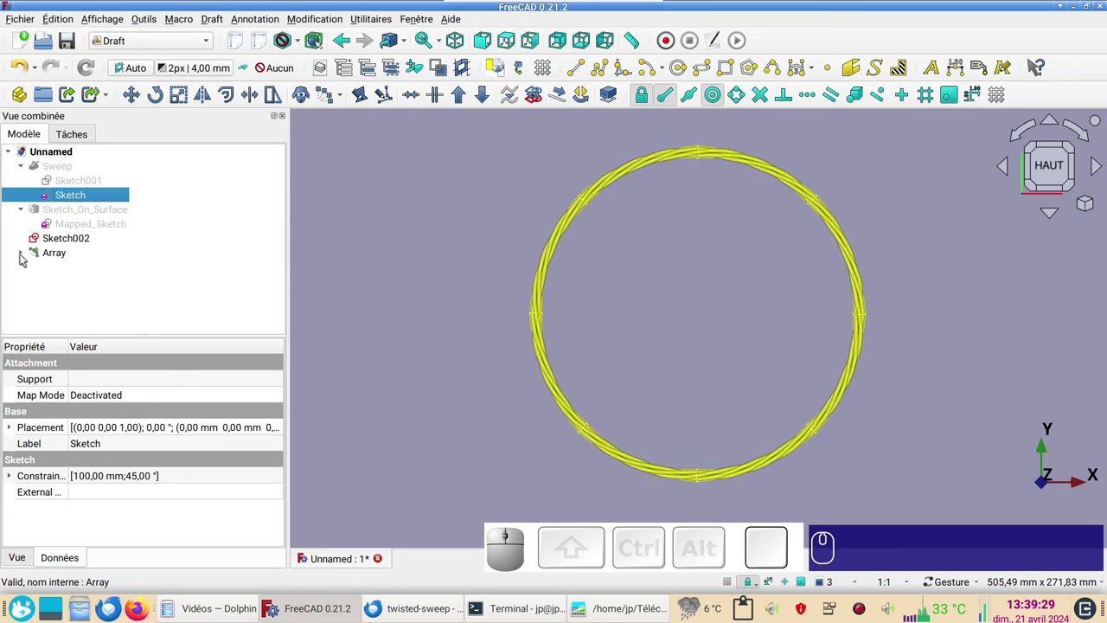
left_click(23, 258)
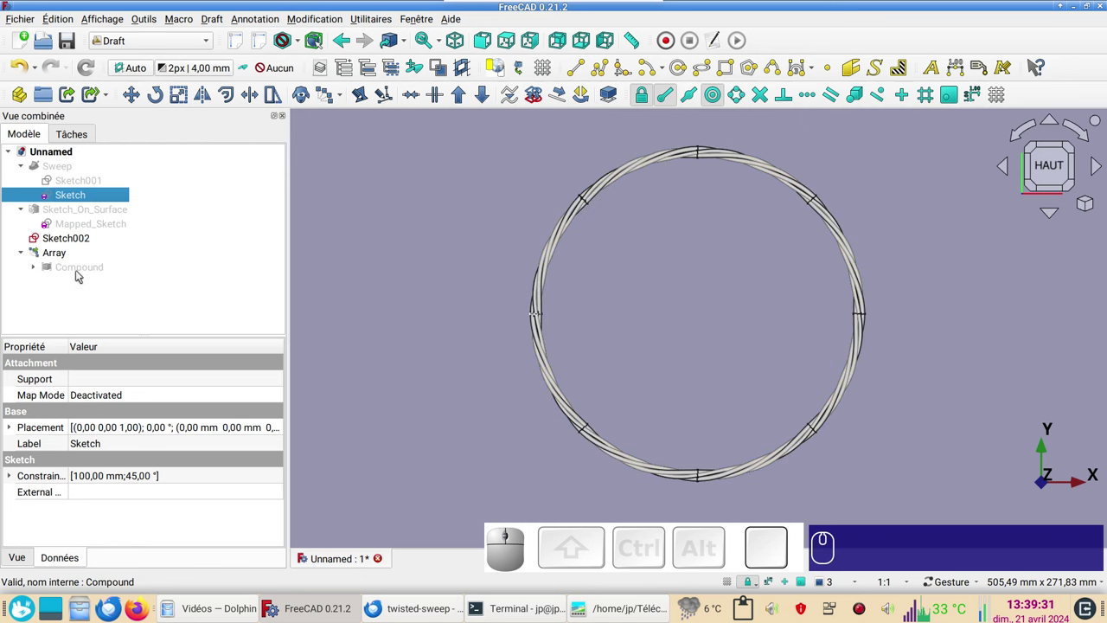
left_click(84, 274)
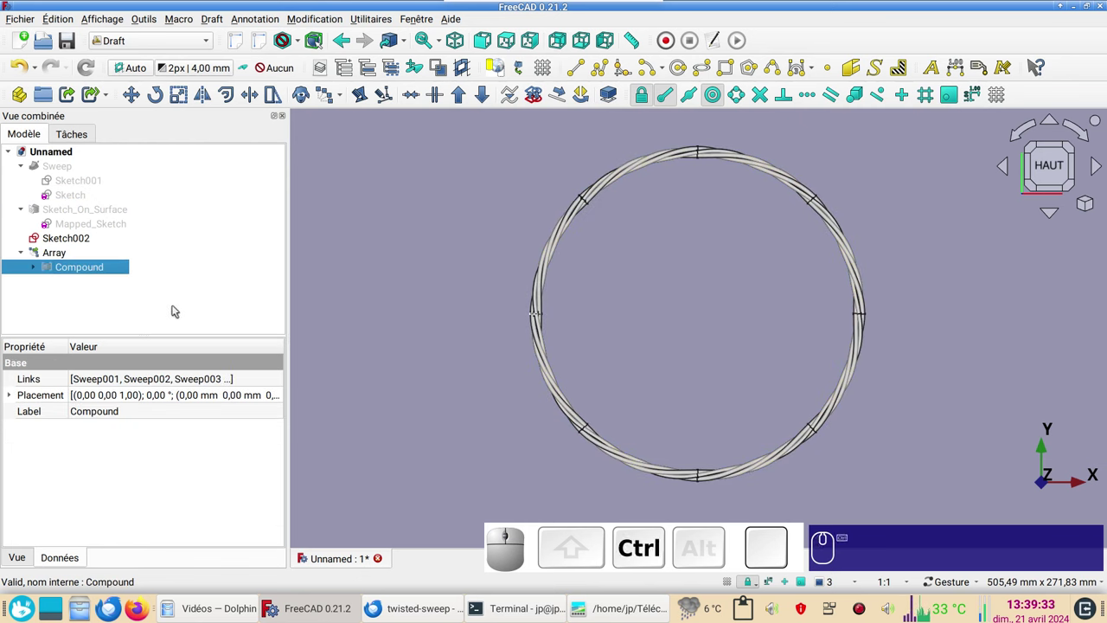
Set the Compound's shape colour to gold in its display properties (Ctrl+D).
key("ctrl+d")
left_click(196, 234)
left_click(199, 250)
left_click(119, 279)
left_click(63, 334)
left_click(351, 322)
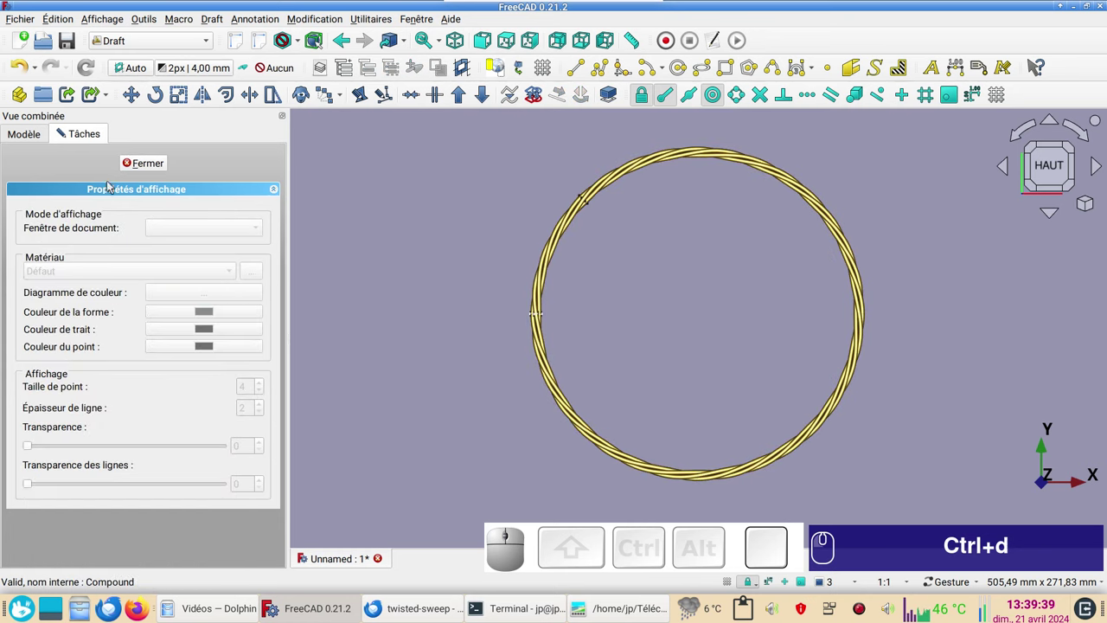
left_click(152, 167)
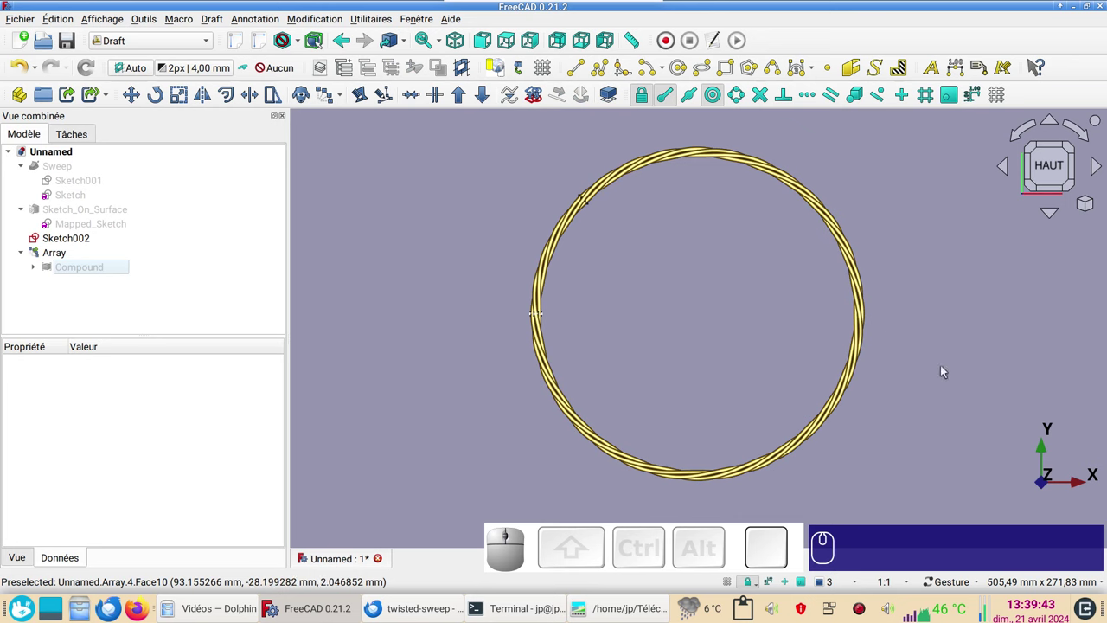
left_click_drag(937, 442, 837, 553)
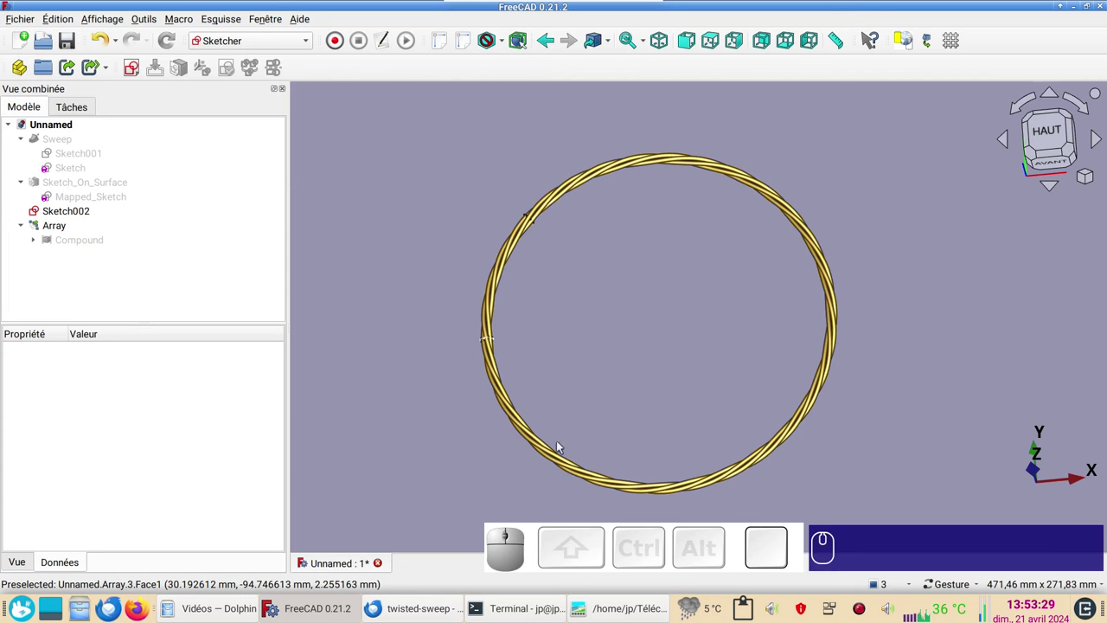
View the reference twisted-ring renders in the image viewer, then bring FreeCAD back in front.
left_click(609, 609)
scroll("down", 3)
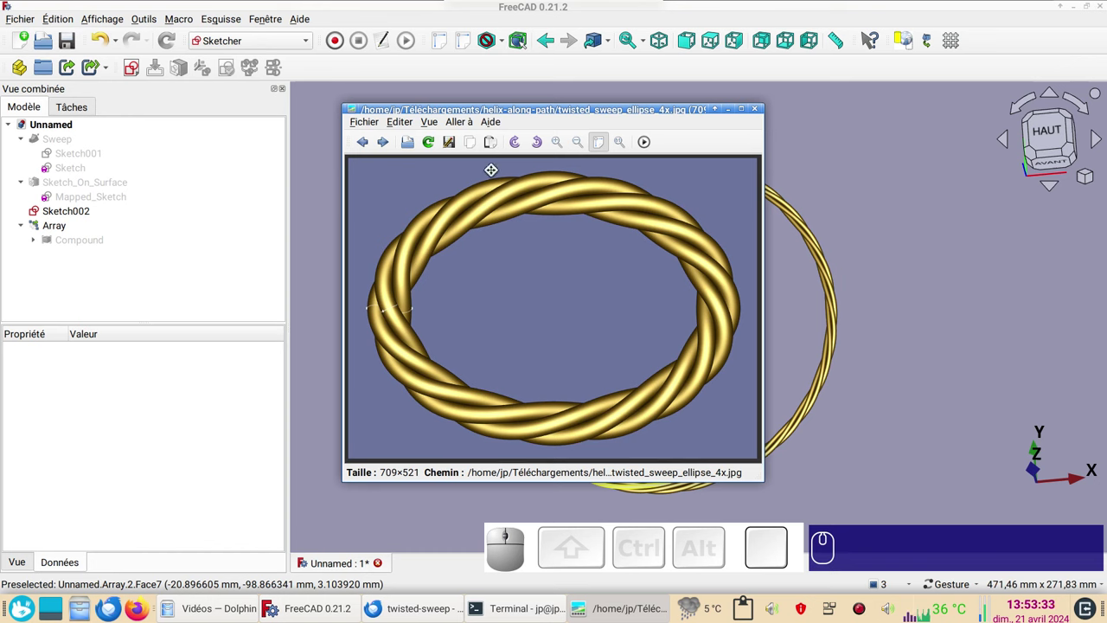
scroll("down", 3)
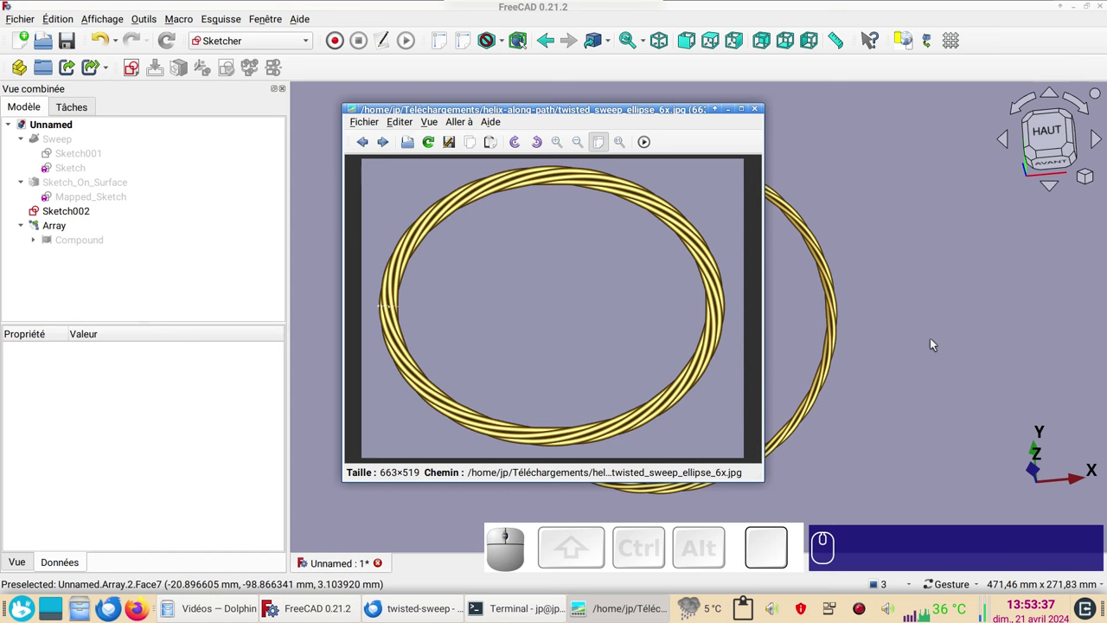
left_click(931, 344)
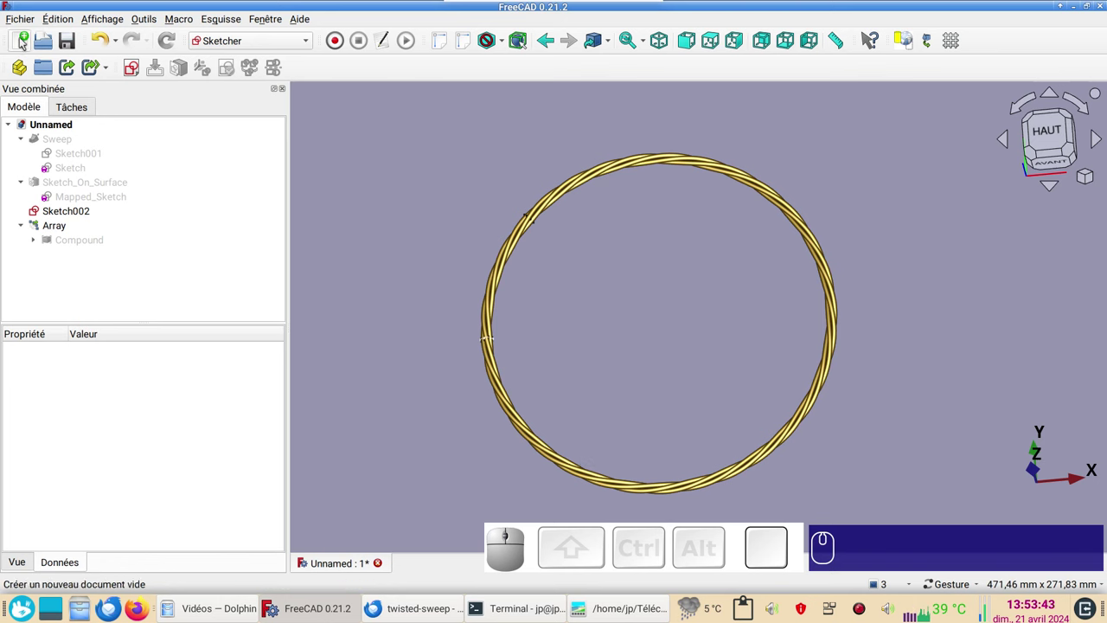
Create a new document and start a sketch on its XY plane.
left_click(26, 39)
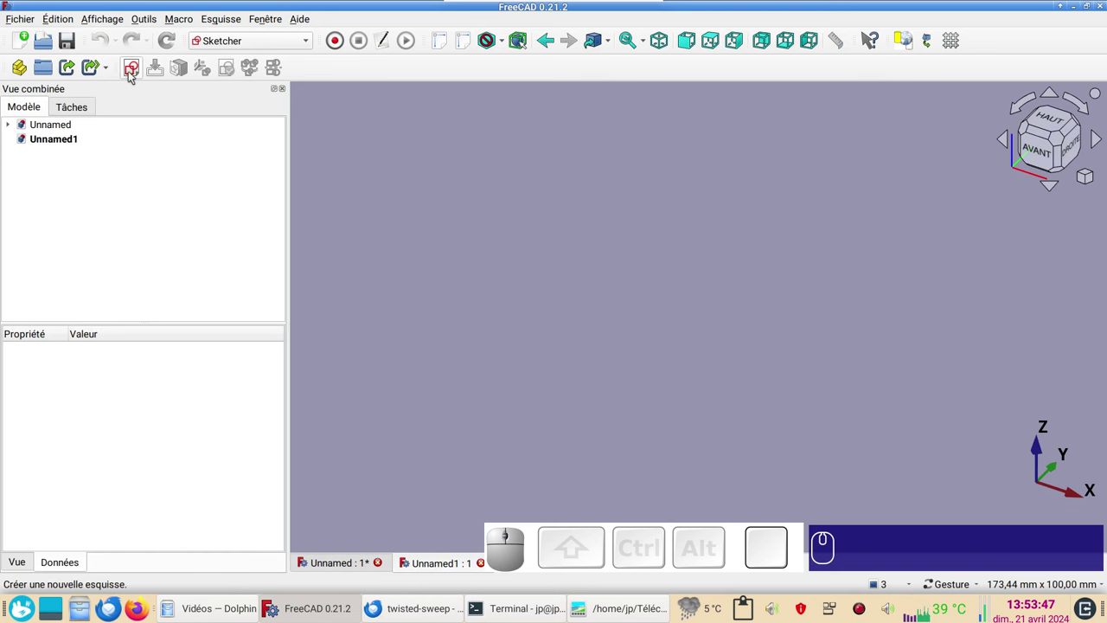
left_click(135, 73)
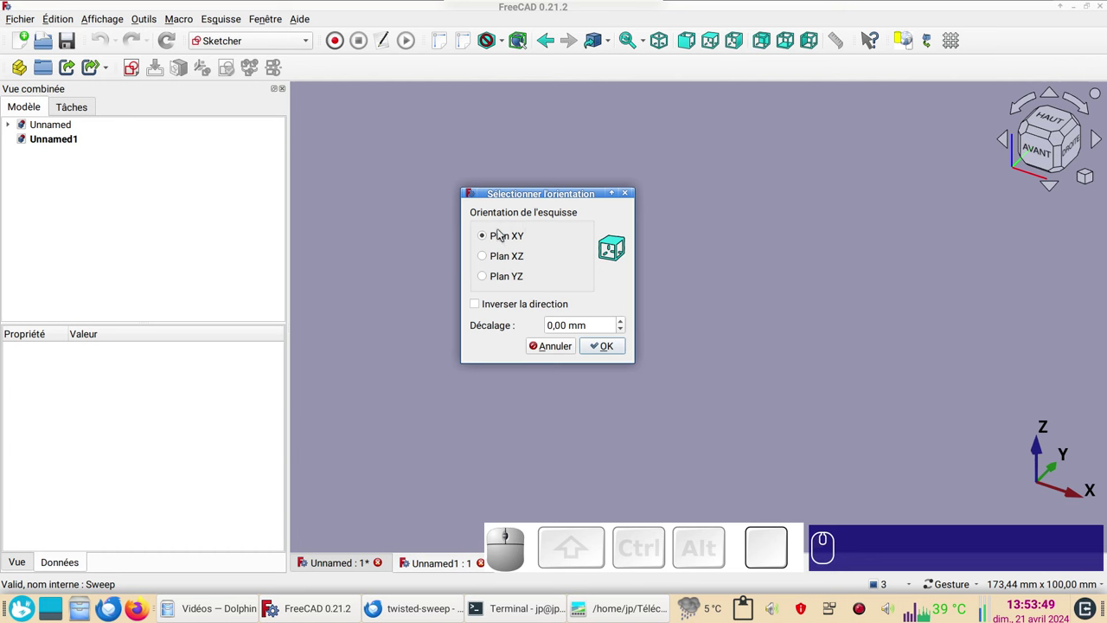
left_click(625, 349)
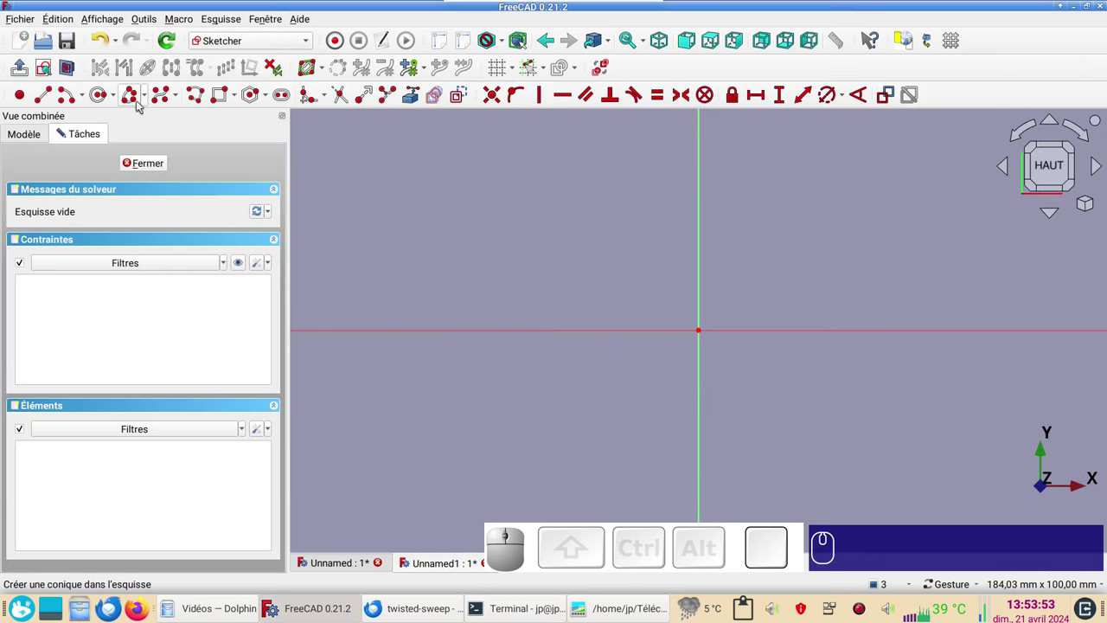
Draw an arc of ellipse from its centre and make its major axis horizontal.
left_click(153, 99)
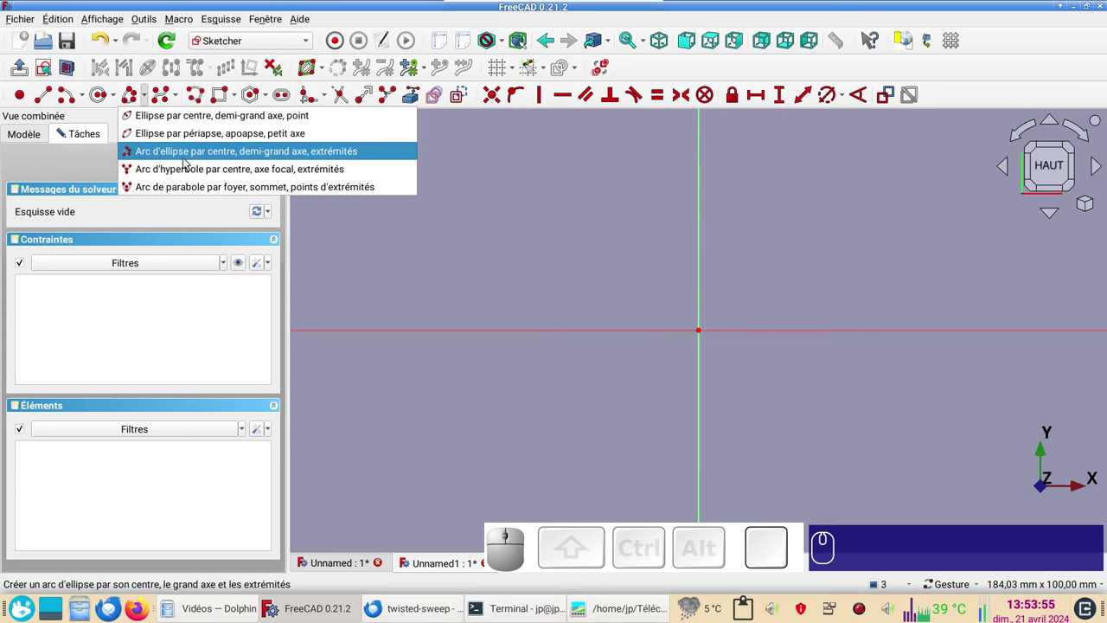
left_click(193, 157)
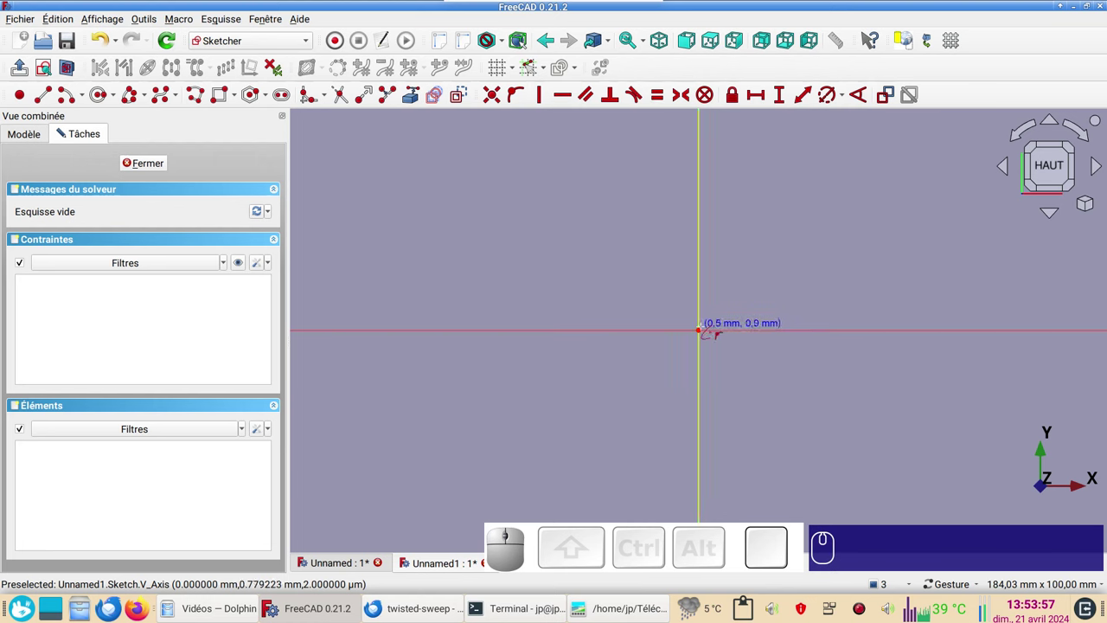
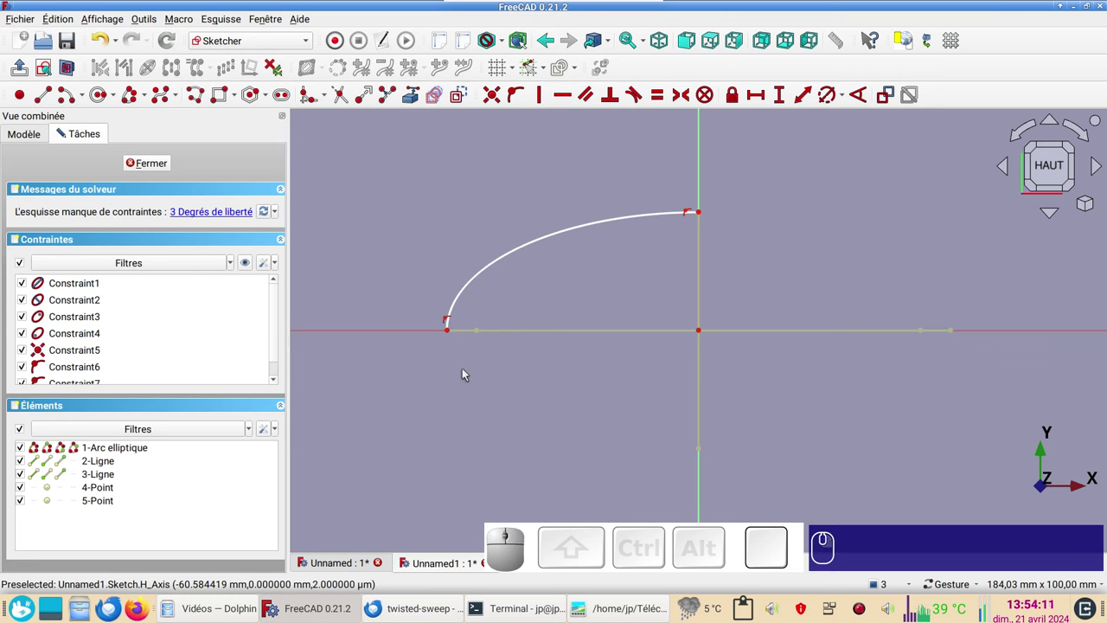
left_click_drag(479, 336, 505, 423)
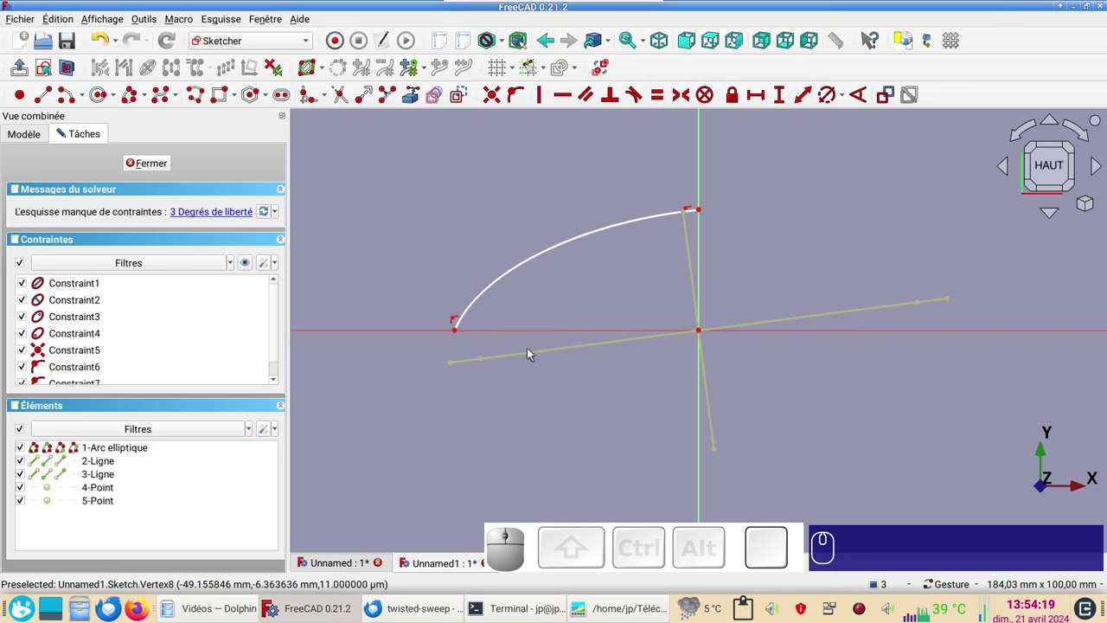
left_click(532, 354)
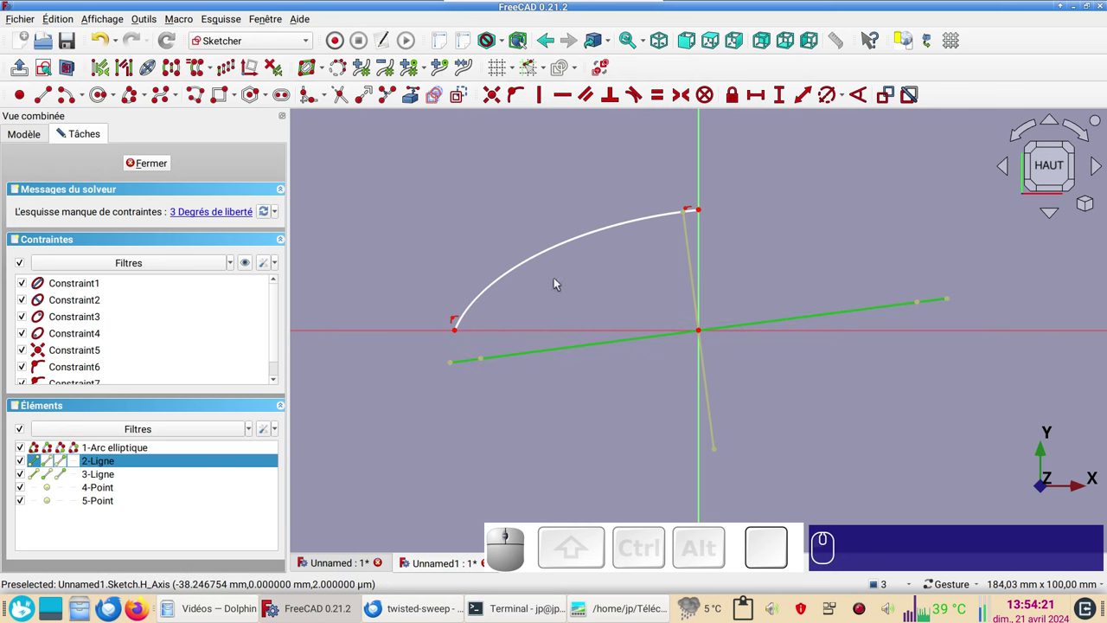
left_click(568, 97)
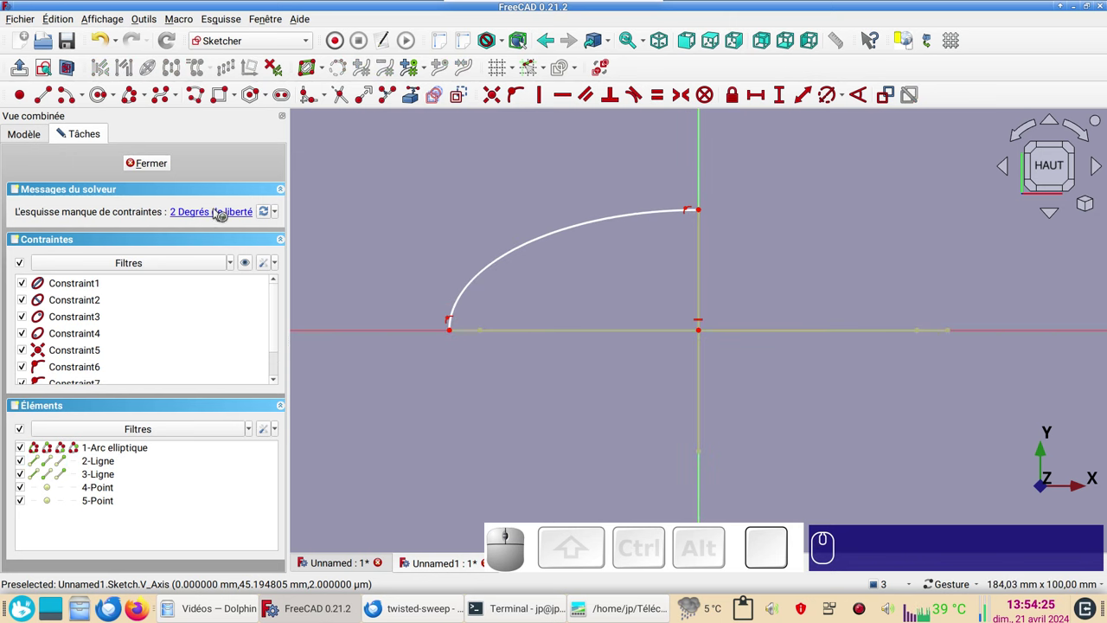
Dimension the major axis 100 mm horizontally and the minor axis 80 mm vertically.
left_click(528, 334)
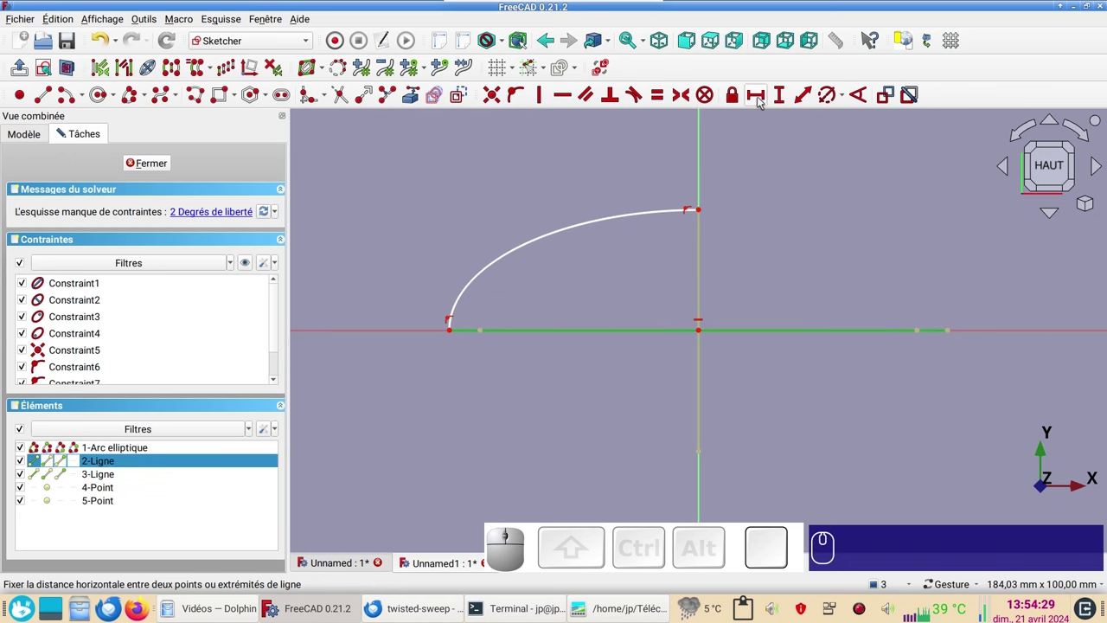
key("l")
key("KP_1")
key("KP_0")
key("KP_0")
key("KP_Enter")
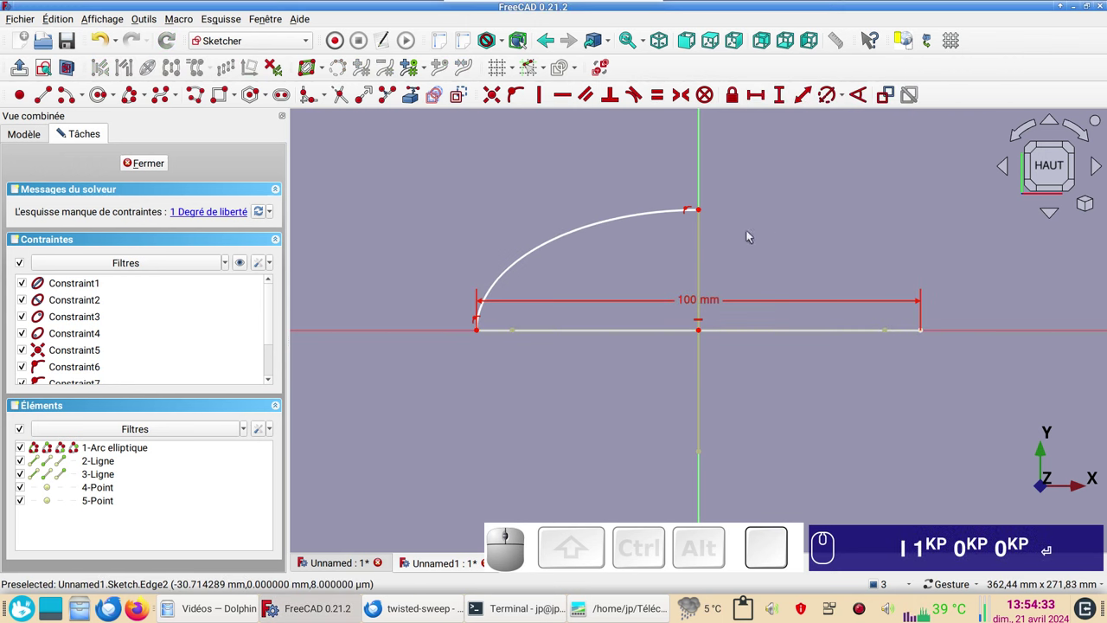
left_click(703, 263)
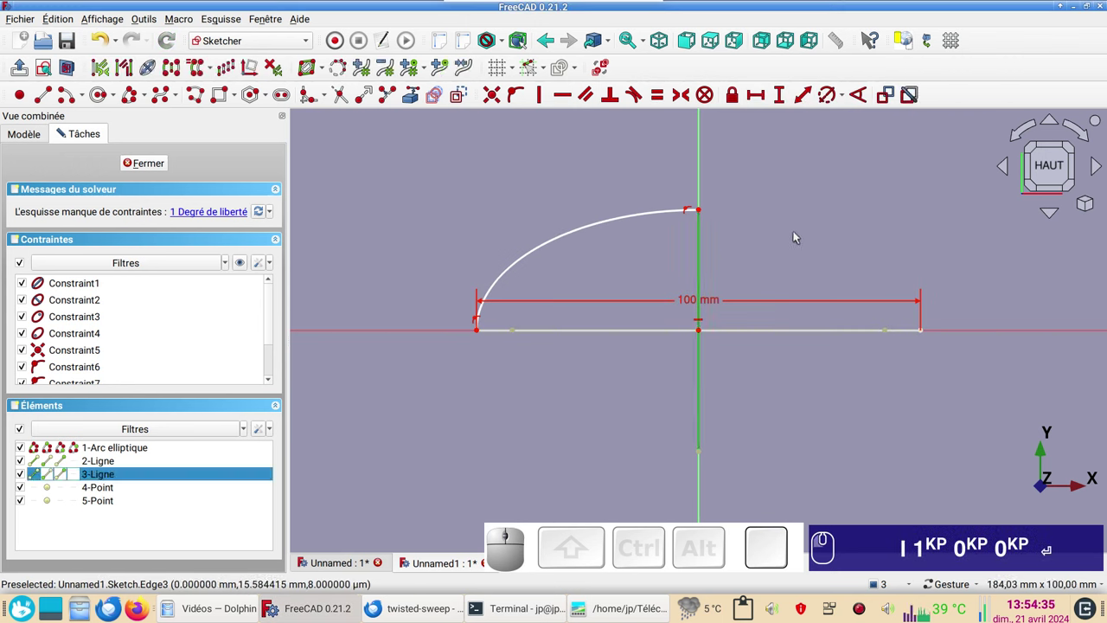
key("i")
key("KP_8")
key("KP_0")
key("KP_Enter")
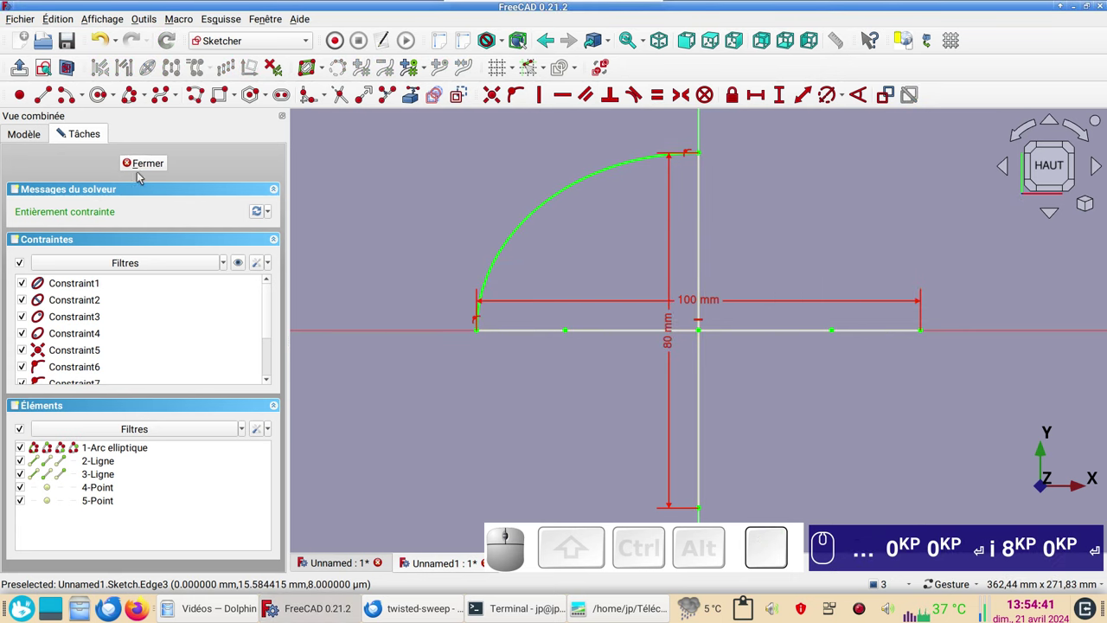
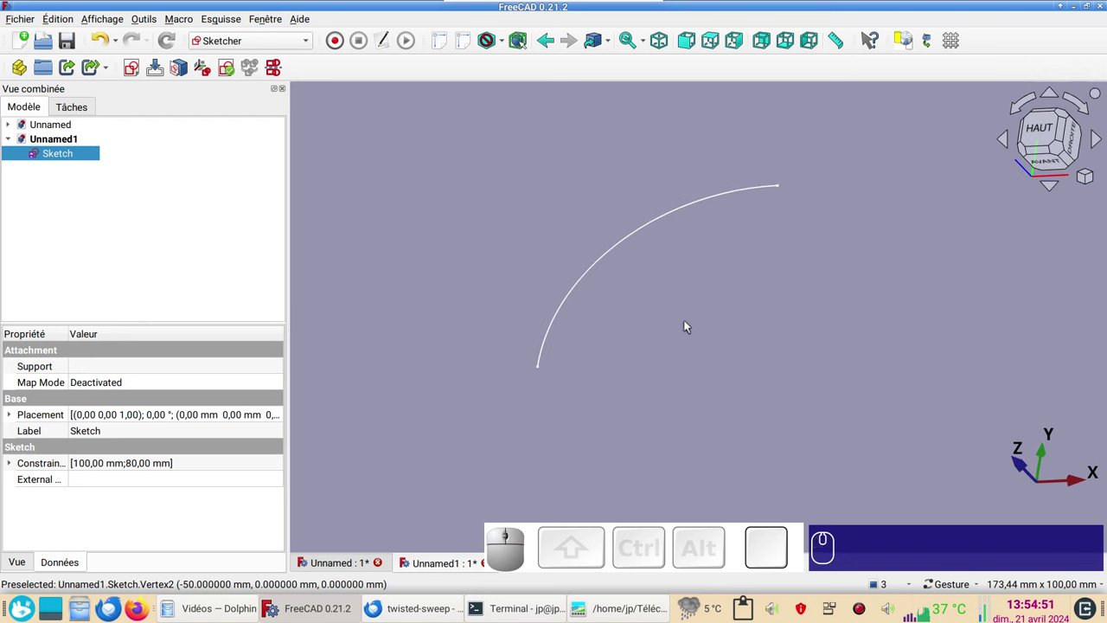
Browse through the reference images in the Ristretto viewer.
scroll("down", 3)
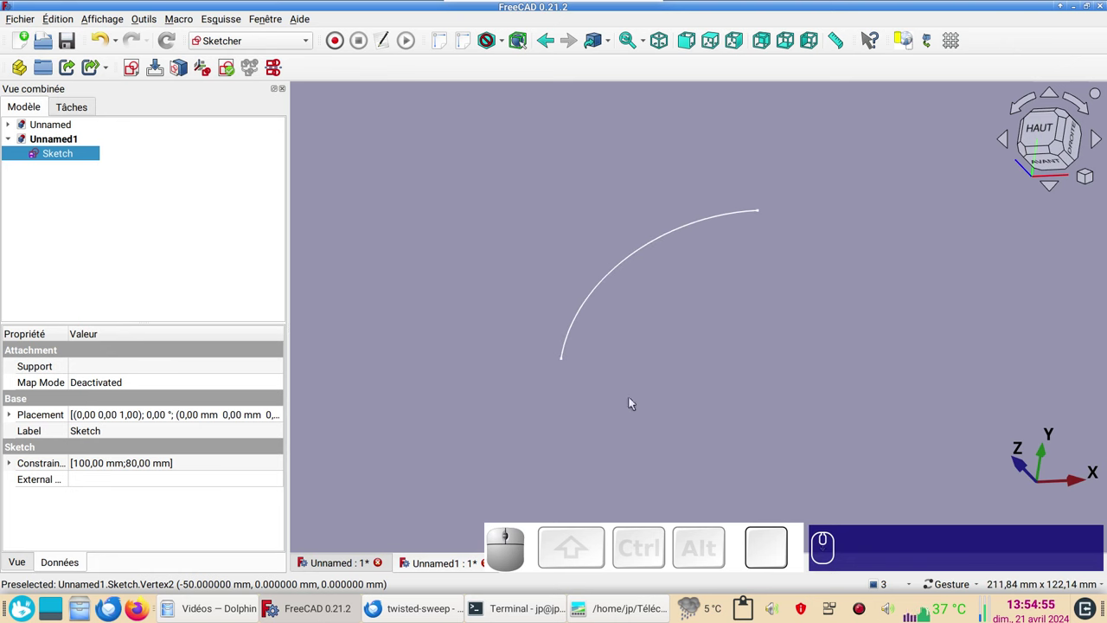
left_click(621, 611)
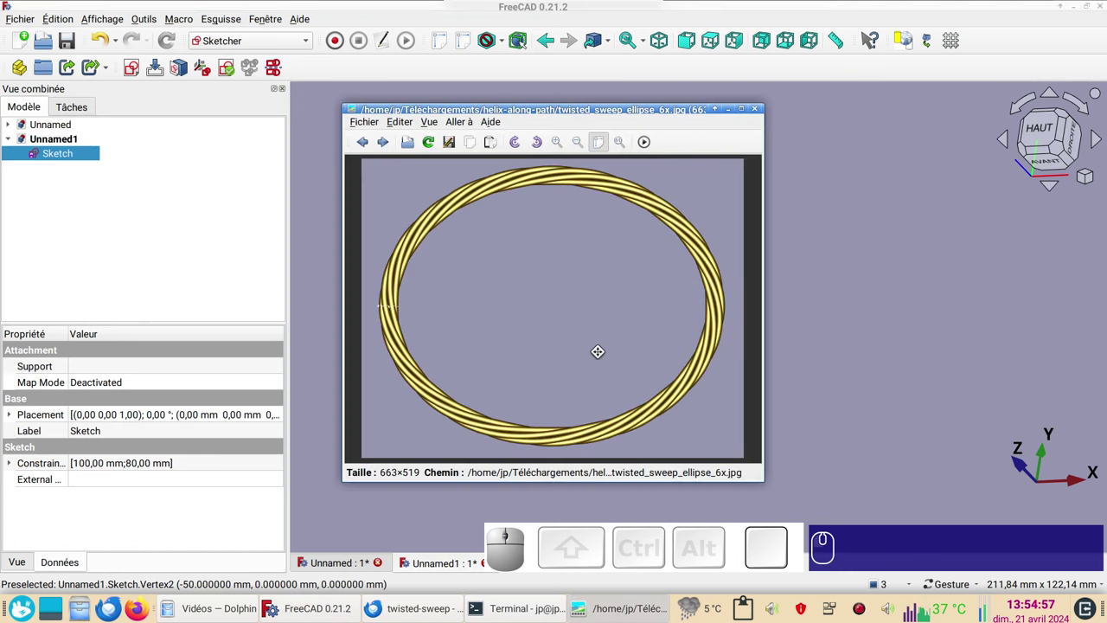
scroll("down", 3)
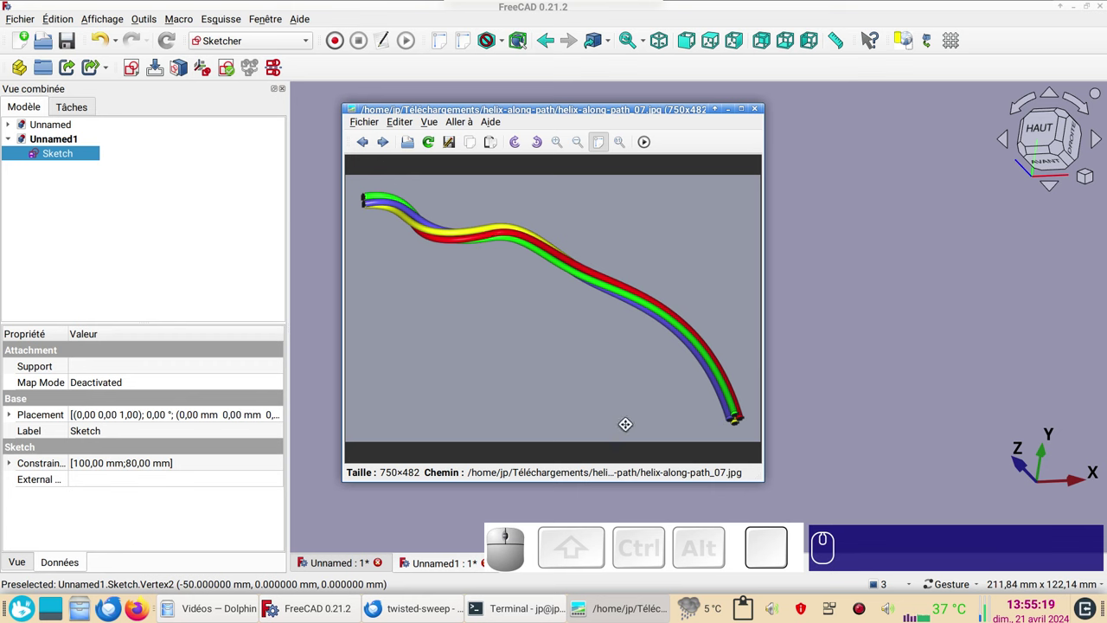
scroll("up", 3)
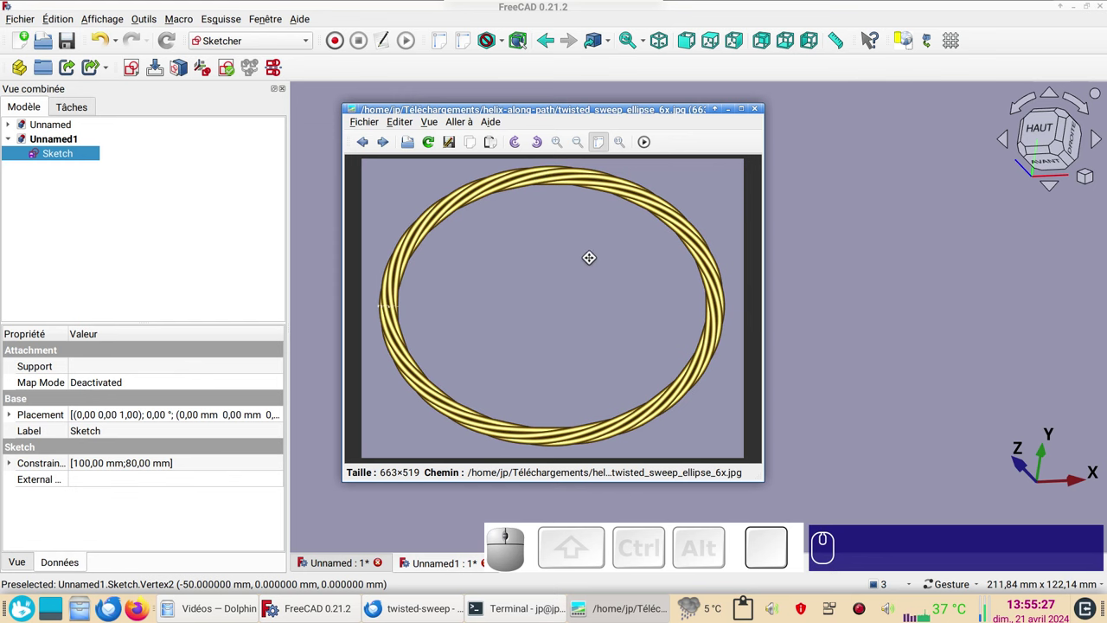
scroll("up", 3)
scroll("up", 3)
scroll("down", 3)
scroll("down", 3)
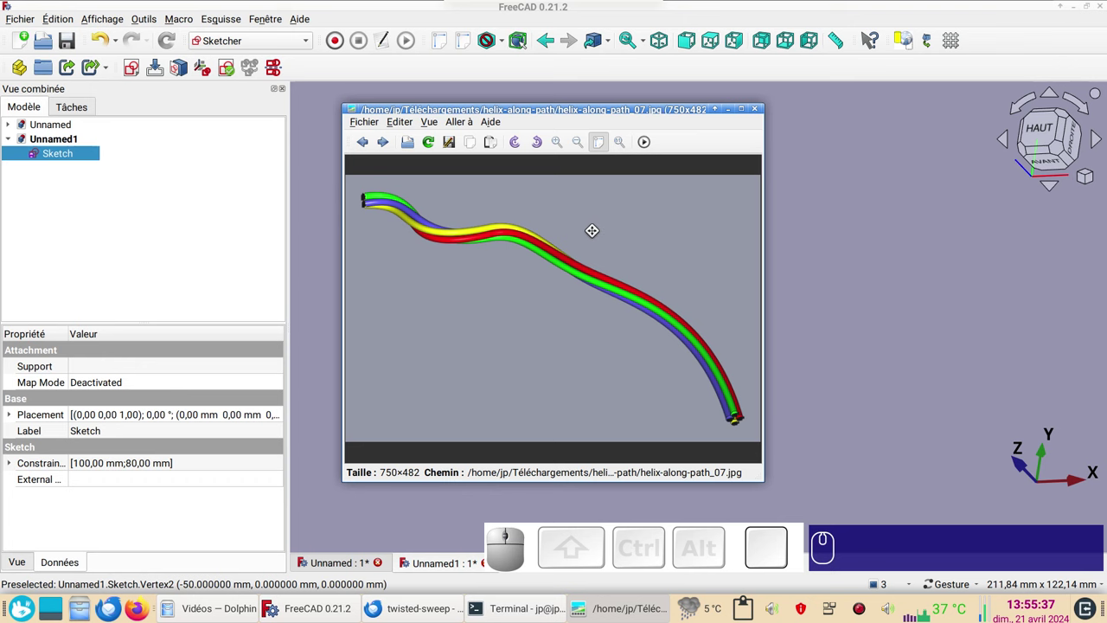
scroll("up", 3)
Dismiss the image viewer and make the gold ring document Unnamed active.
left_click(813, 320)
left_click(352, 569)
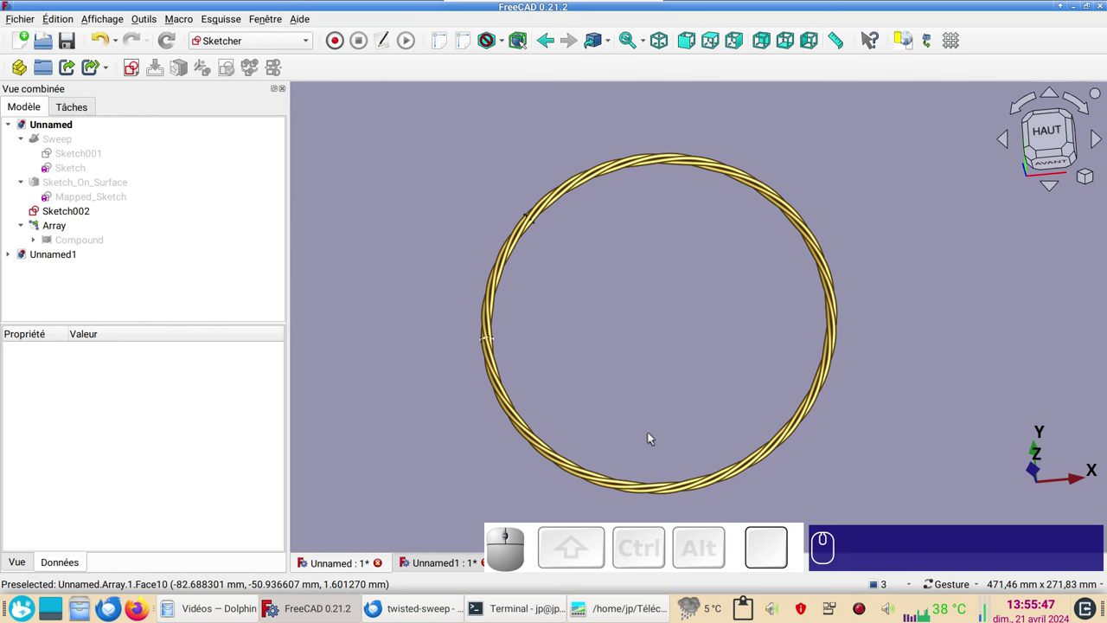
left_click_drag(658, 440, 655, 389)
scroll("up", 3)
scroll("down", 3)
left_click_drag(657, 335, 792, 375)
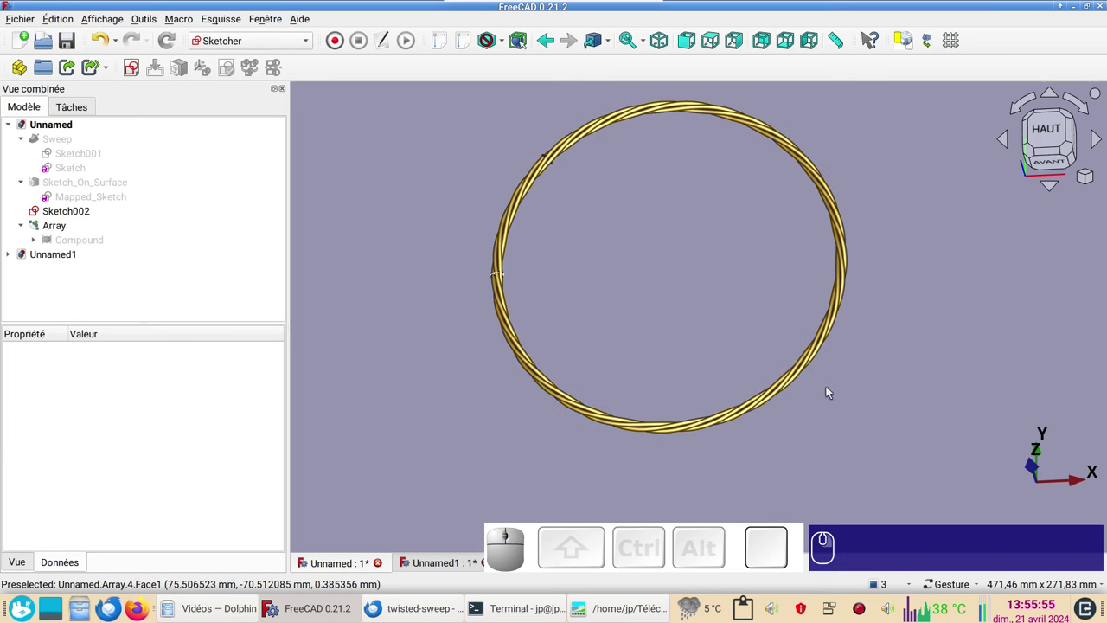
left_click_drag(875, 414, 879, 408)
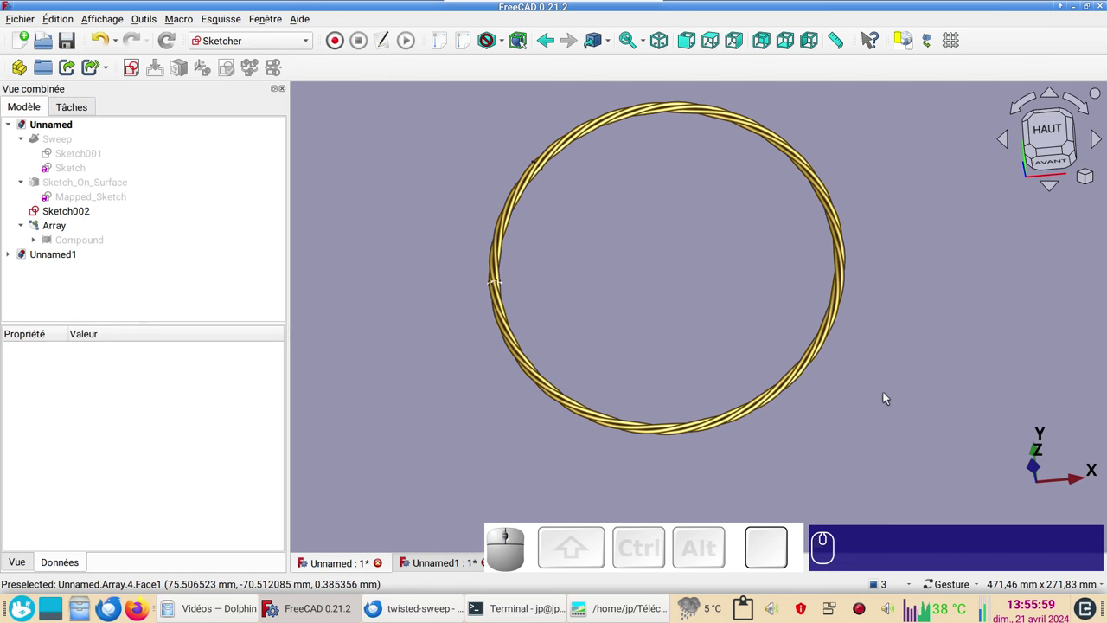